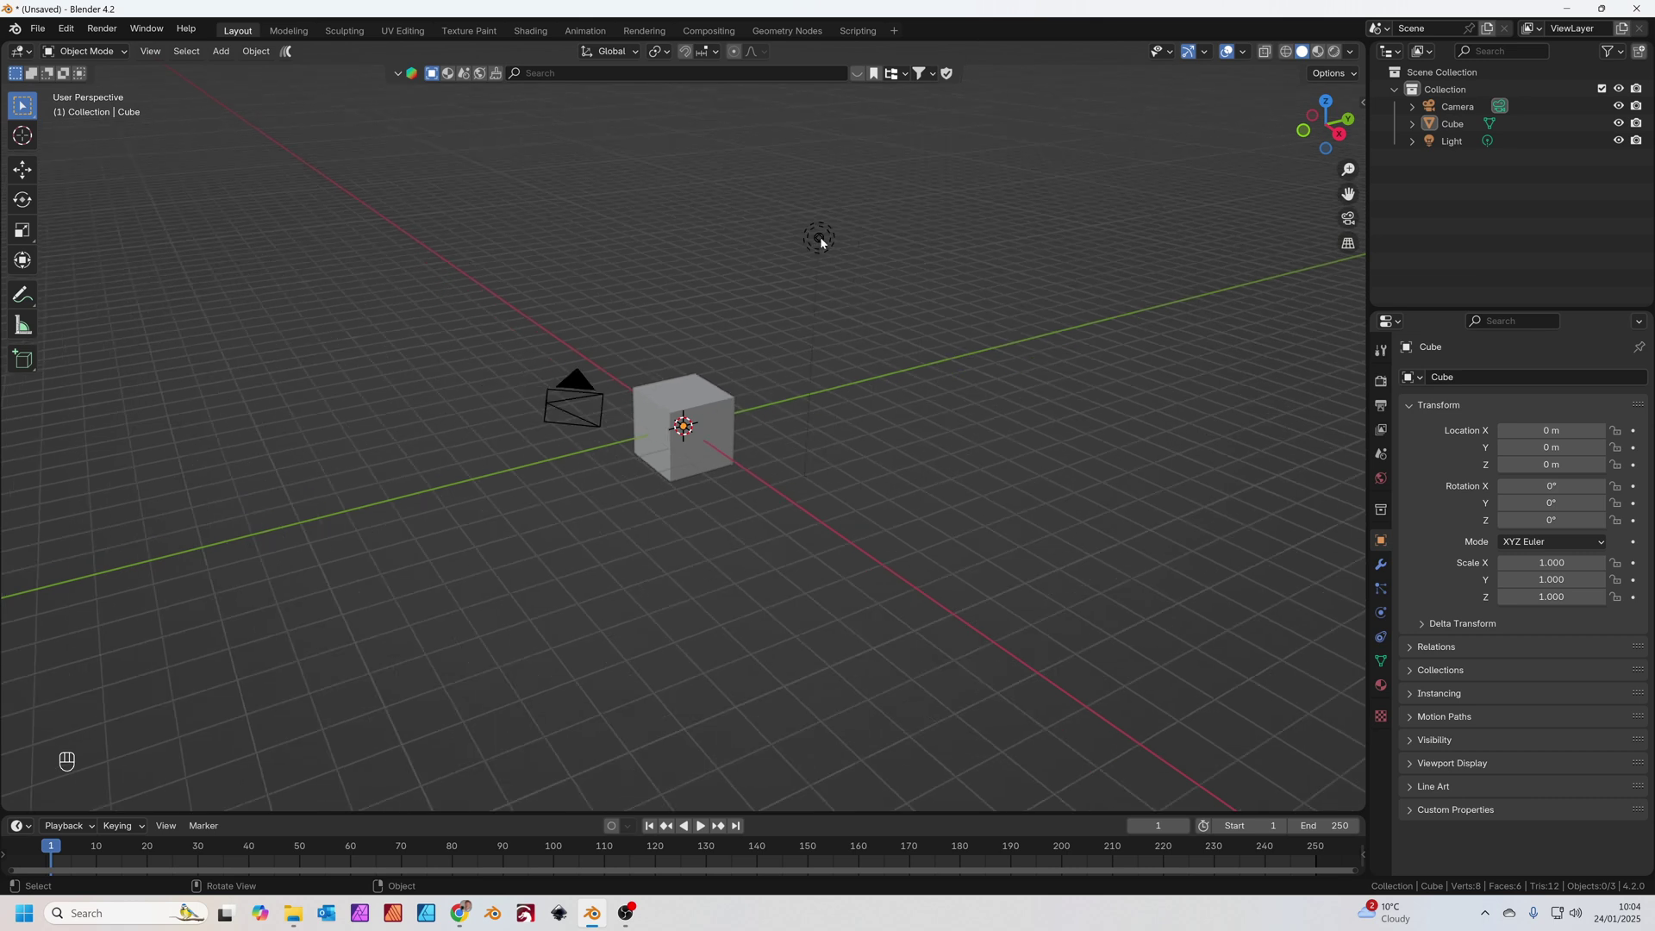
# - Select the default cube and light together and delete them, leaving only the camera
pyautogui.click(825, 241)
pyautogui.click(720, 410)
pyautogui.press('x')
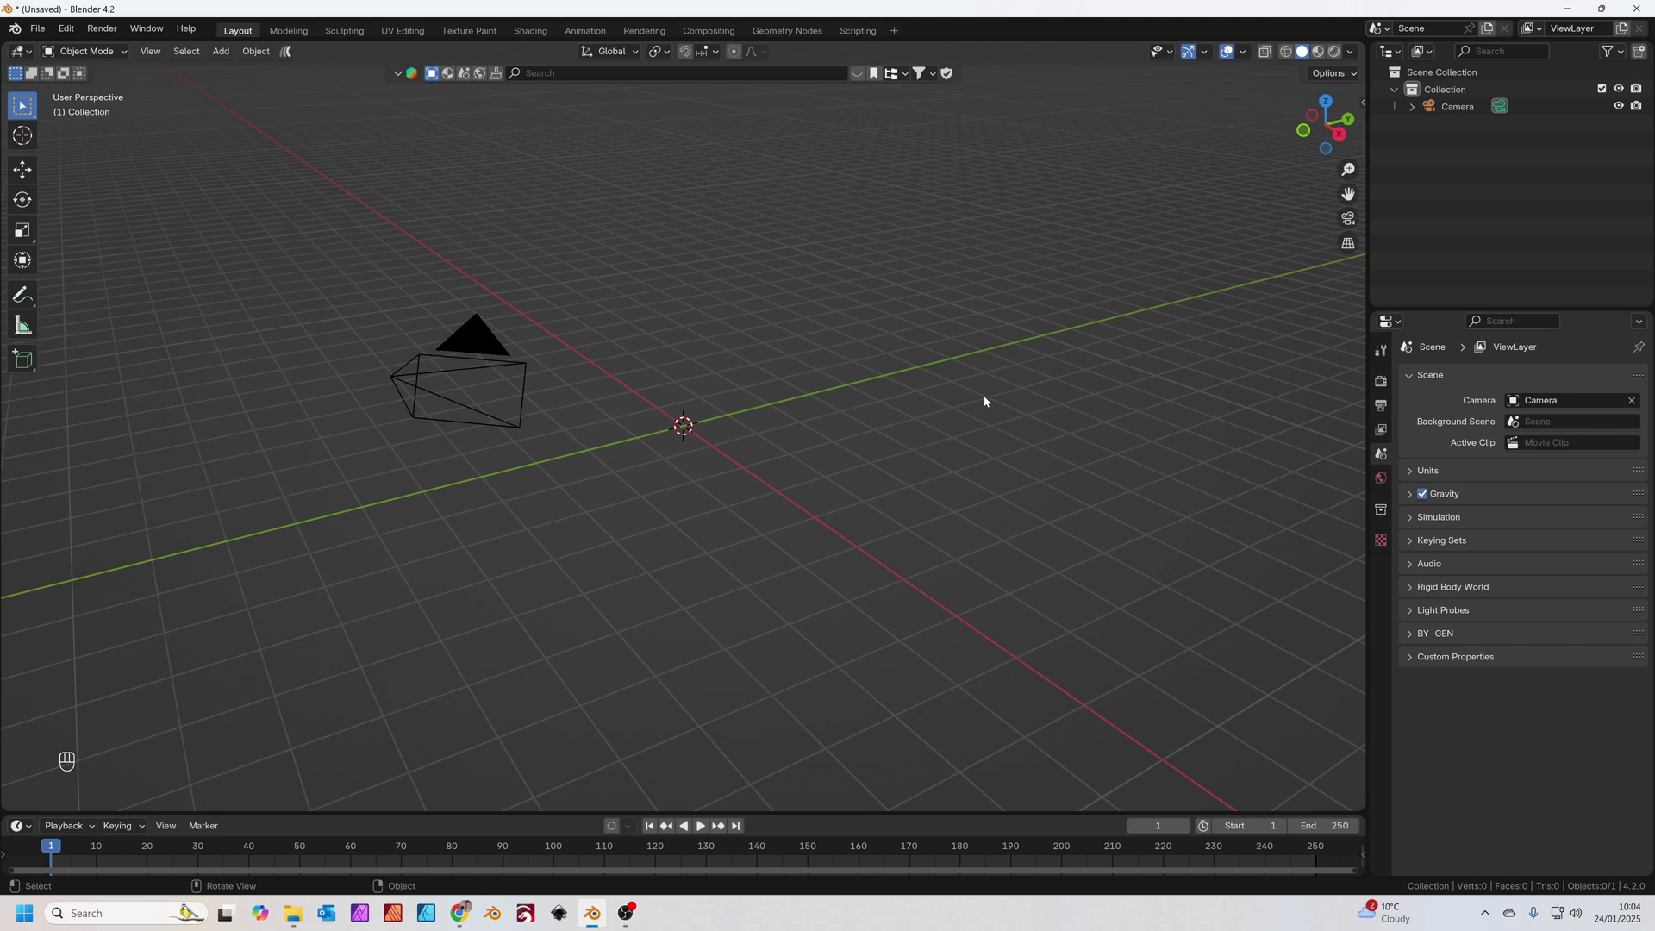
# - Bring the BlenderKit 'Whisky Jack Daniels' bottle asset into the viewport and orbit to view it
pyautogui.press('n')
pyautogui.click(1359, 188)
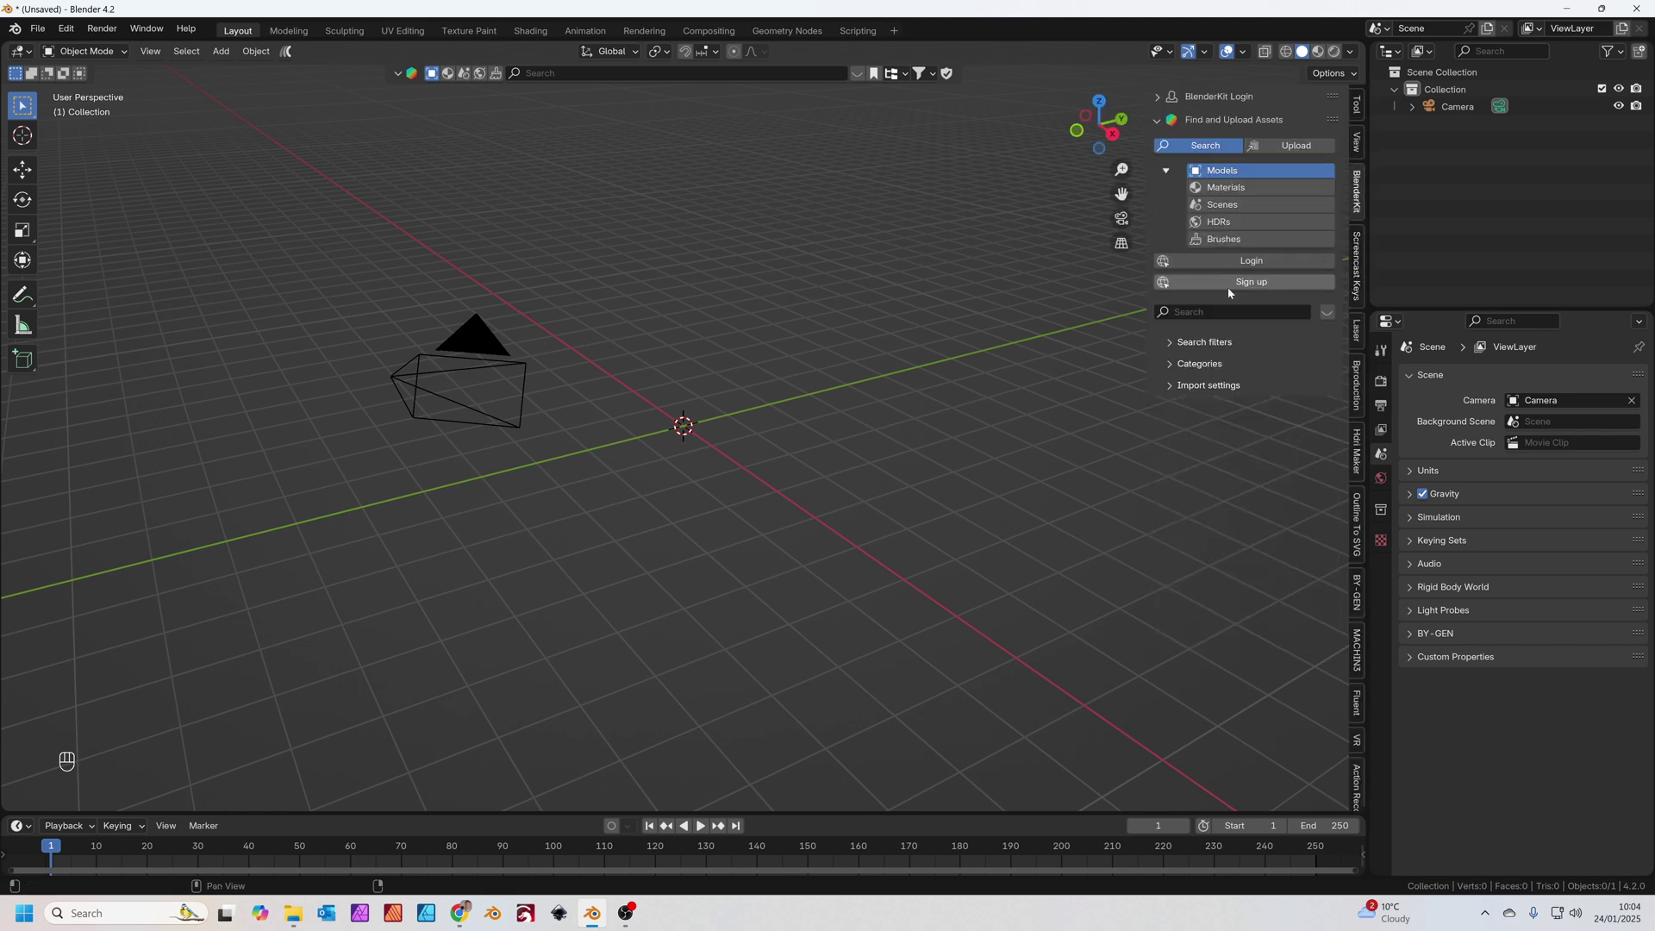
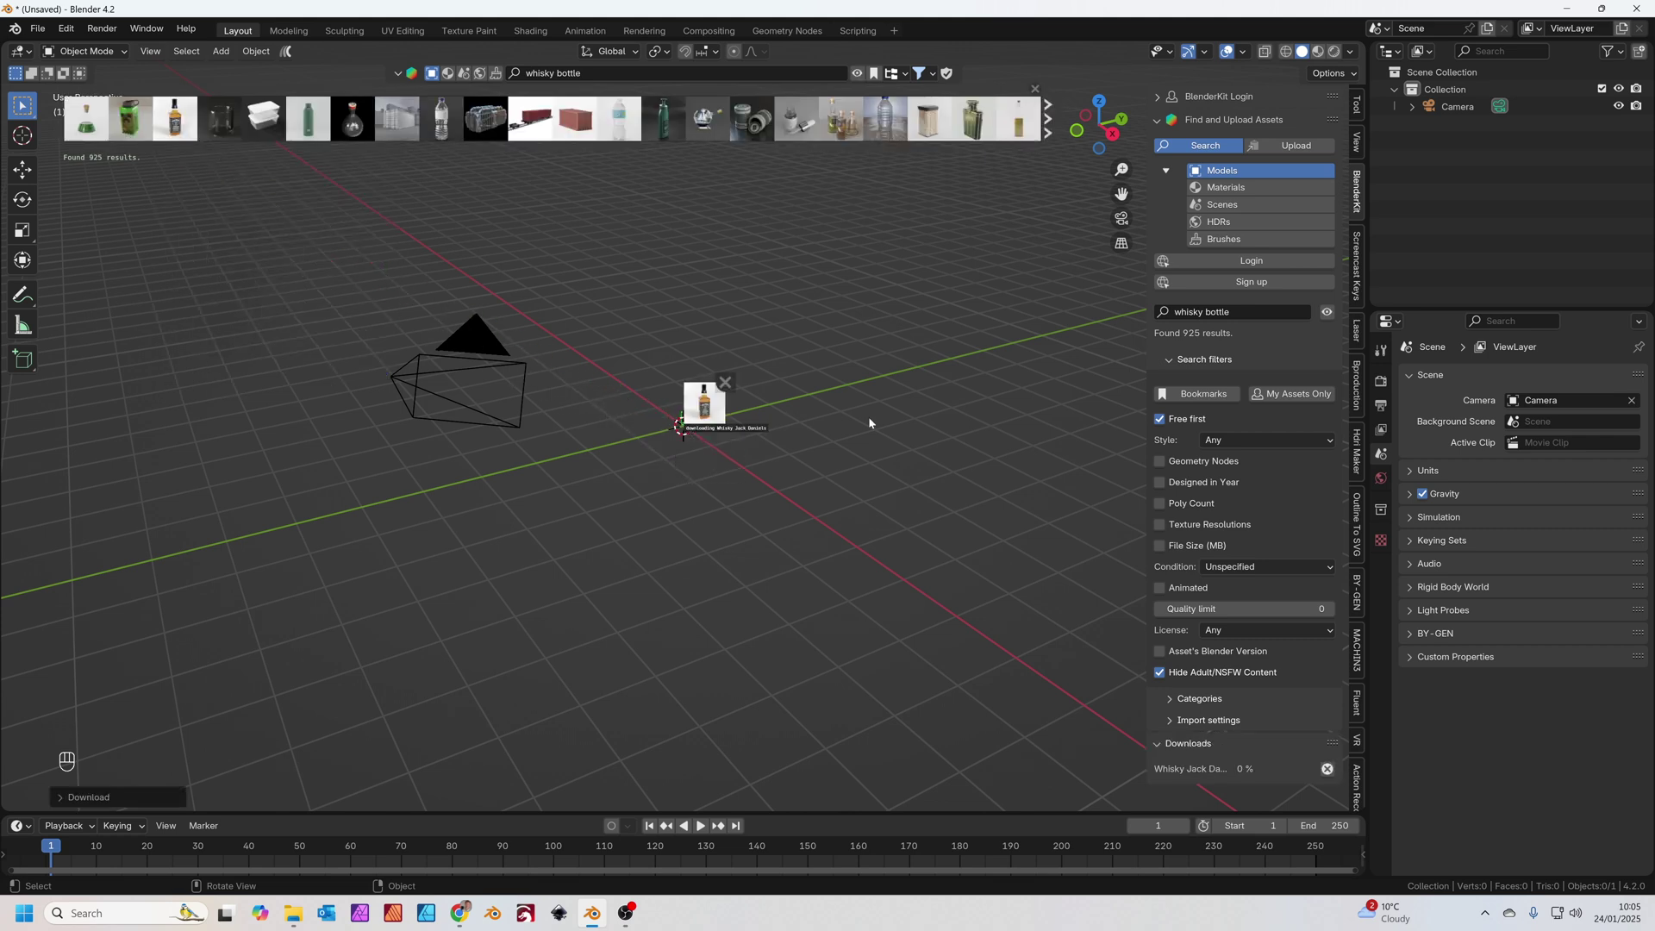
pyautogui.moveTo(722, 362); pyautogui.dragTo(718, 438)
pyautogui.moveTo(737, 350); pyautogui.dragTo(749, 438)
# - Show the bottle in Material Preview shading and inspect its textured parts one by one
pyautogui.click(1323, 54)
pyautogui.click(750, 441)
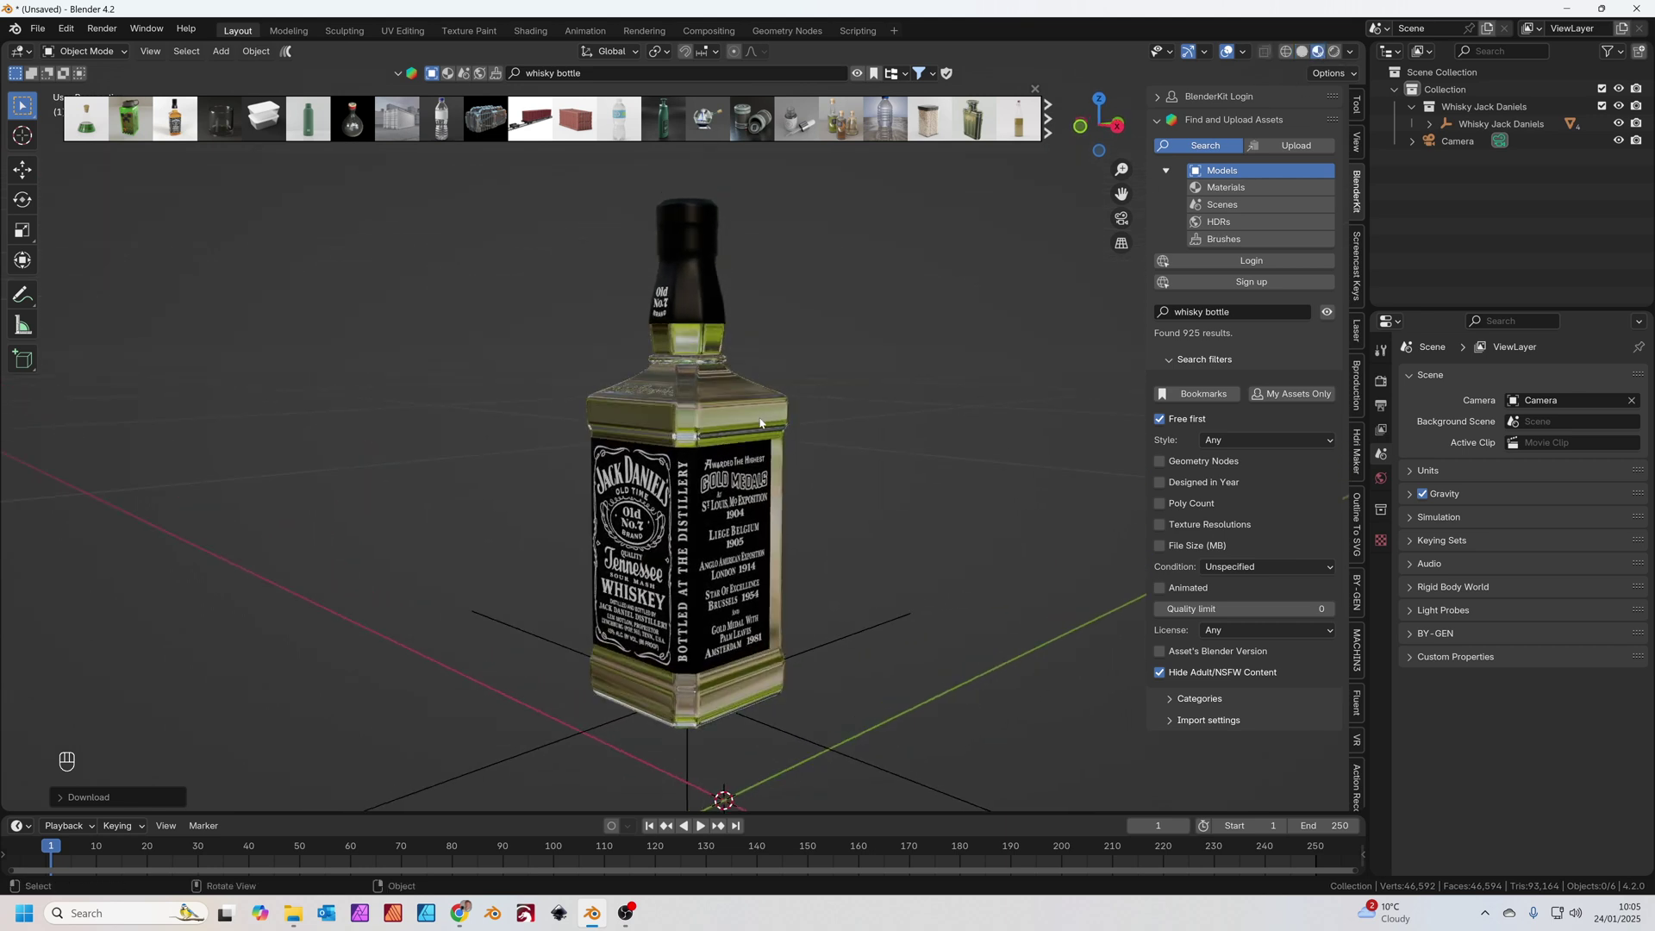
pyautogui.click(685, 407)
pyautogui.click(693, 547)
pyautogui.click(703, 438)
pyautogui.click(717, 523)
pyautogui.click(711, 409)
pyautogui.click(876, 419)
# - Select the separate label object and the glass bottle body to check the two-part model
pyautogui.click(701, 487)
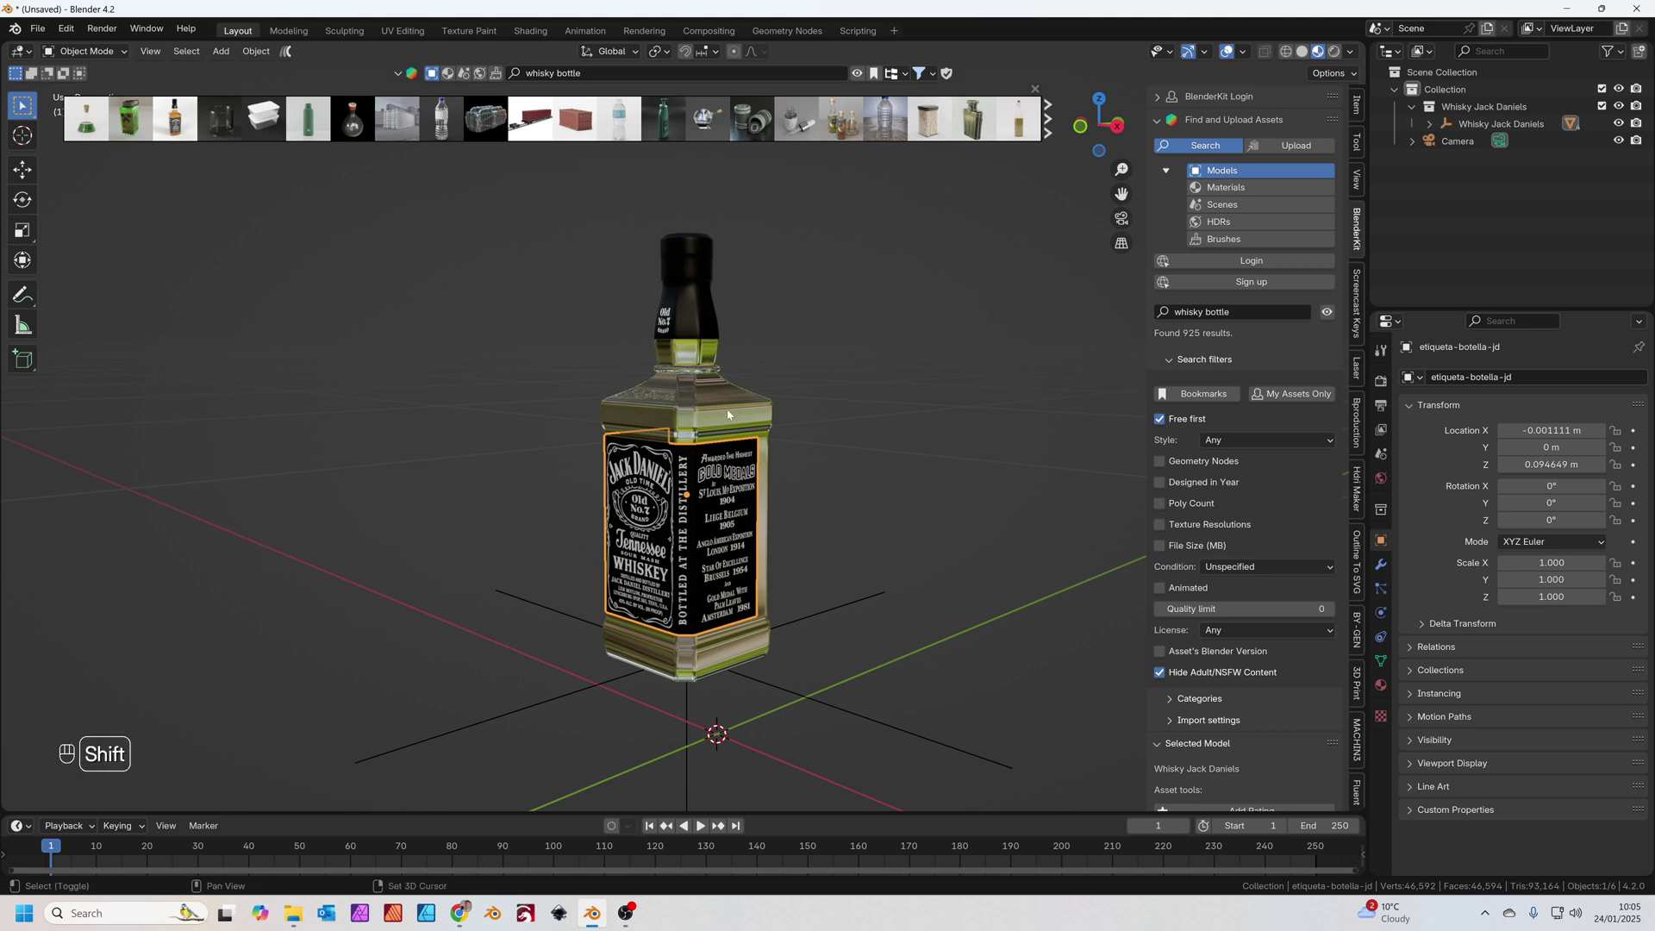
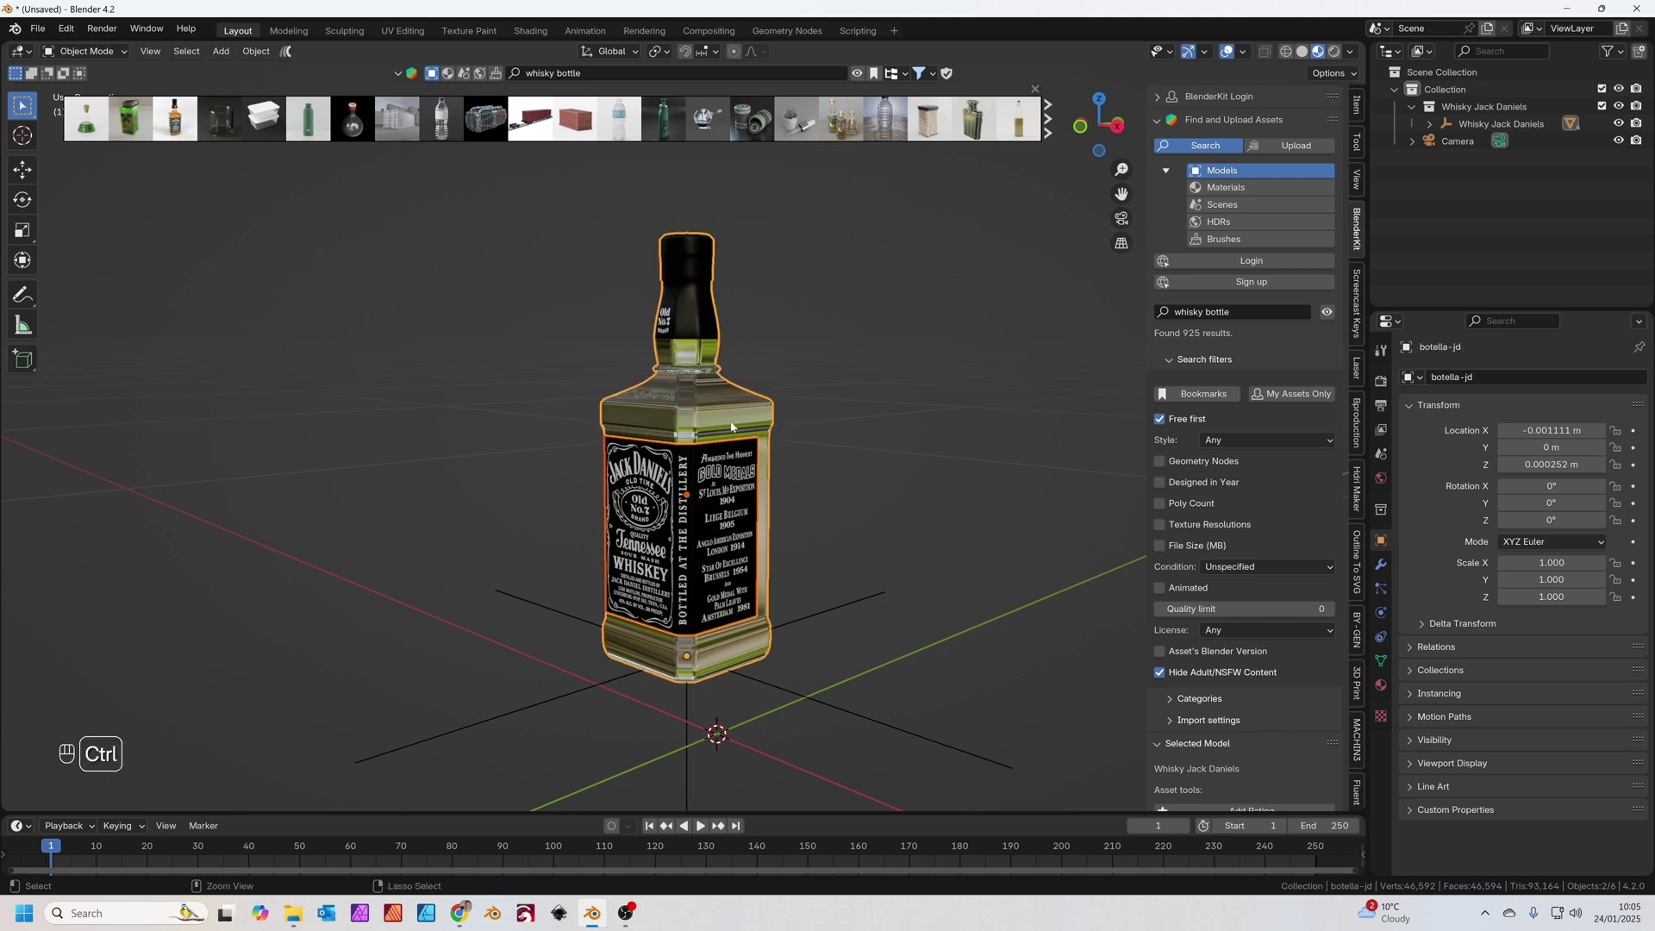
pyautogui.press('ctrl+j')
pyautogui.click(860, 442)
pyautogui.click(730, 423)
pyautogui.click(800, 431)
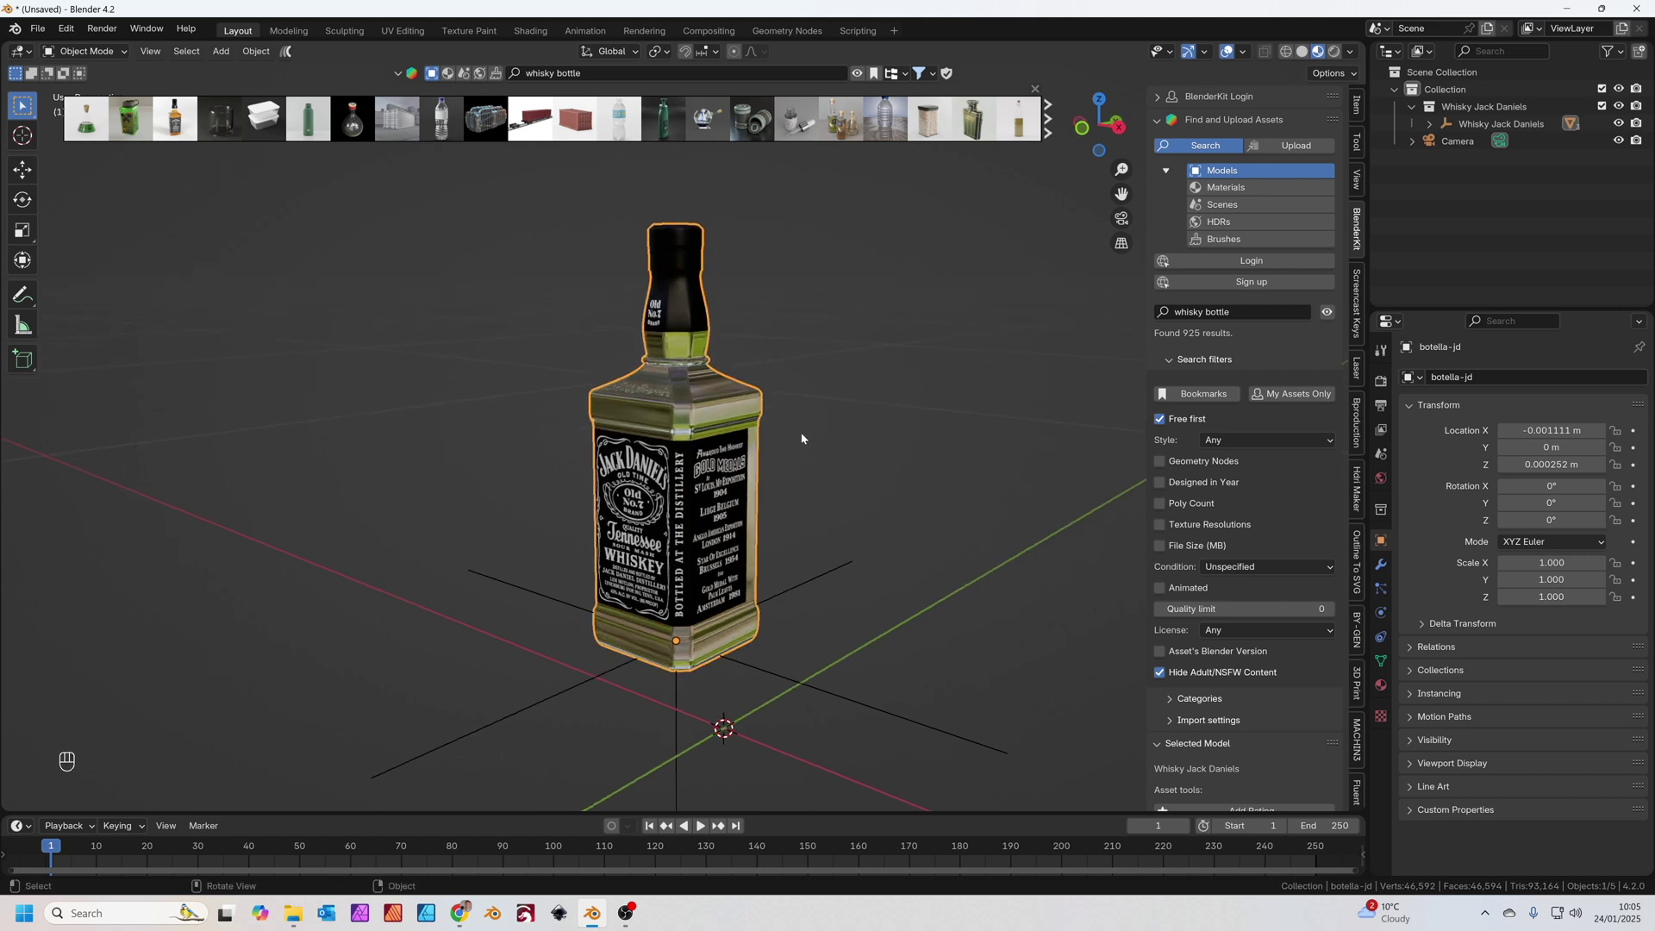
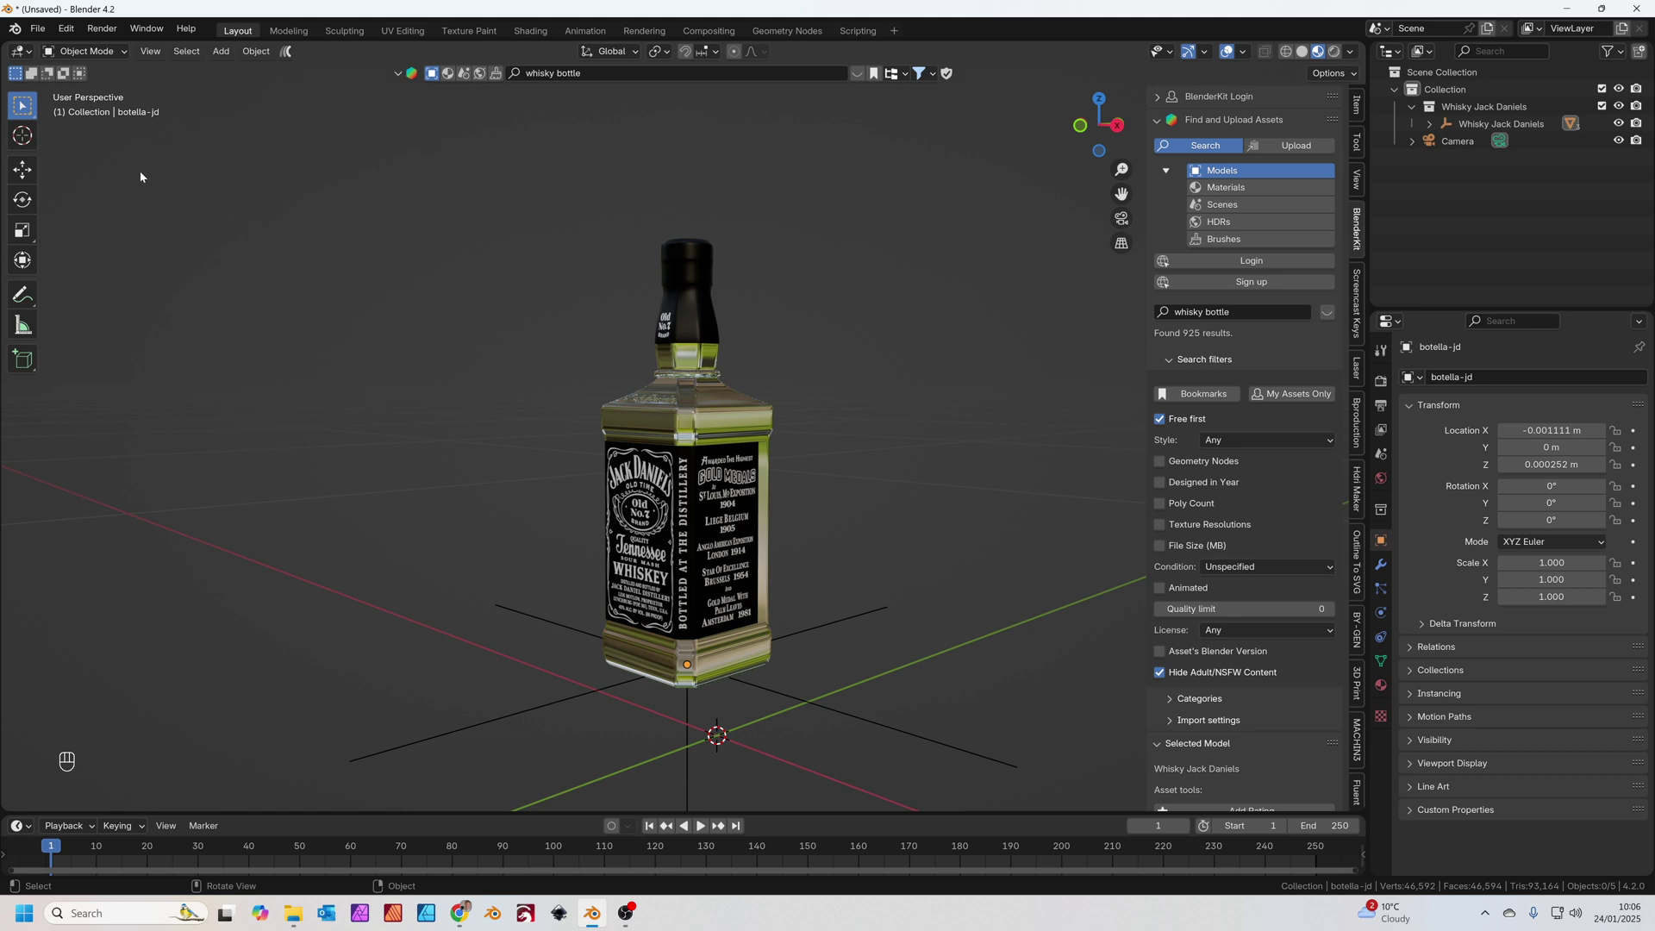
# - Append the Blenderesse Rain Droplets Simulator assets and move them beside the bottle
pyautogui.moveTo(38, 33); pyautogui.dragTo(87, 235)
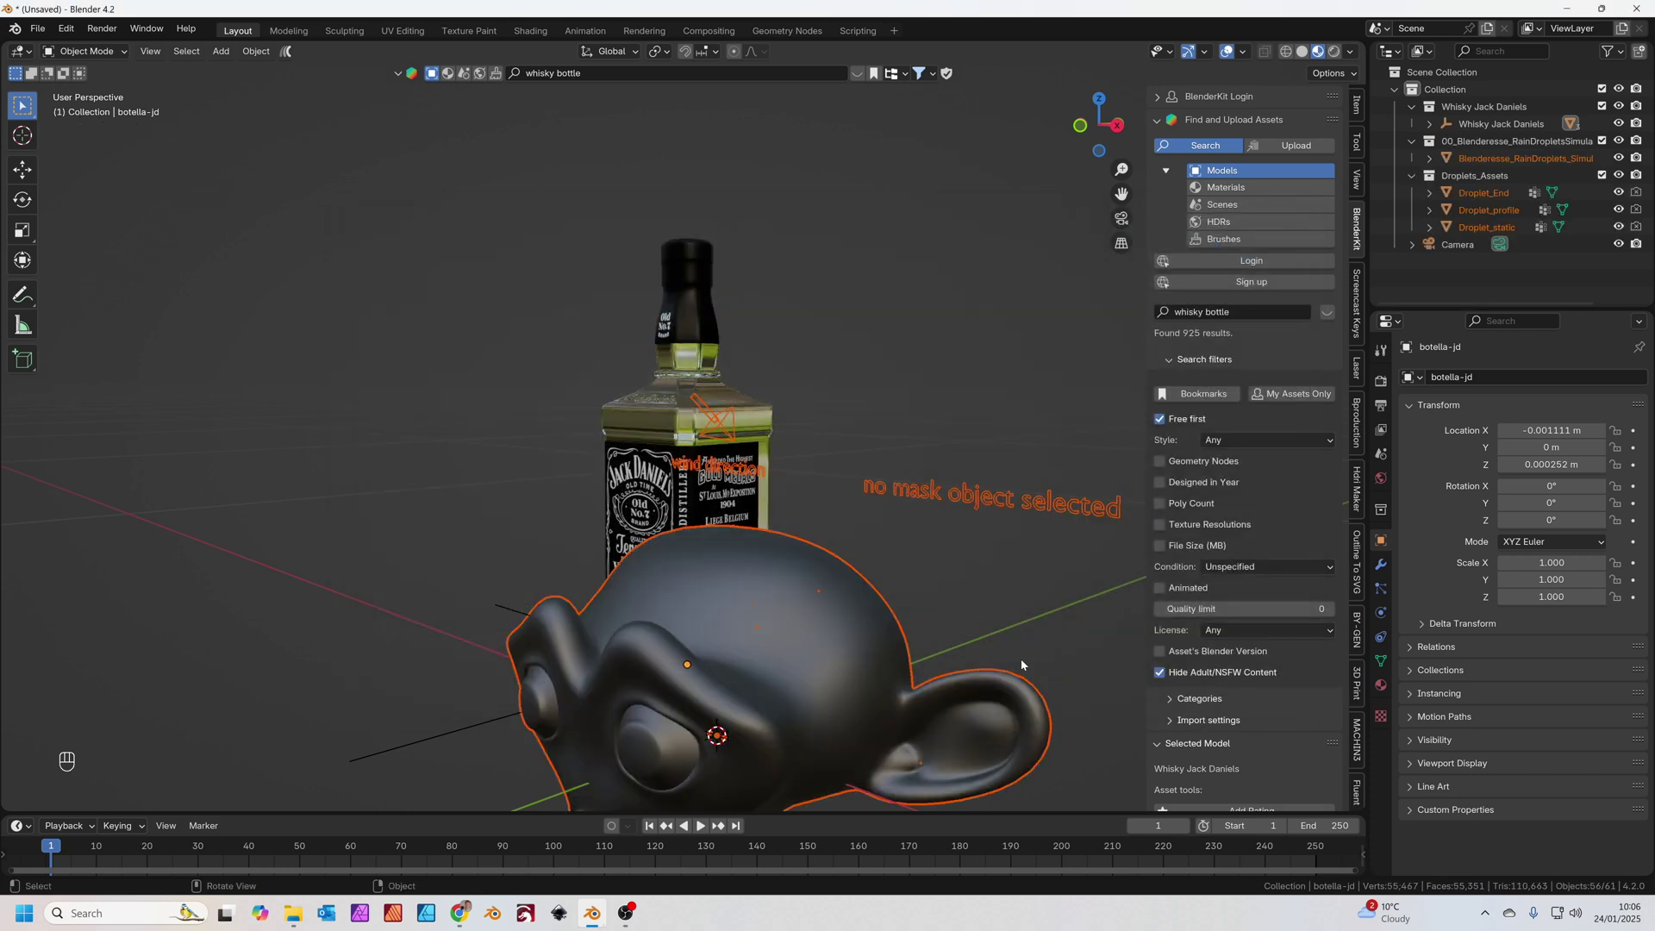
pyautogui.moveTo(805, 636); pyautogui.dragTo(795, 661)
pyautogui.press('g')
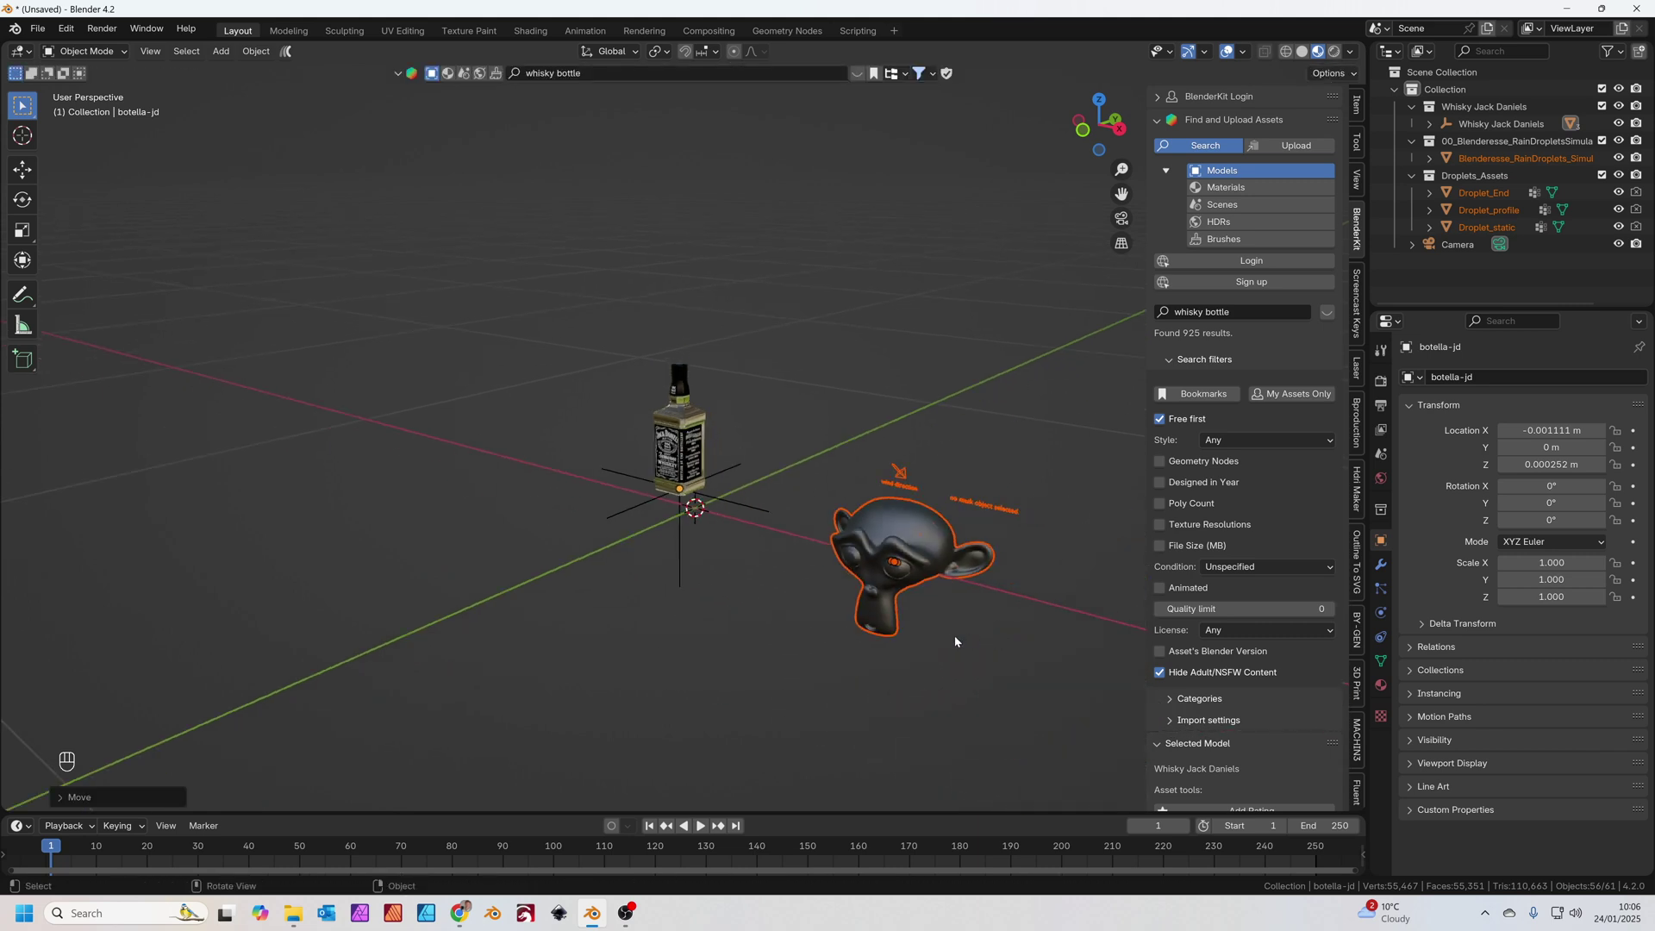
pyautogui.click(956, 648)
pyautogui.click(811, 525)
# - Orbit the view around the bottle and the simulator assets
pyautogui.moveTo(865, 527); pyautogui.dragTo(807, 500)
pyautogui.middleClick(808, 499)
pyautogui.click(782, 486)
pyautogui.middleClick(780, 485)
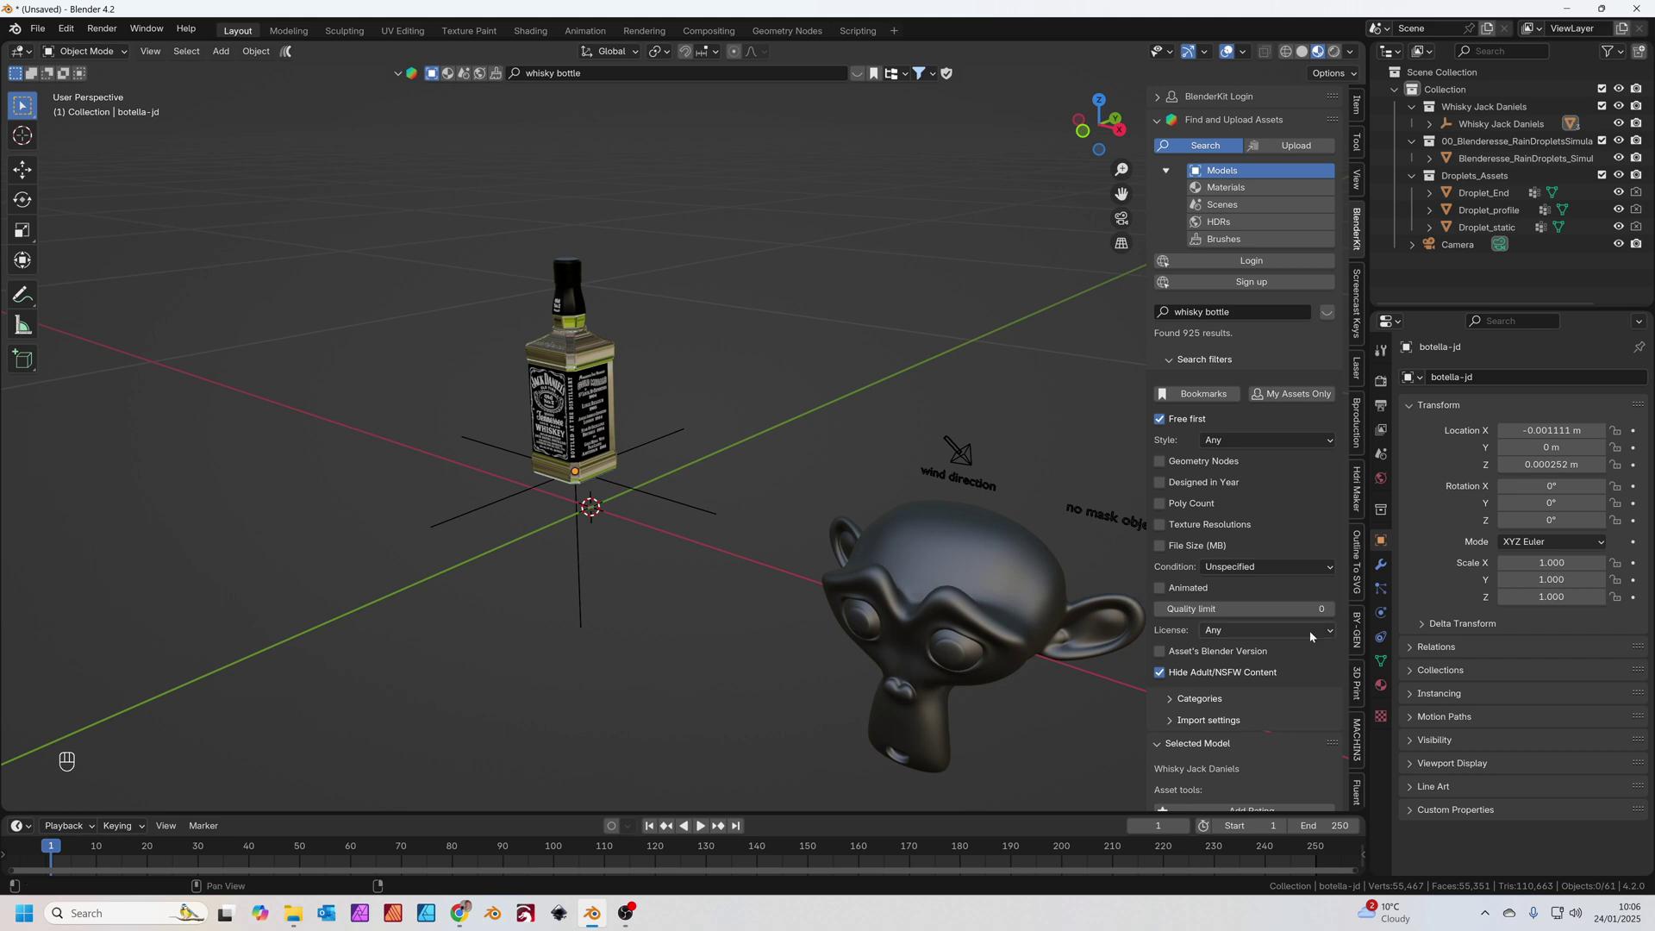
# - Remove the Subdivision modifier from the bottle, leaving only Auto Smooth
pyautogui.click(1387, 568)
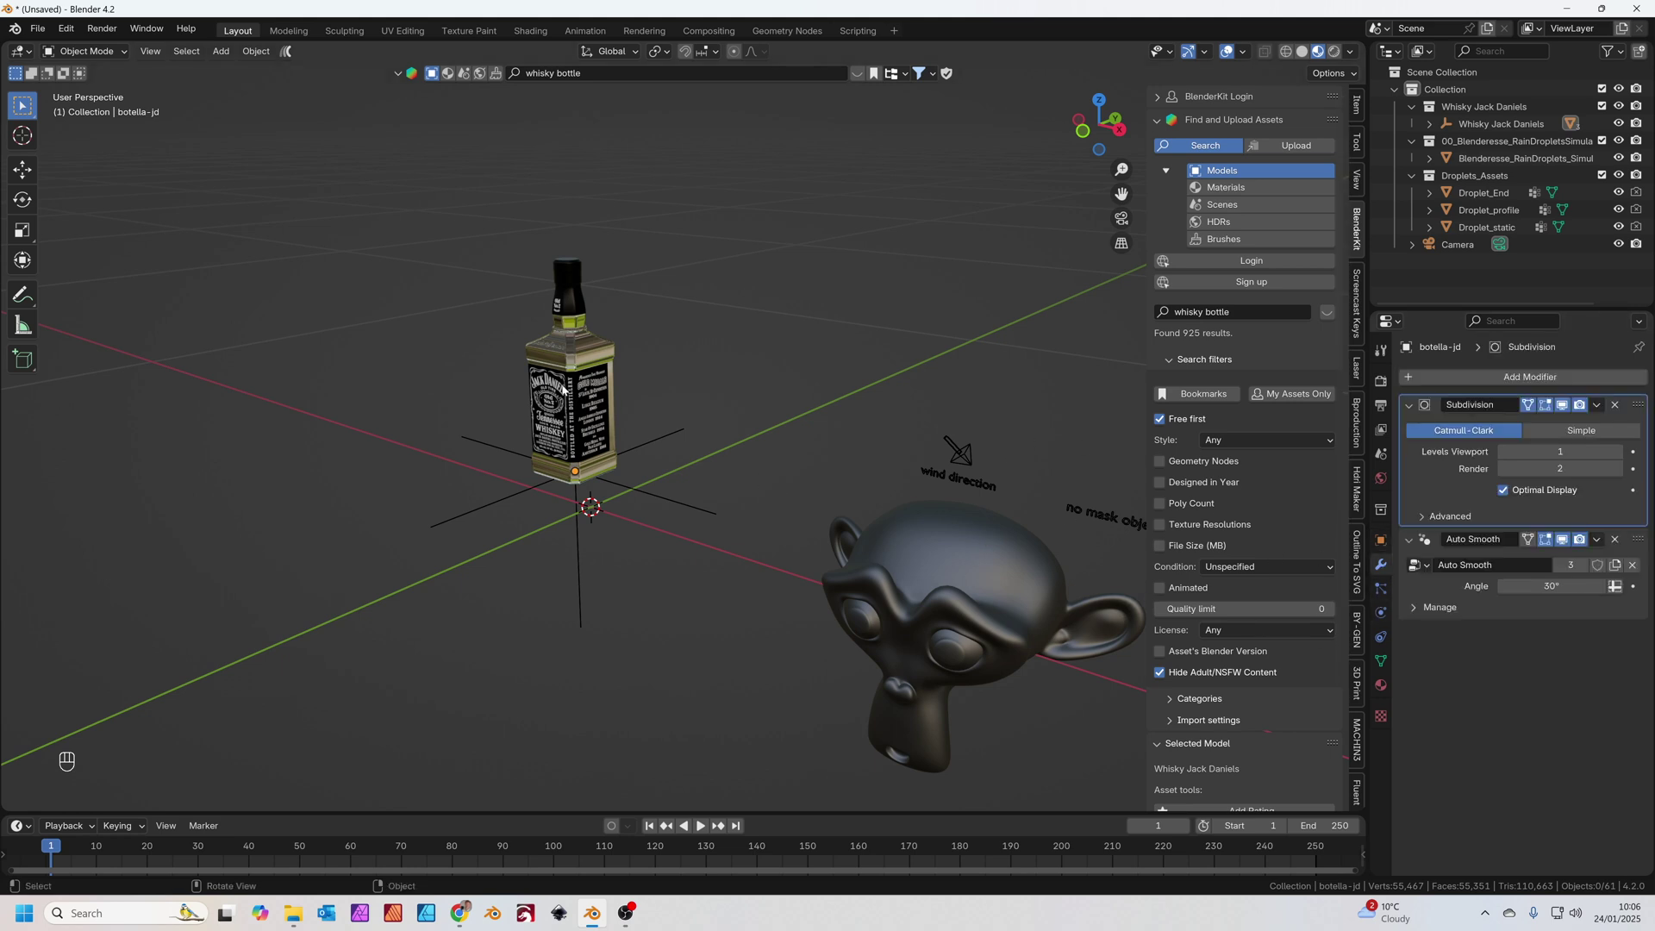
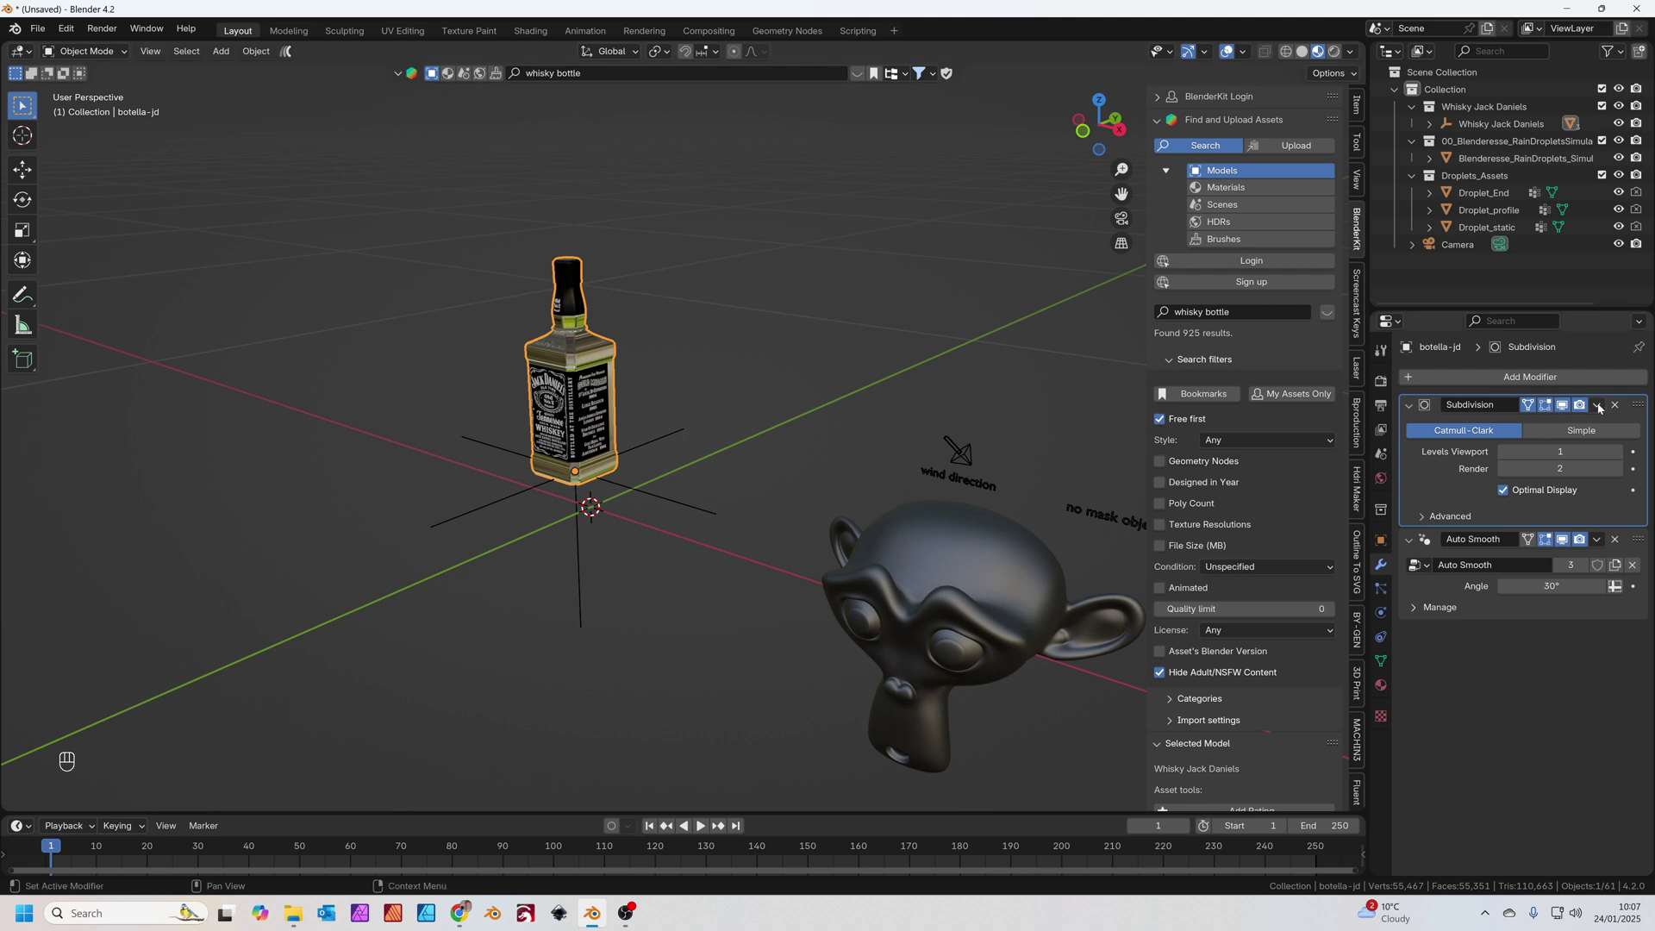
pyautogui.moveTo(1602, 408); pyautogui.dragTo(1573, 425)
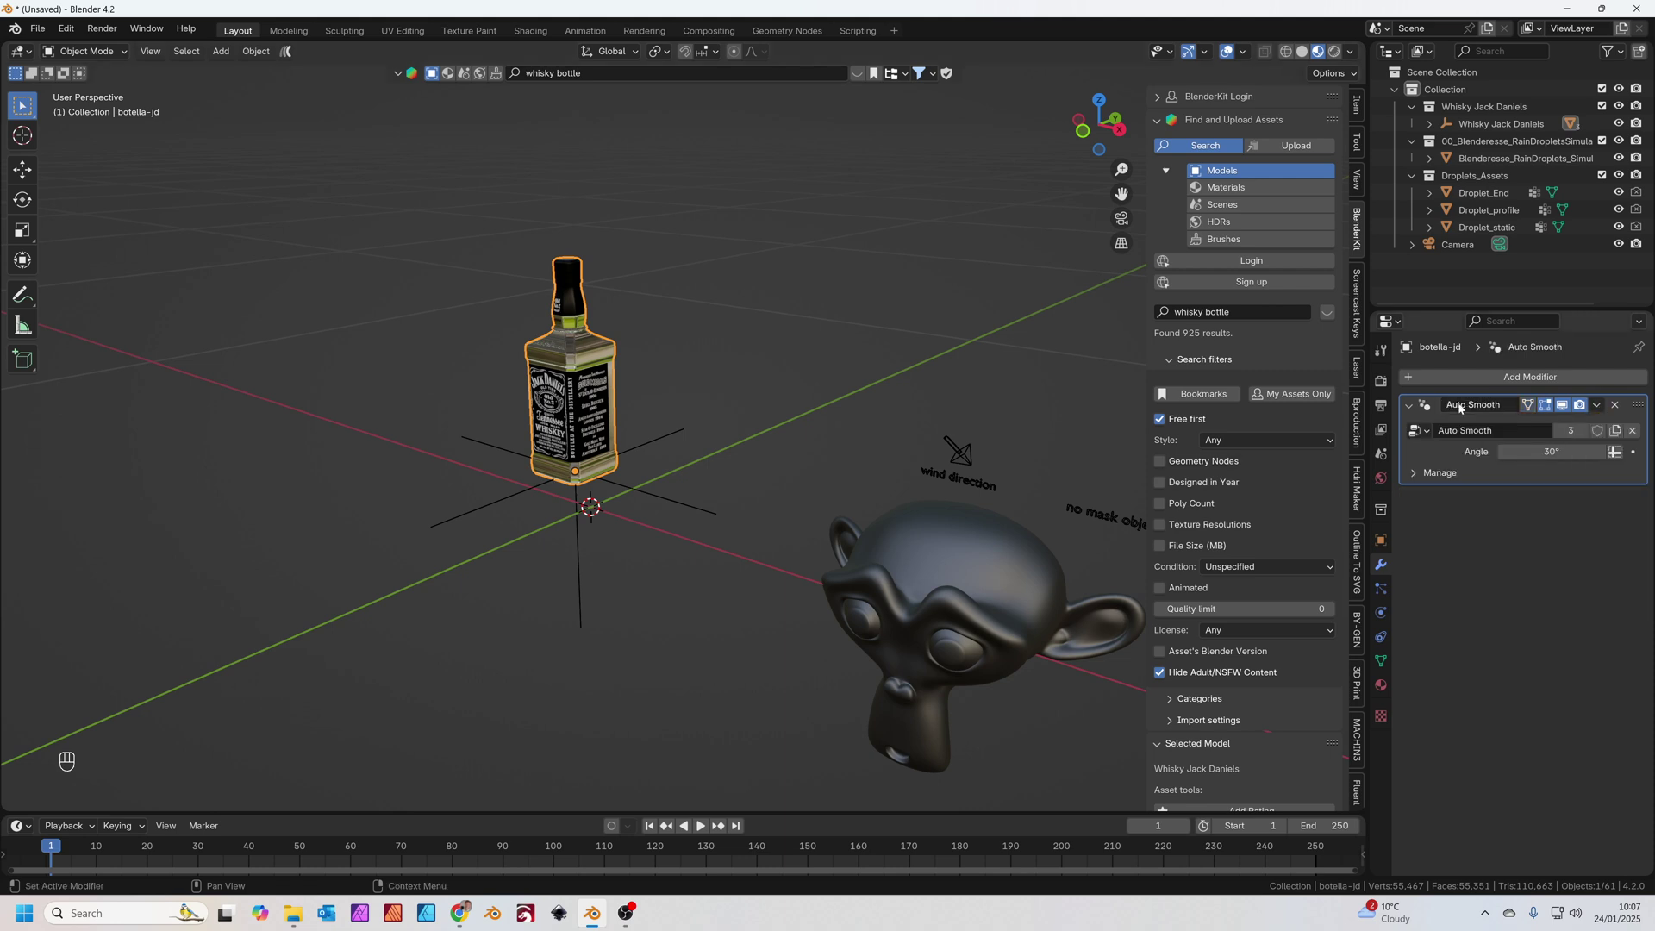
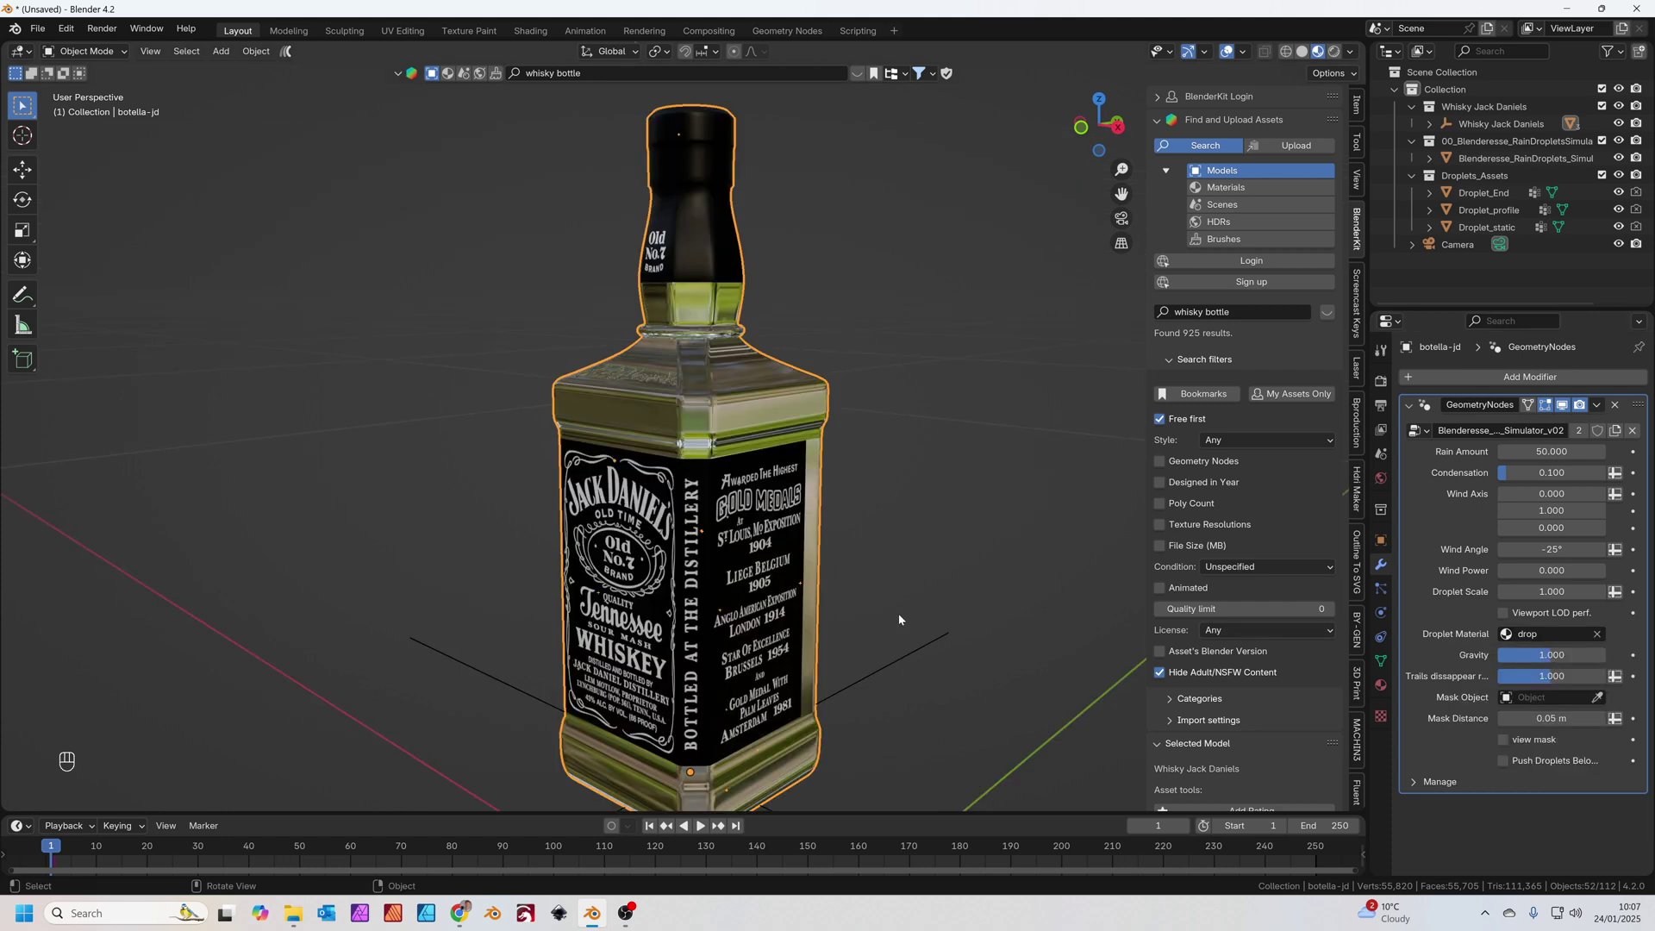
# - Play the timeline so condensation droplets form and run down the whole bottle
pyautogui.press('space')
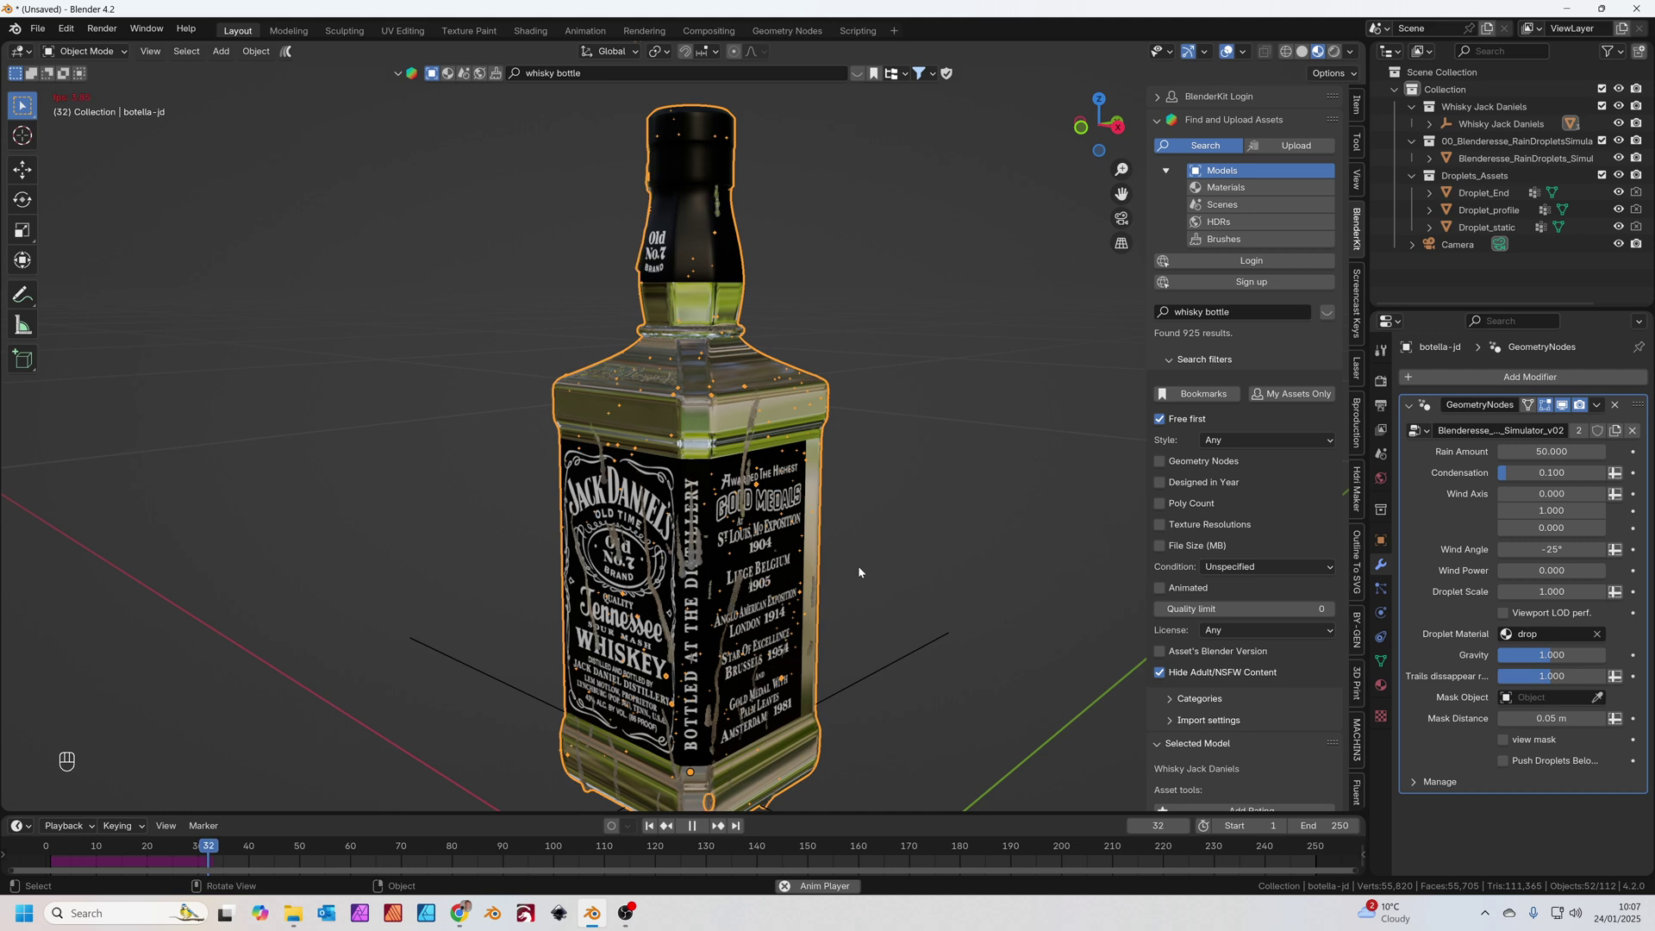
pyautogui.press('space')
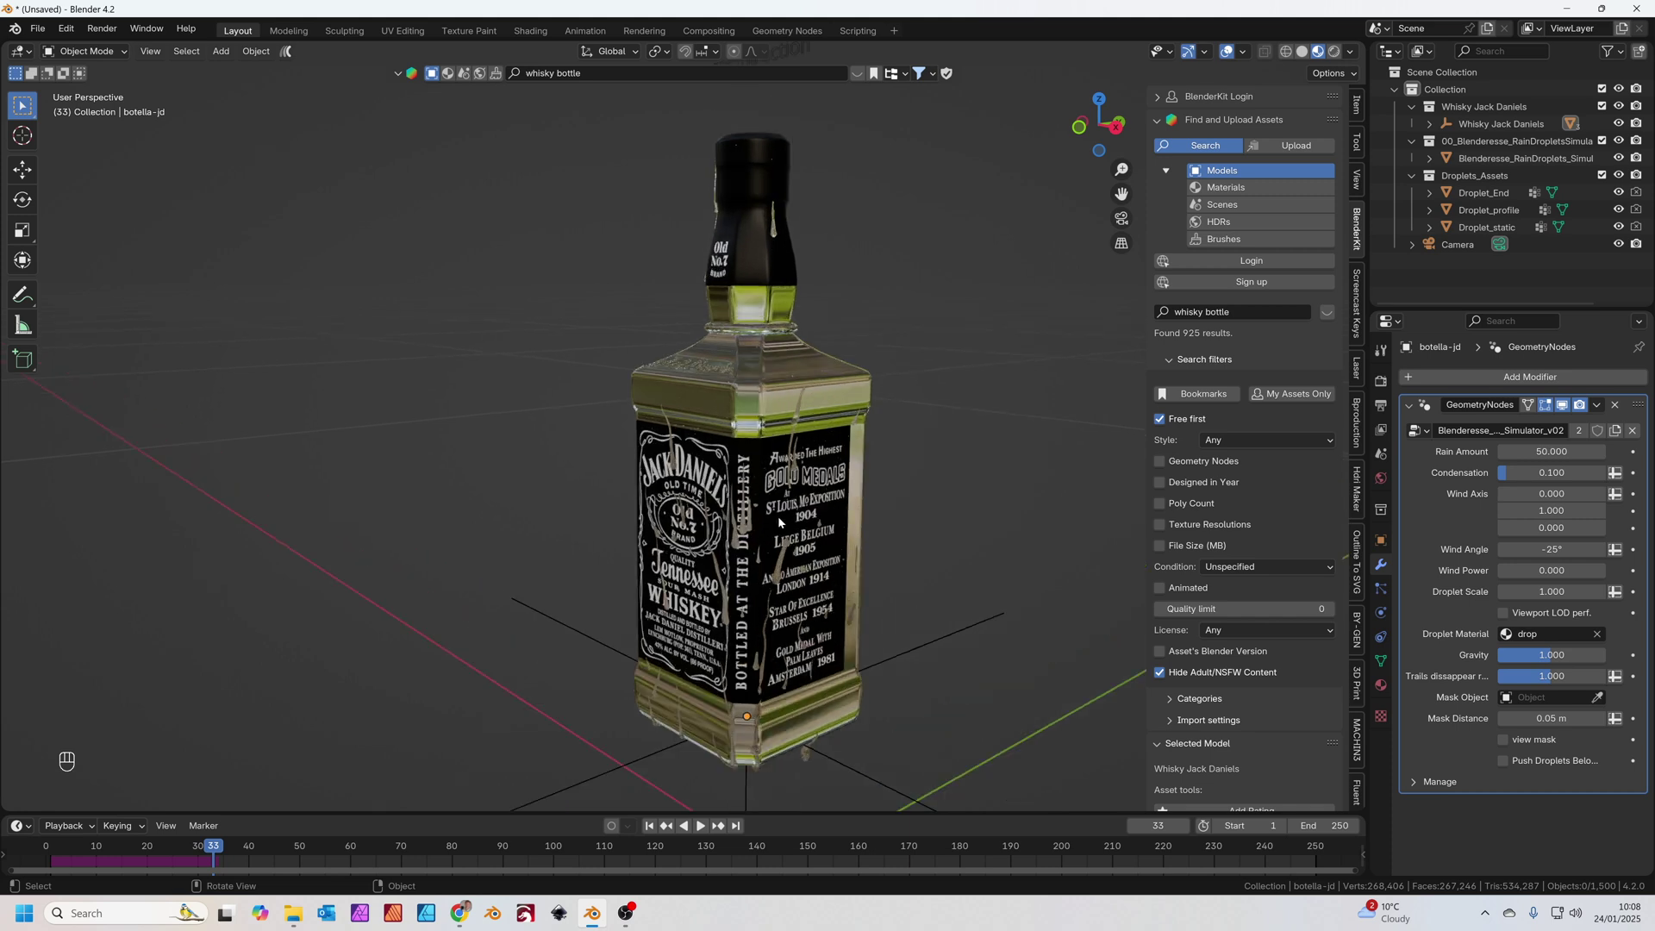
pyautogui.moveTo(797, 517); pyautogui.dragTo(815, 485)
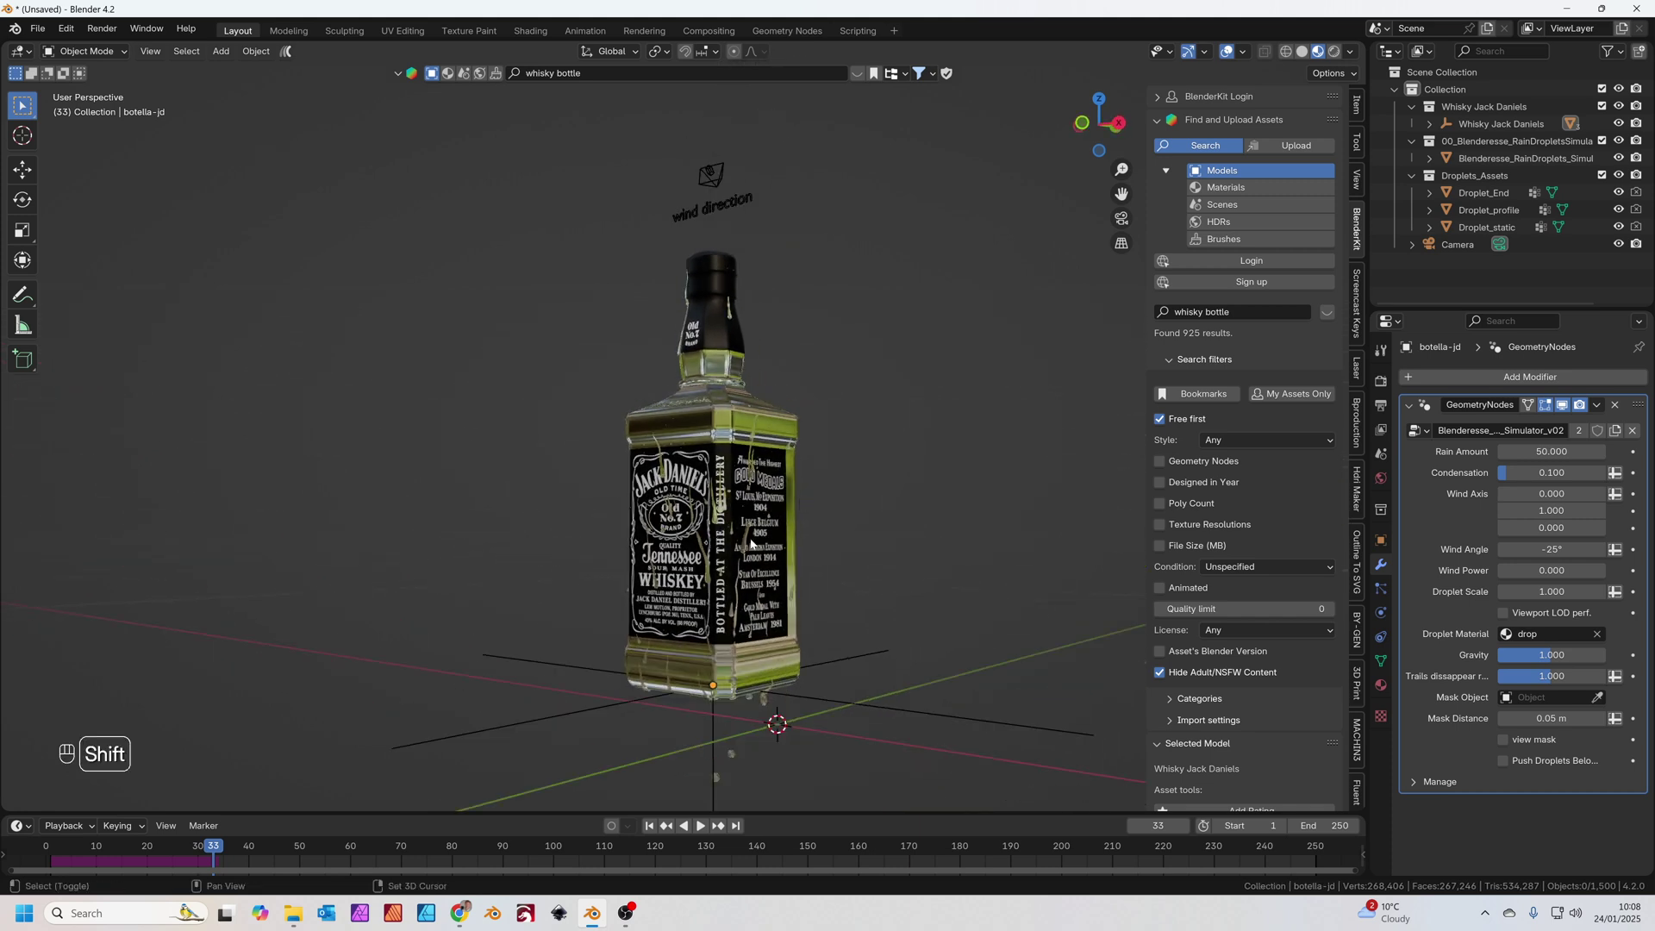
pyautogui.press('space')
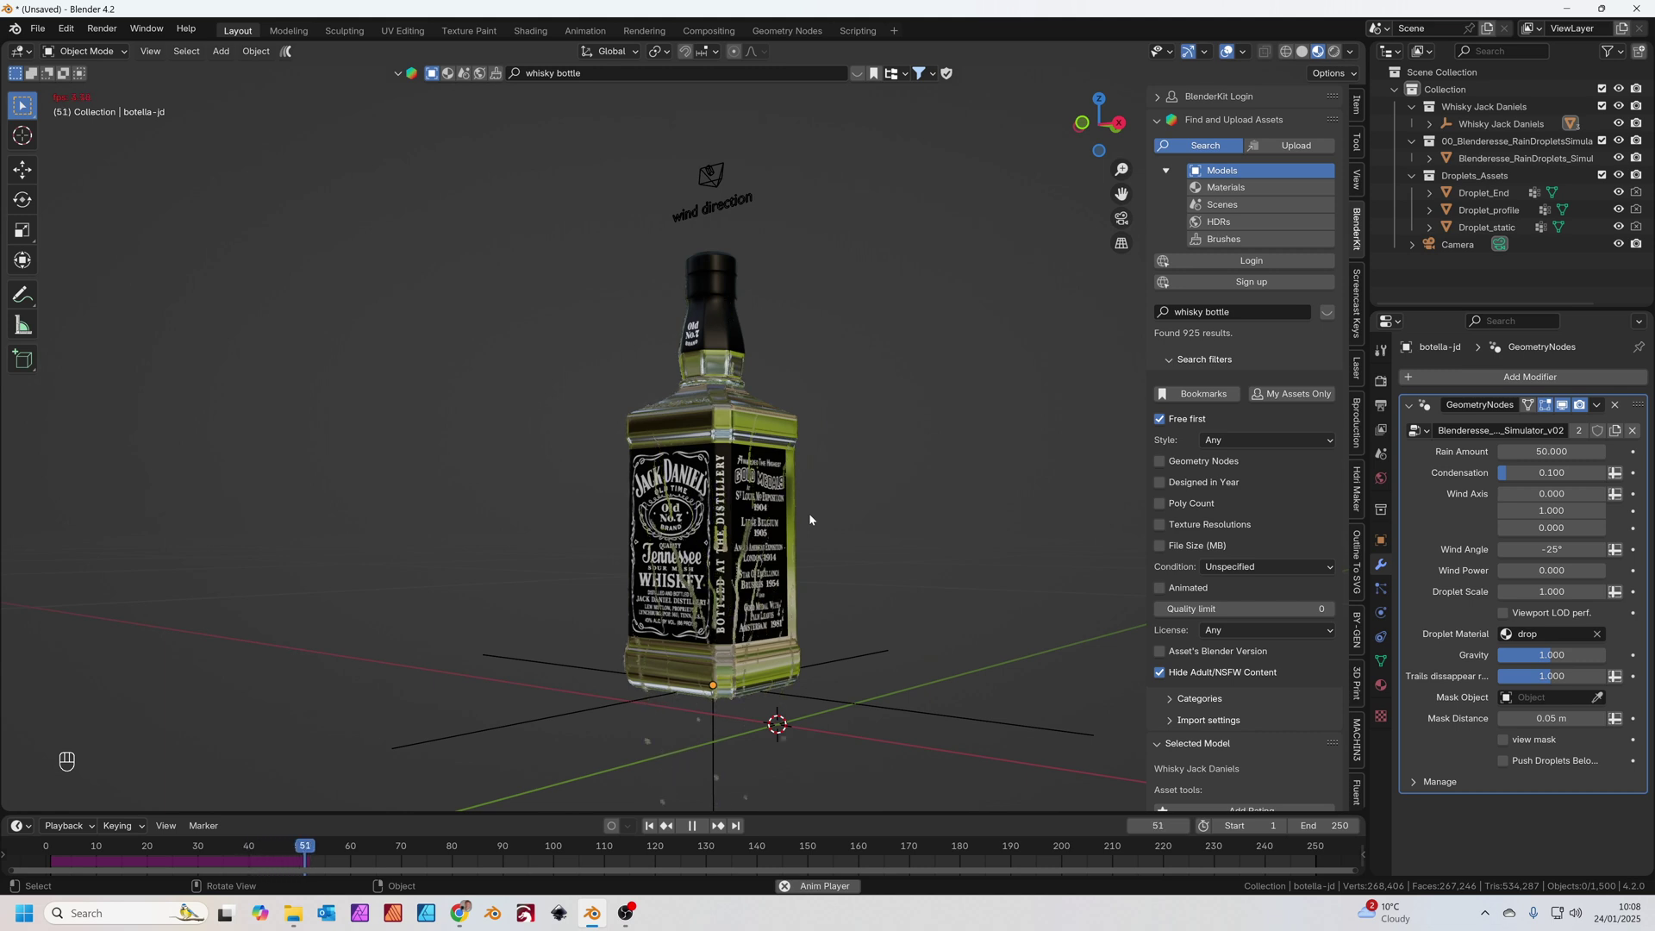
# - Stop playback and frame the dripping bottle through the scene camera
pyautogui.click(848, 501)
pyautogui.moveTo(849, 473); pyautogui.dragTo(844, 474)
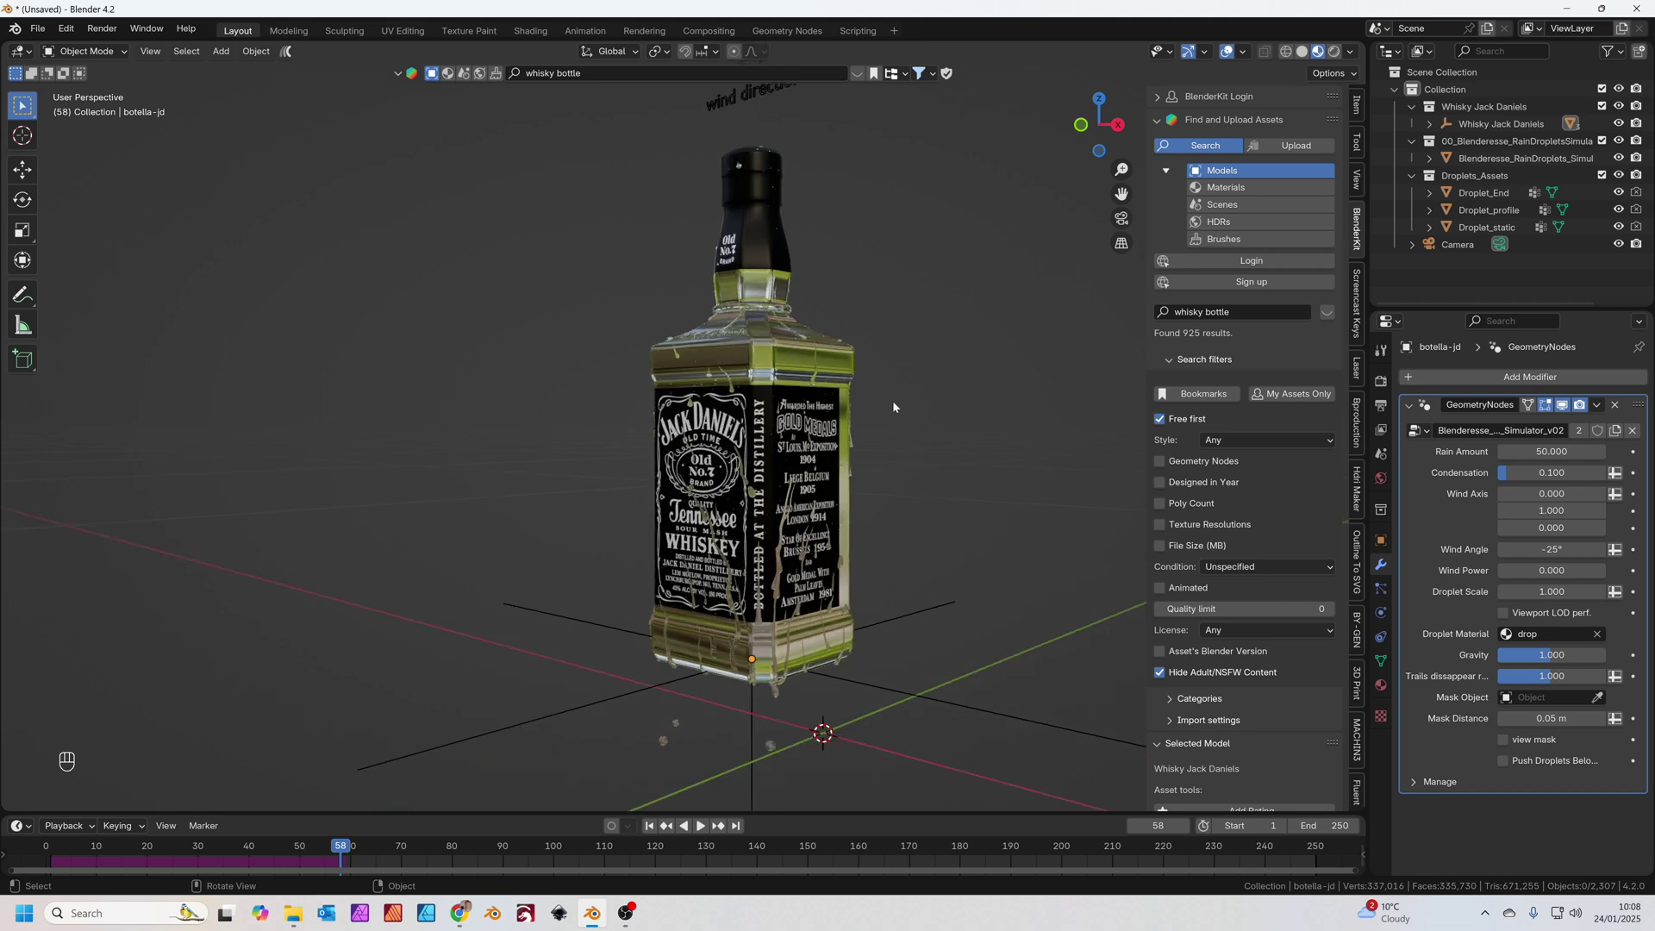
pyautogui.press('ctrl+alt+KP_0')
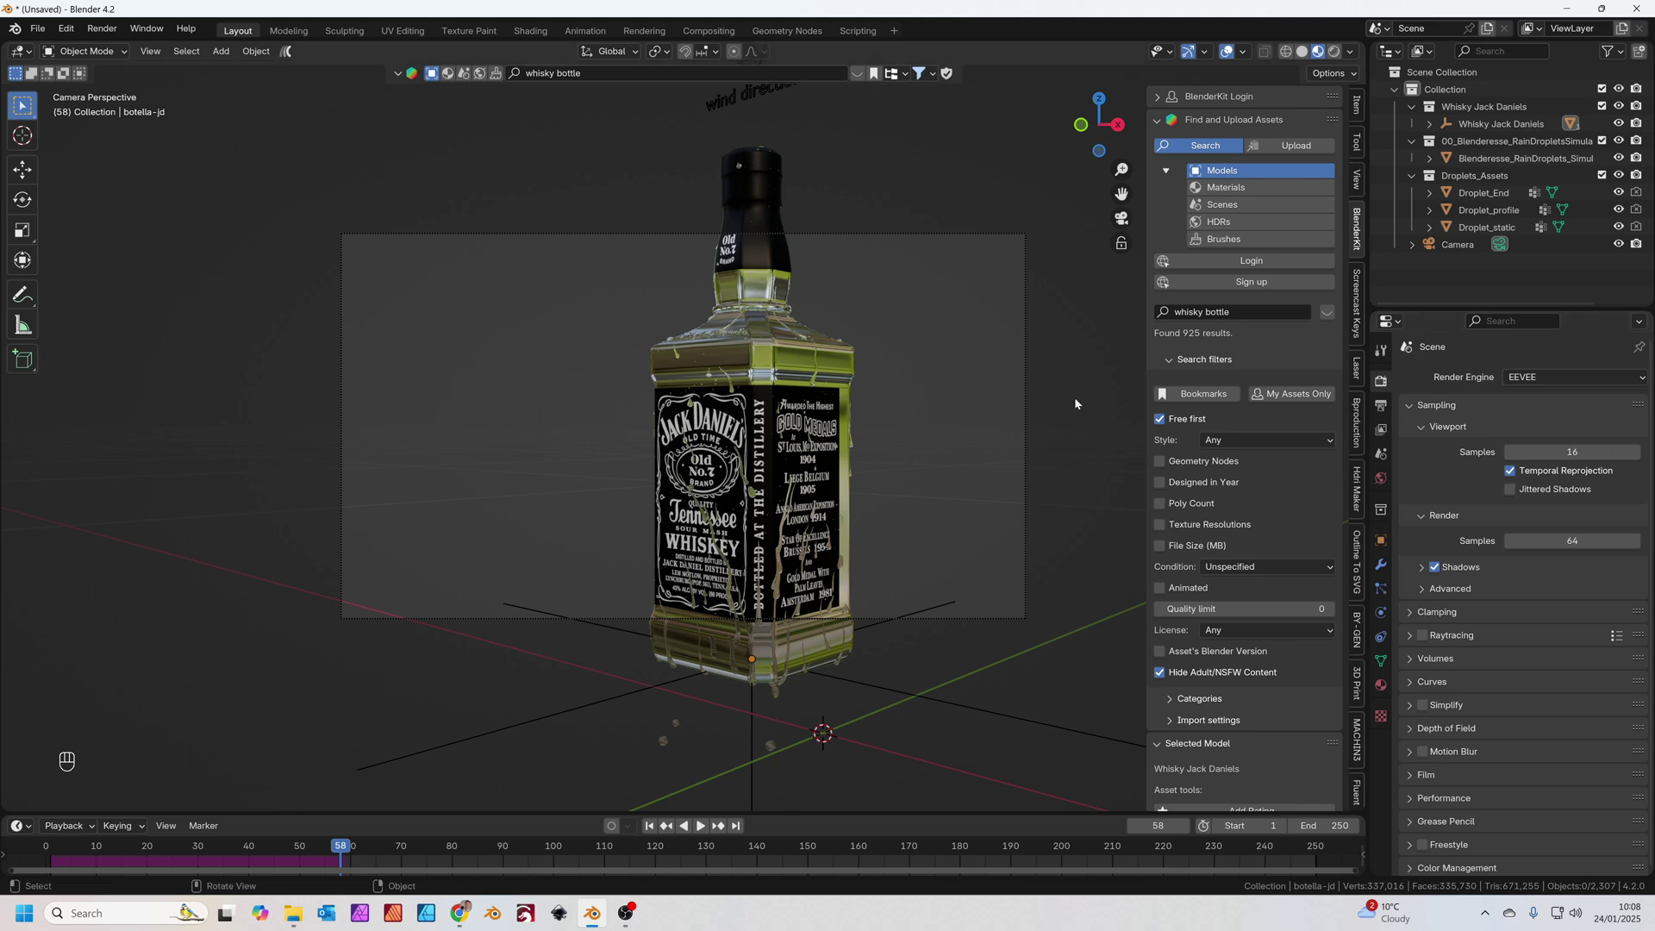
# - Render with Cycles on GPU Compute at 32 samples with GPU denoising enabled
pyautogui.moveTo(1528, 383); pyautogui.dragTo(1522, 433)
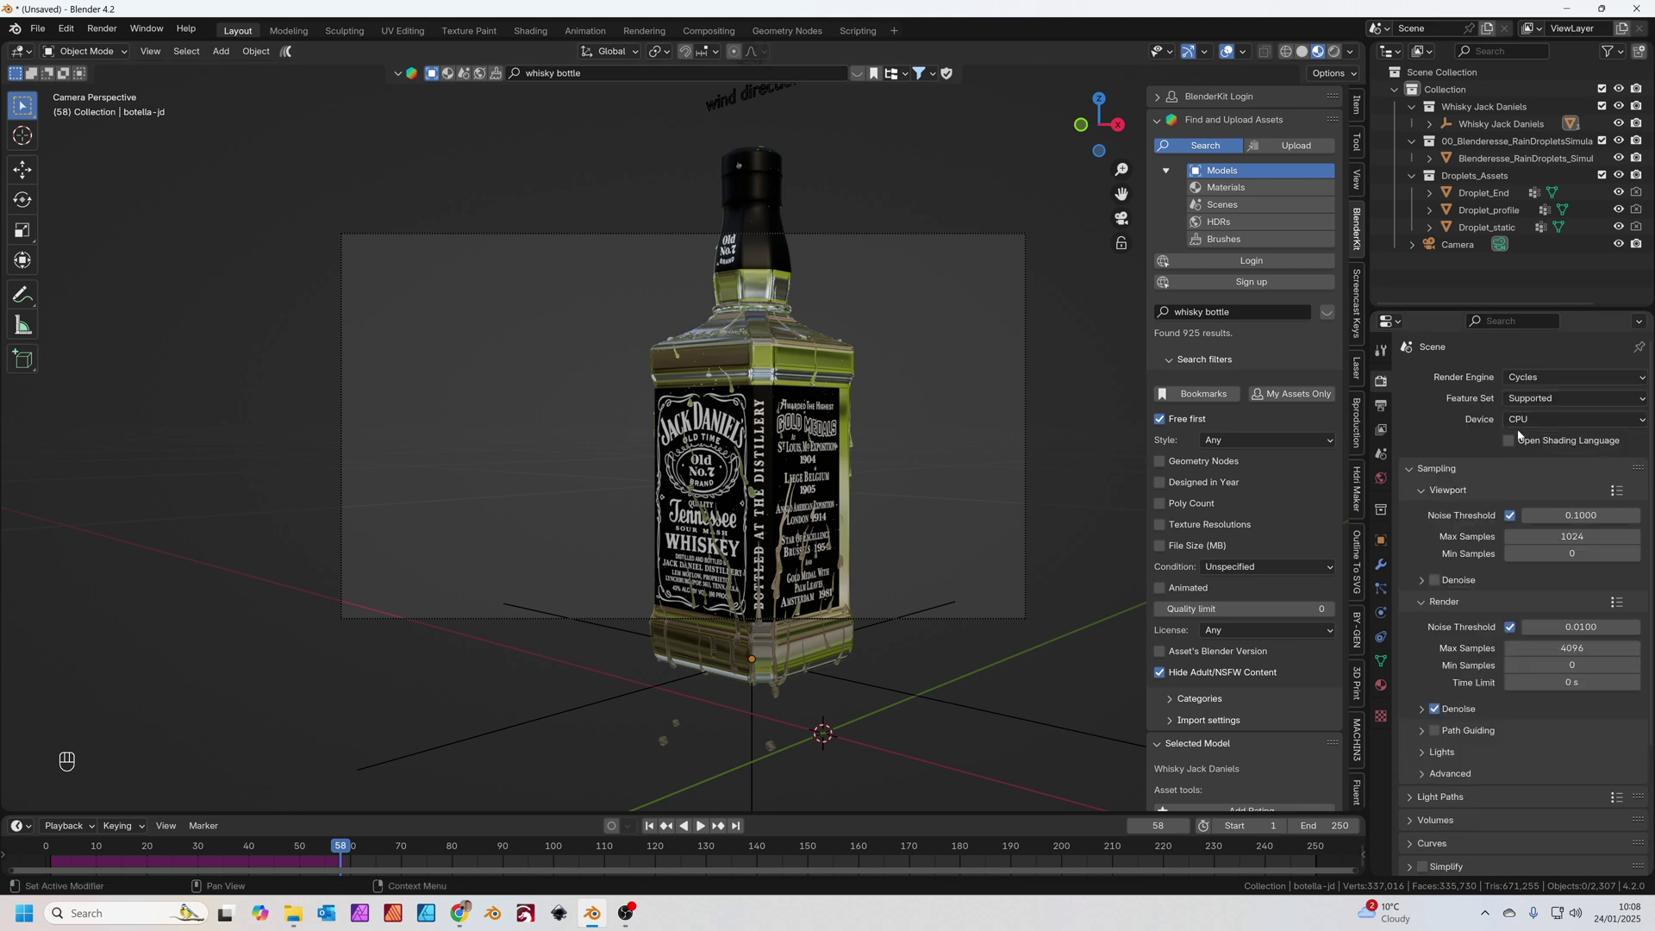
pyautogui.moveTo(1528, 421); pyautogui.dragTo(1526, 459)
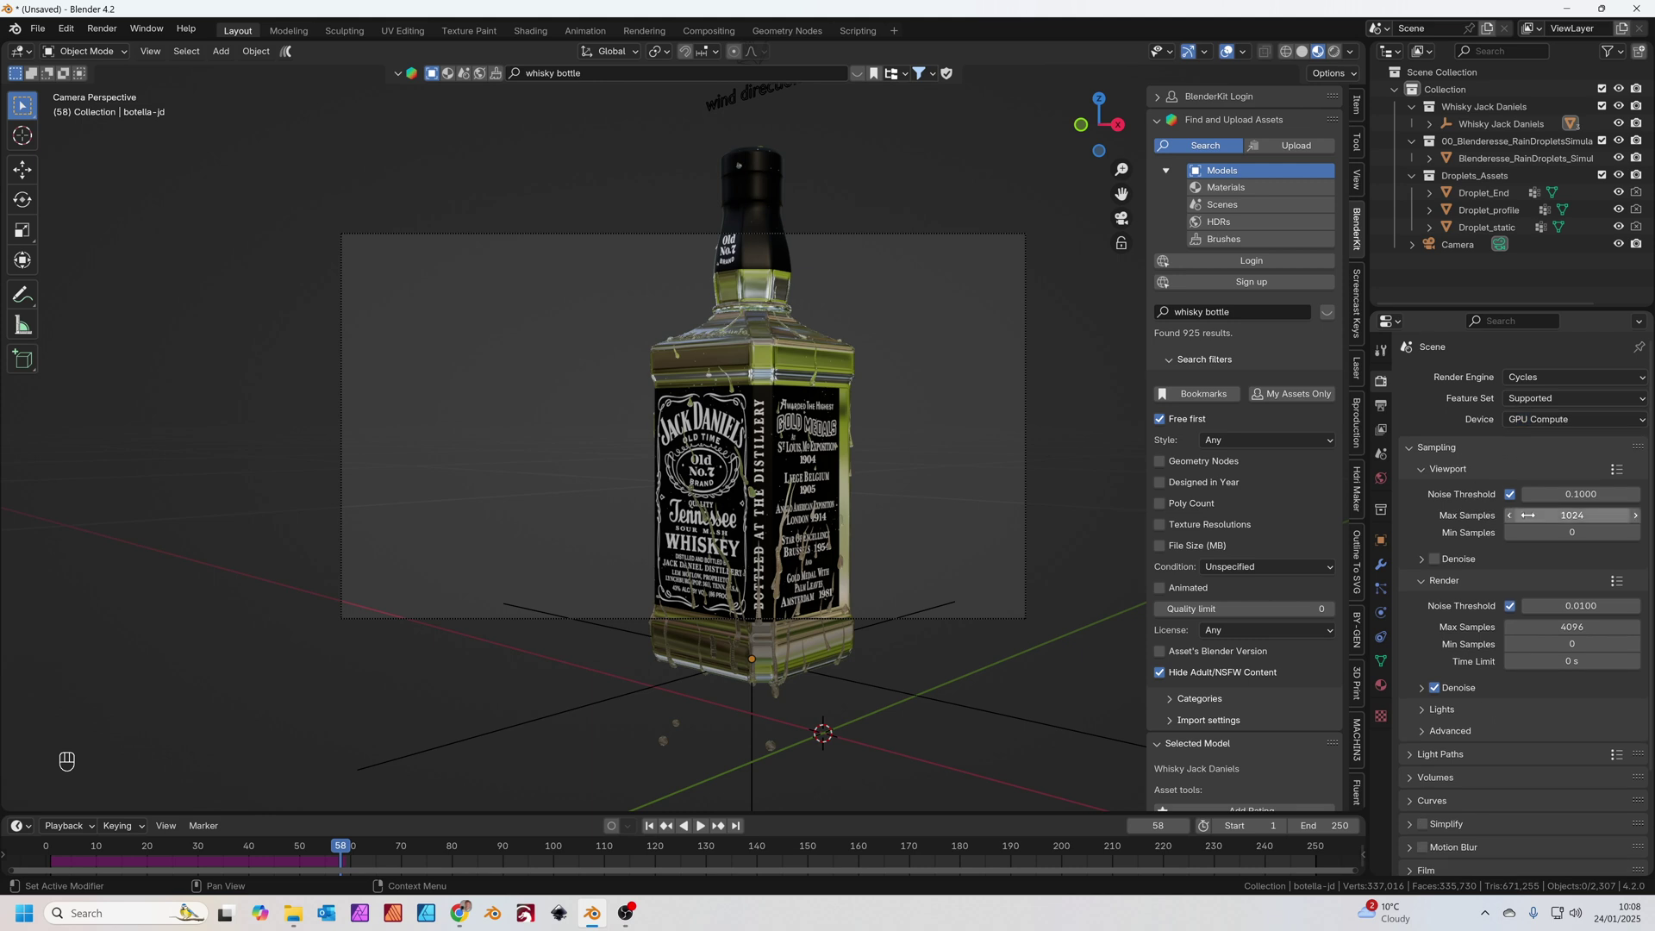
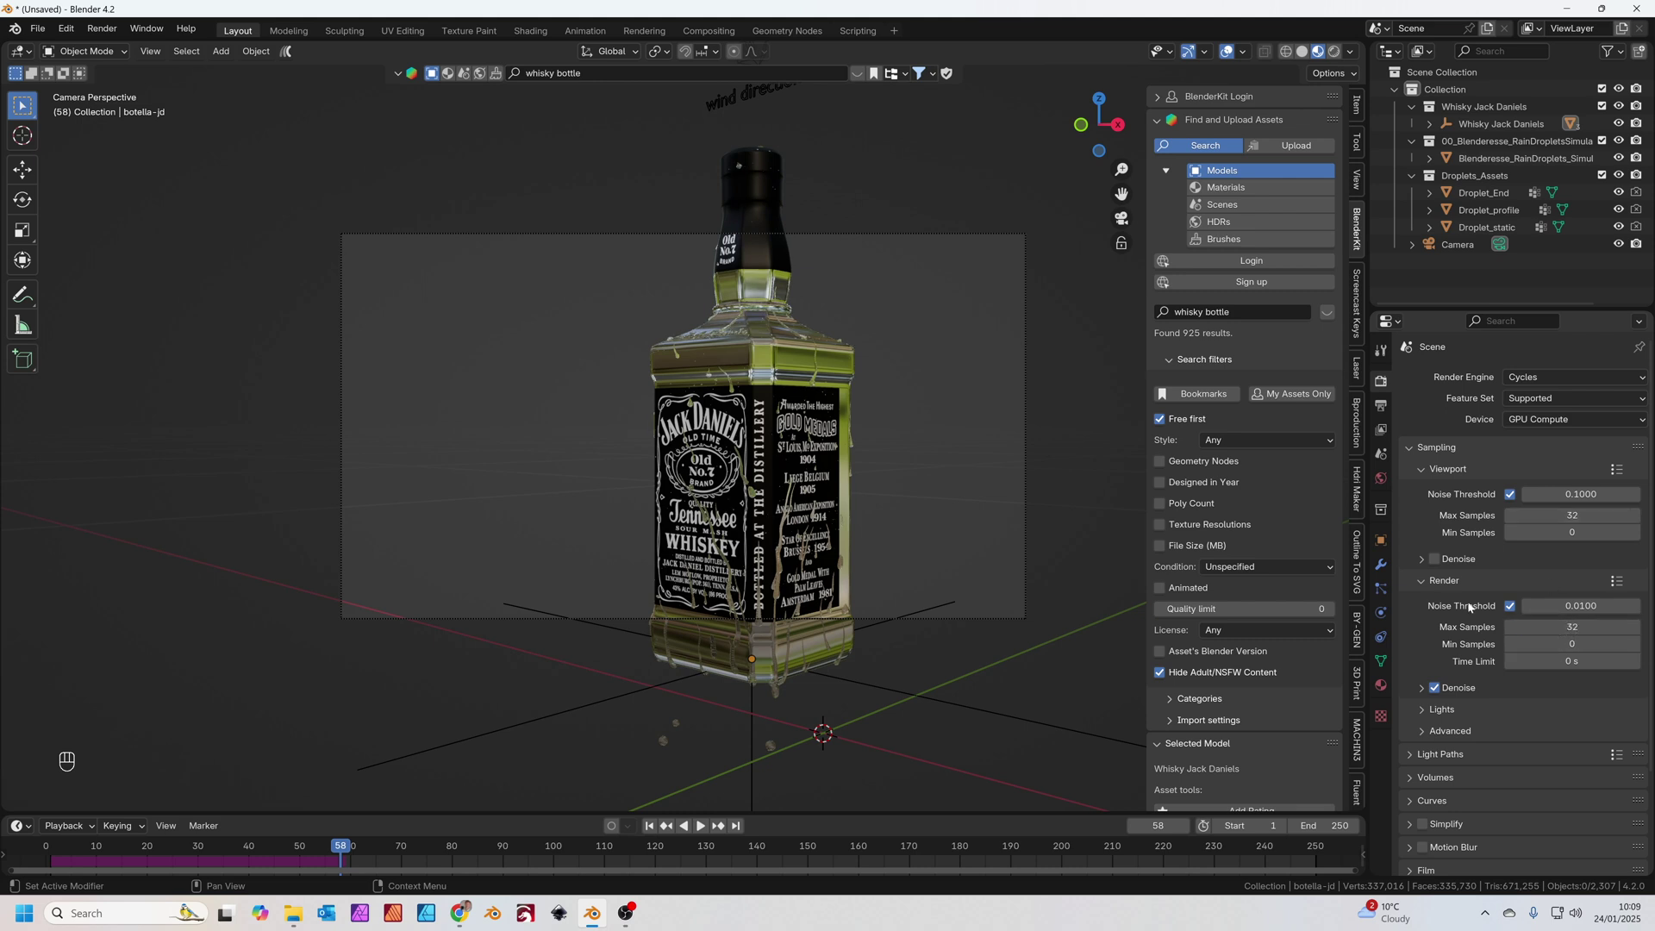
pyautogui.click(1426, 690)
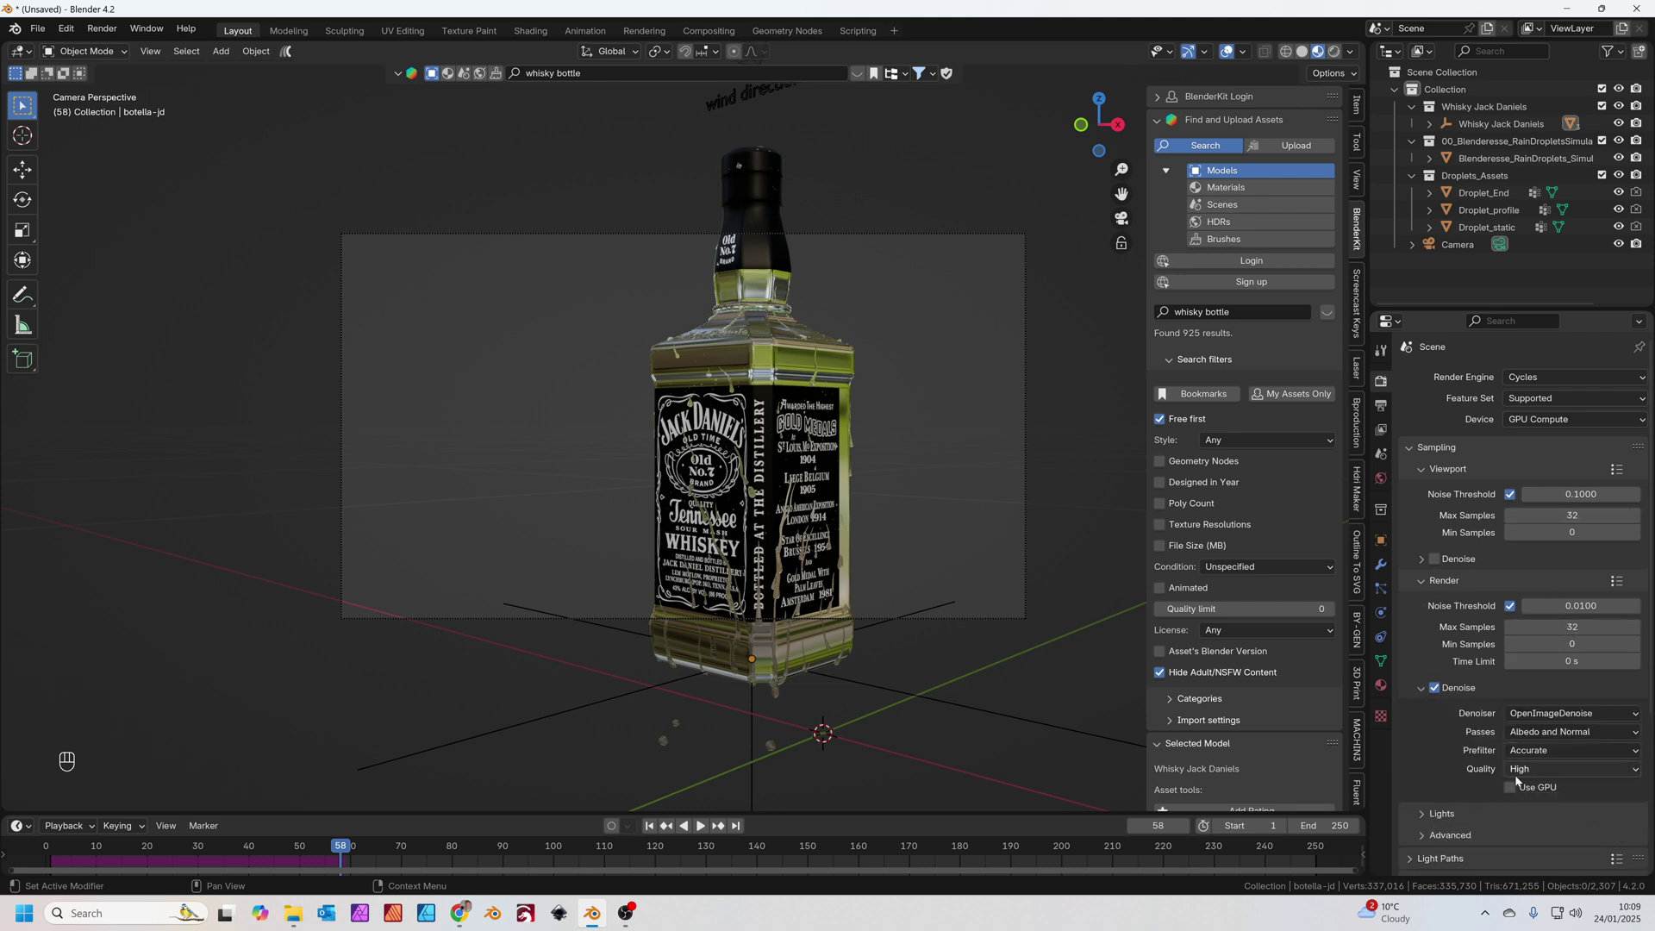
pyautogui.click(1516, 792)
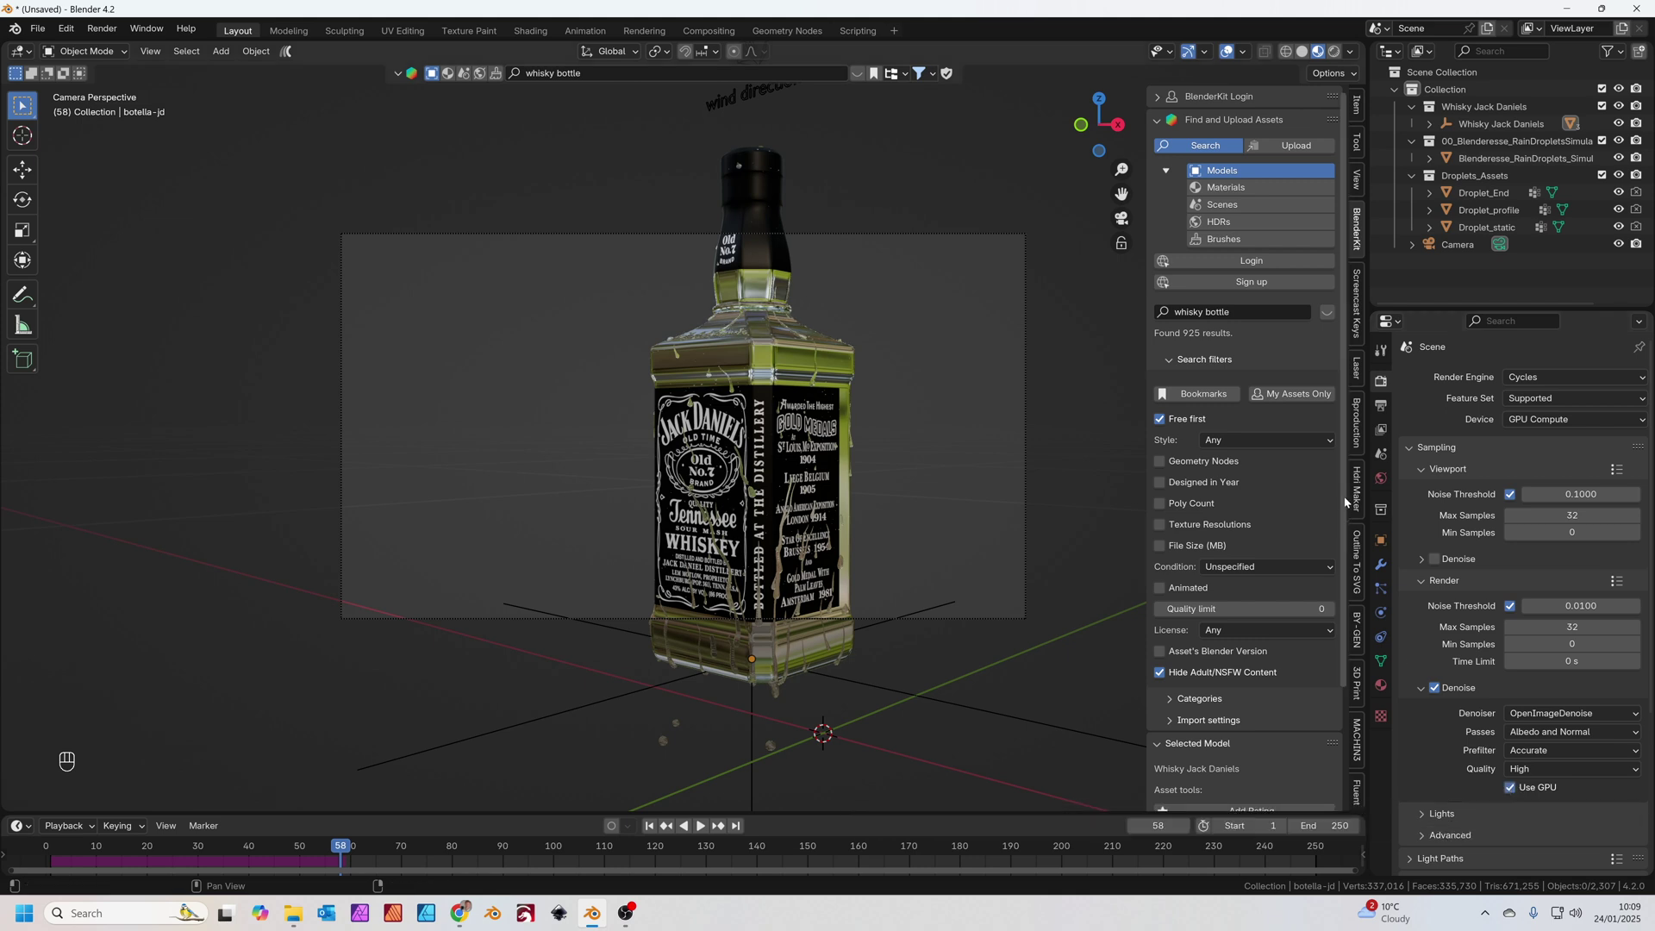
# - Set the Color Management look to Medium High Contrast
pyautogui.click(1471, 868)
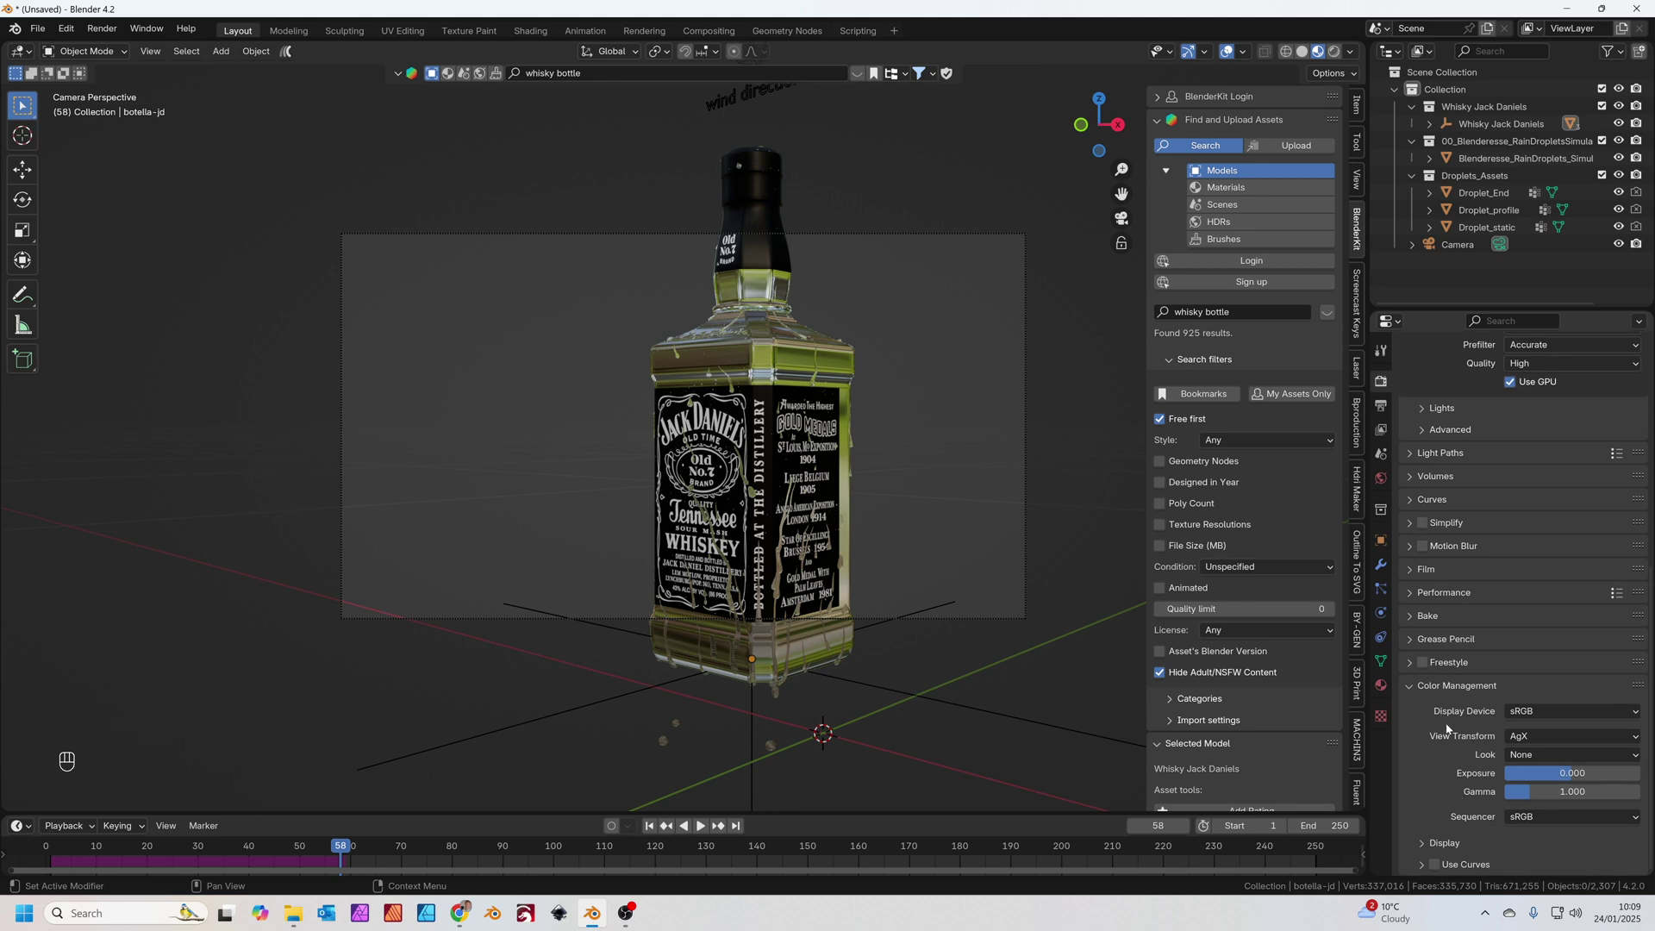
pyautogui.moveTo(1547, 757); pyautogui.dragTo(1575, 666)
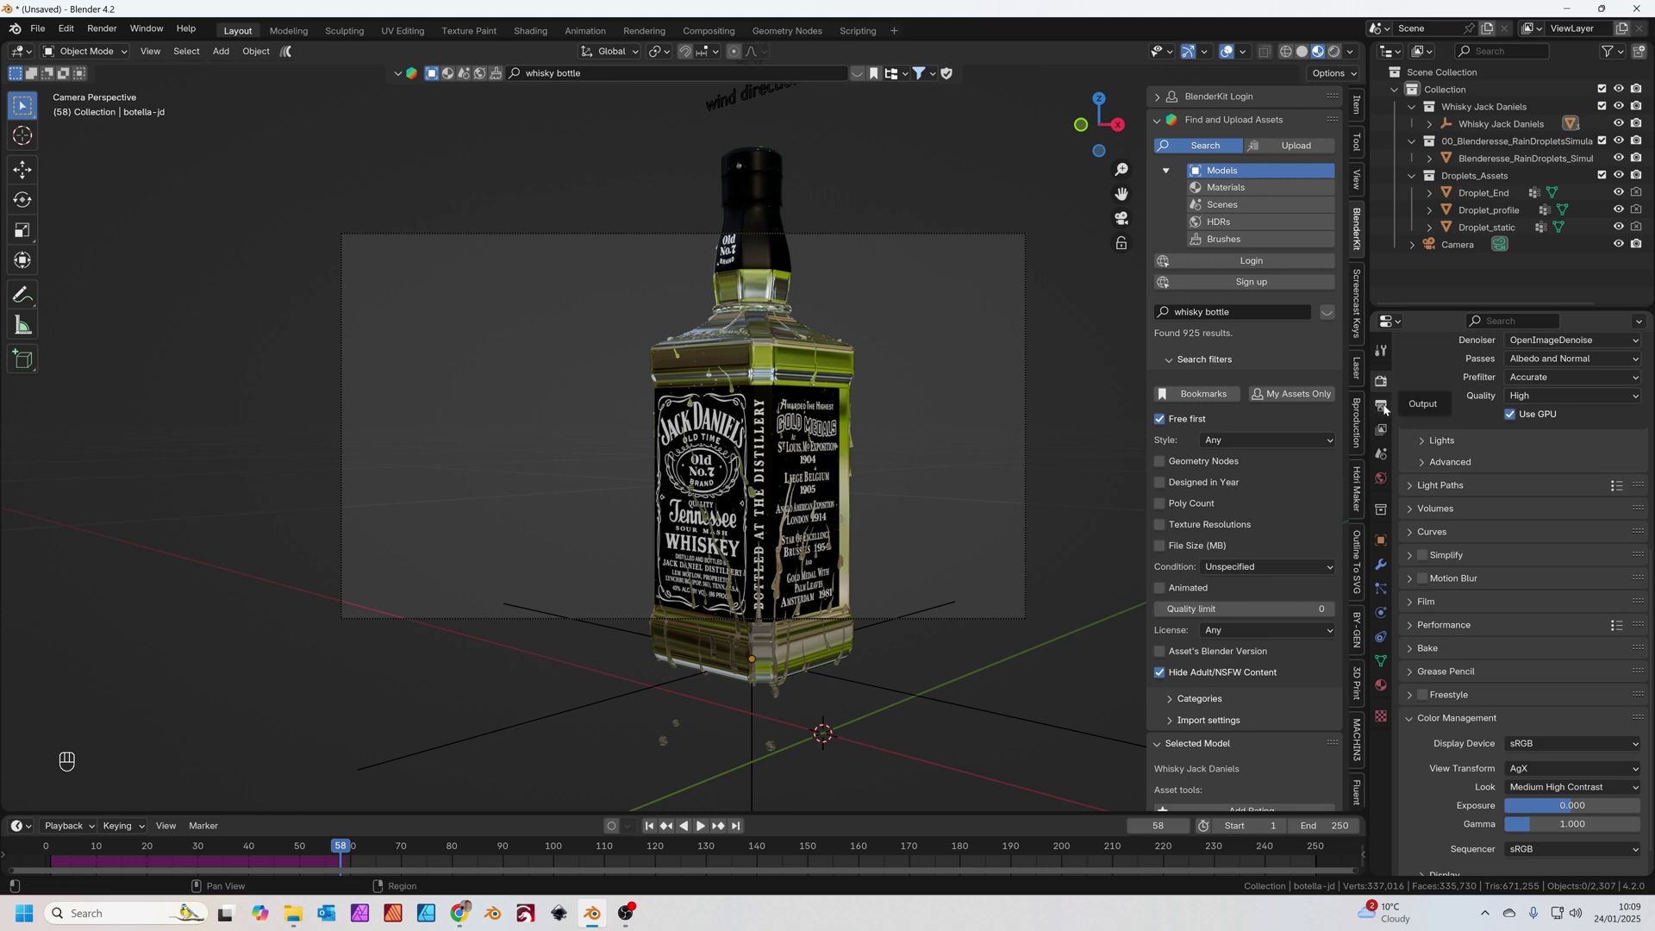
# - Show the output settings with 1920×1080 resolution, 24 fps, frames 1–250, PNG
pyautogui.click(1388, 408)
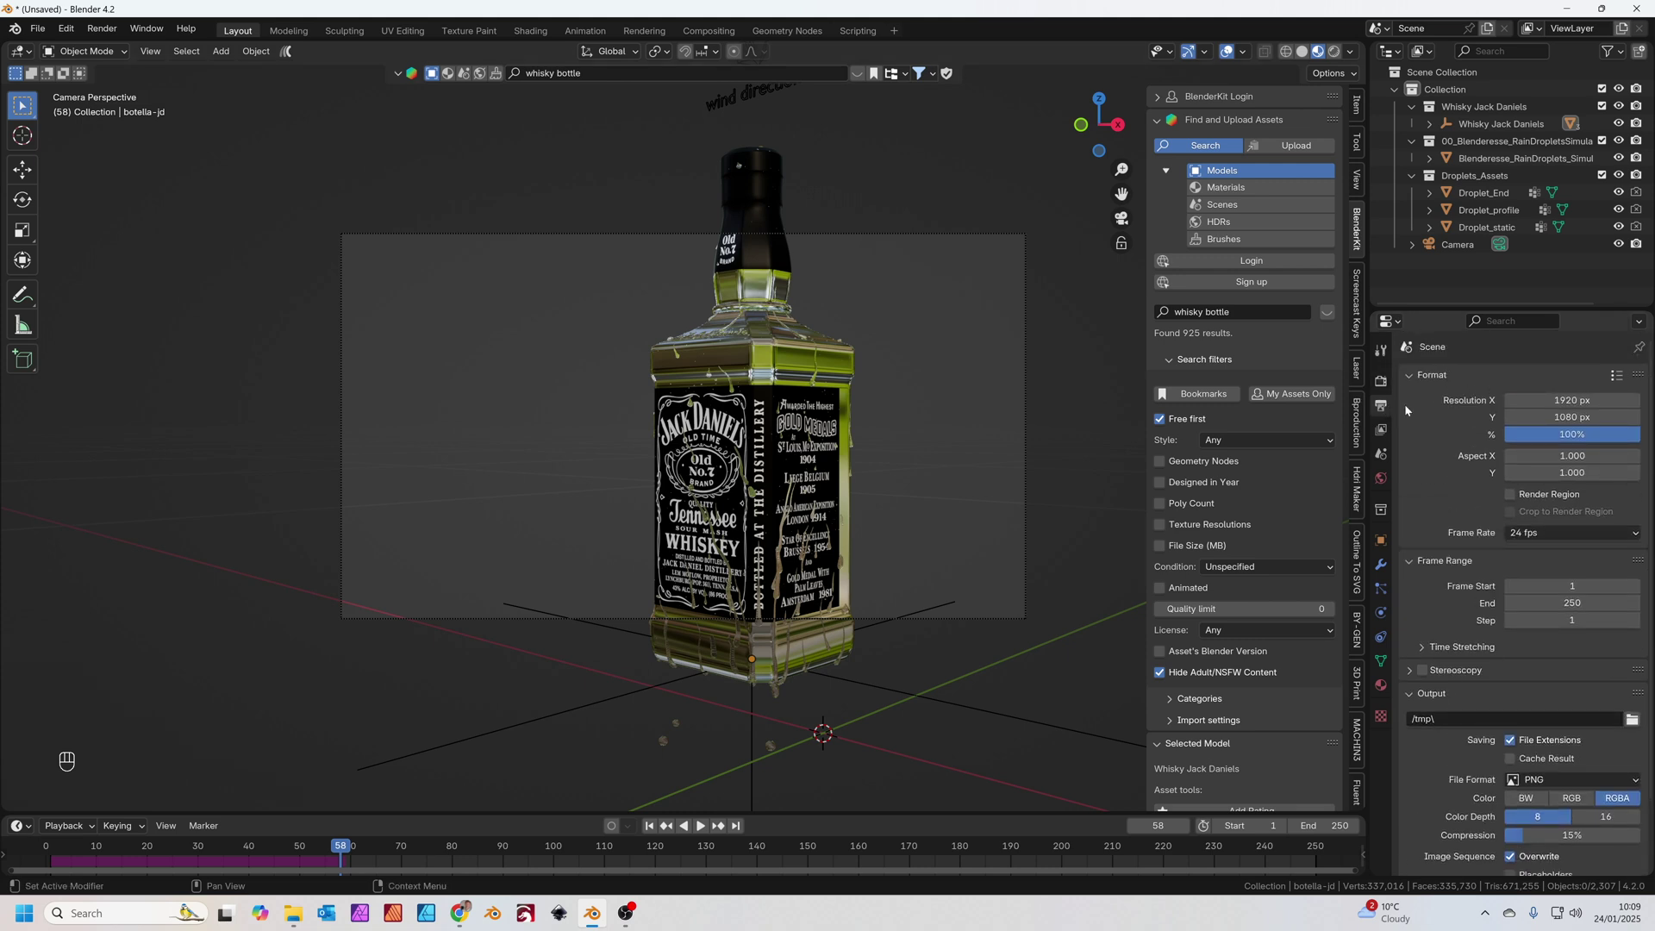
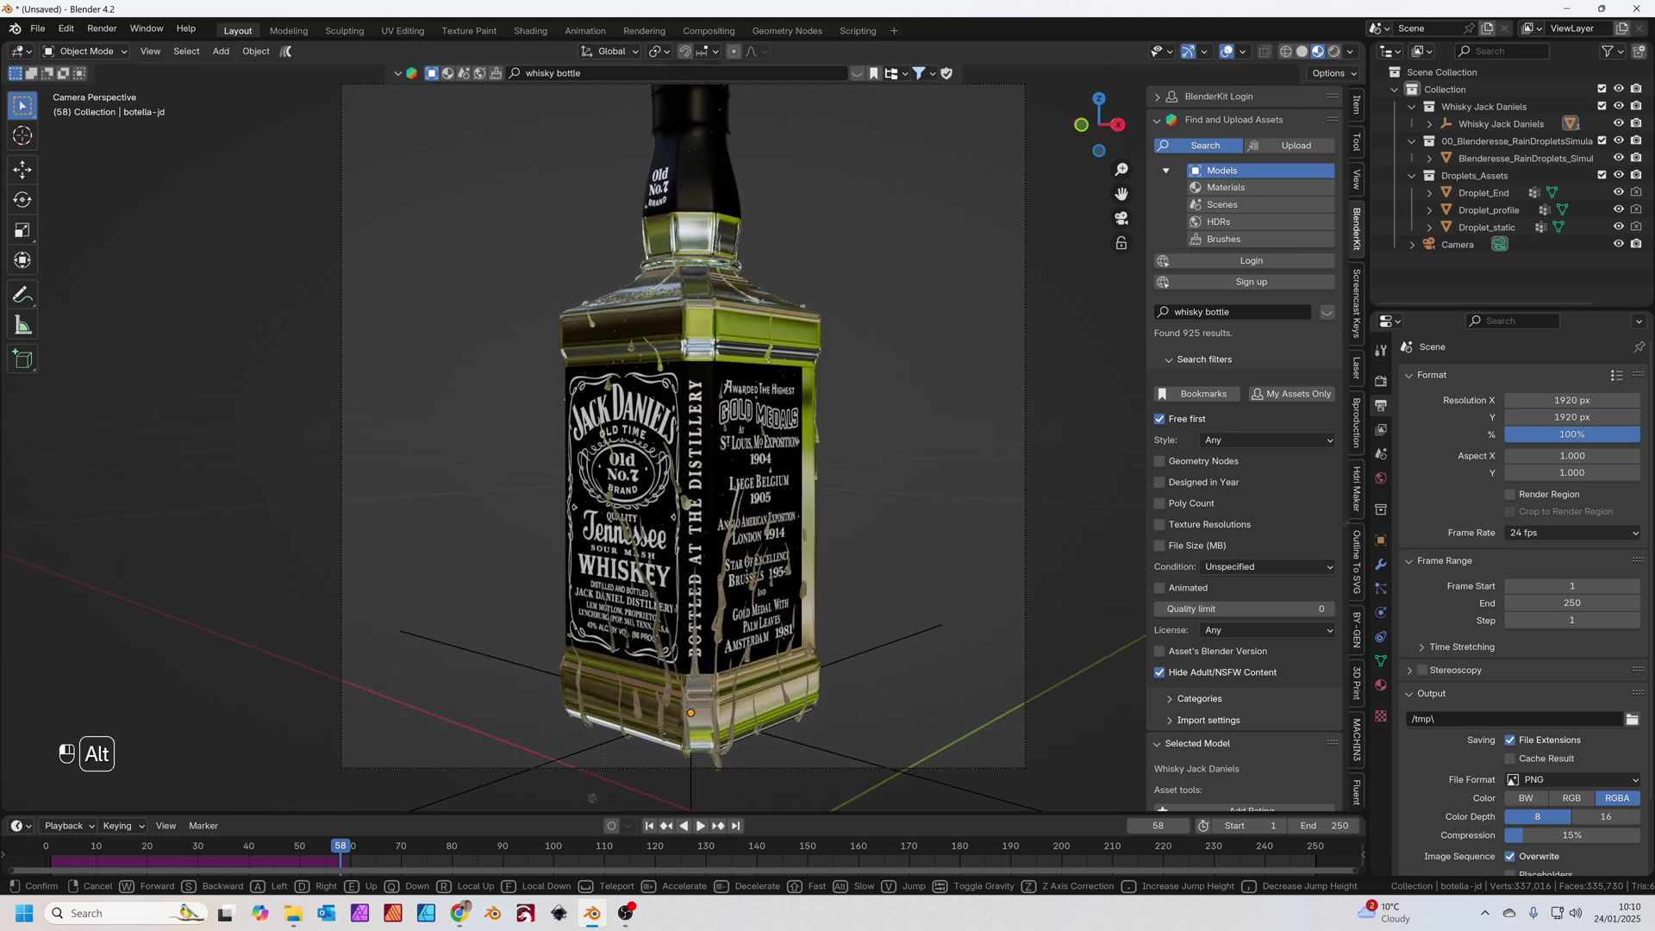
# - Confirm the camera framing and add a new rectangular Area light to the scene
pyautogui.middleClick(792, 514)
pyautogui.click(812, 530)
pyautogui.moveTo(817, 537); pyautogui.dragTo(803, 554)
pyautogui.moveTo(735, 525); pyautogui.dragTo(638, 493)
pyautogui.press('shift+a')
pyautogui.press('shift+a')
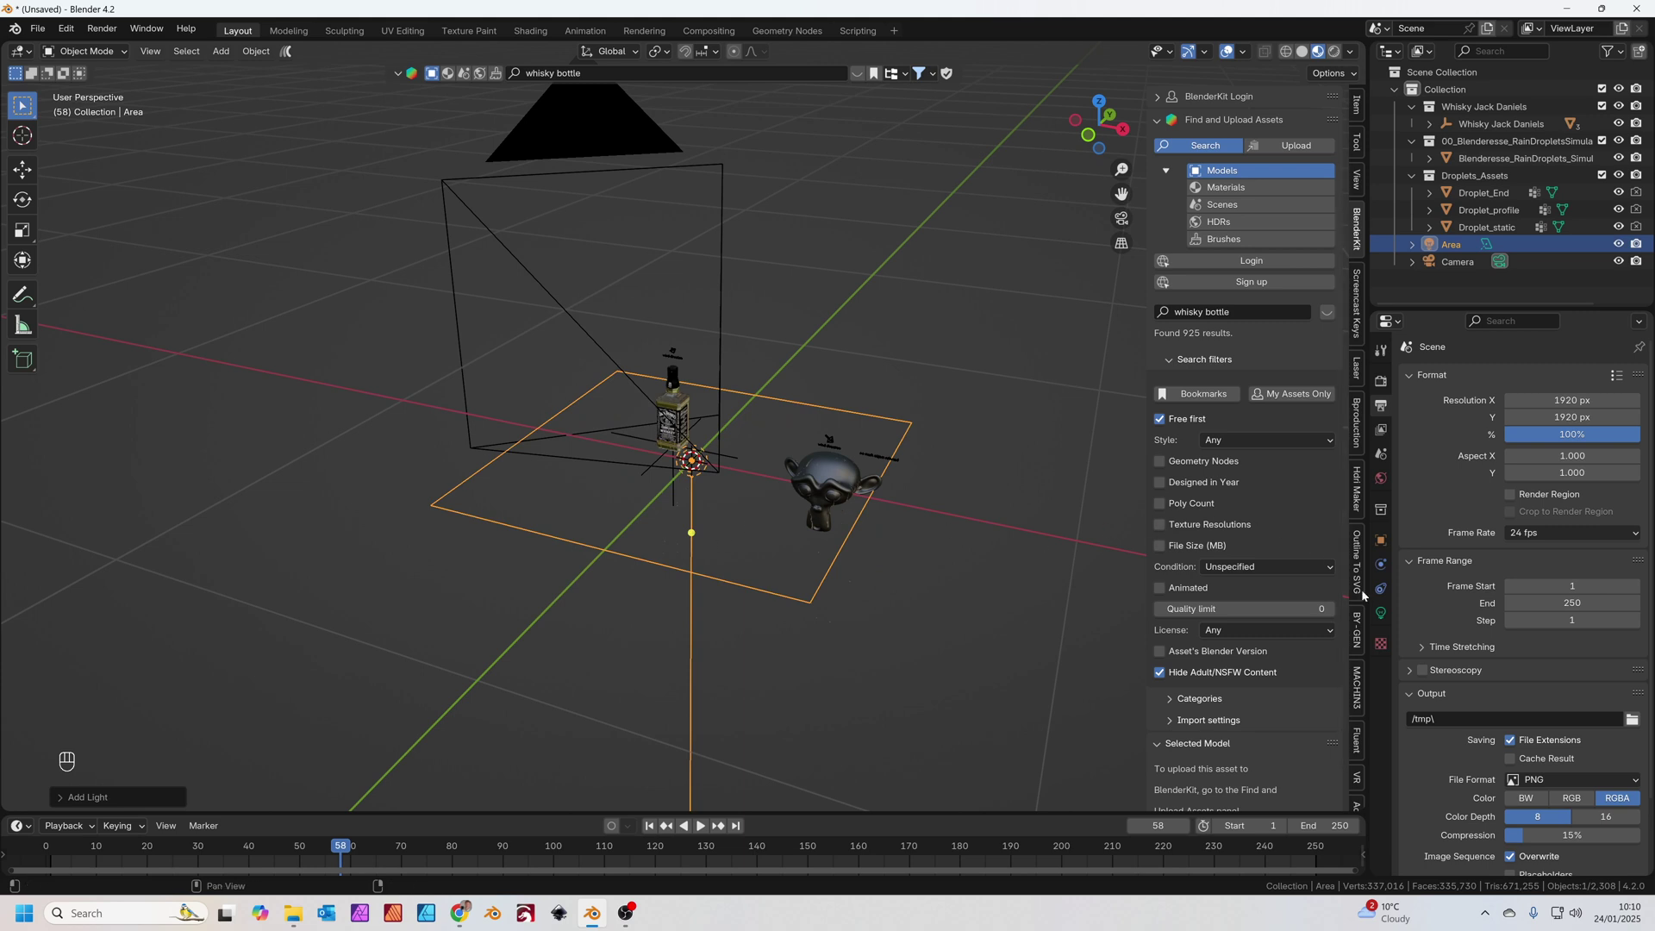
# - Narrow the Area light to a thin strip, Size X 0.1 m by Y 1 m
pyautogui.click(1386, 615)
pyautogui.moveTo(1526, 524); pyautogui.dragTo(1528, 559)
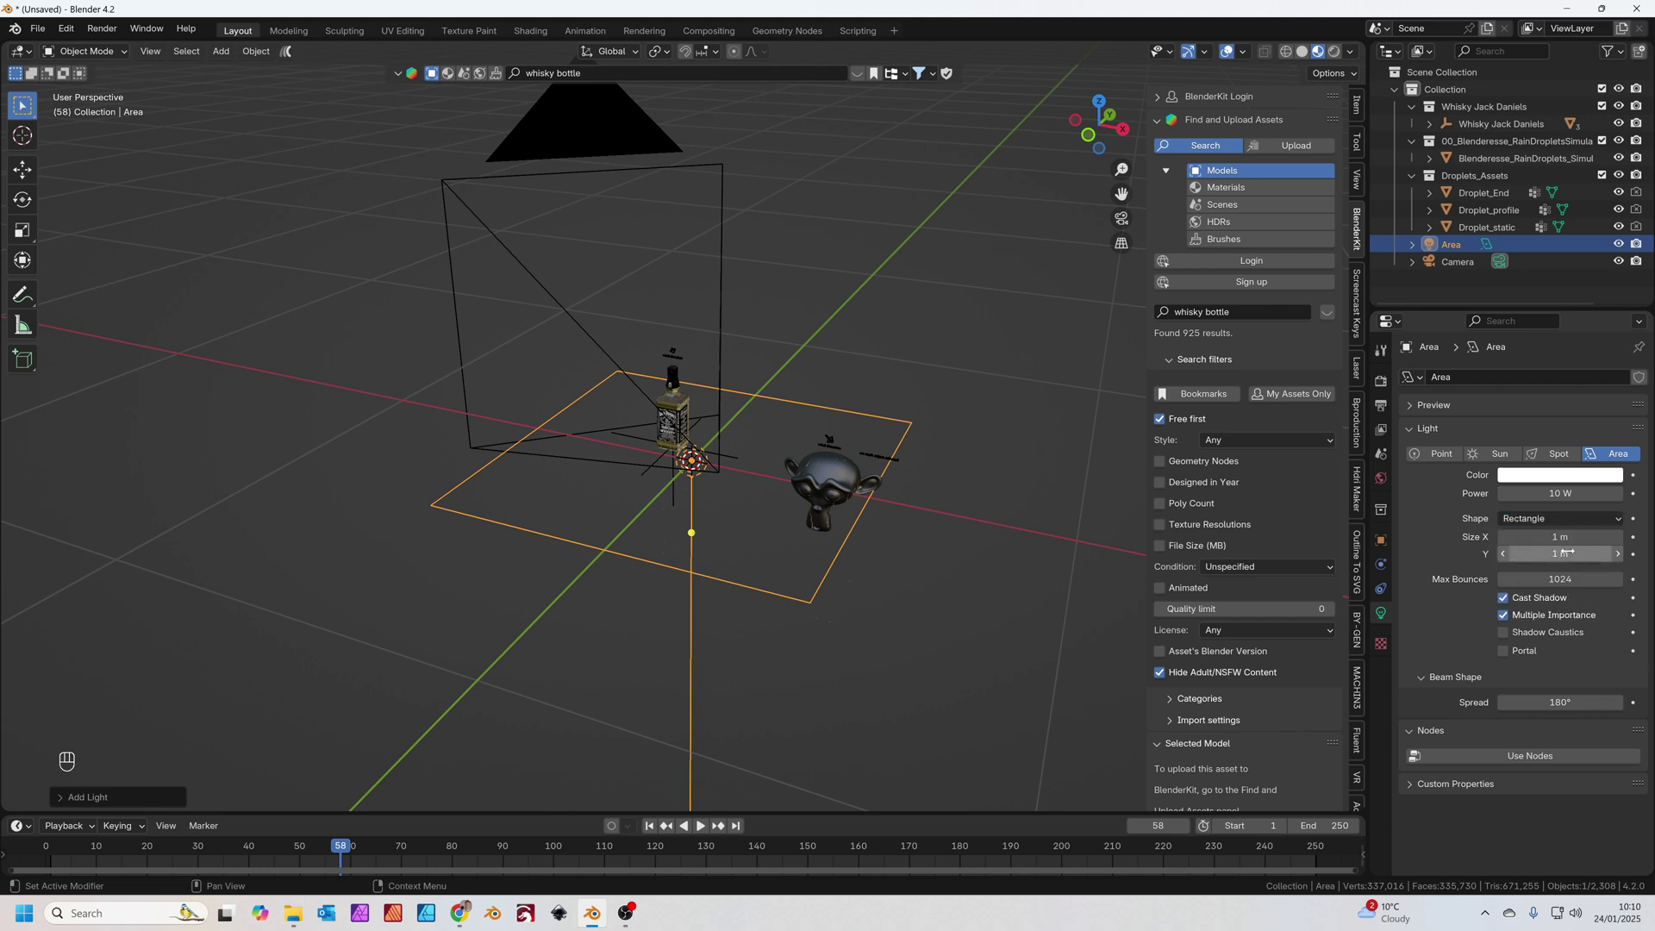
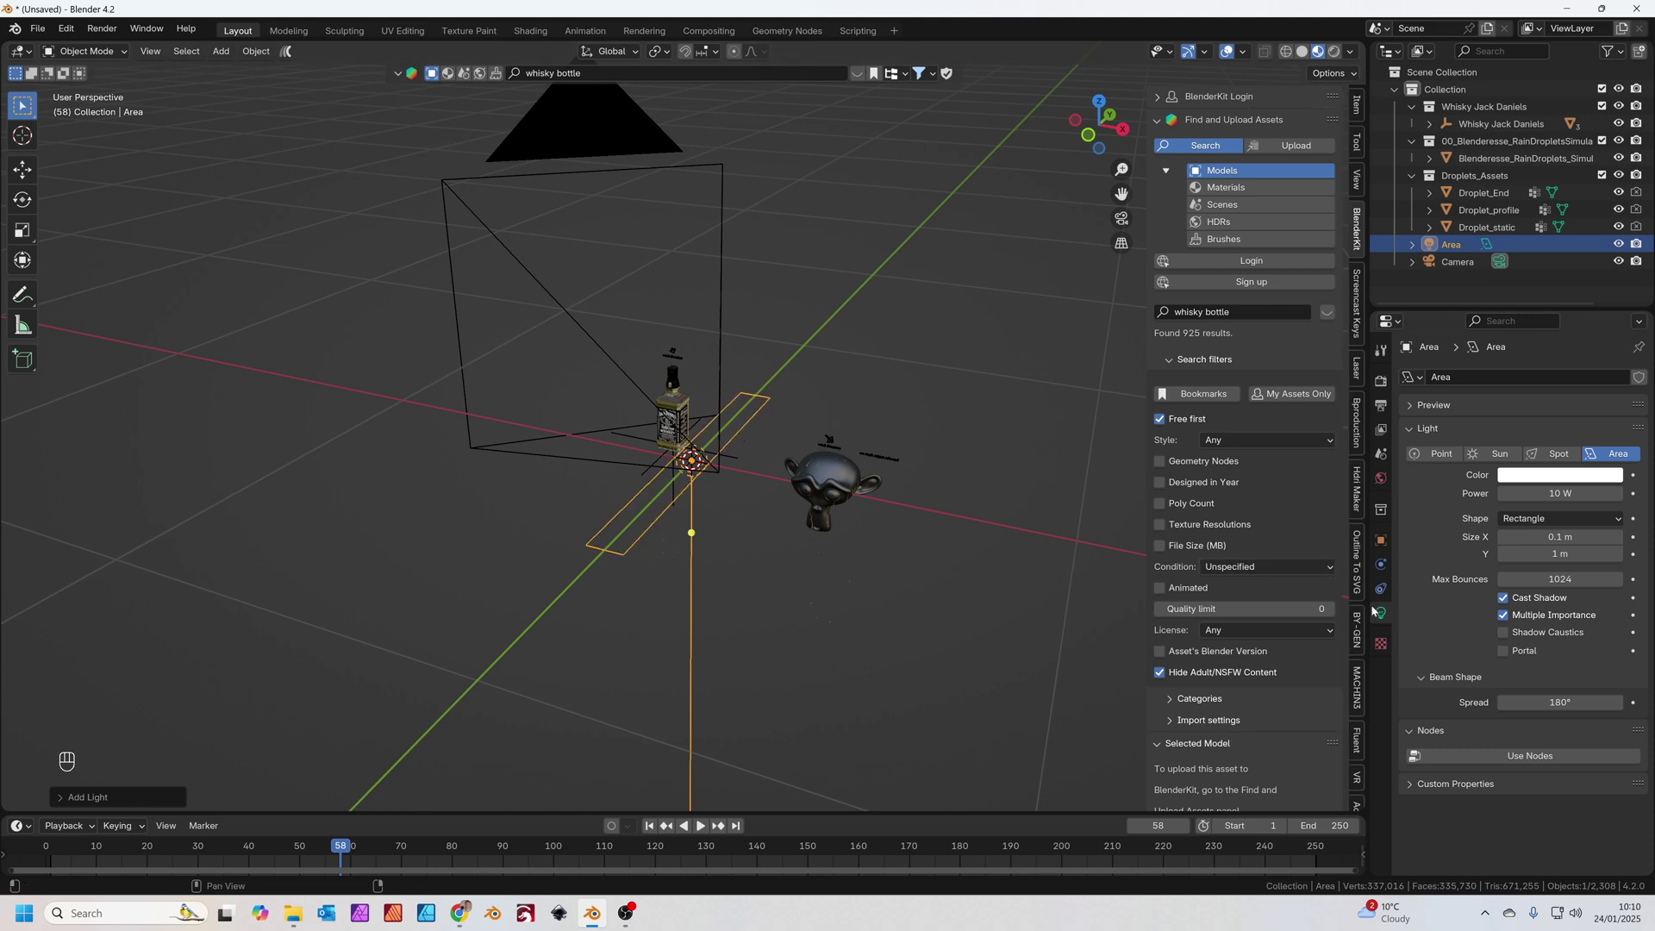
# - Add a Track To constraint to the area light aimed at botella-jd
pyautogui.moveTo(1387, 570); pyautogui.dragTo(1387, 596)
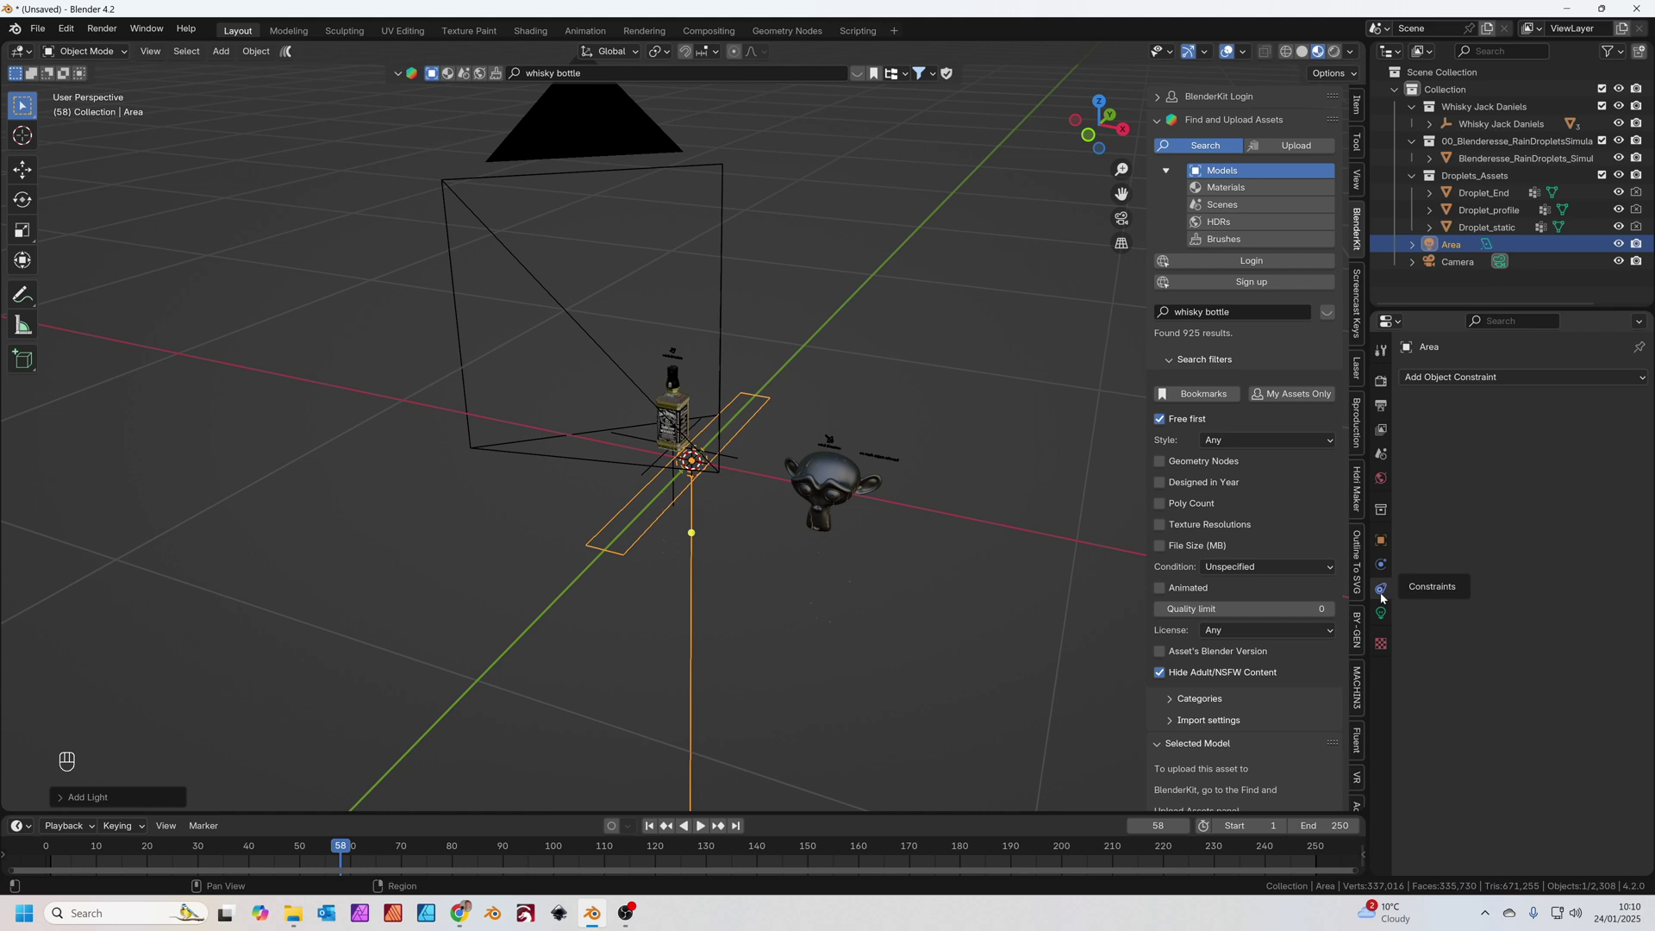
pyautogui.moveTo(1479, 386); pyautogui.dragTo(1486, 502)
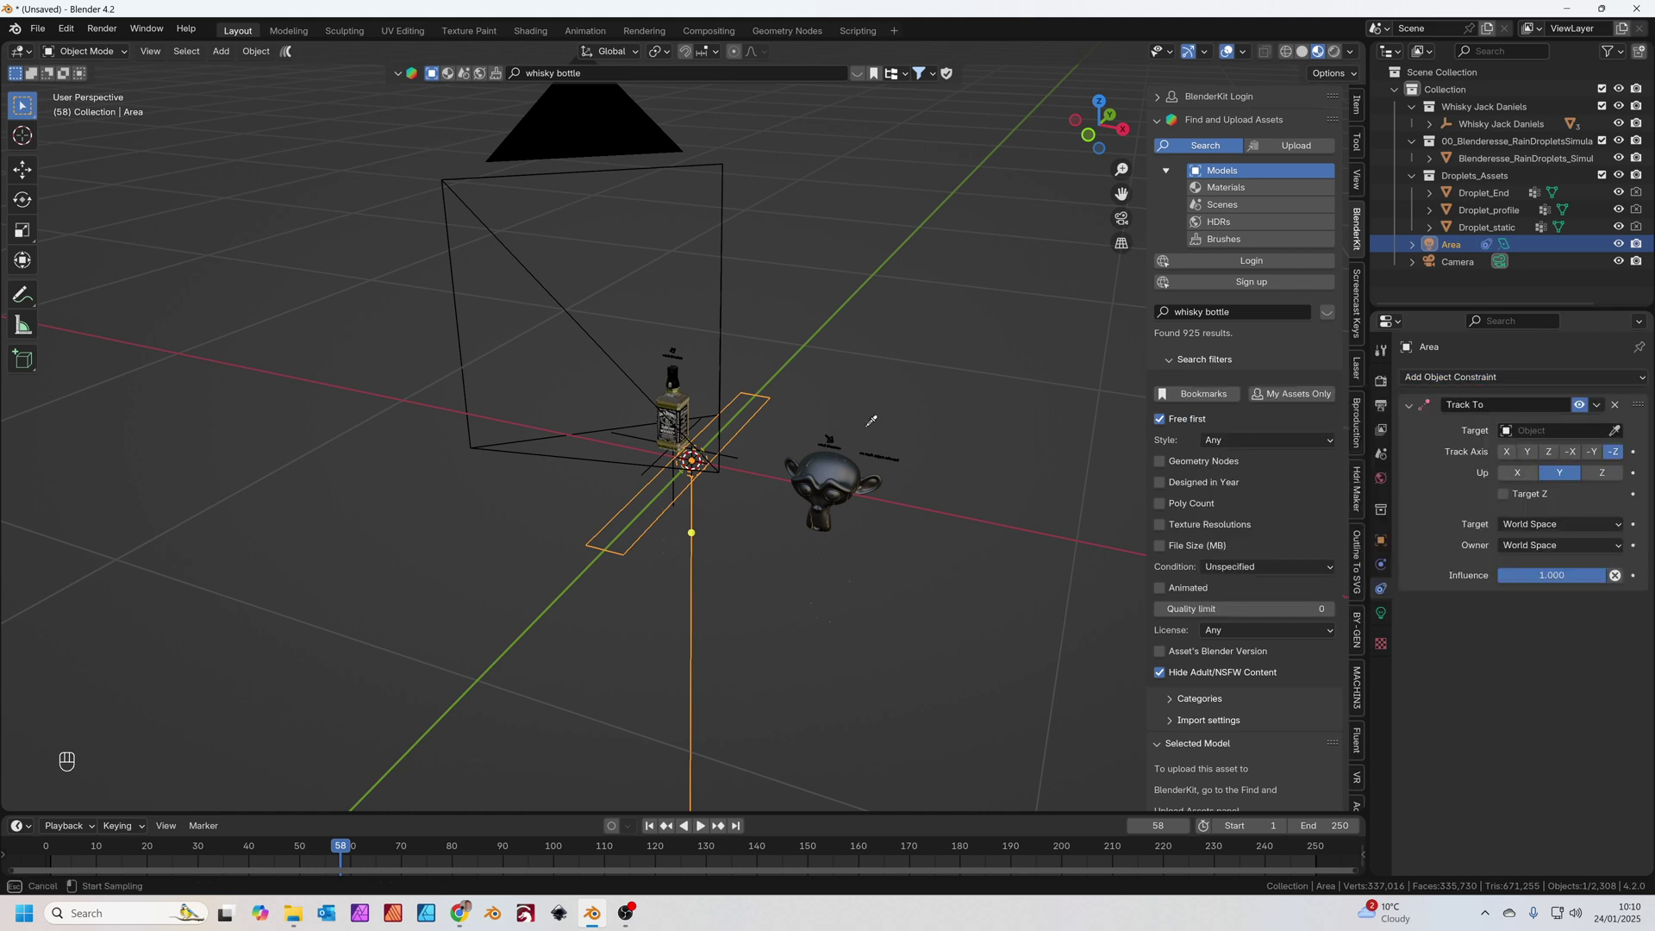
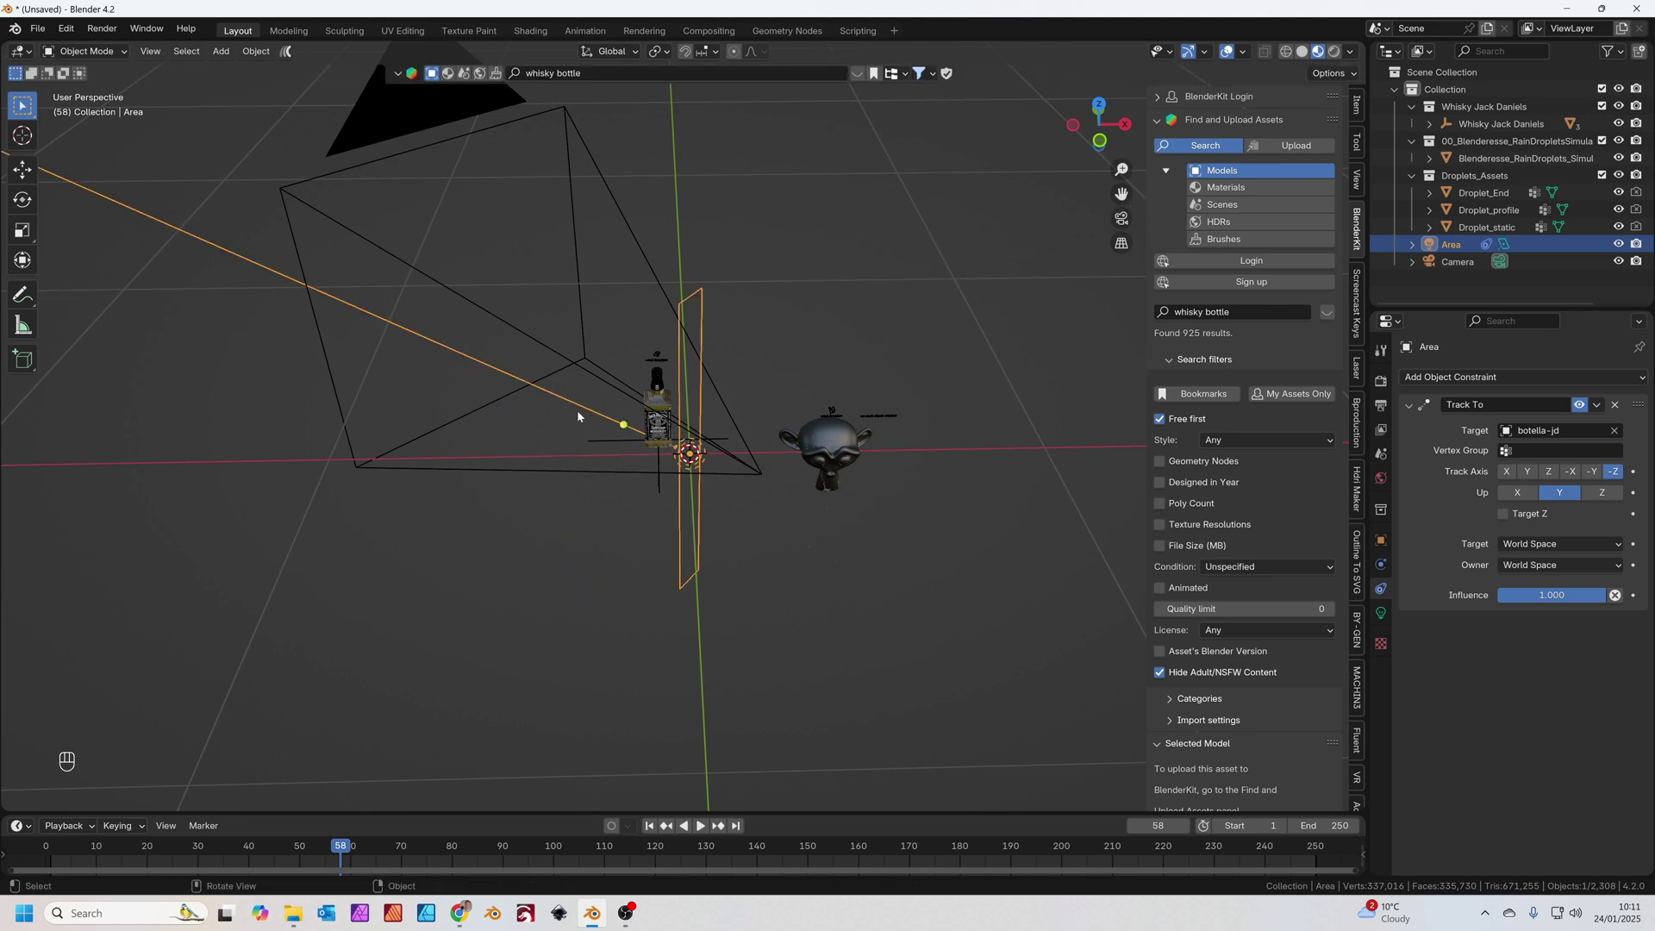
# - From top view, place the tracking light beside the bottle and duplicate it twice
pyautogui.press('KP_7')
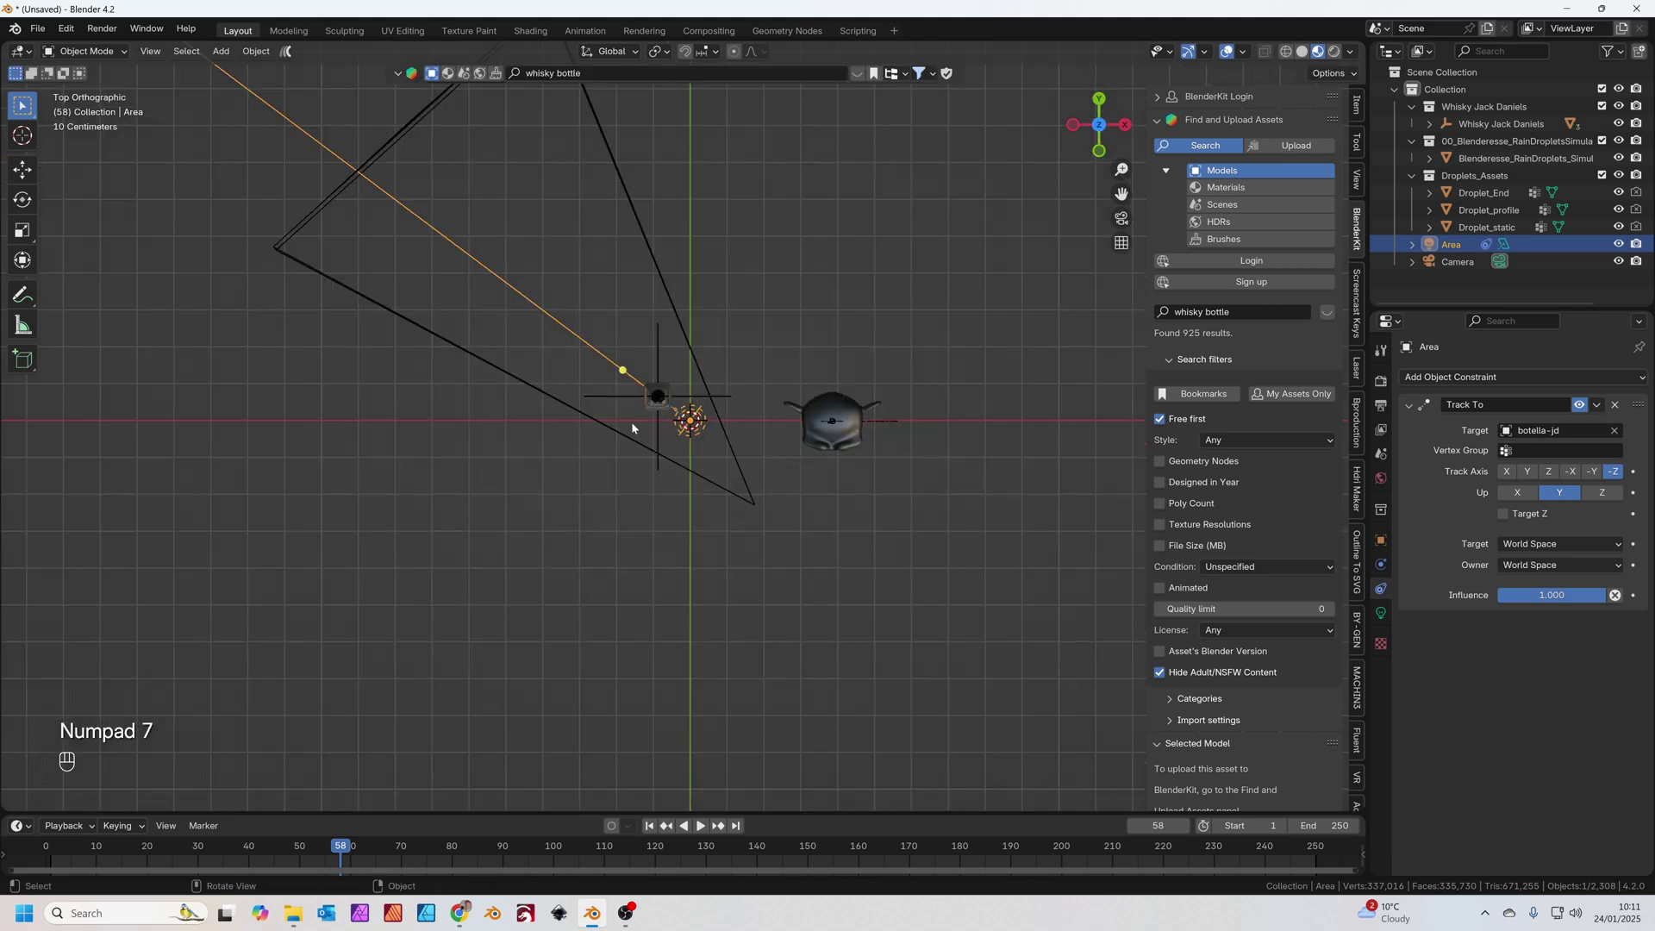
pyautogui.press('g')
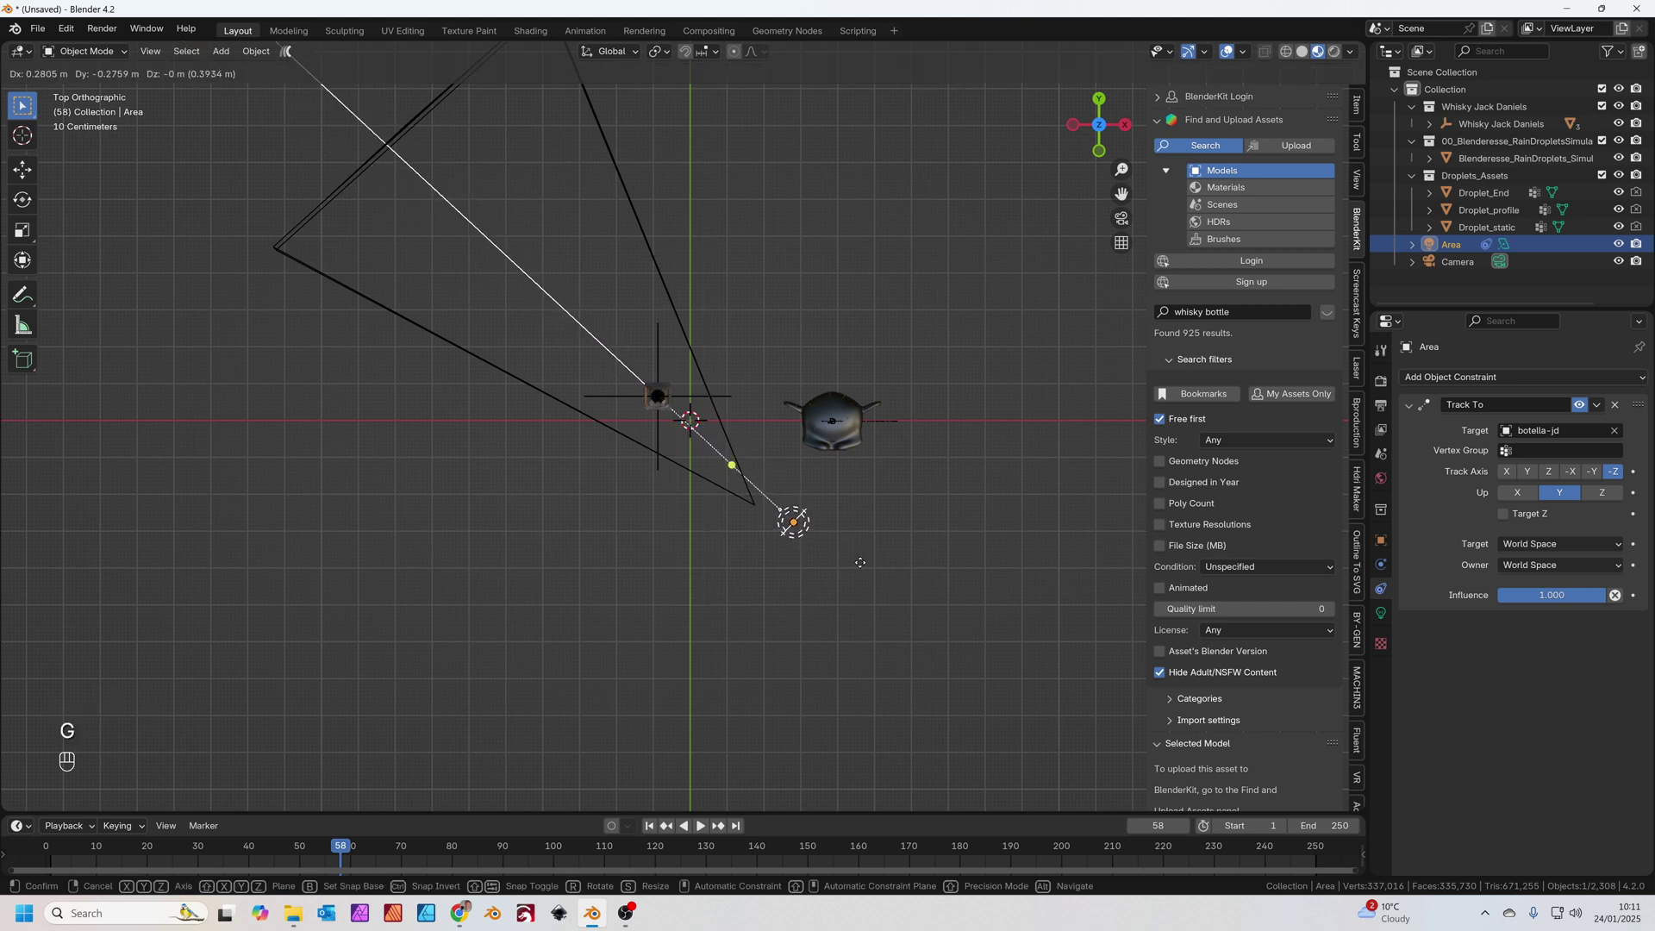
pyautogui.press('shift+d')
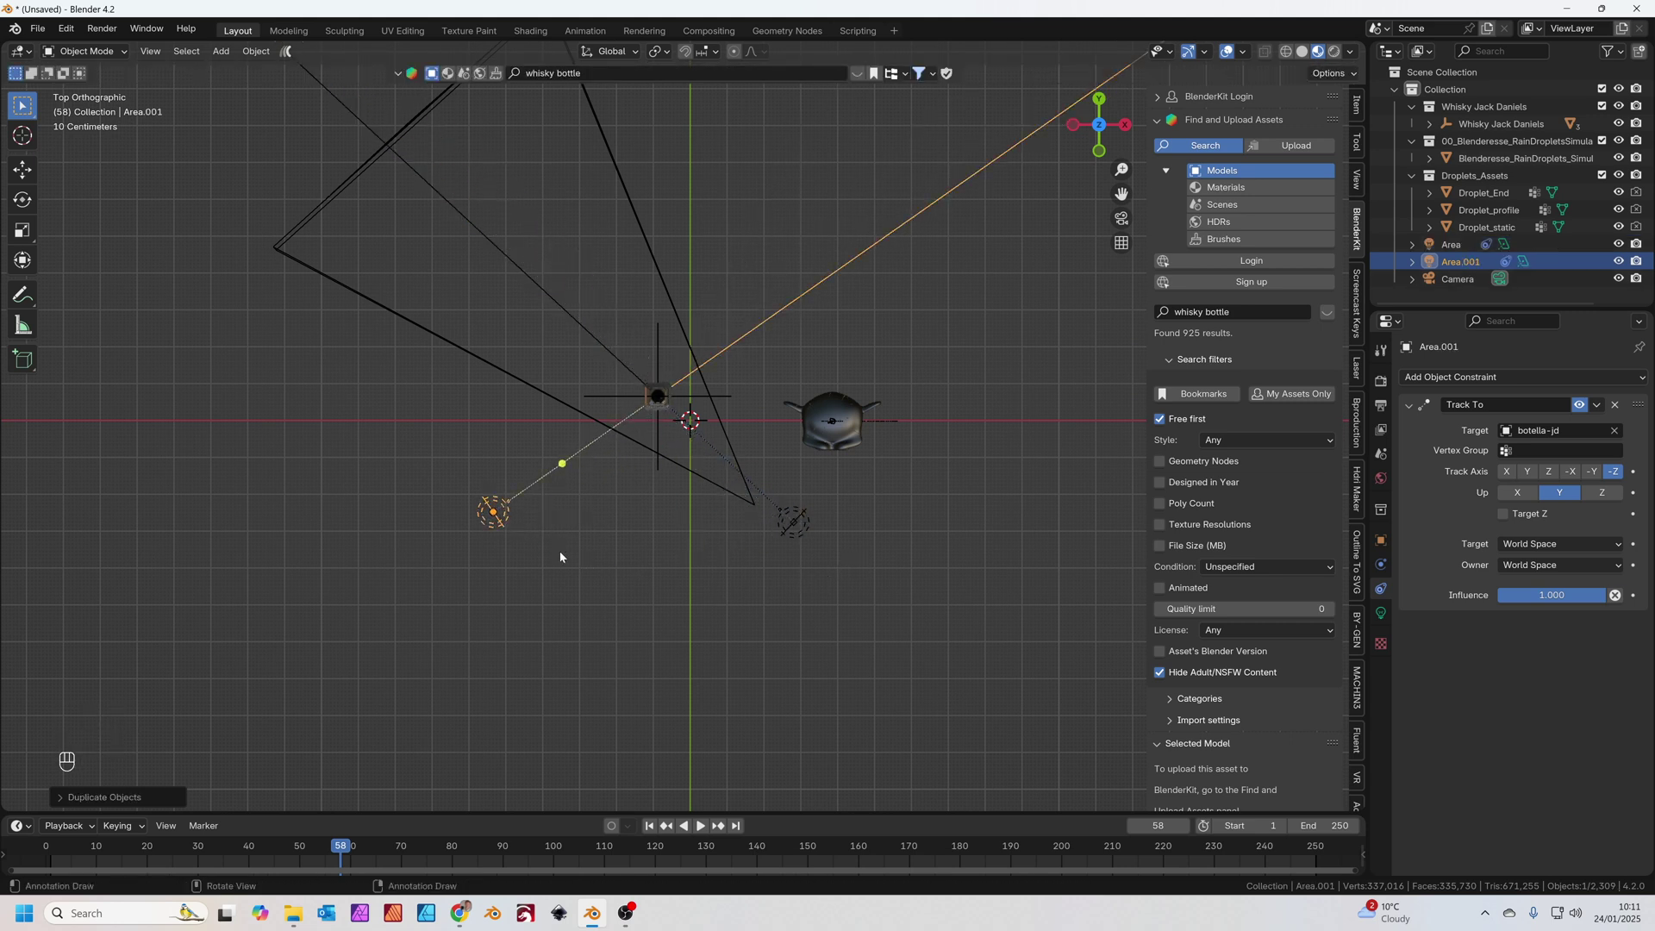
pyautogui.press('shift+d')
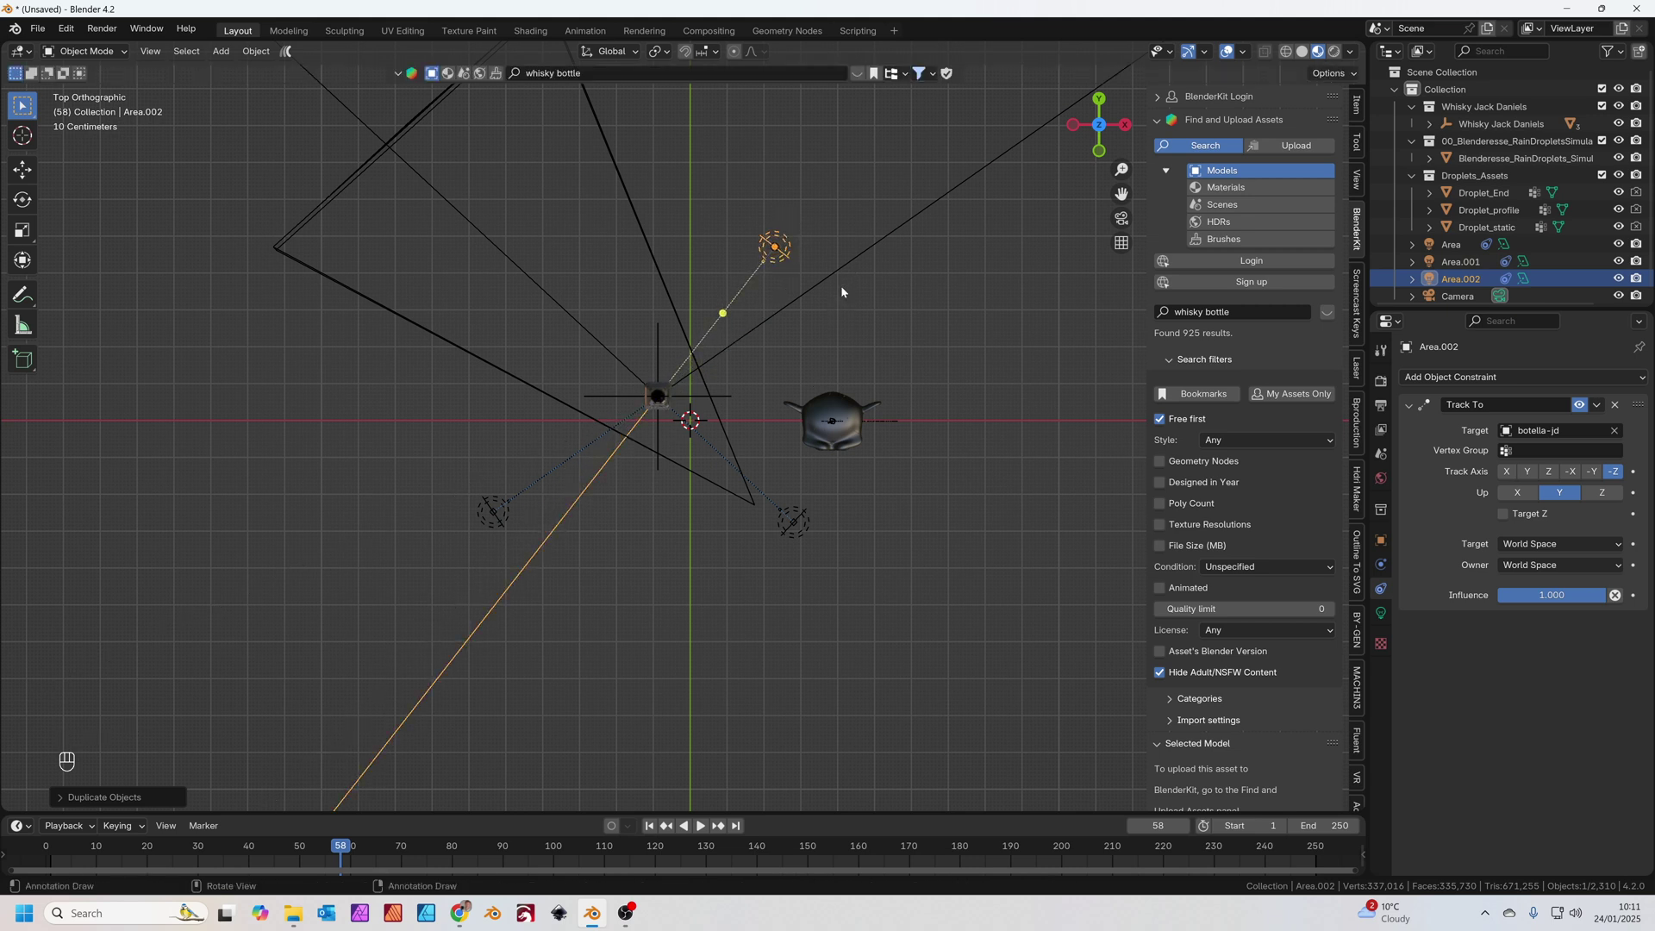
pyautogui.moveTo(685, 585); pyautogui.dragTo(654, 429)
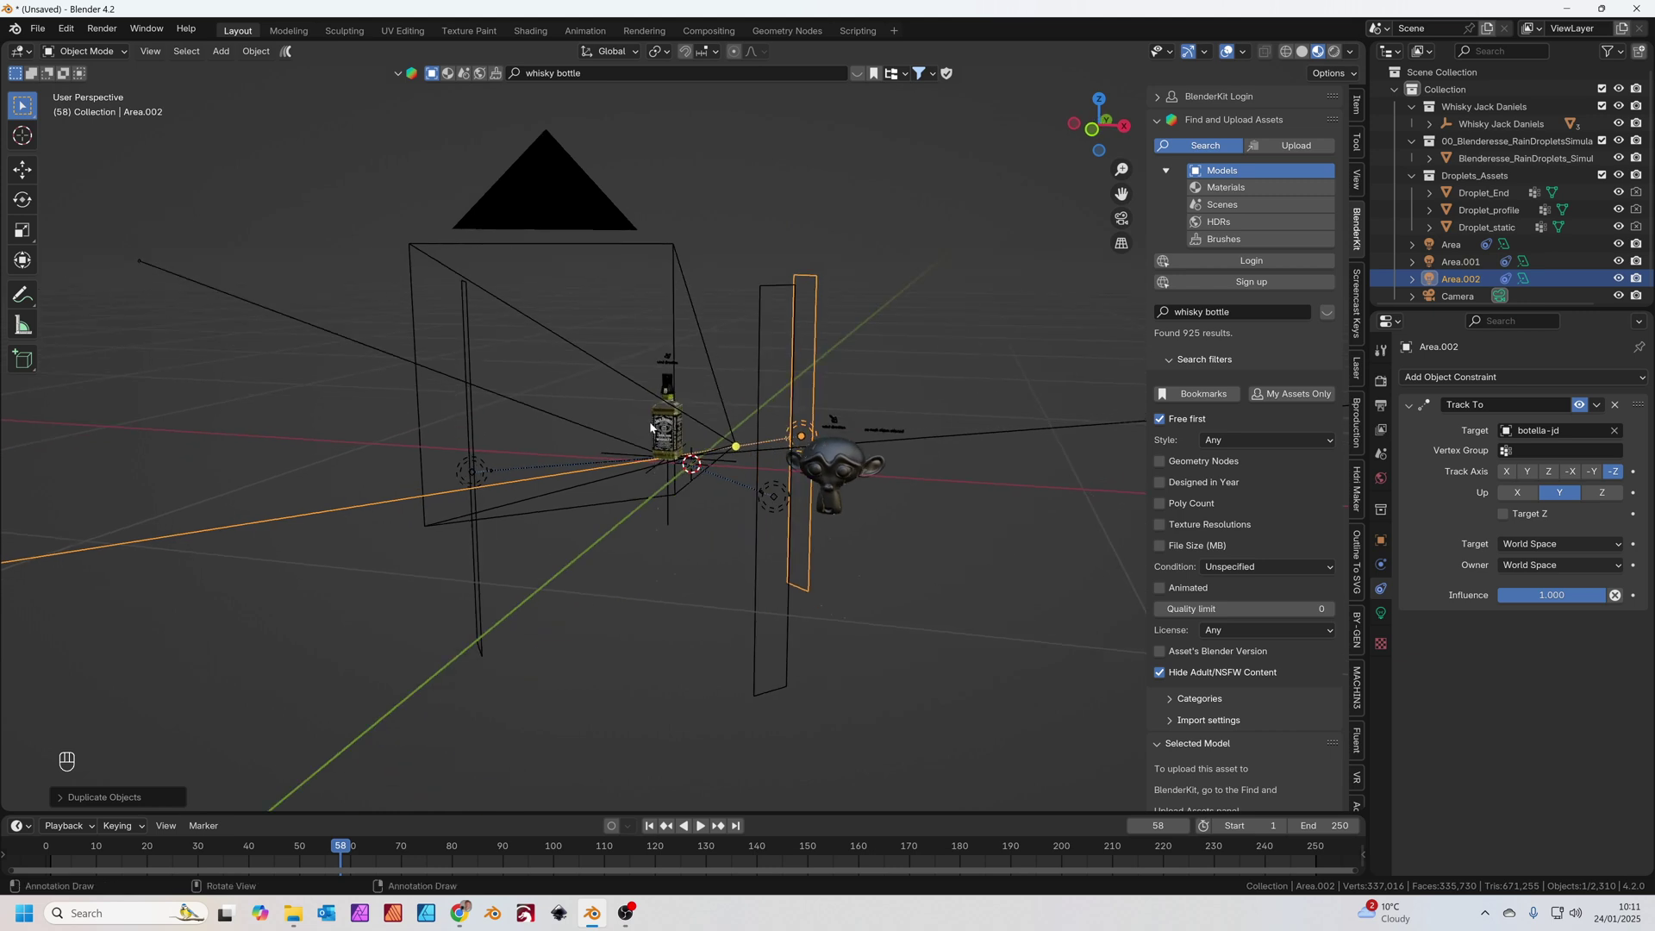
pyautogui.press('KP_0')
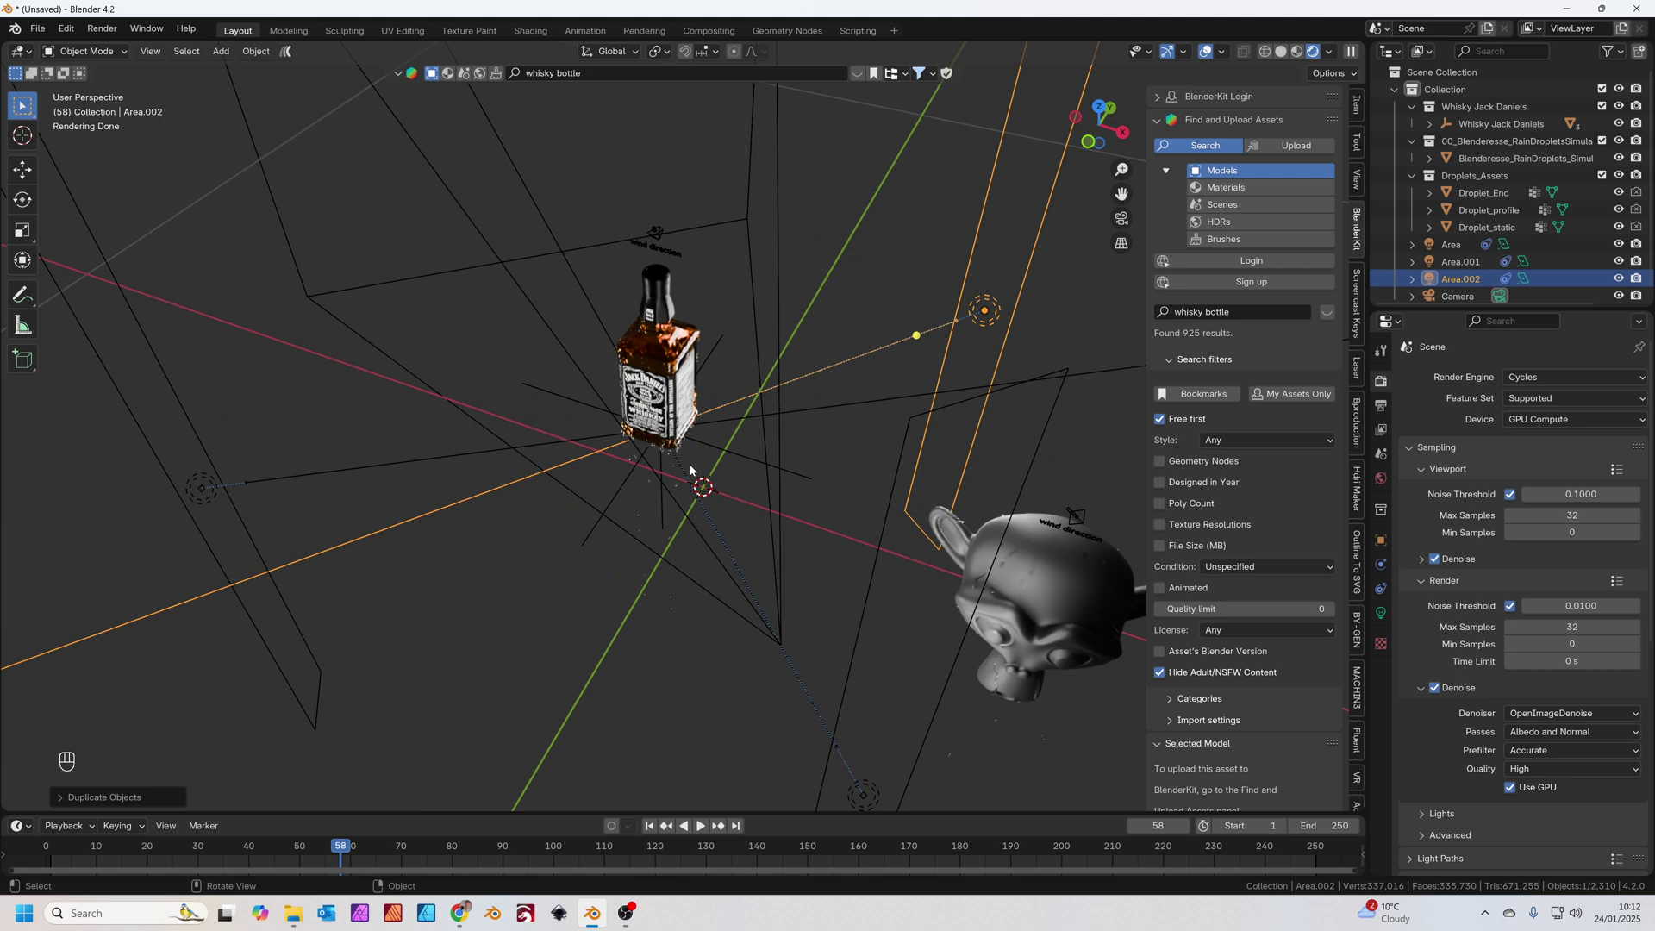
# - Arrange the three area lights around the bottle in top view
pyautogui.press('KP_7')
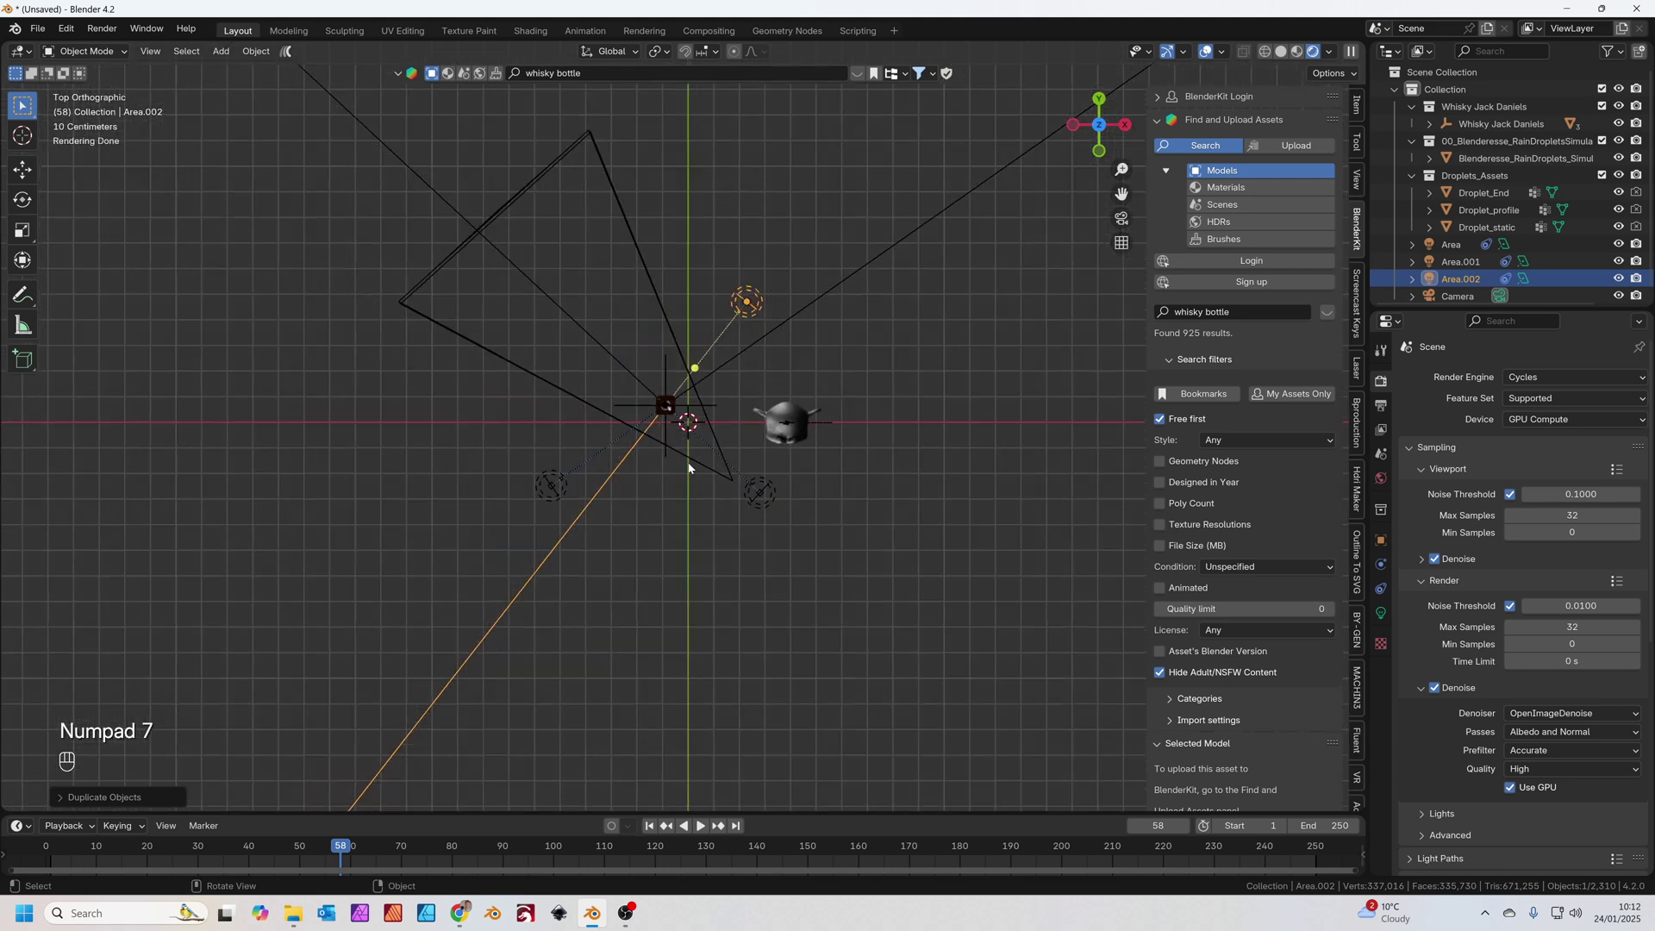
pyautogui.press('g')
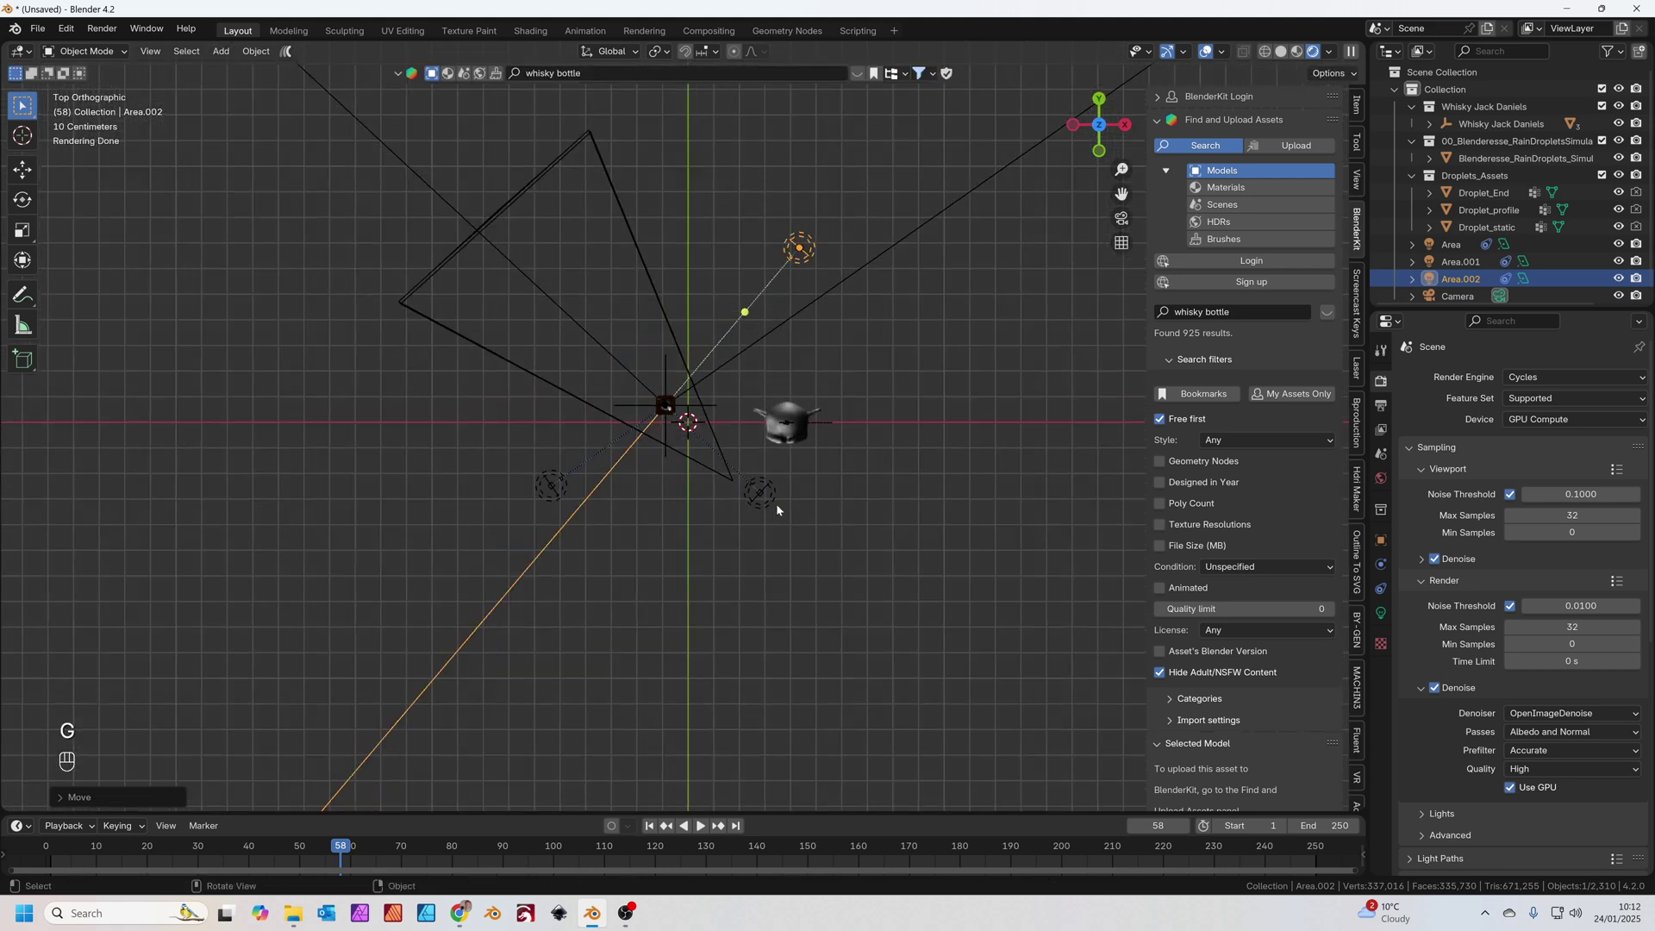
pyautogui.click(764, 490)
pyautogui.press('g')
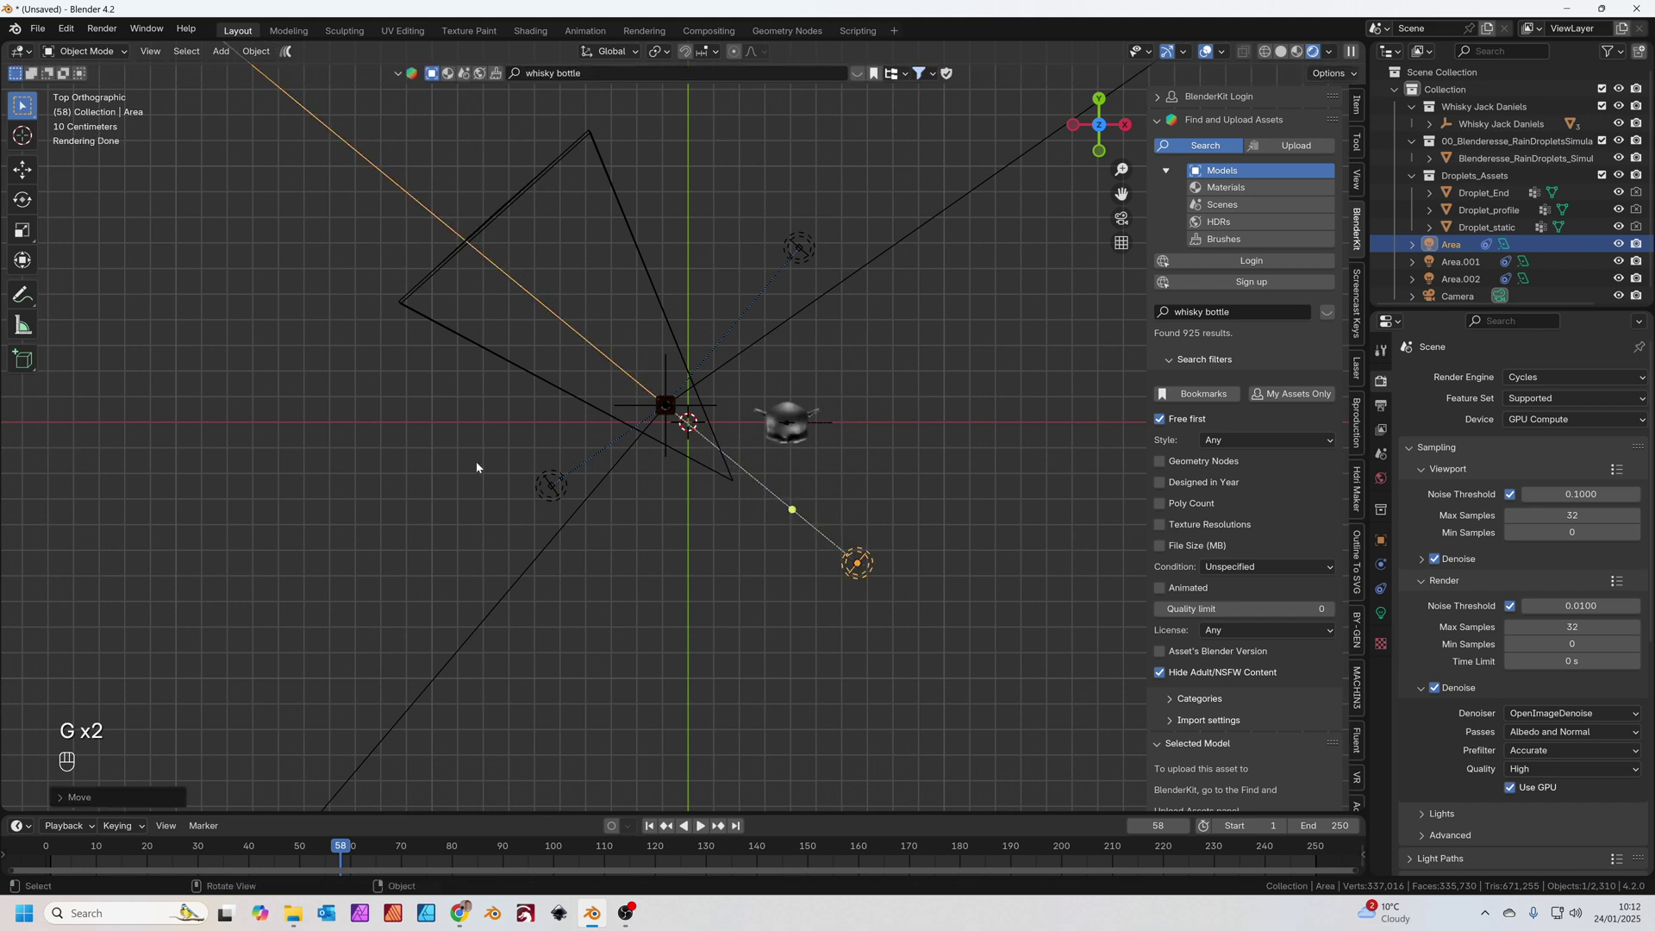
pyautogui.click(559, 486)
# - Add a large floor plane under the bottle and extrude its back edges up into walls
pyautogui.press('g')
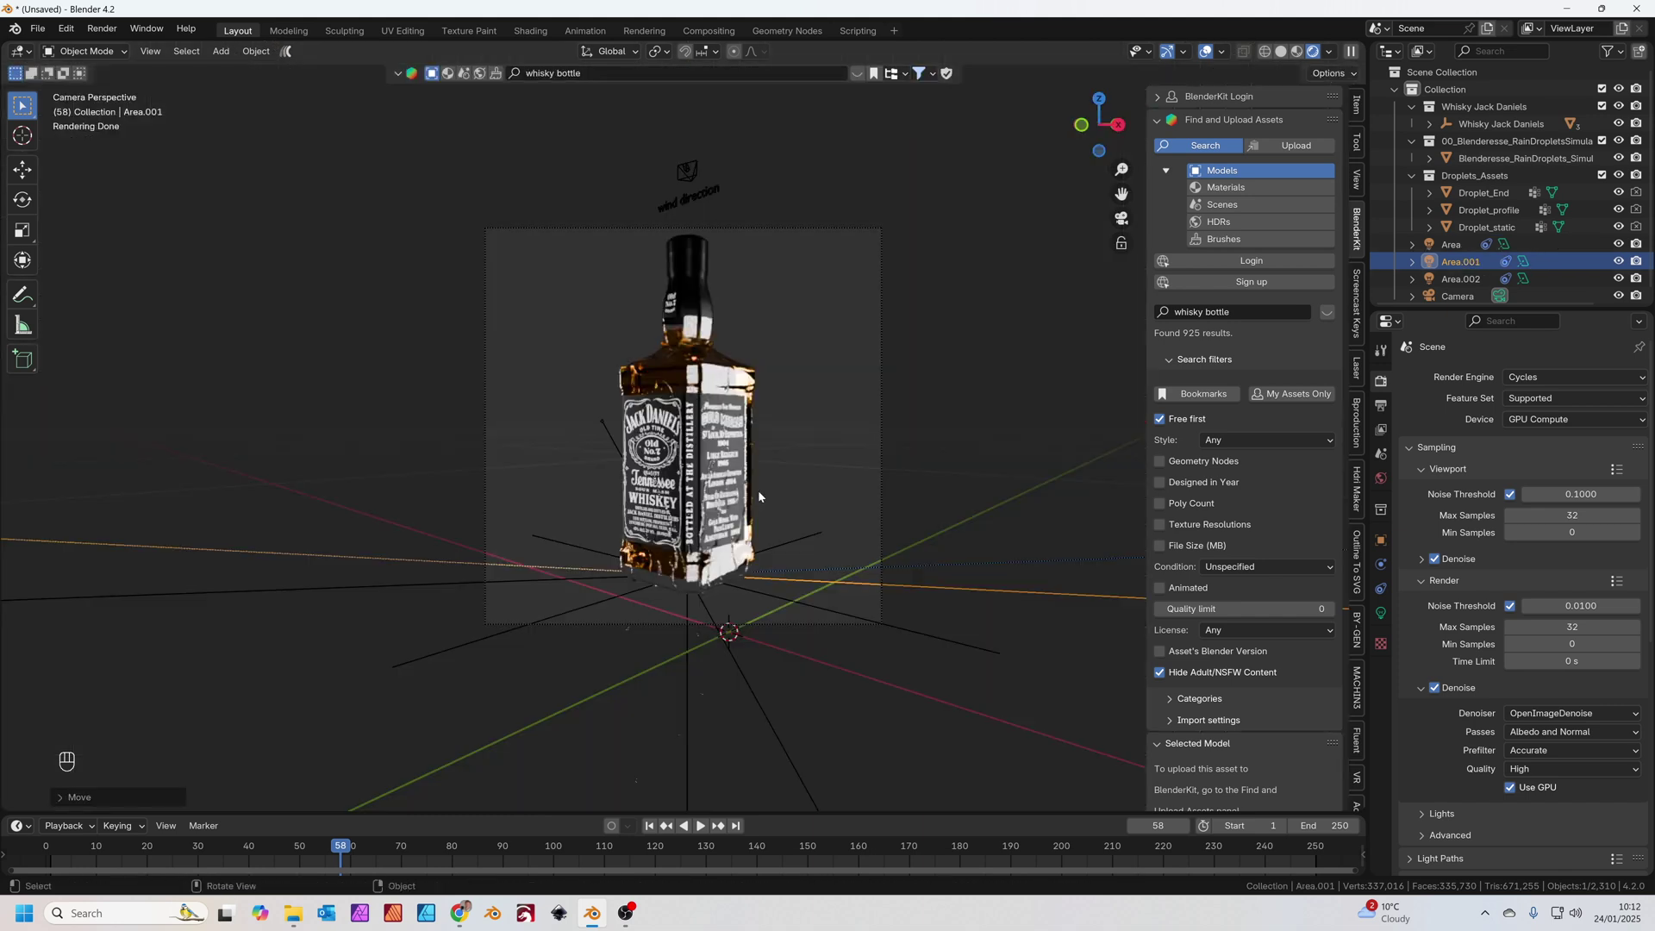
pyautogui.press('shift+a')
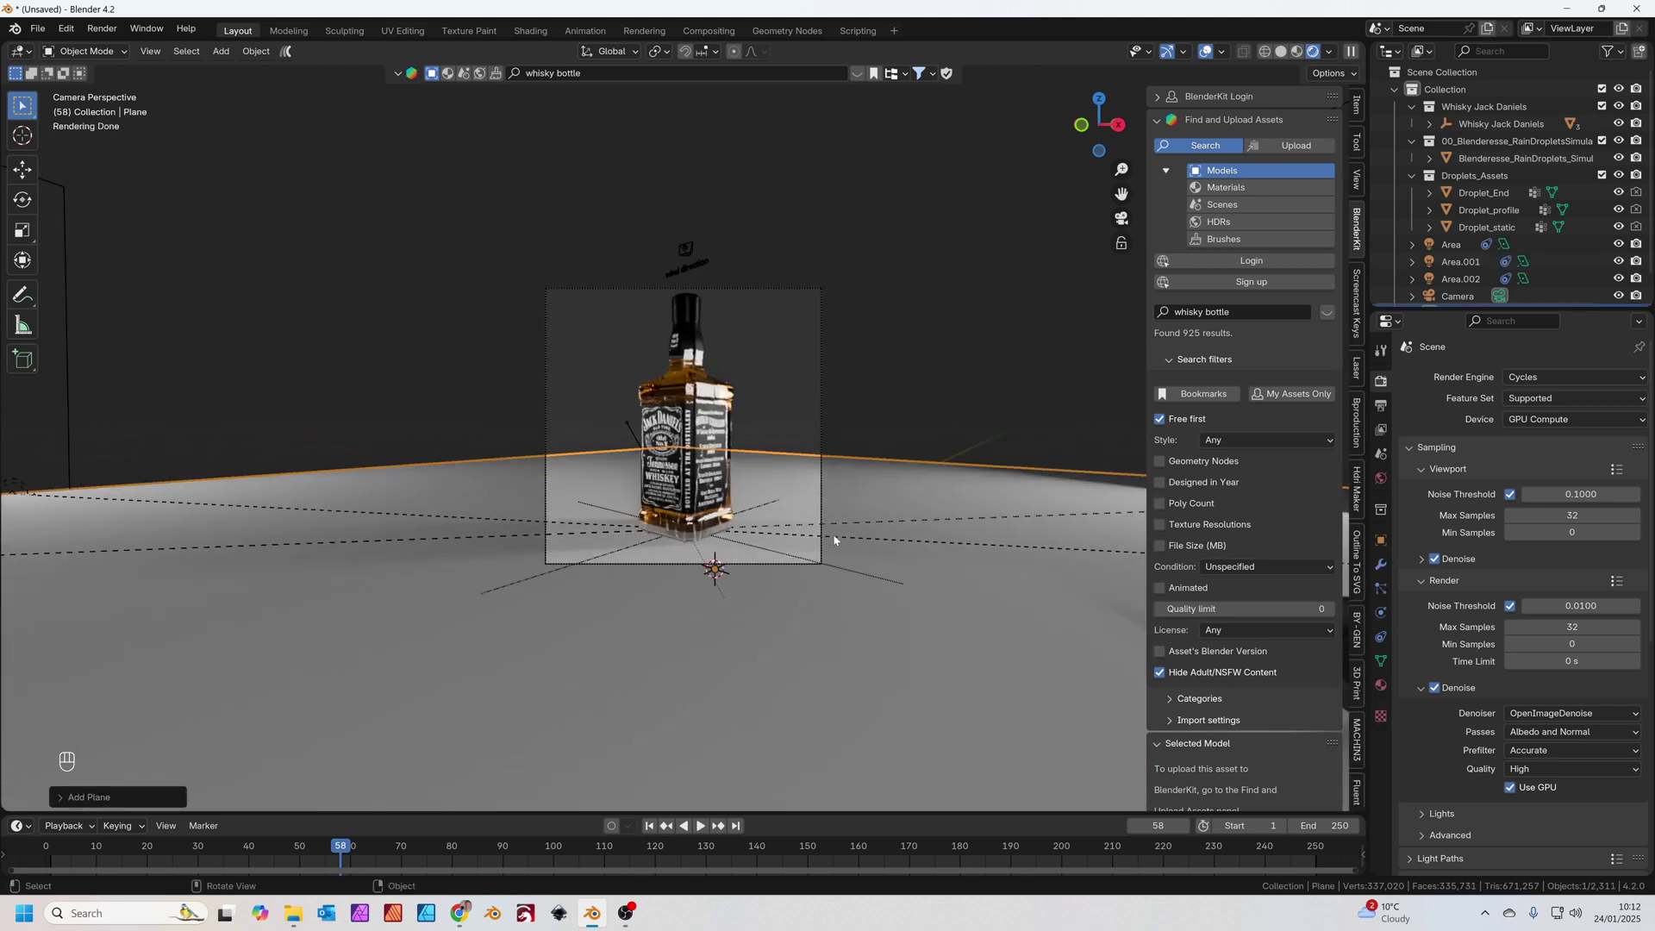
pyautogui.press('g')
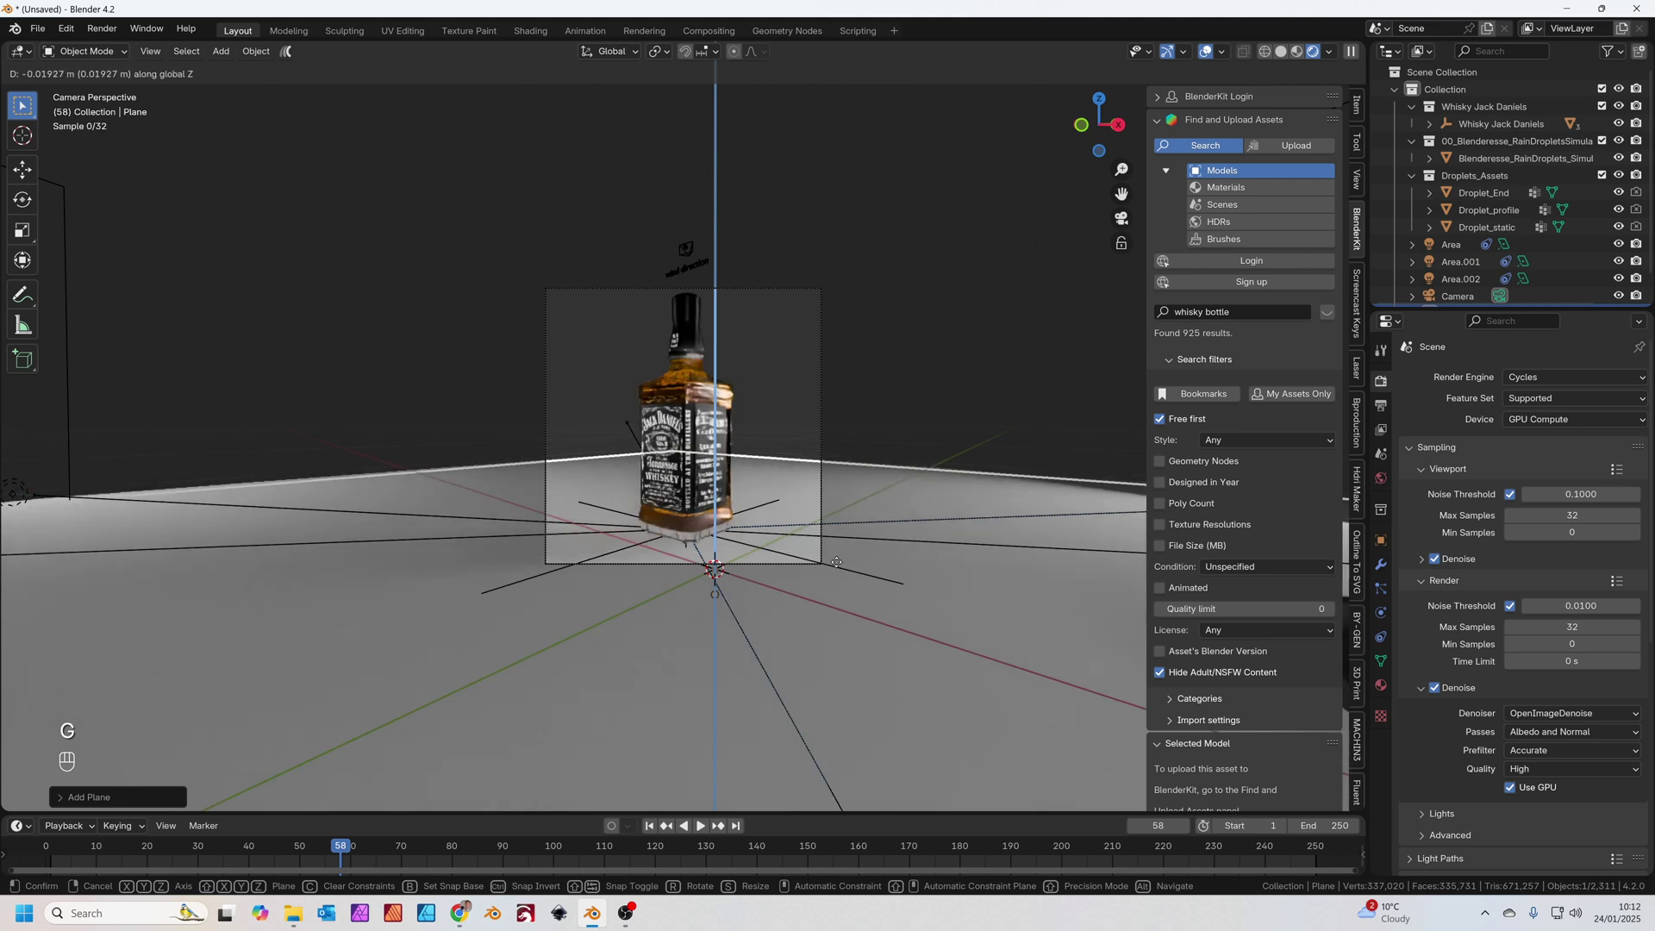
pyautogui.press('Tab')
pyautogui.press('Tab')
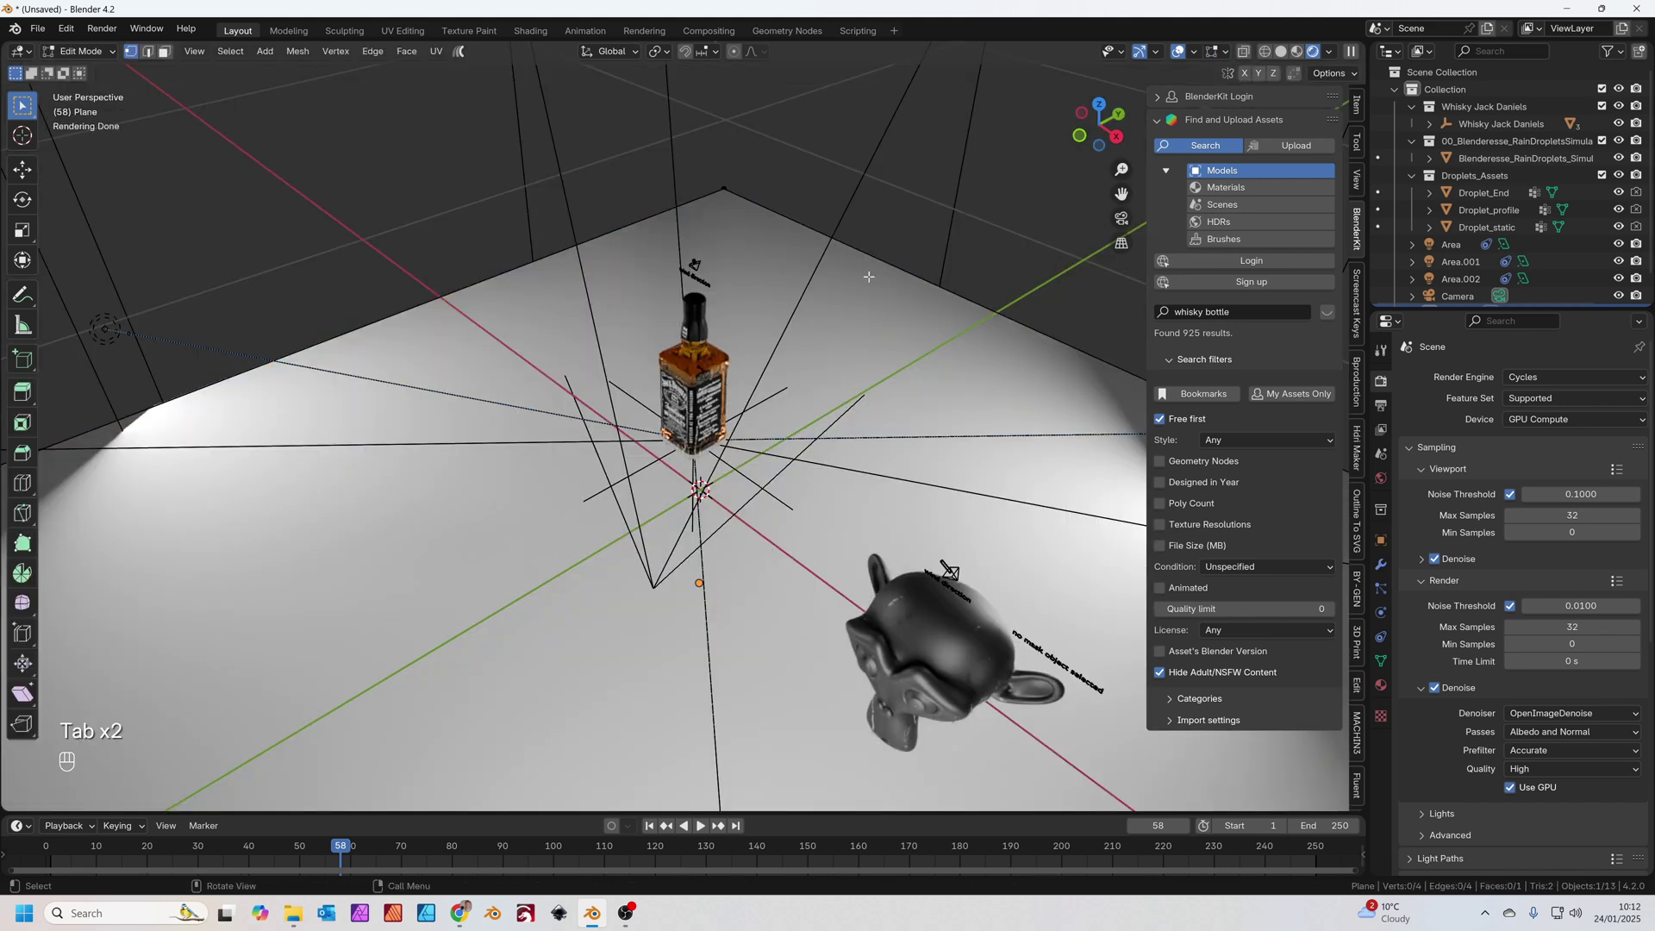
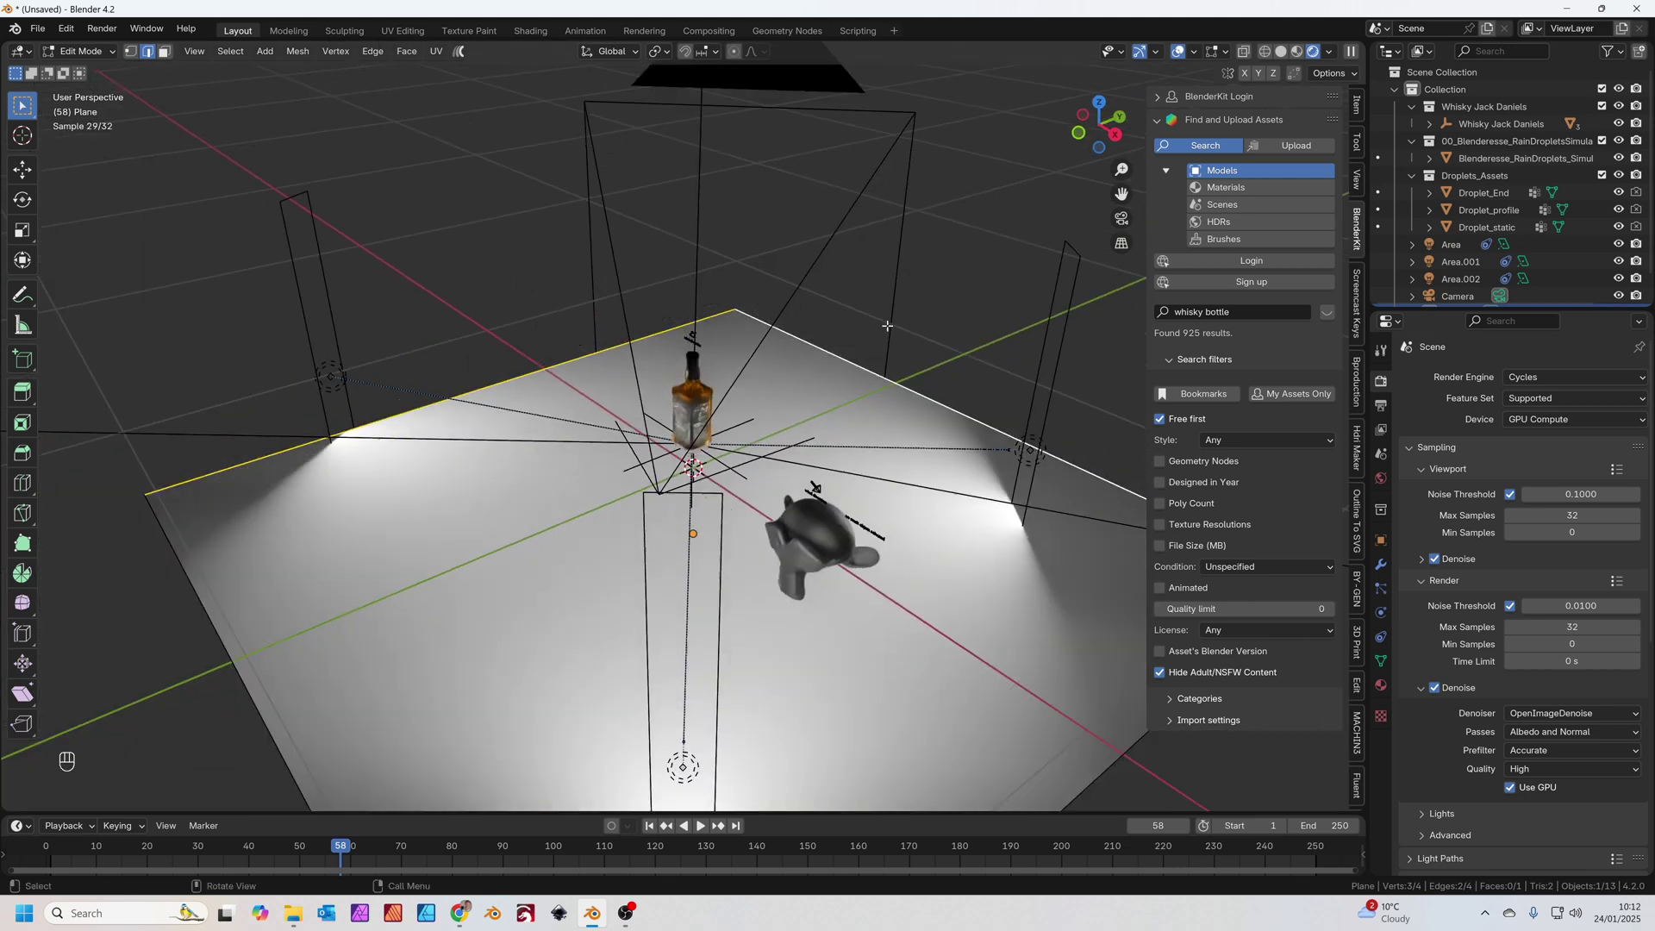
pyautogui.press('e')
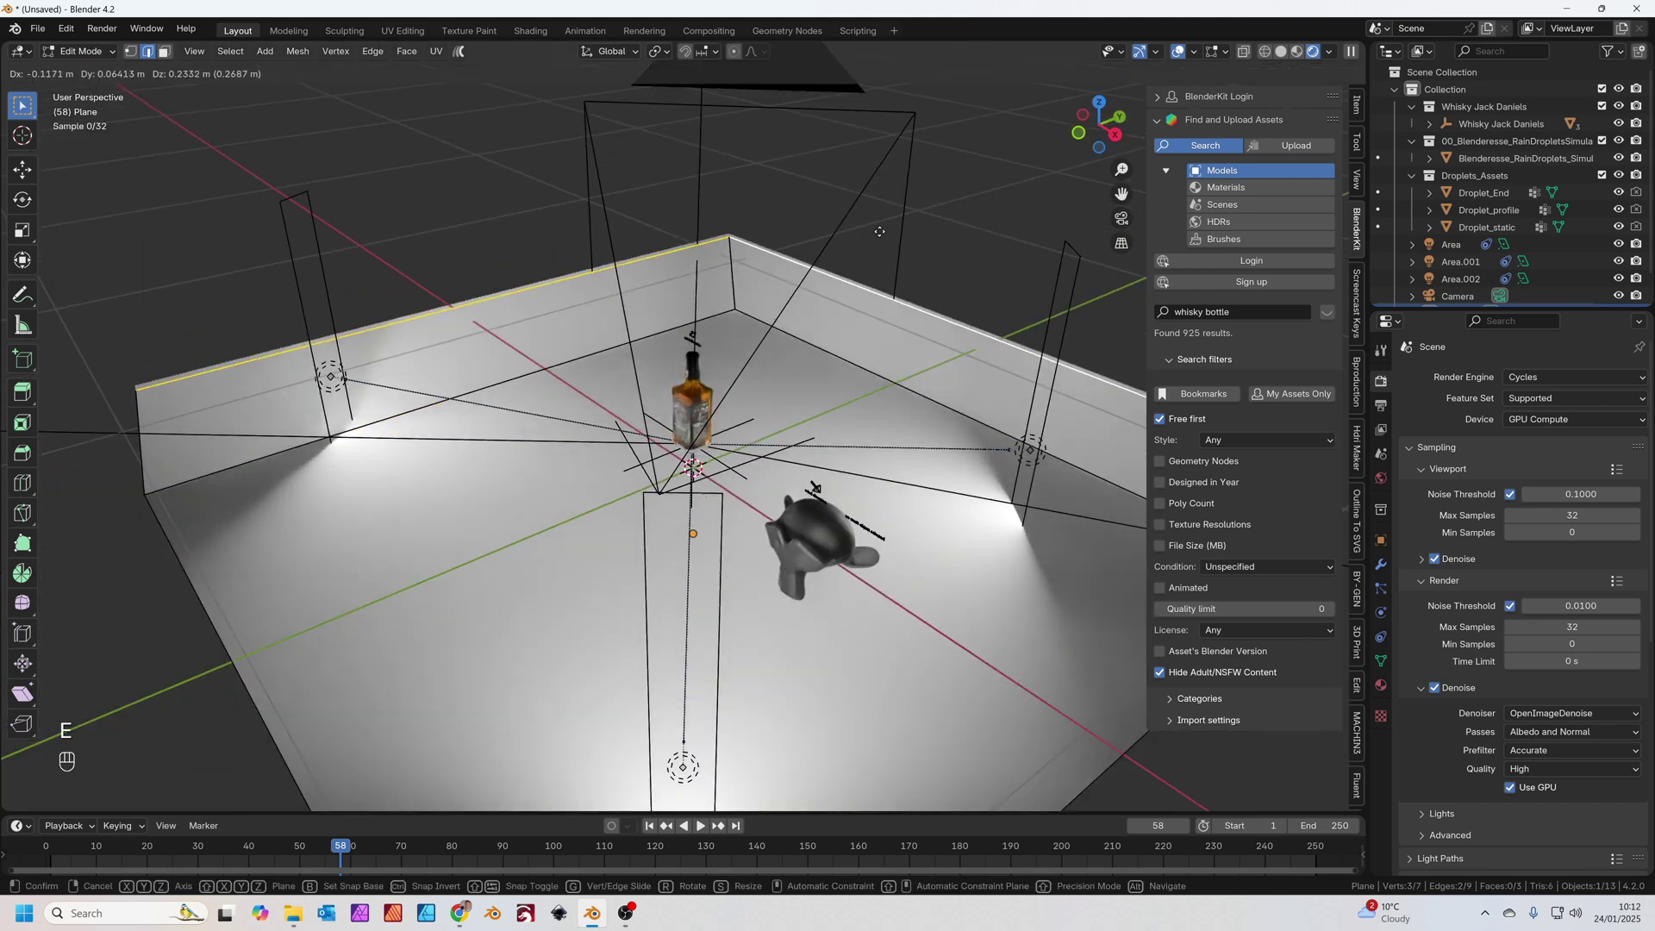
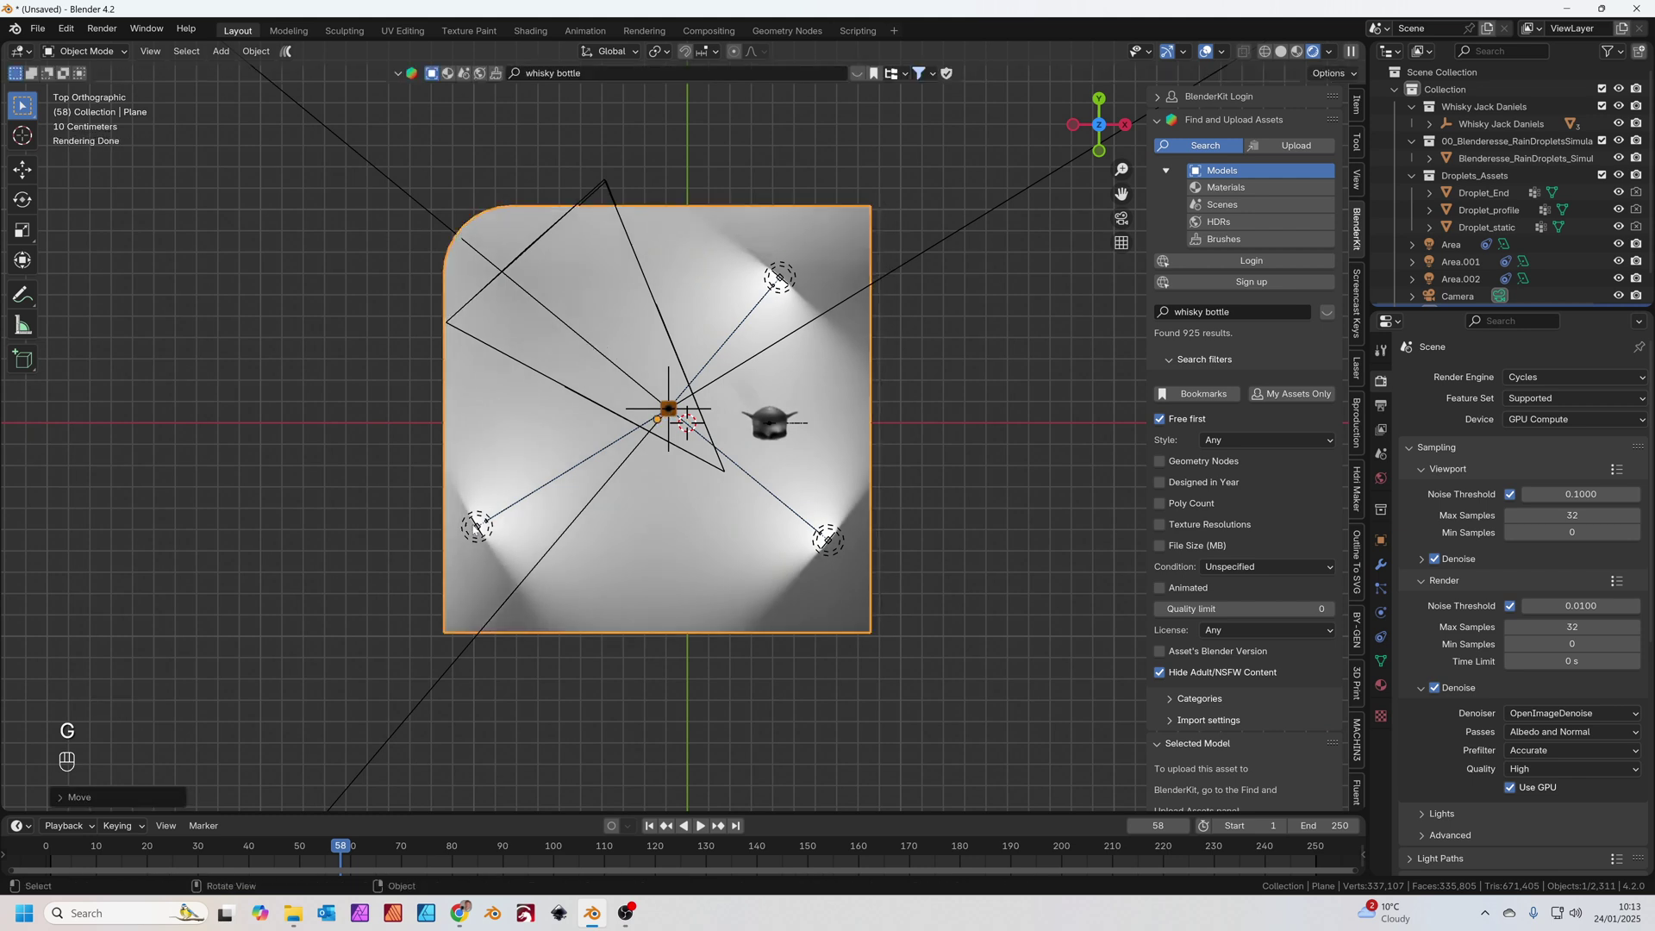
# - Create a new material for the backdrop and set its base color to amber
pyautogui.press('KP_0')
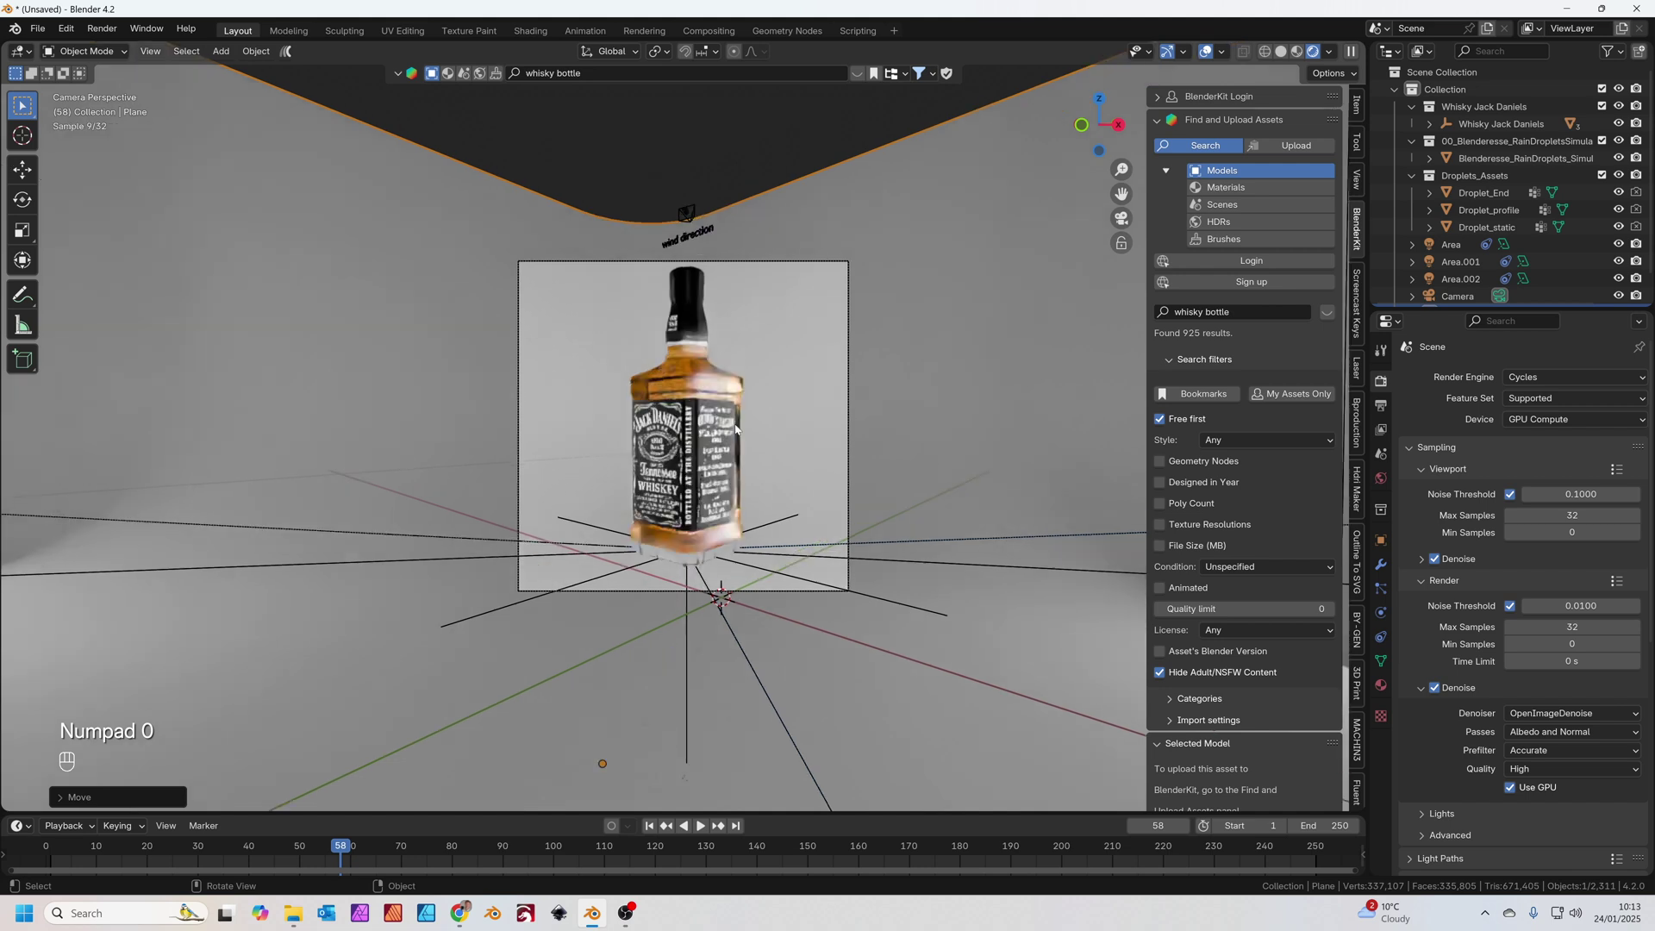
pyautogui.press('shift+`')
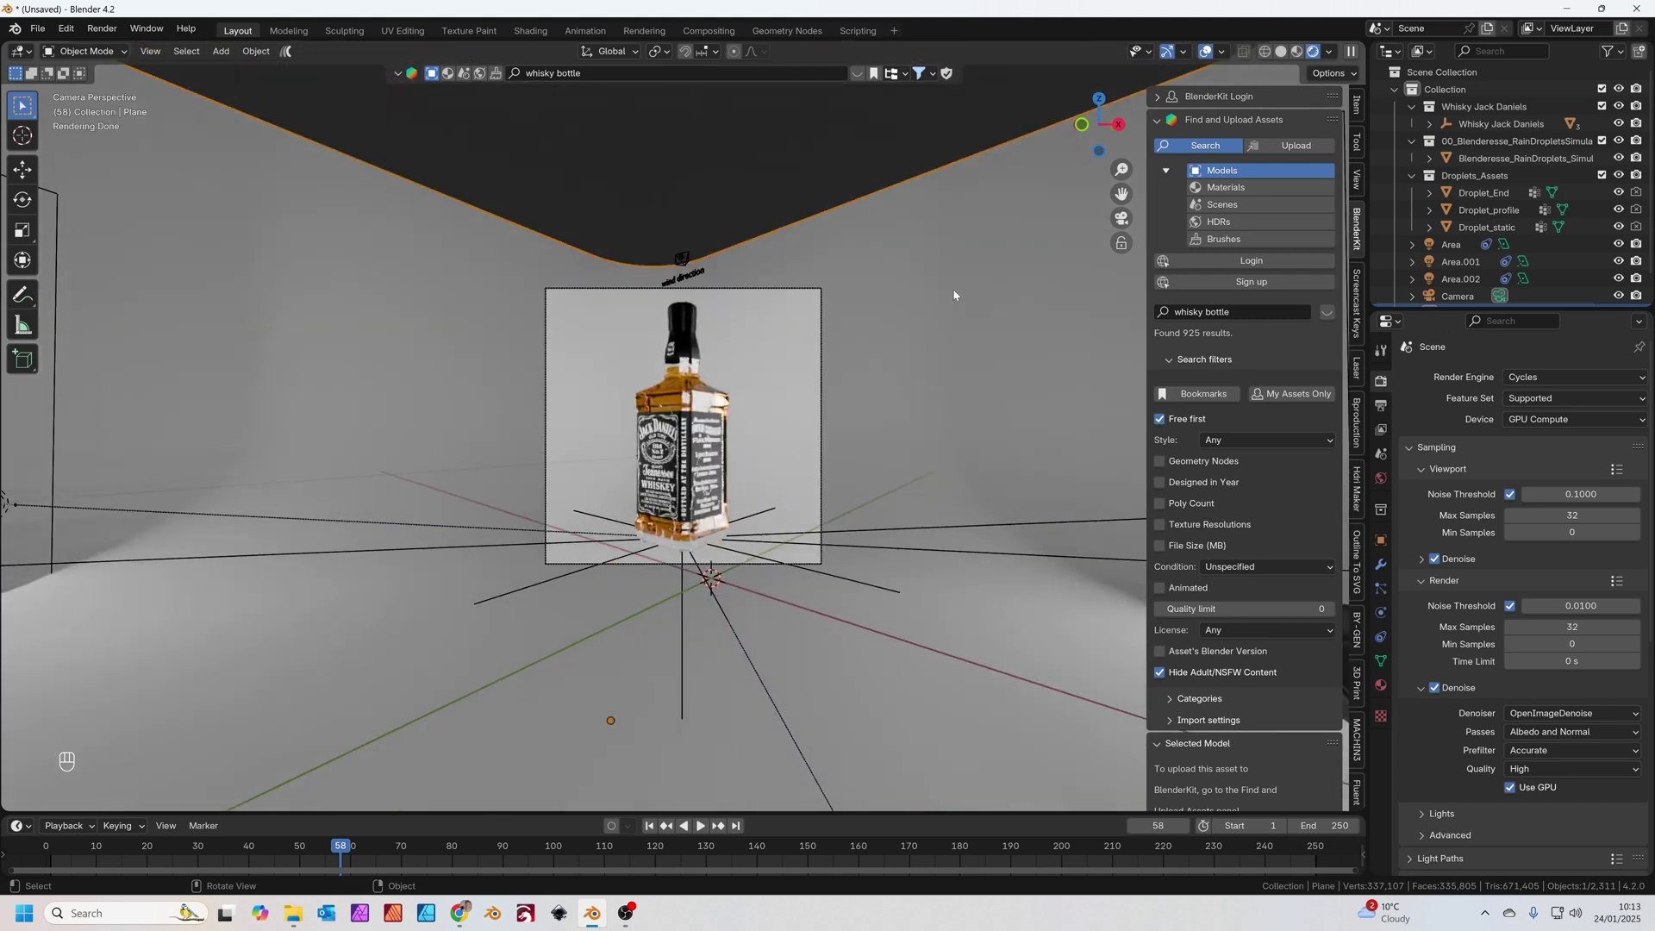
pyautogui.click(1386, 687)
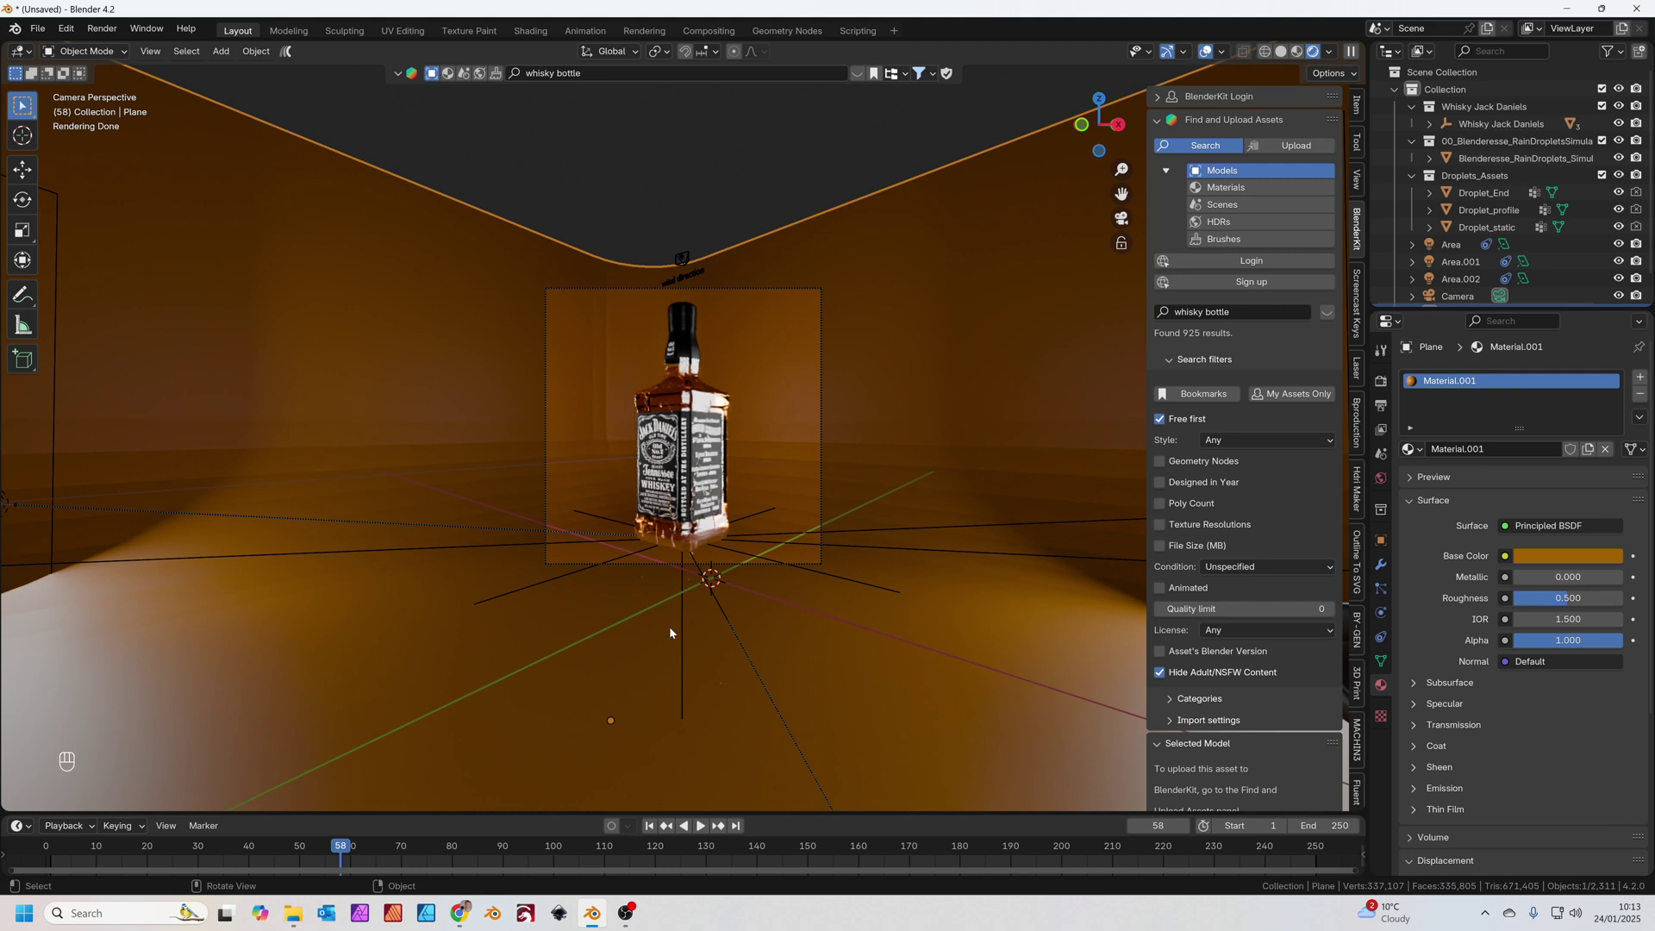
pyautogui.moveTo(422, 318); pyautogui.dragTo(405, 333)
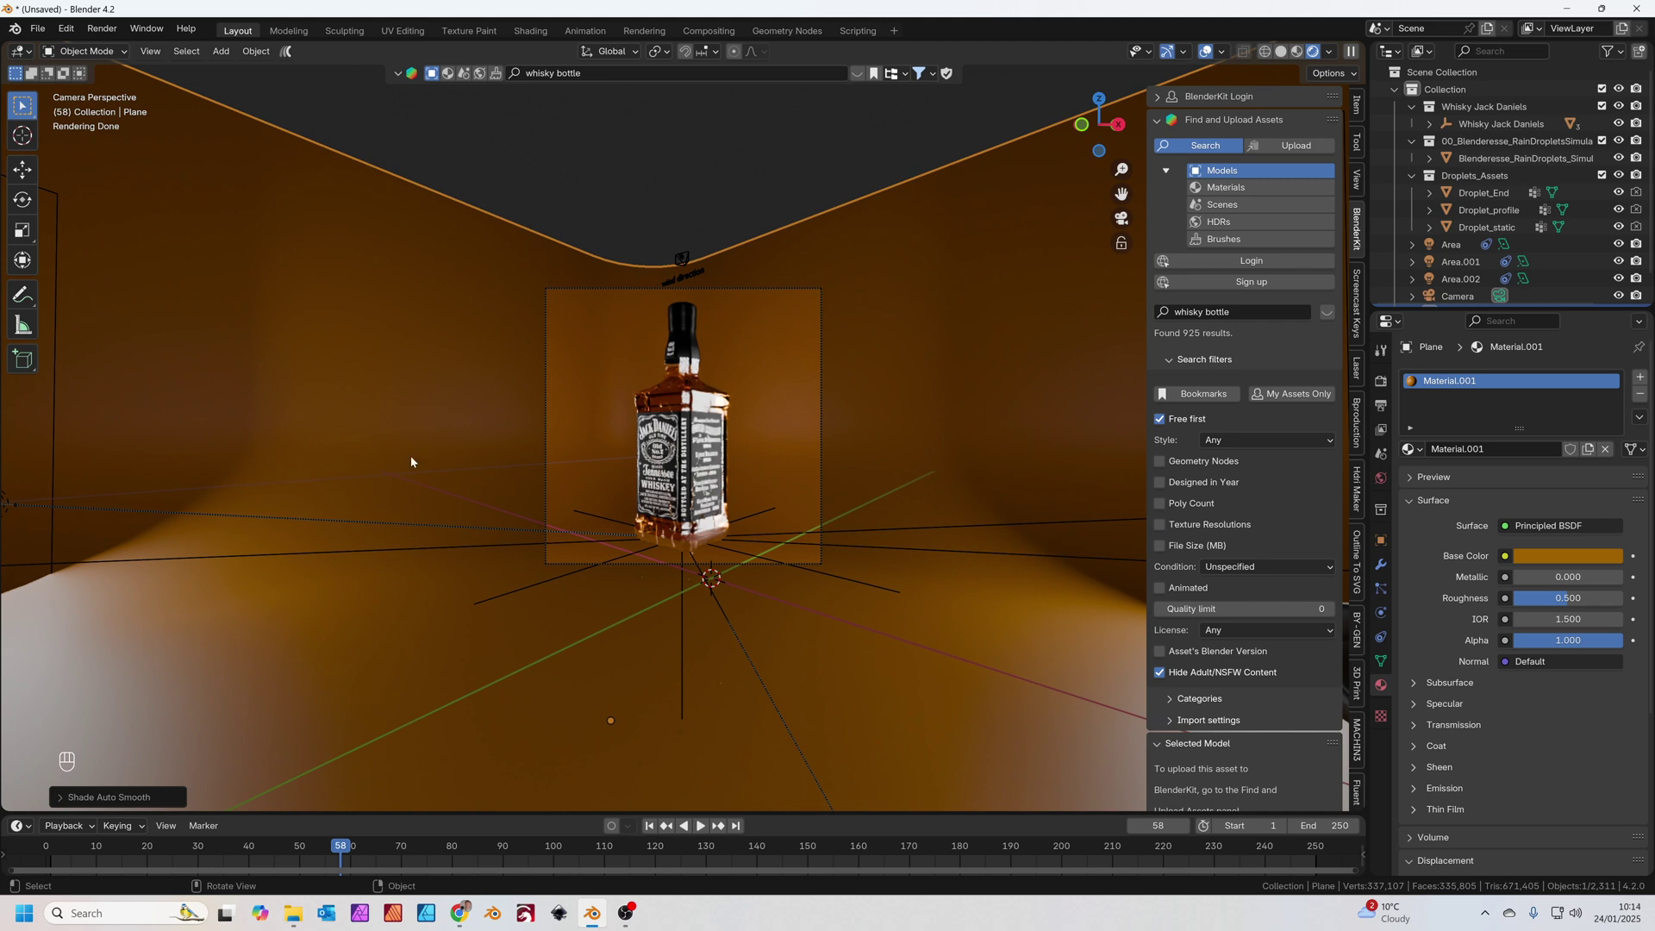
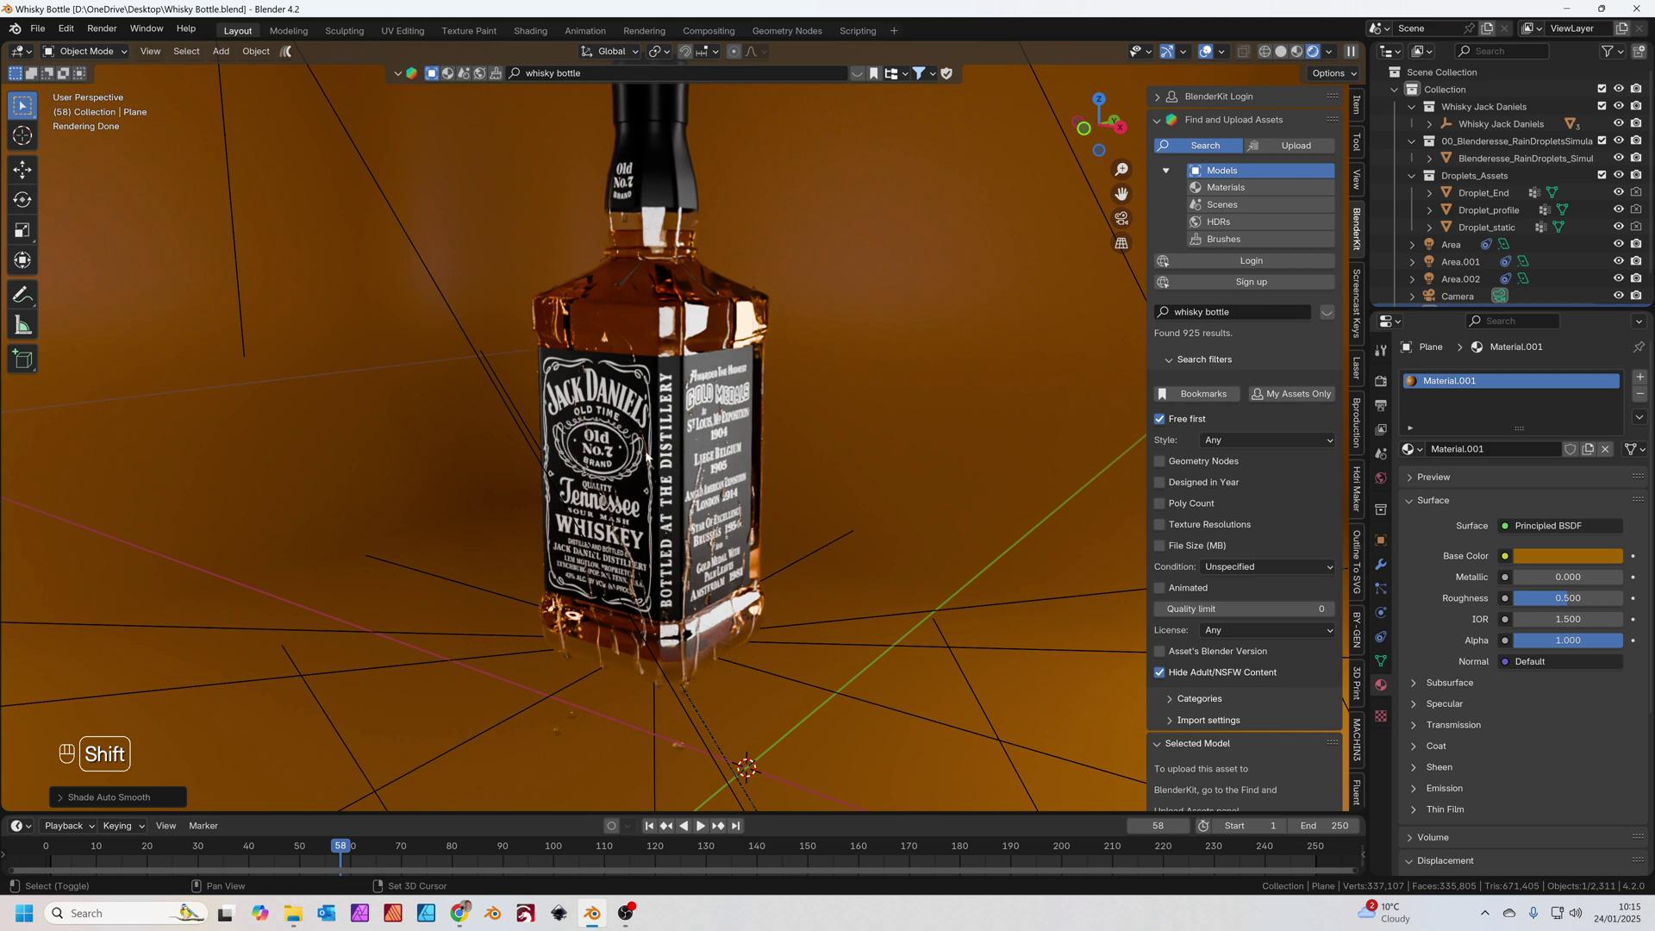
# - Navigate the viewport to frame the bottle from above and in perspective
pyautogui.click(649, 456)
pyautogui.moveTo(681, 457); pyautogui.dragTo(761, 440)
pyautogui.middleClick(761, 440)
pyautogui.moveTo(774, 440); pyautogui.dragTo(741, 465)
pyautogui.press('KP_7')
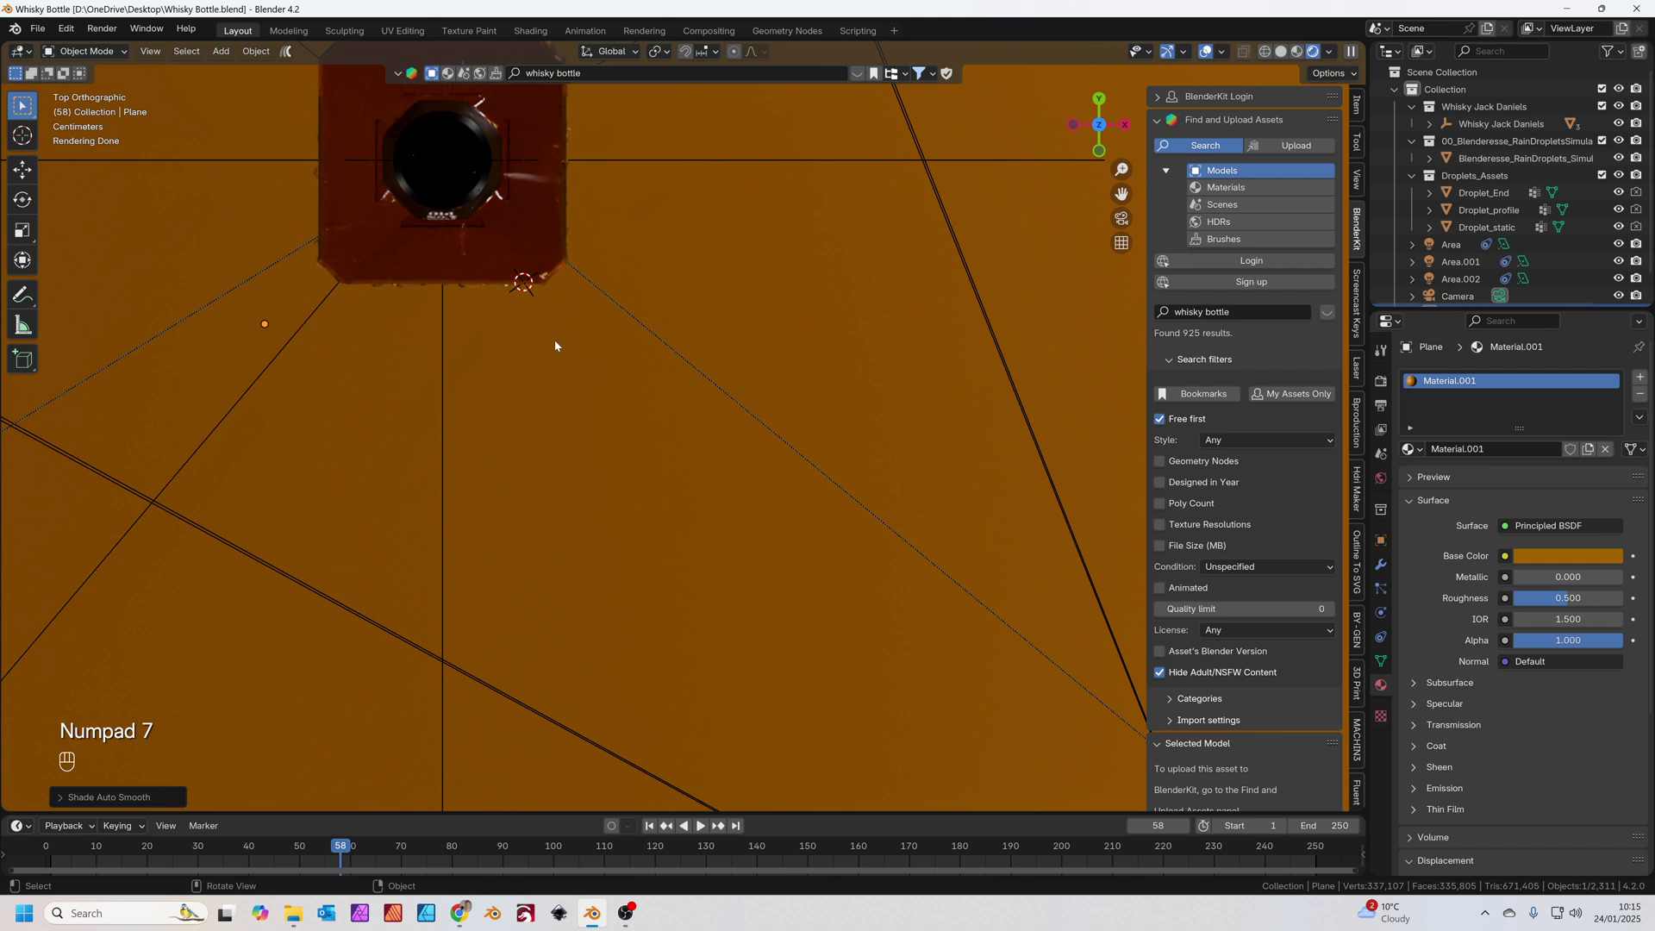
pyautogui.moveTo(561, 330); pyautogui.dragTo(639, 404)
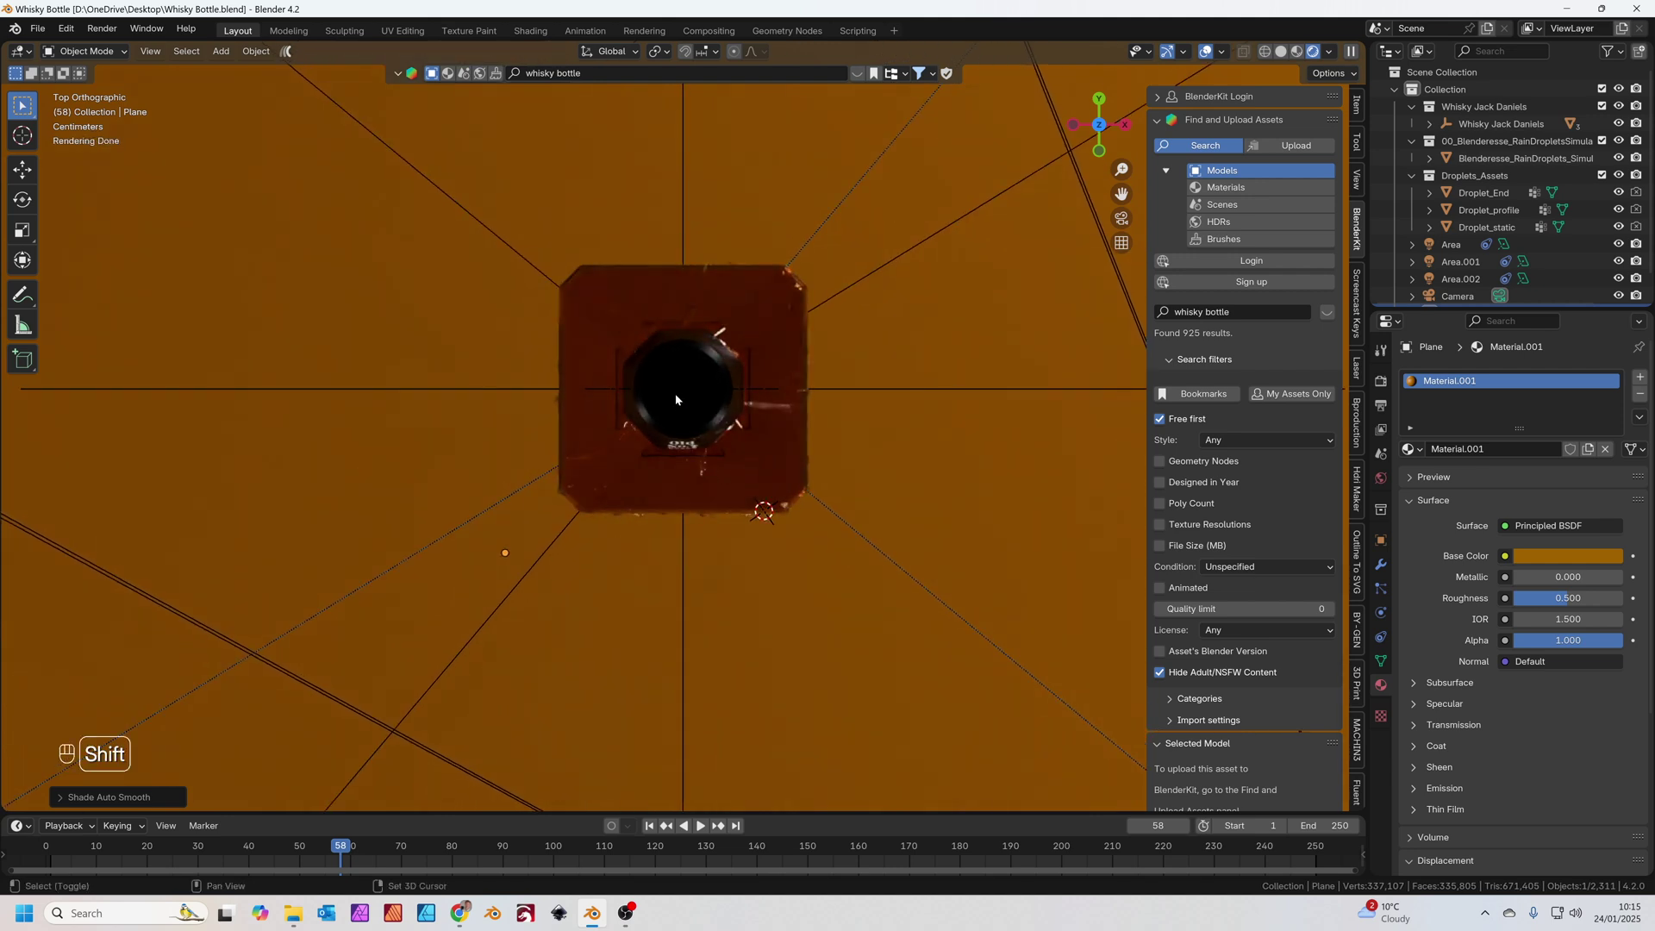
pyautogui.moveTo(679, 400); pyautogui.dragTo(687, 345)
pyautogui.middleClick(691, 335)
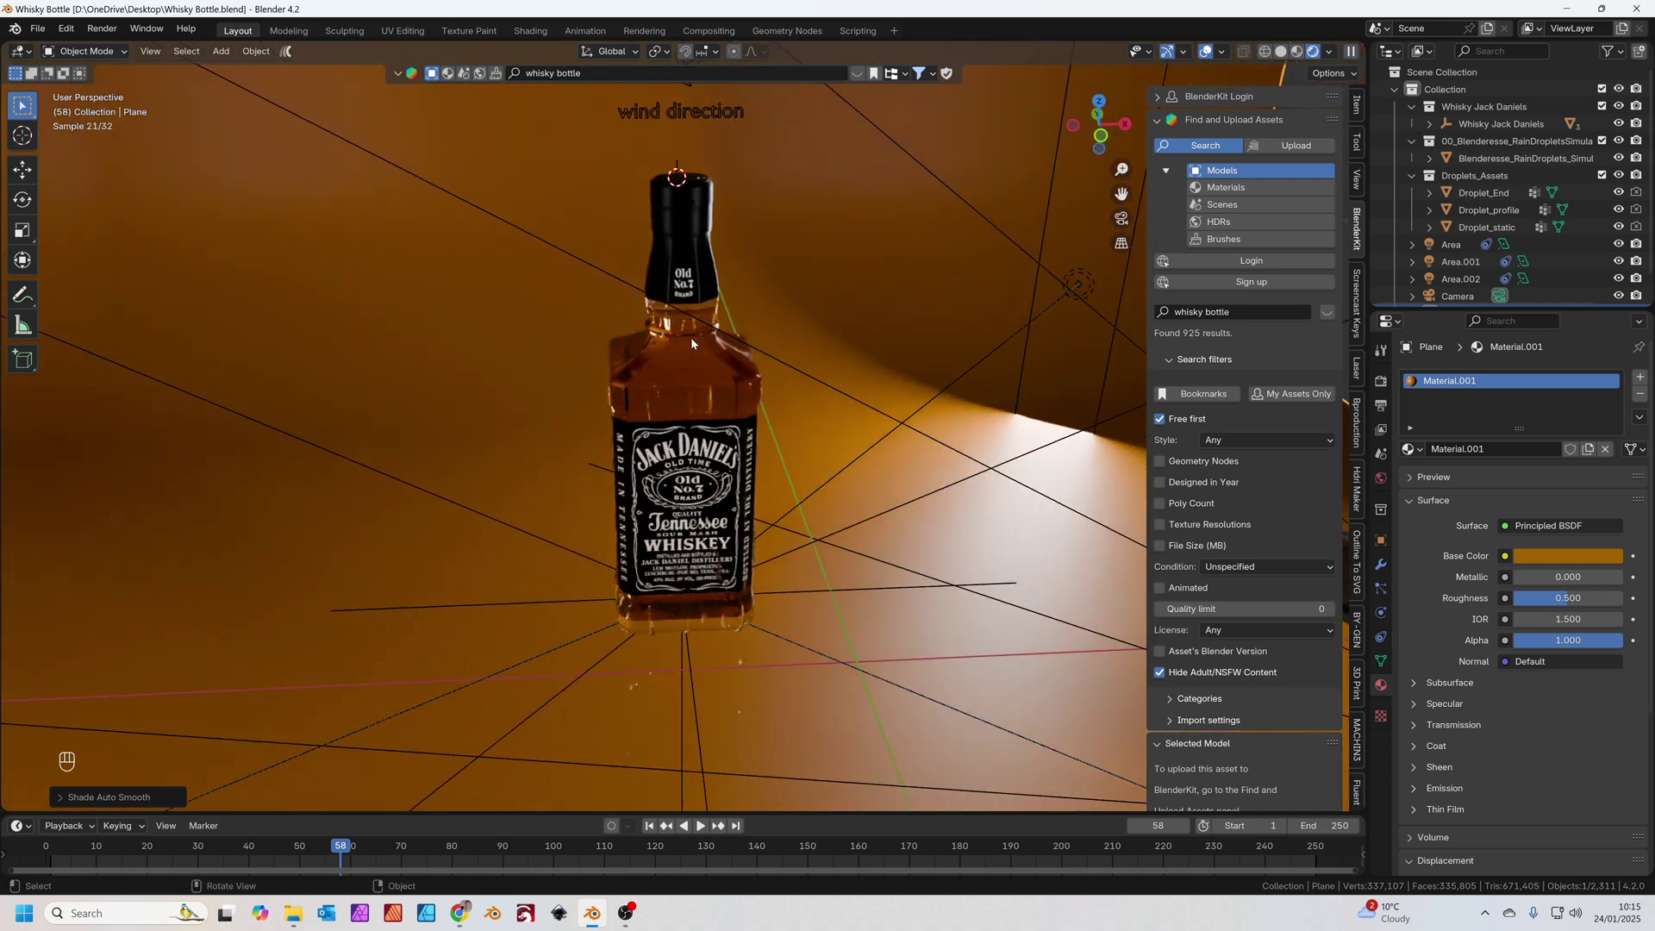
# - Add a cube empty, scale it and lower it to enclose the bottle's body
pyautogui.press('shift+a')
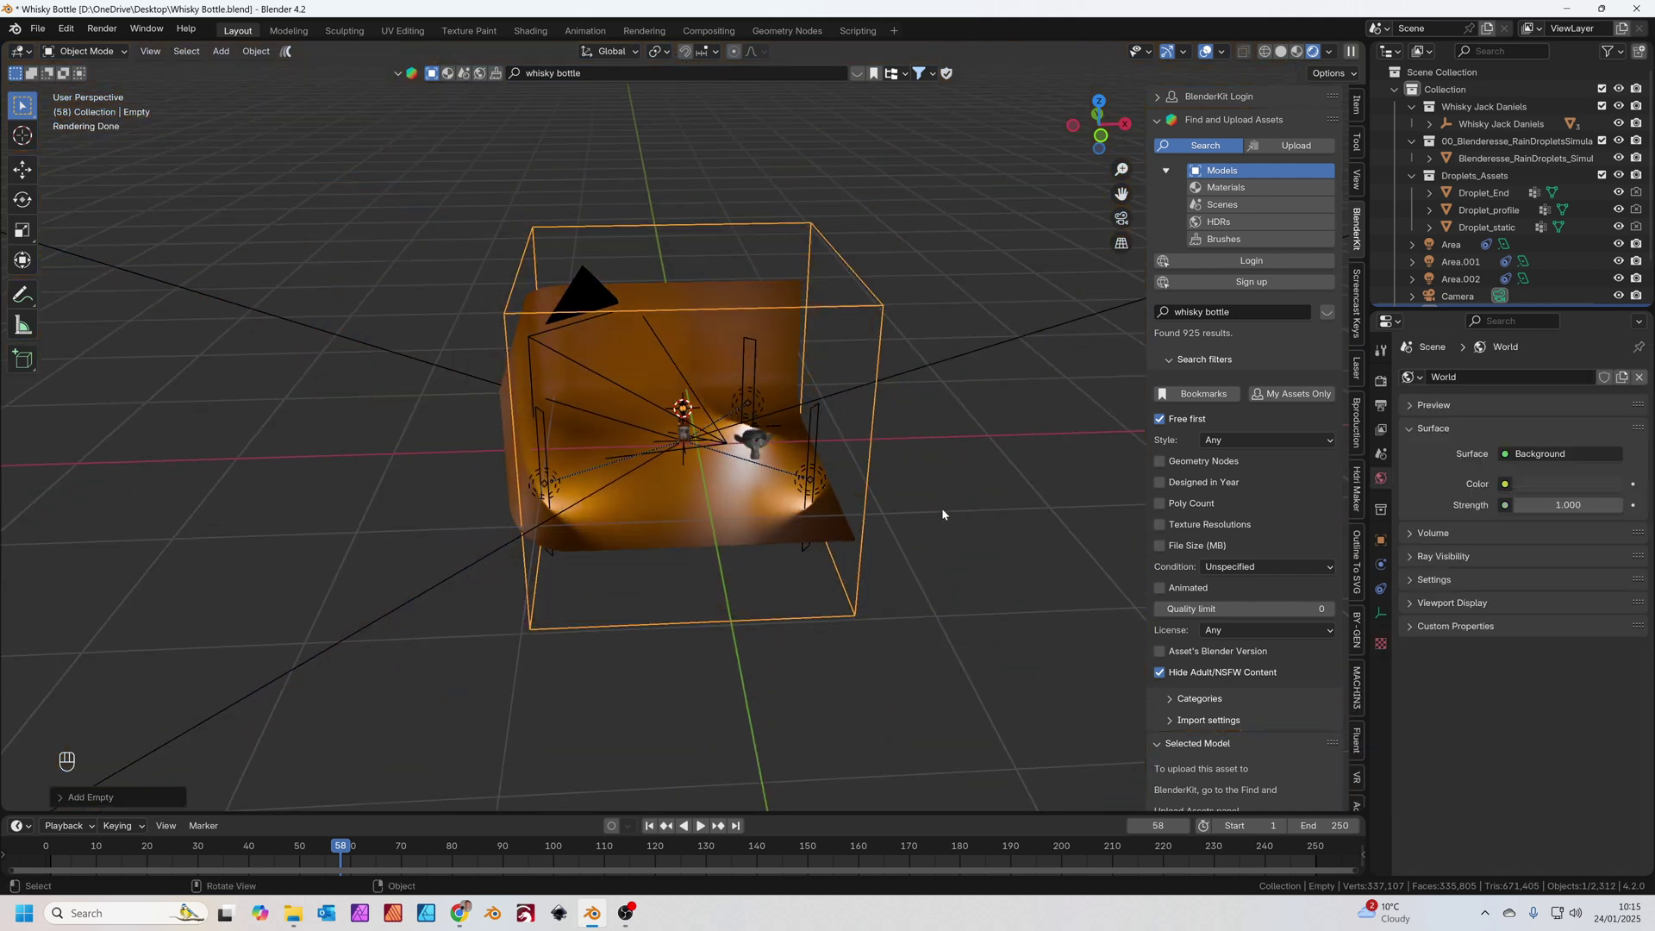
pyautogui.press('s')
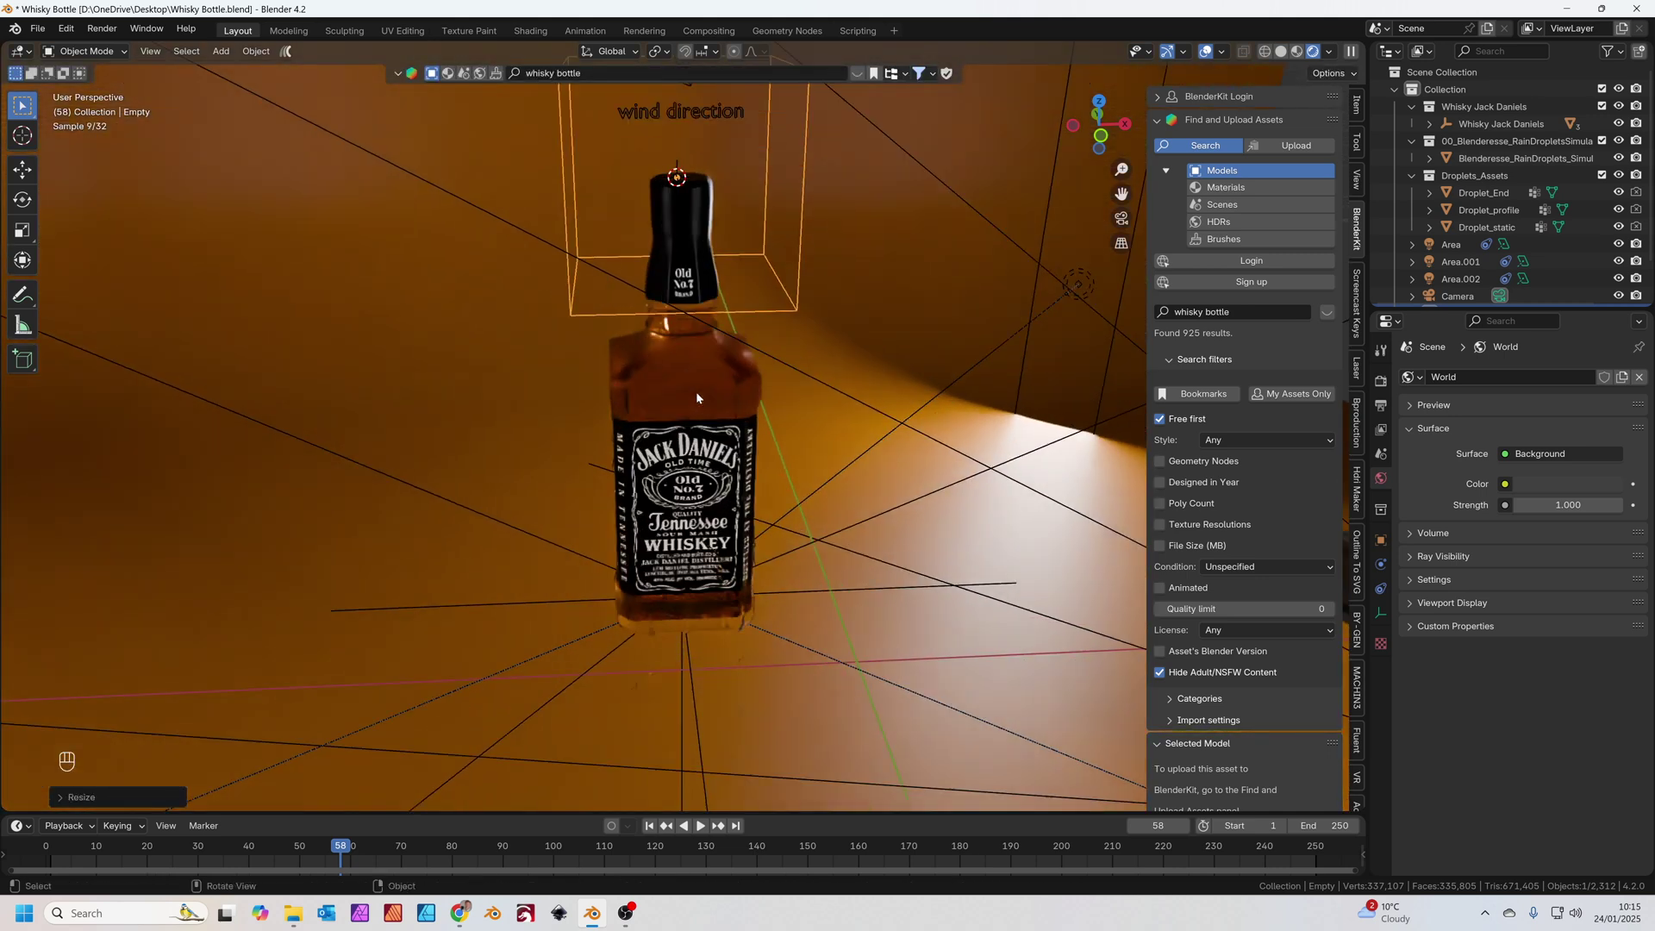
pyautogui.press('g')
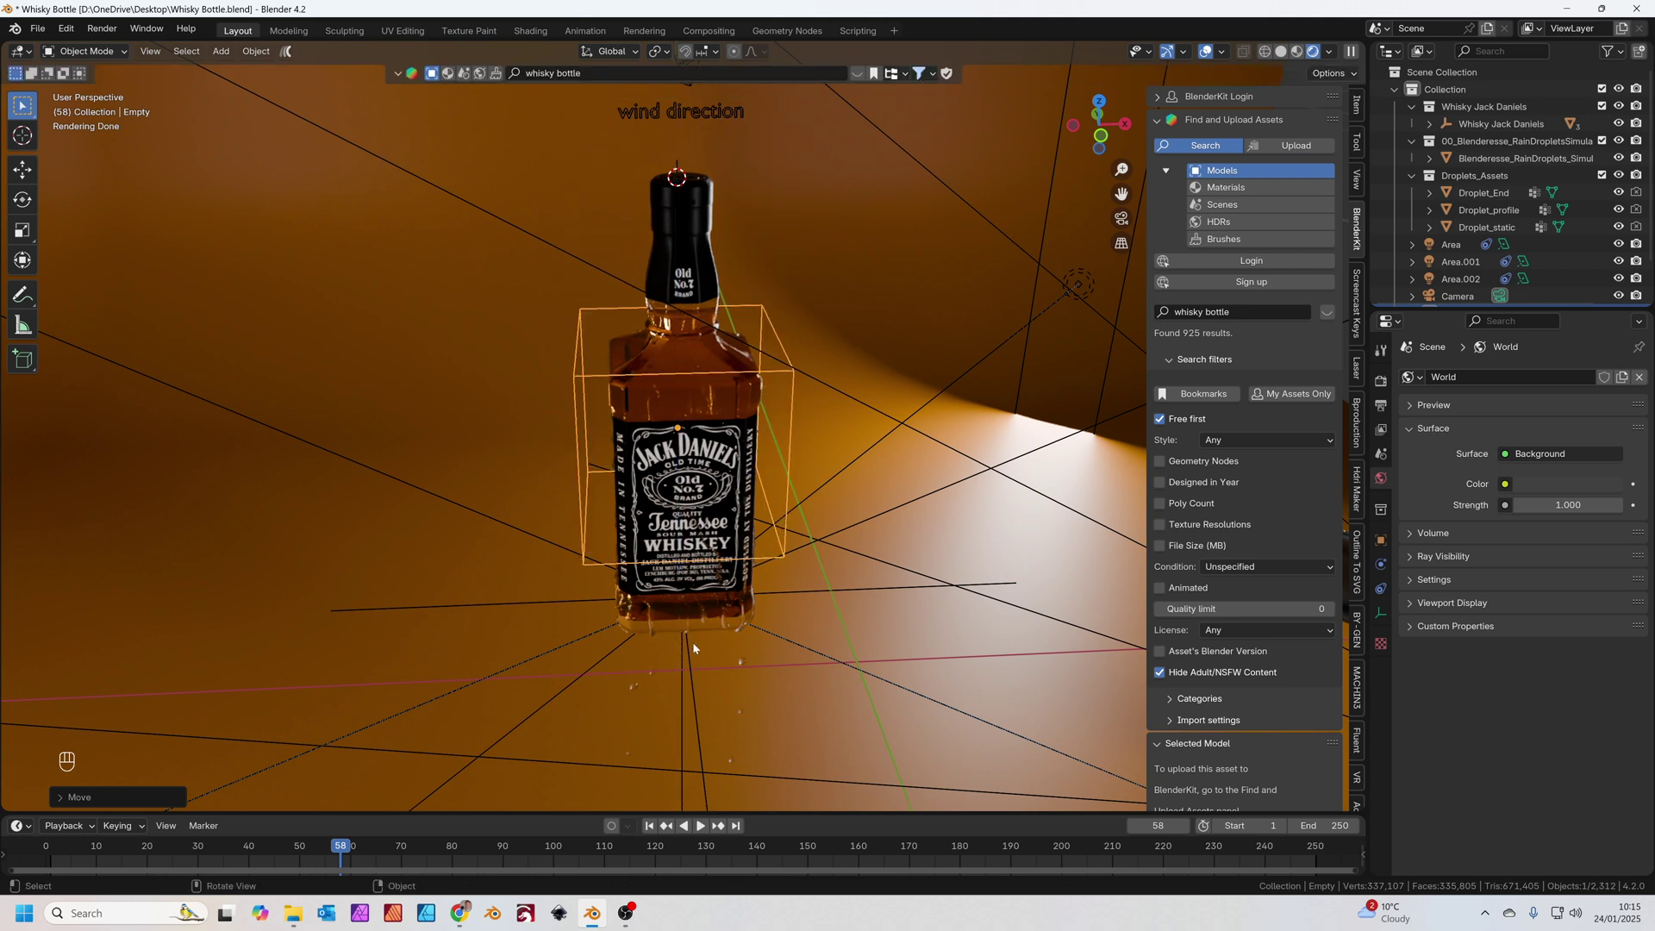
pyautogui.moveTo(767, 610); pyautogui.dragTo(773, 601)
# - Parent the camera to the cube empty and look through the camera
pyautogui.click(751, 558)
pyautogui.middleClick(759, 573)
pyautogui.click(831, 507)
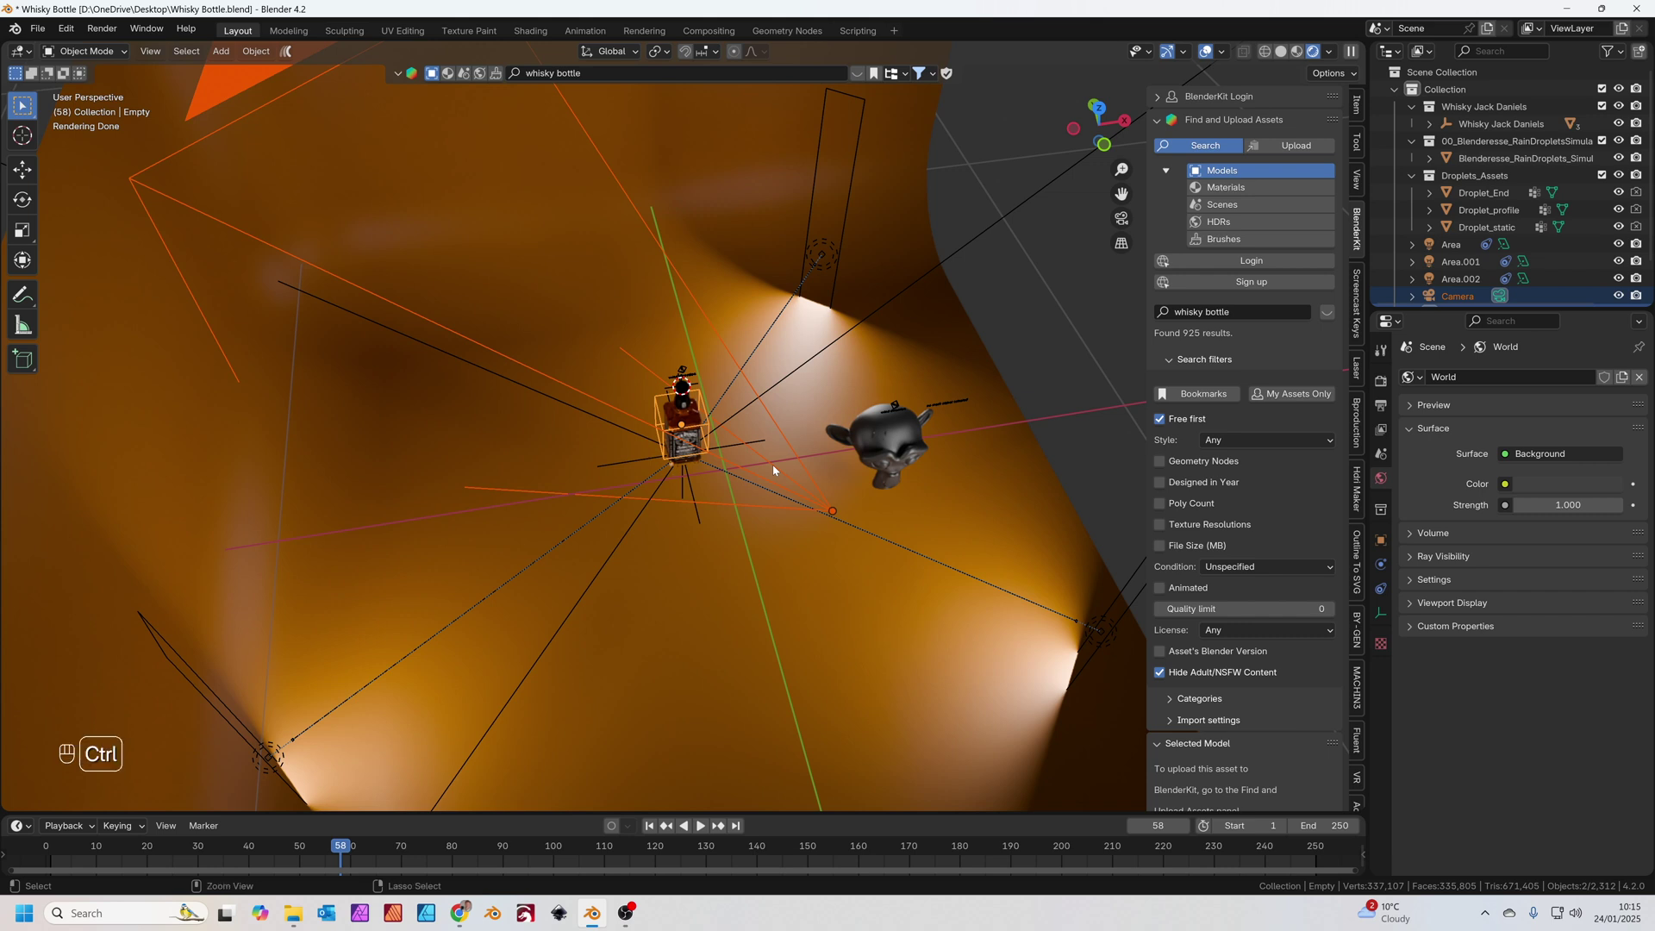
pyautogui.press('ctrl+p')
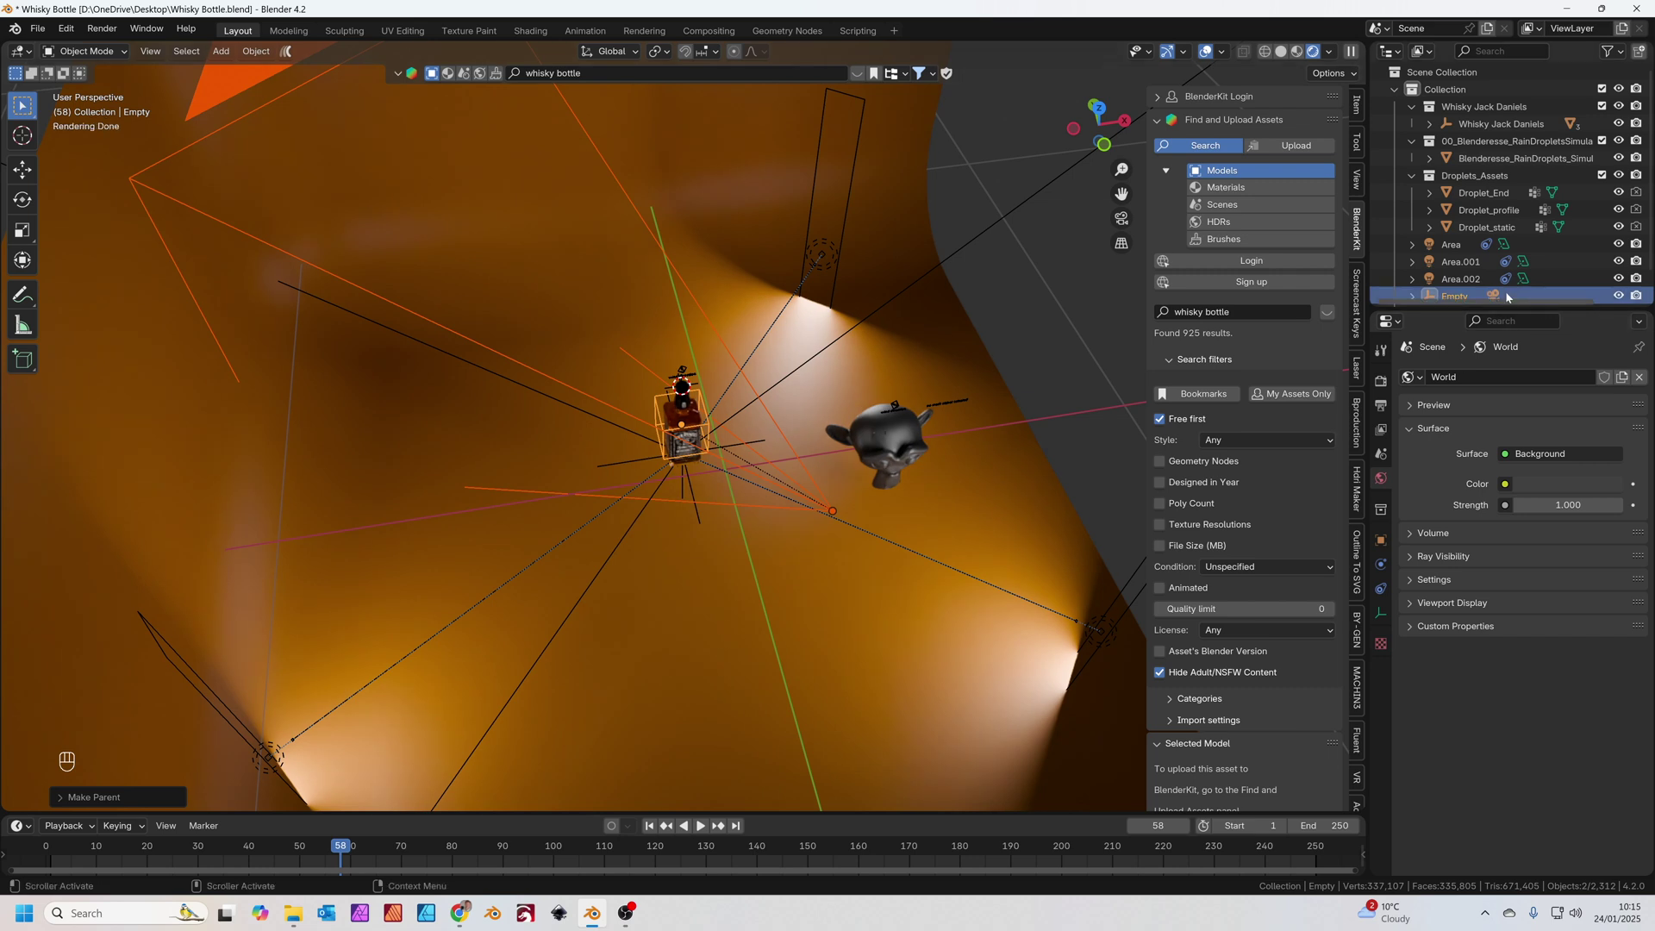
pyautogui.click(875, 467)
pyautogui.click(704, 429)
pyautogui.press('g')
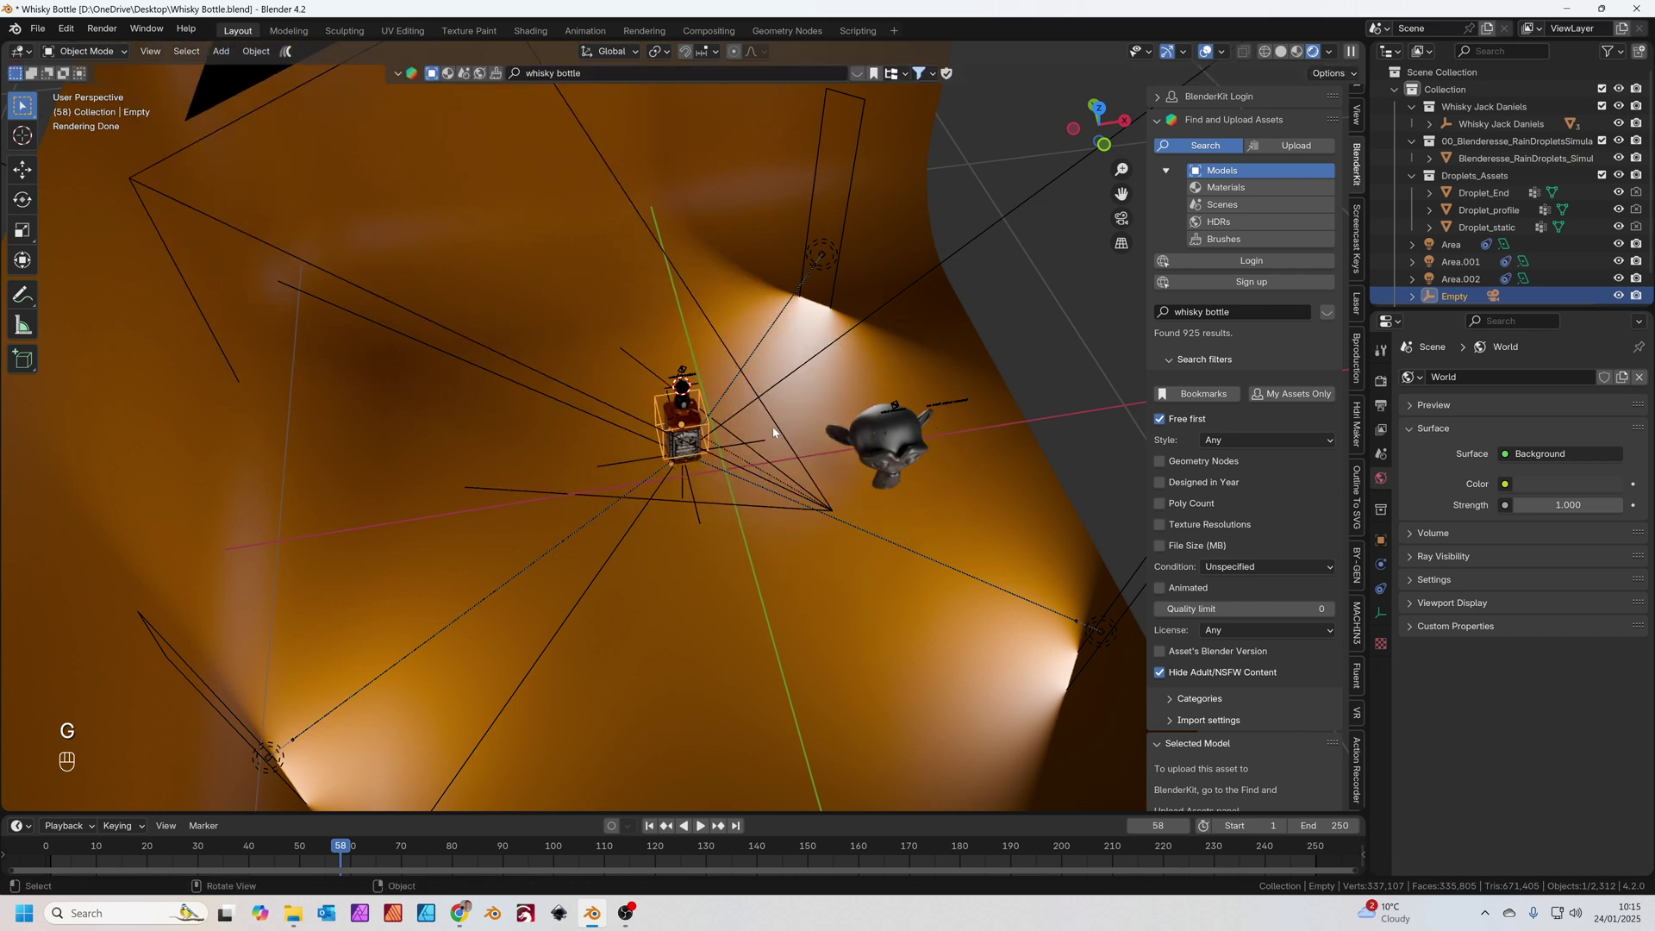
pyautogui.press('KP_0')
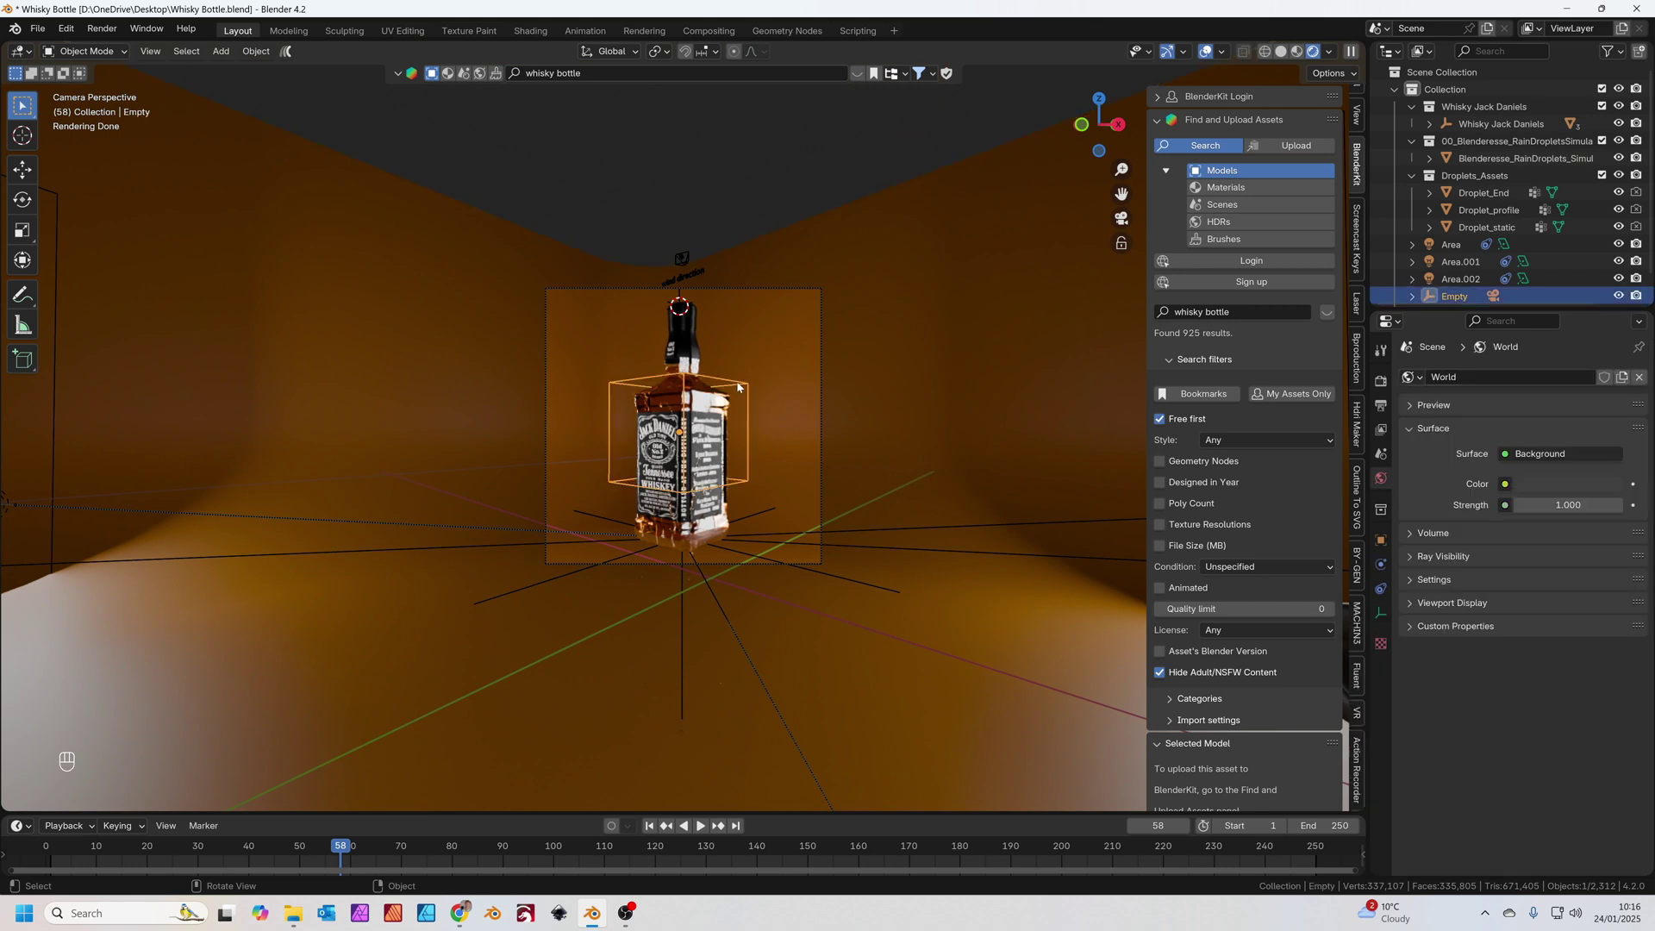
# - Try rotating and scaling the empty to test the camera rig
pyautogui.press('r')
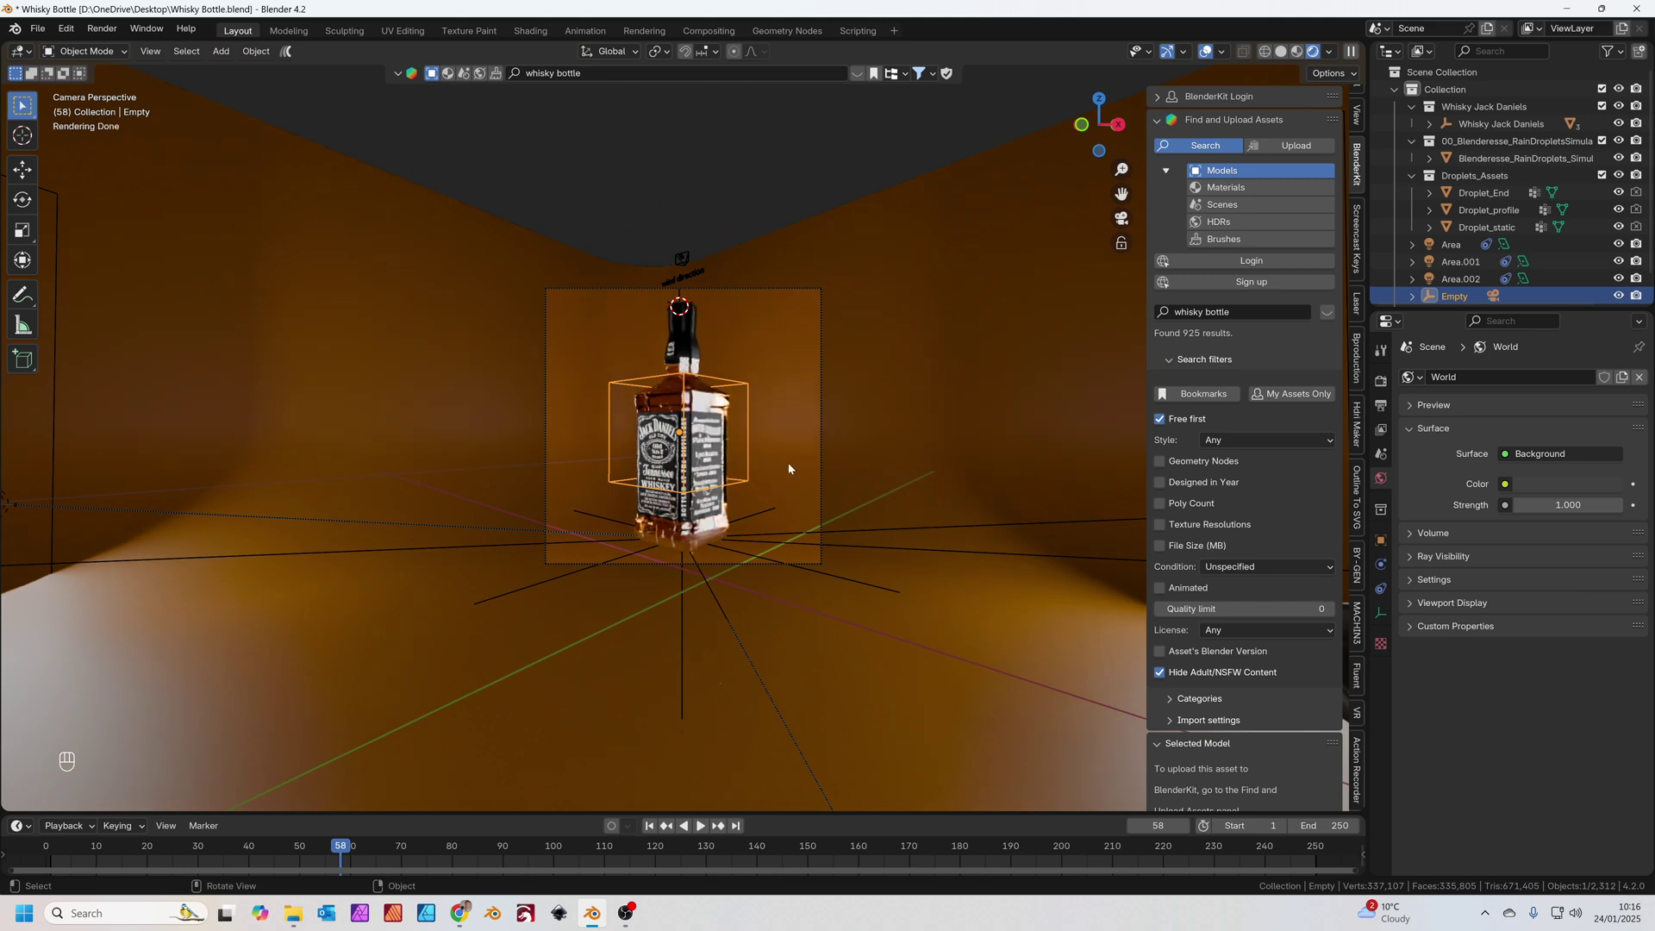
pyautogui.press('s')
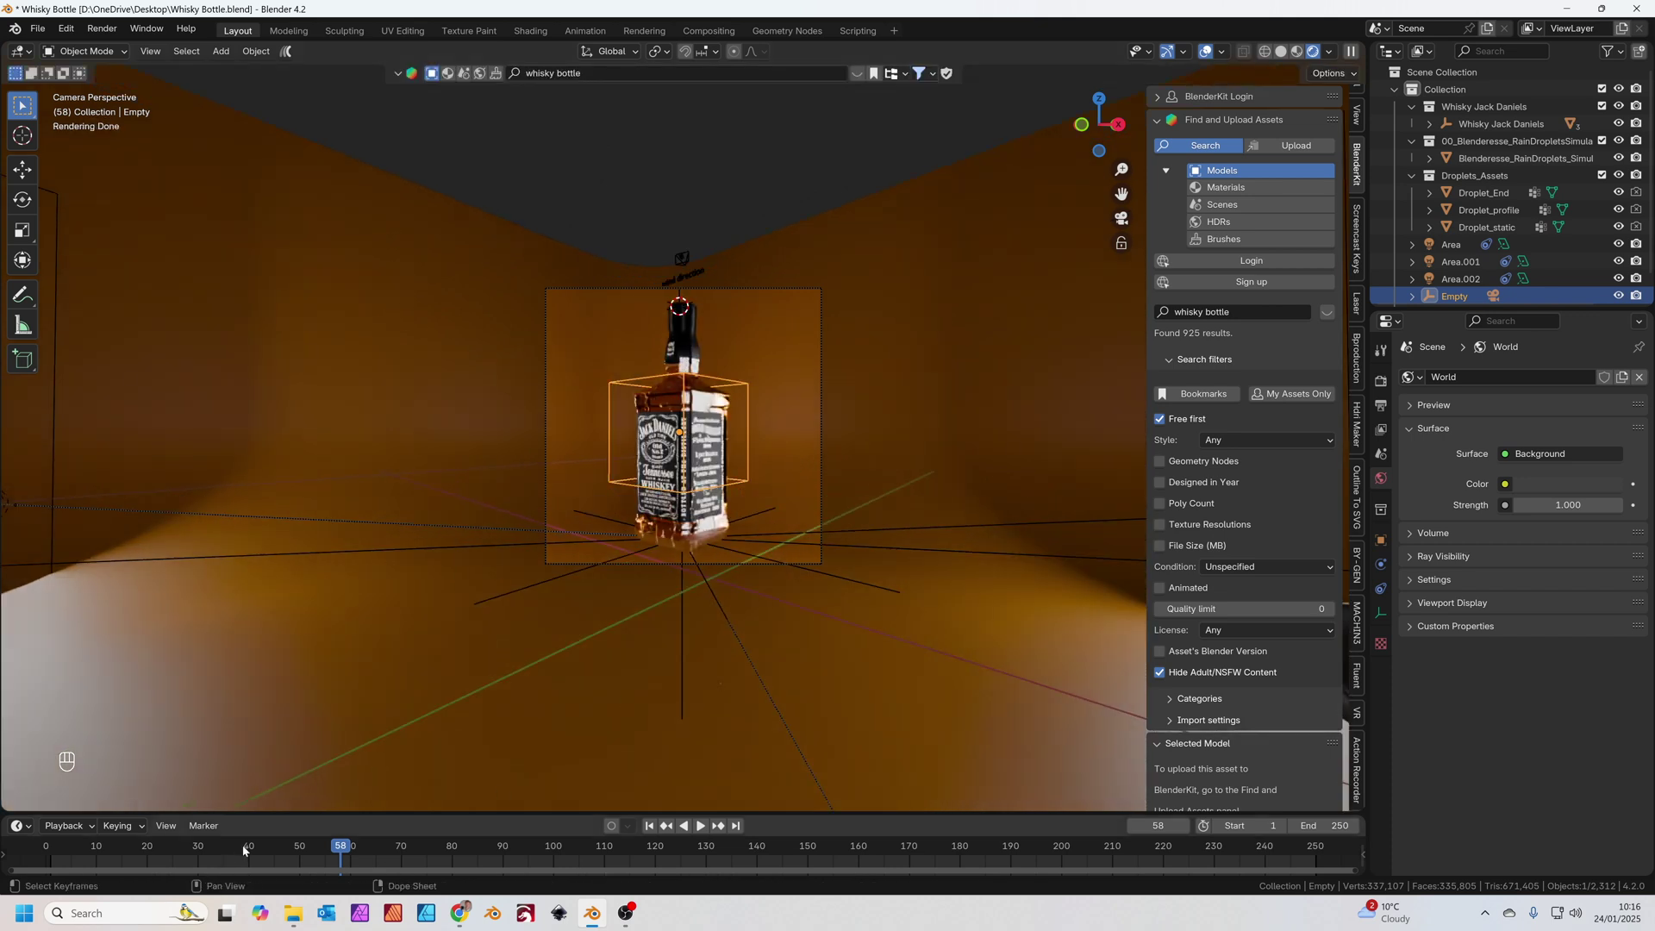
# - At frame 50, enlarge the empty to pull the camera back and keyframe it
pyautogui.moveTo(161, 855); pyautogui.dragTo(55, 859)
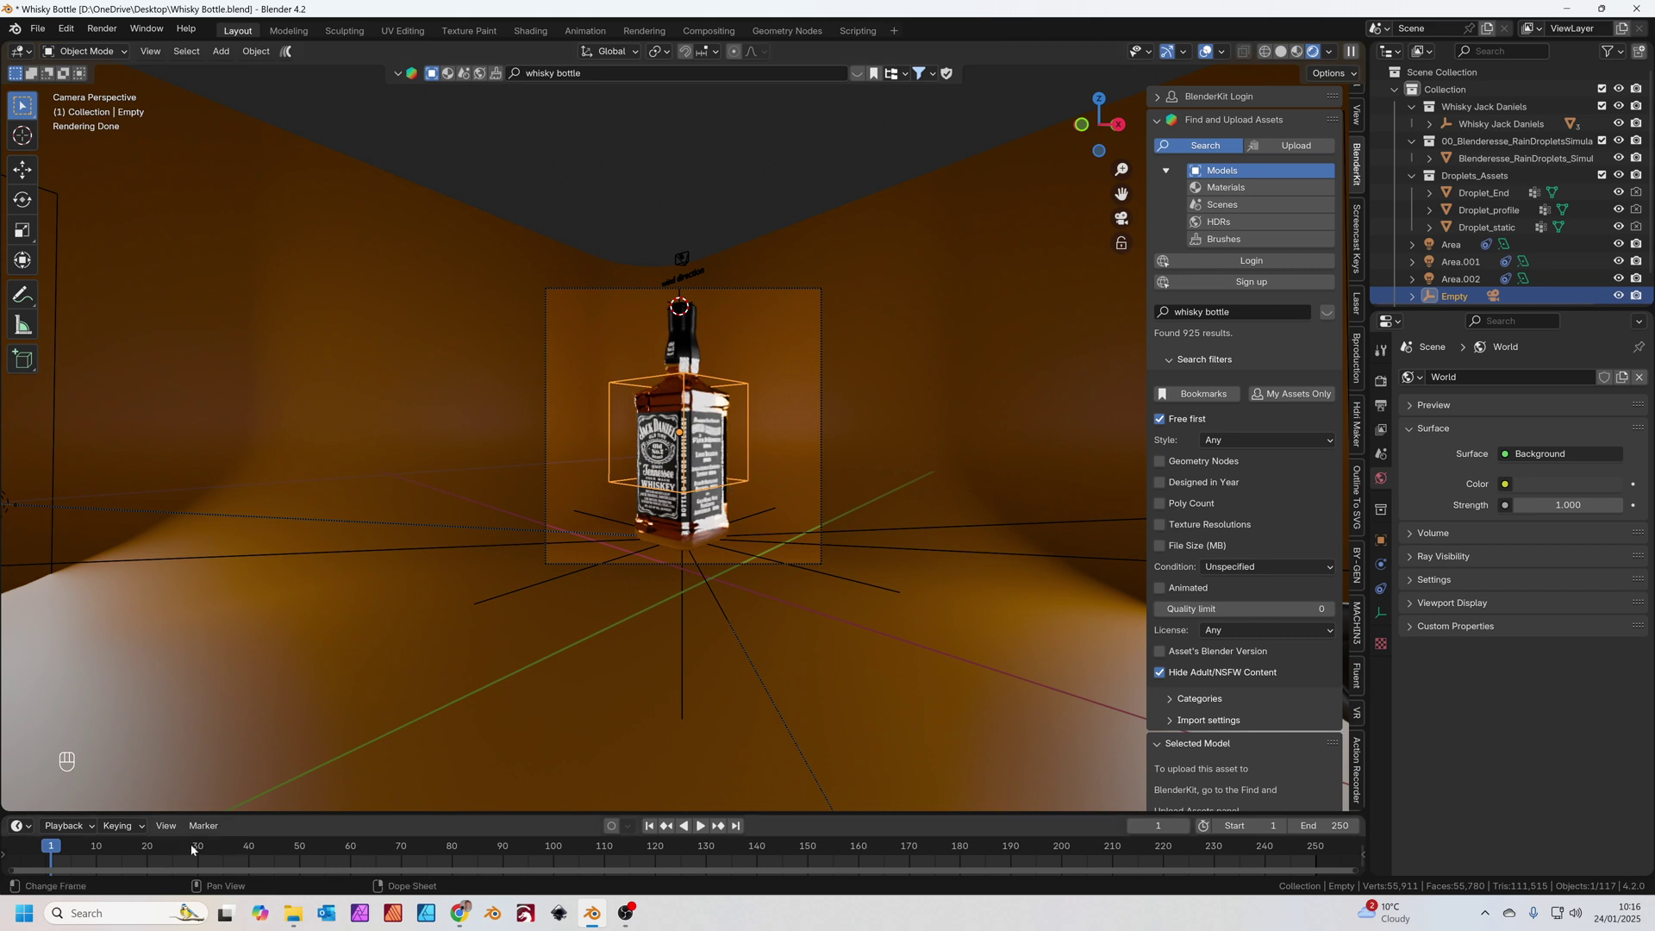
pyautogui.moveTo(272, 842); pyautogui.dragTo(492, 710)
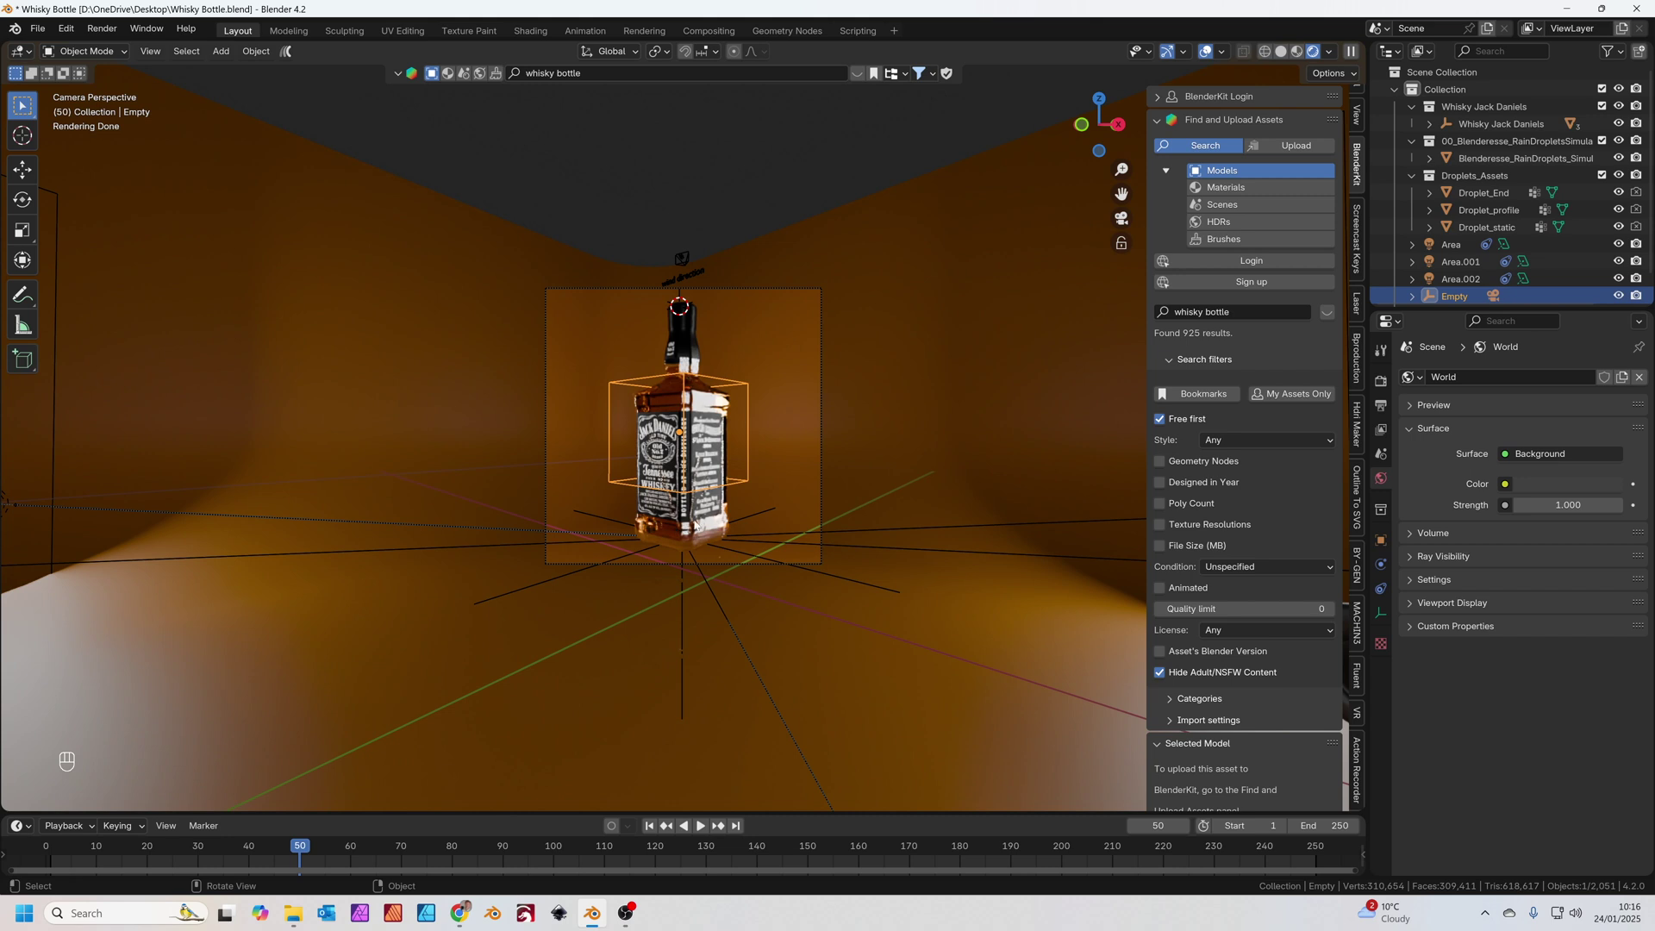
pyautogui.press('s')
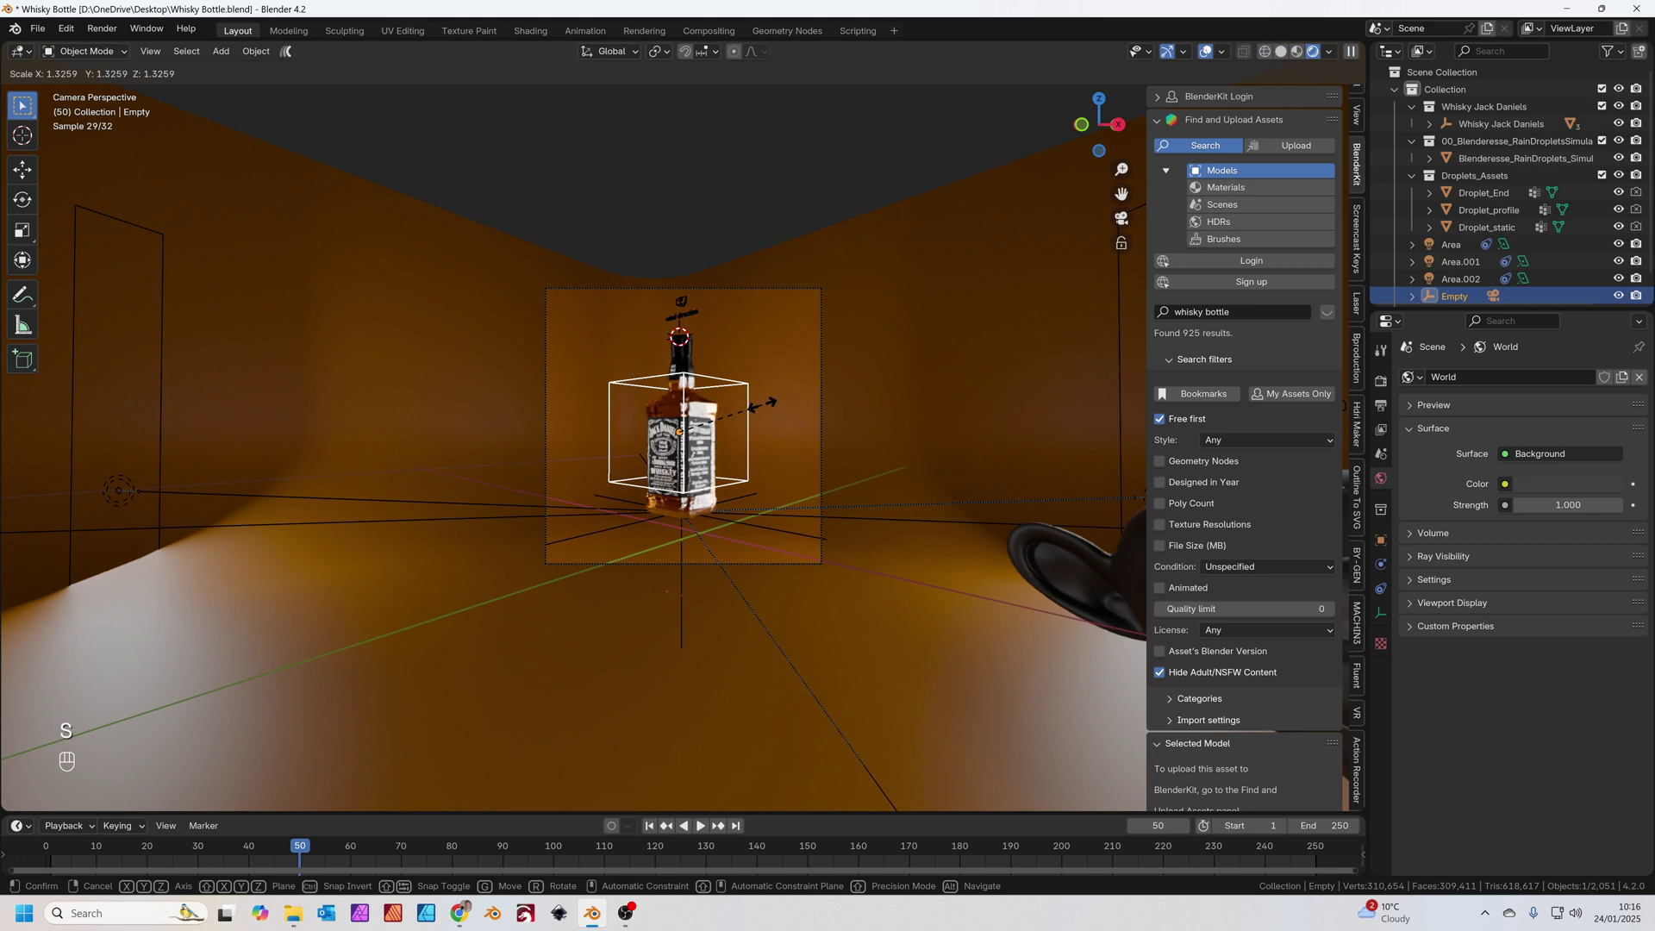
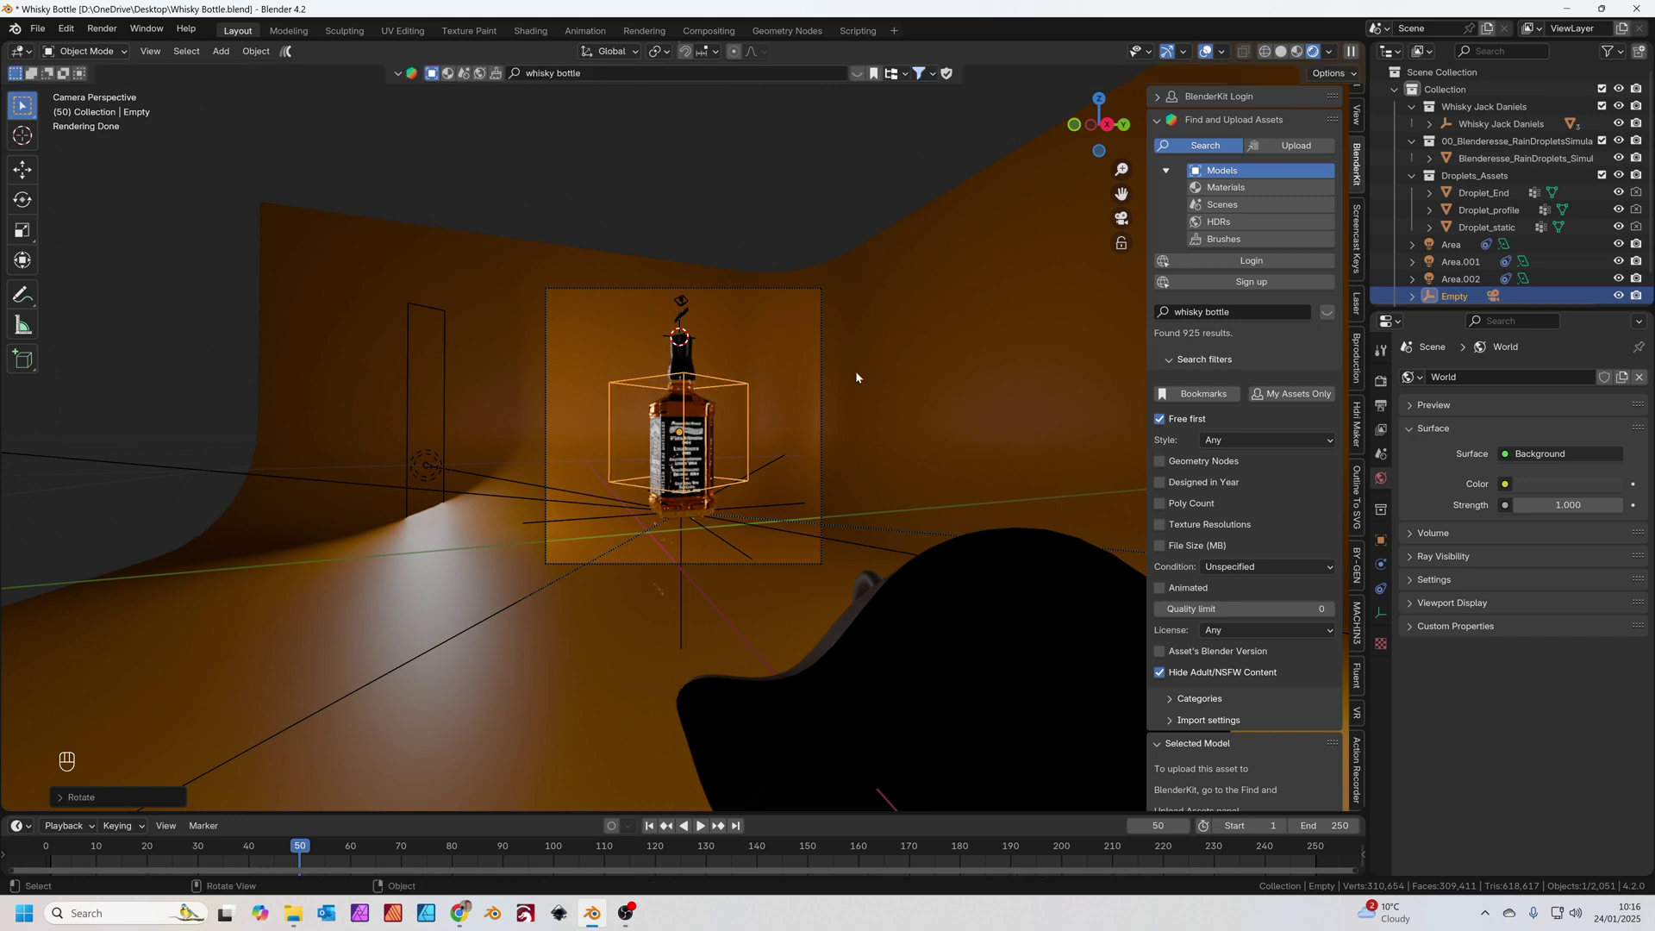
pyautogui.press('k')
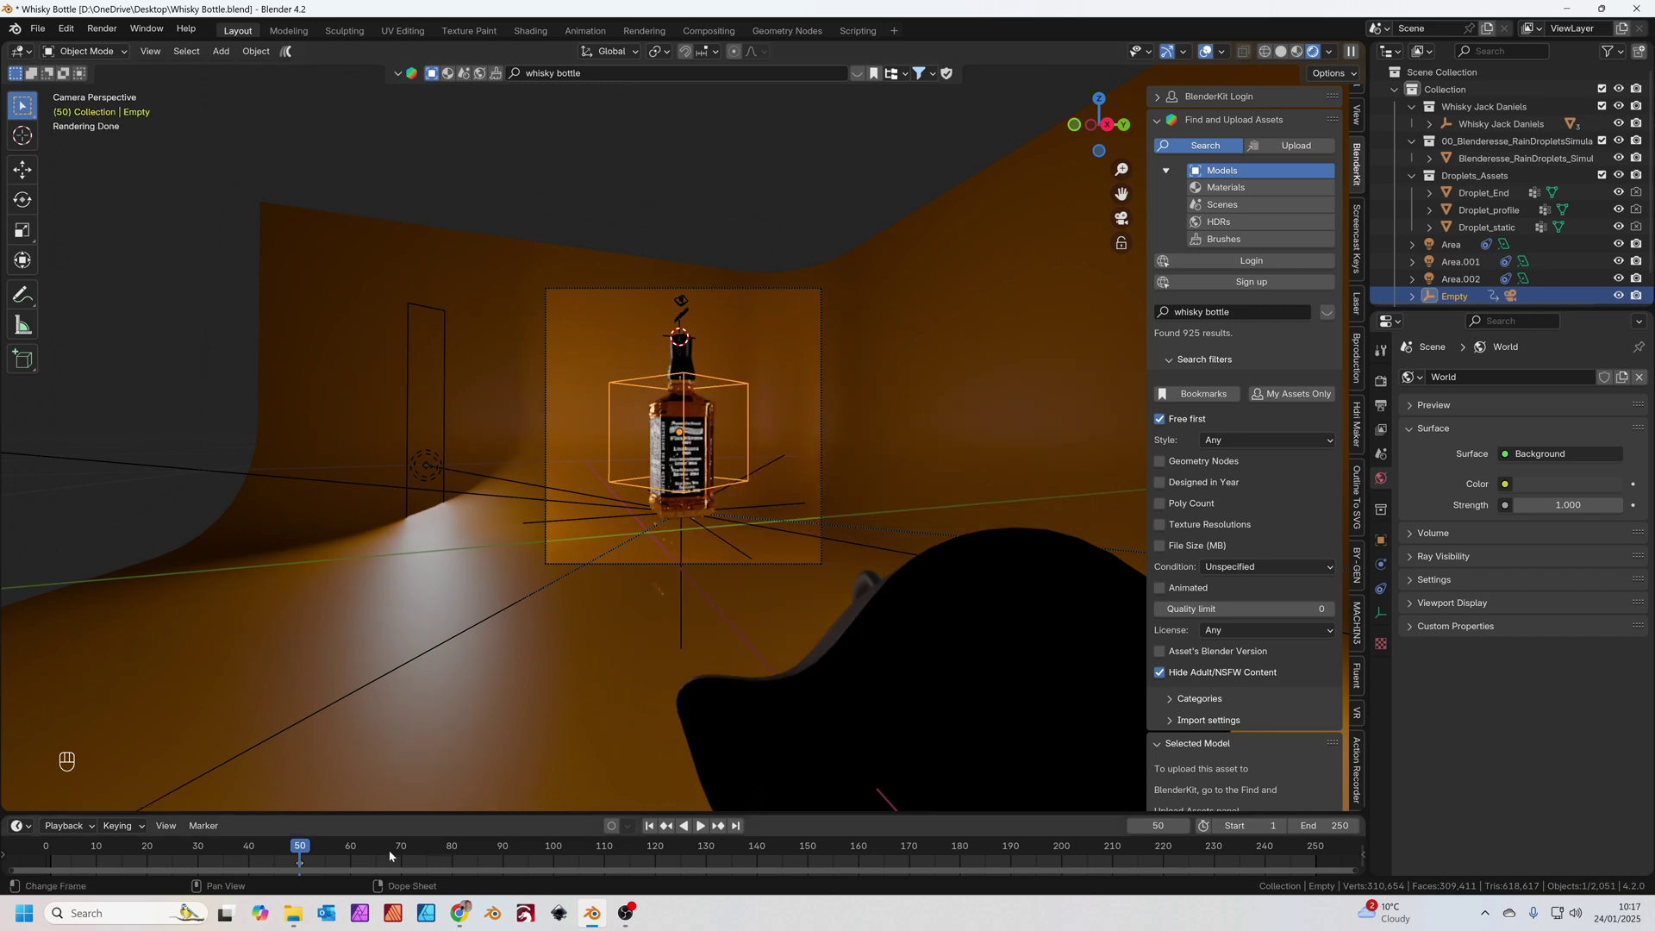
# - At frame 150, shrink the empty, tilt it around X and keyframe the close-in shot
pyautogui.moveTo(582, 853); pyautogui.dragTo(771, 577)
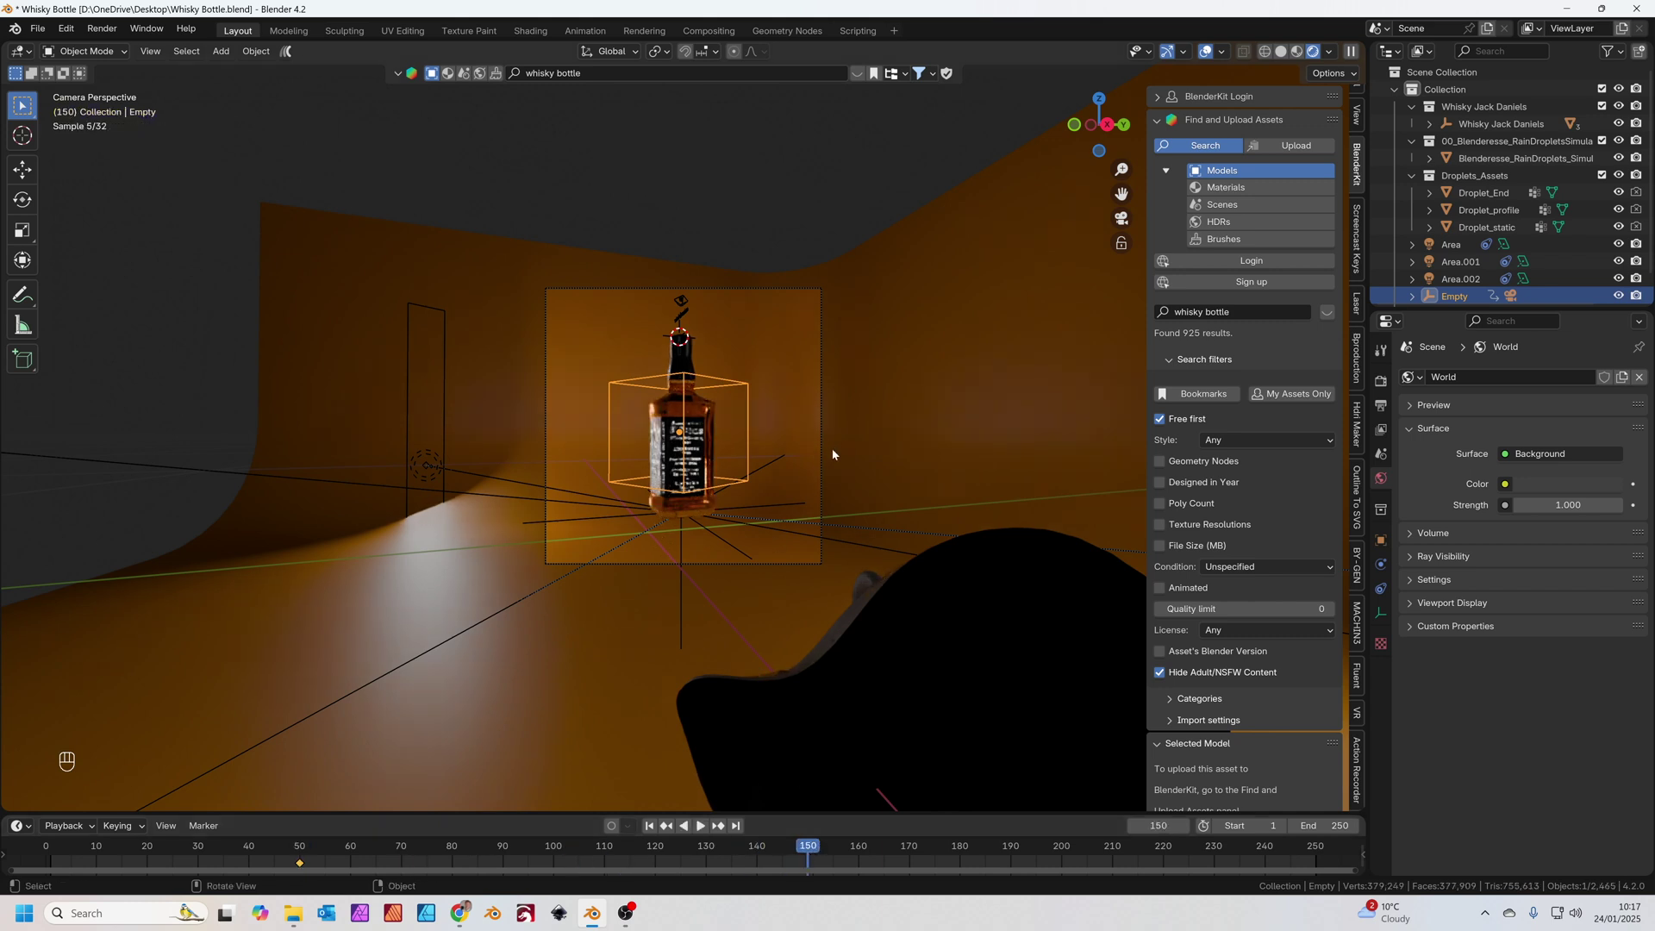
pyautogui.press('s')
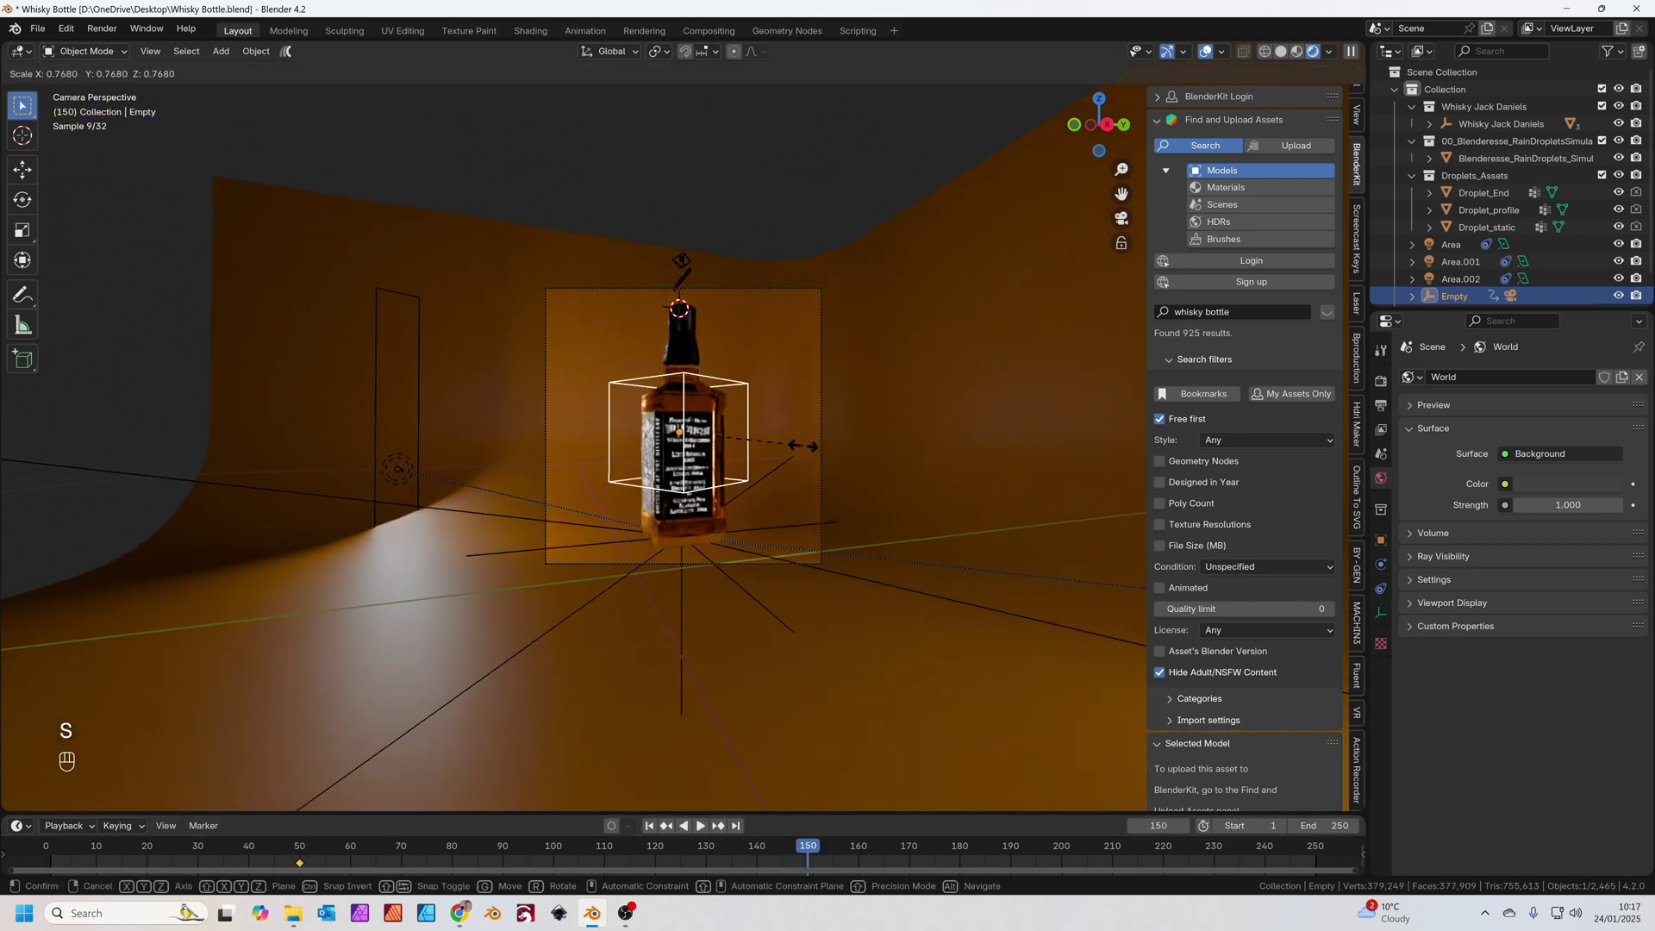
pyautogui.press('r')
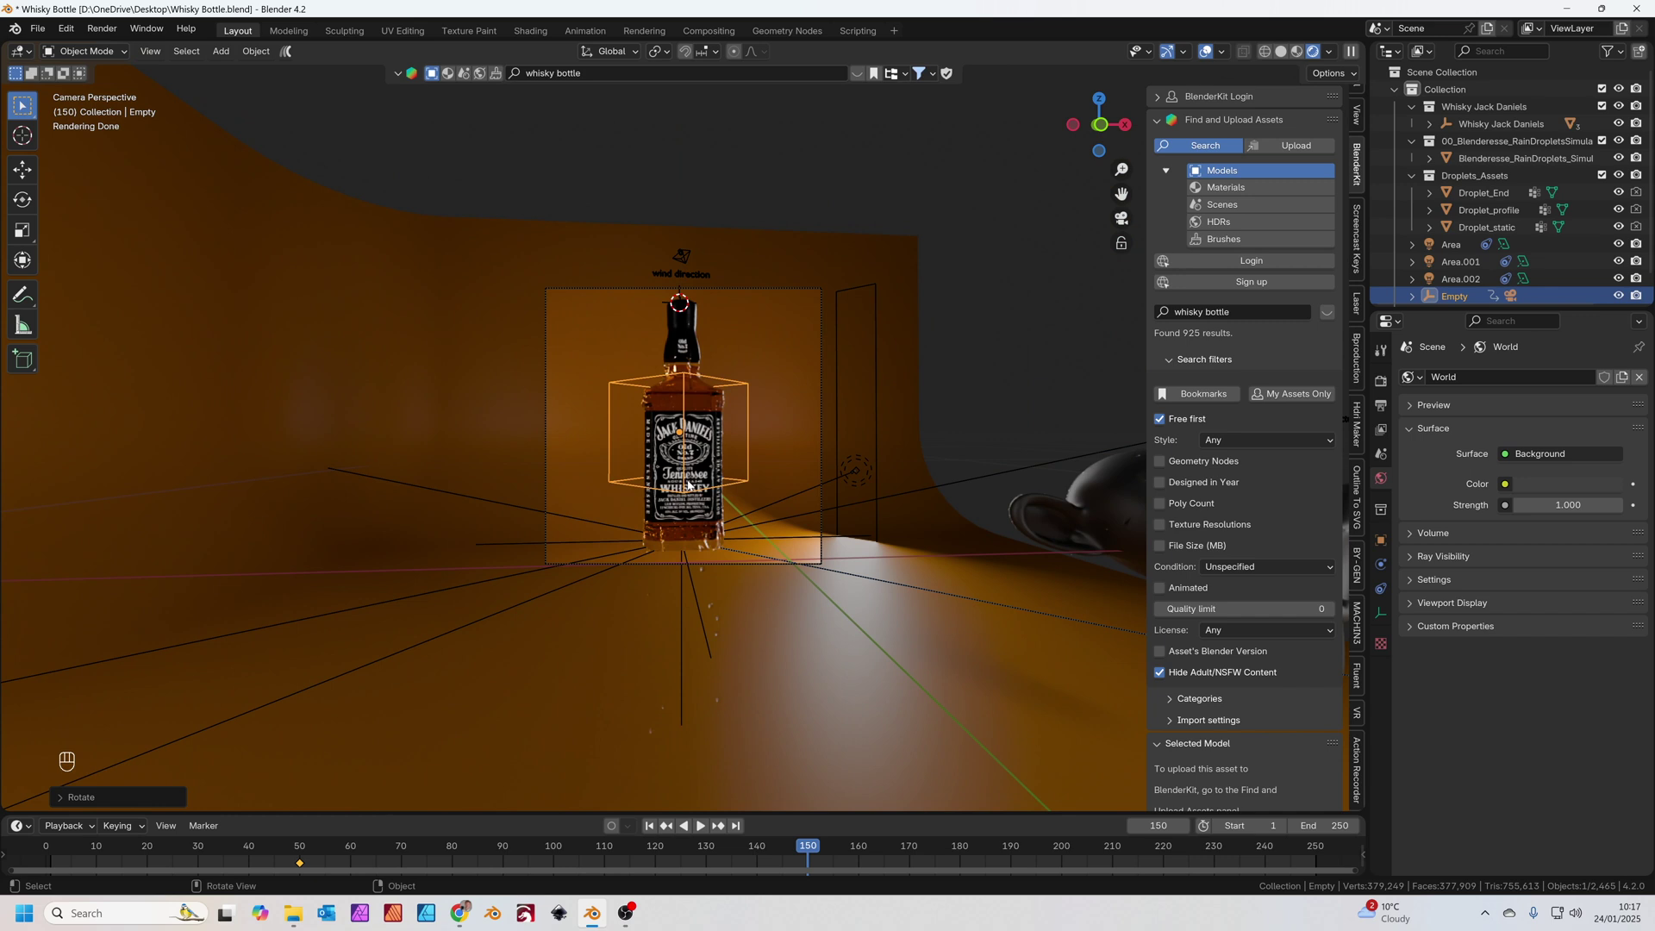
pyautogui.press('r')
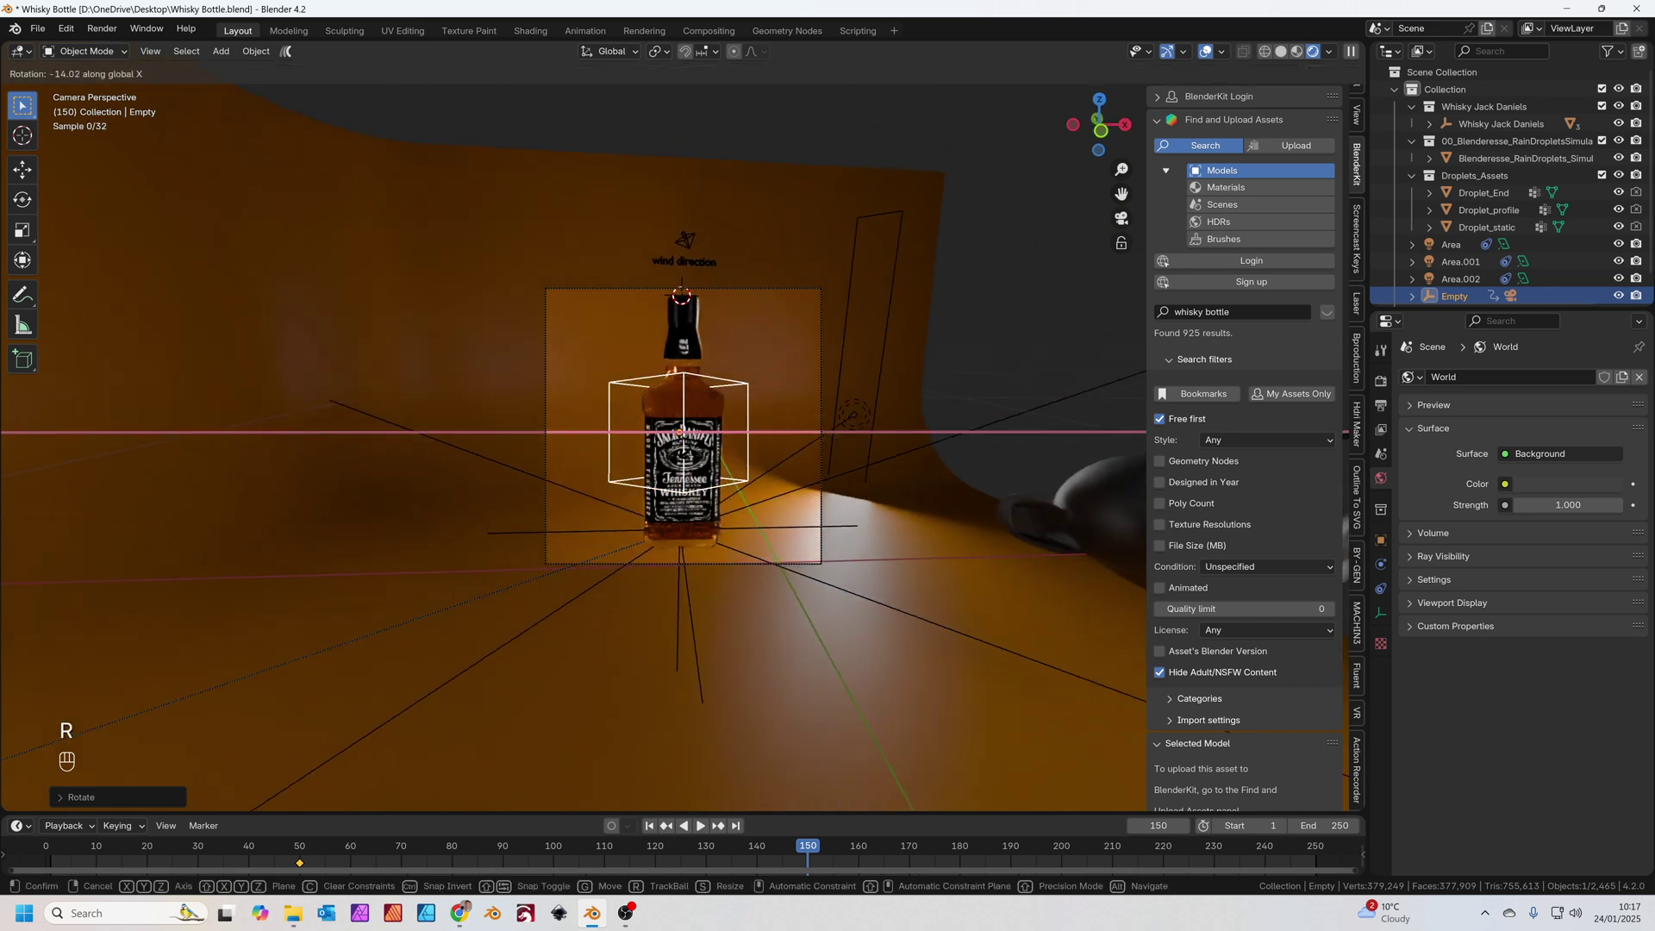
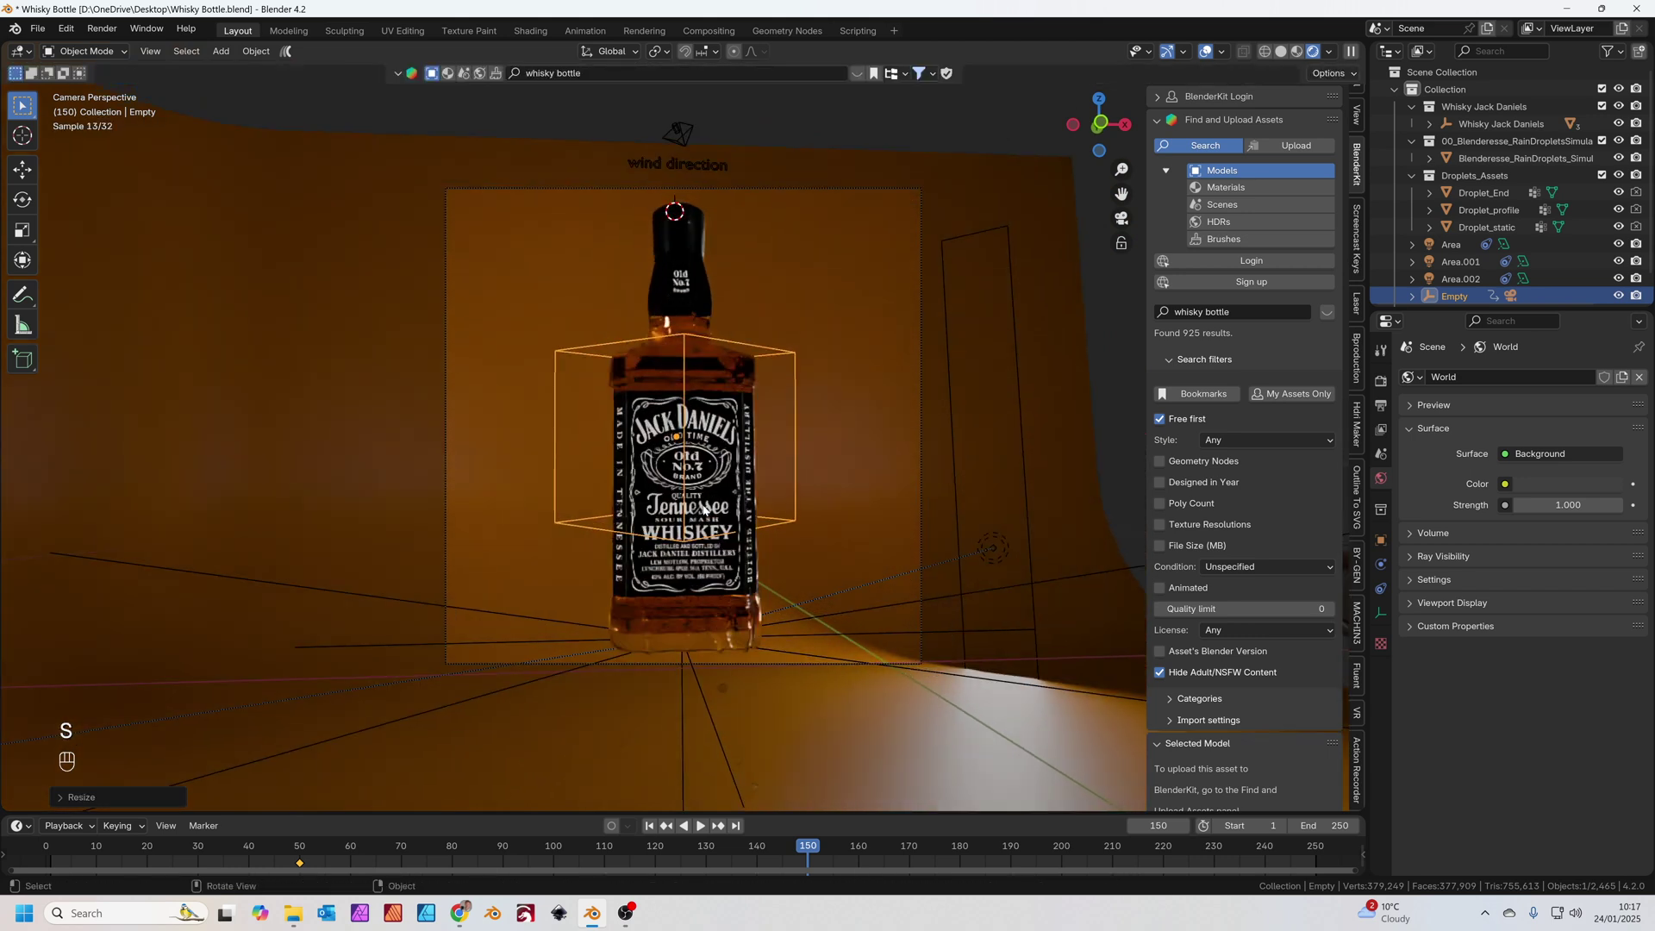
pyautogui.press('k')
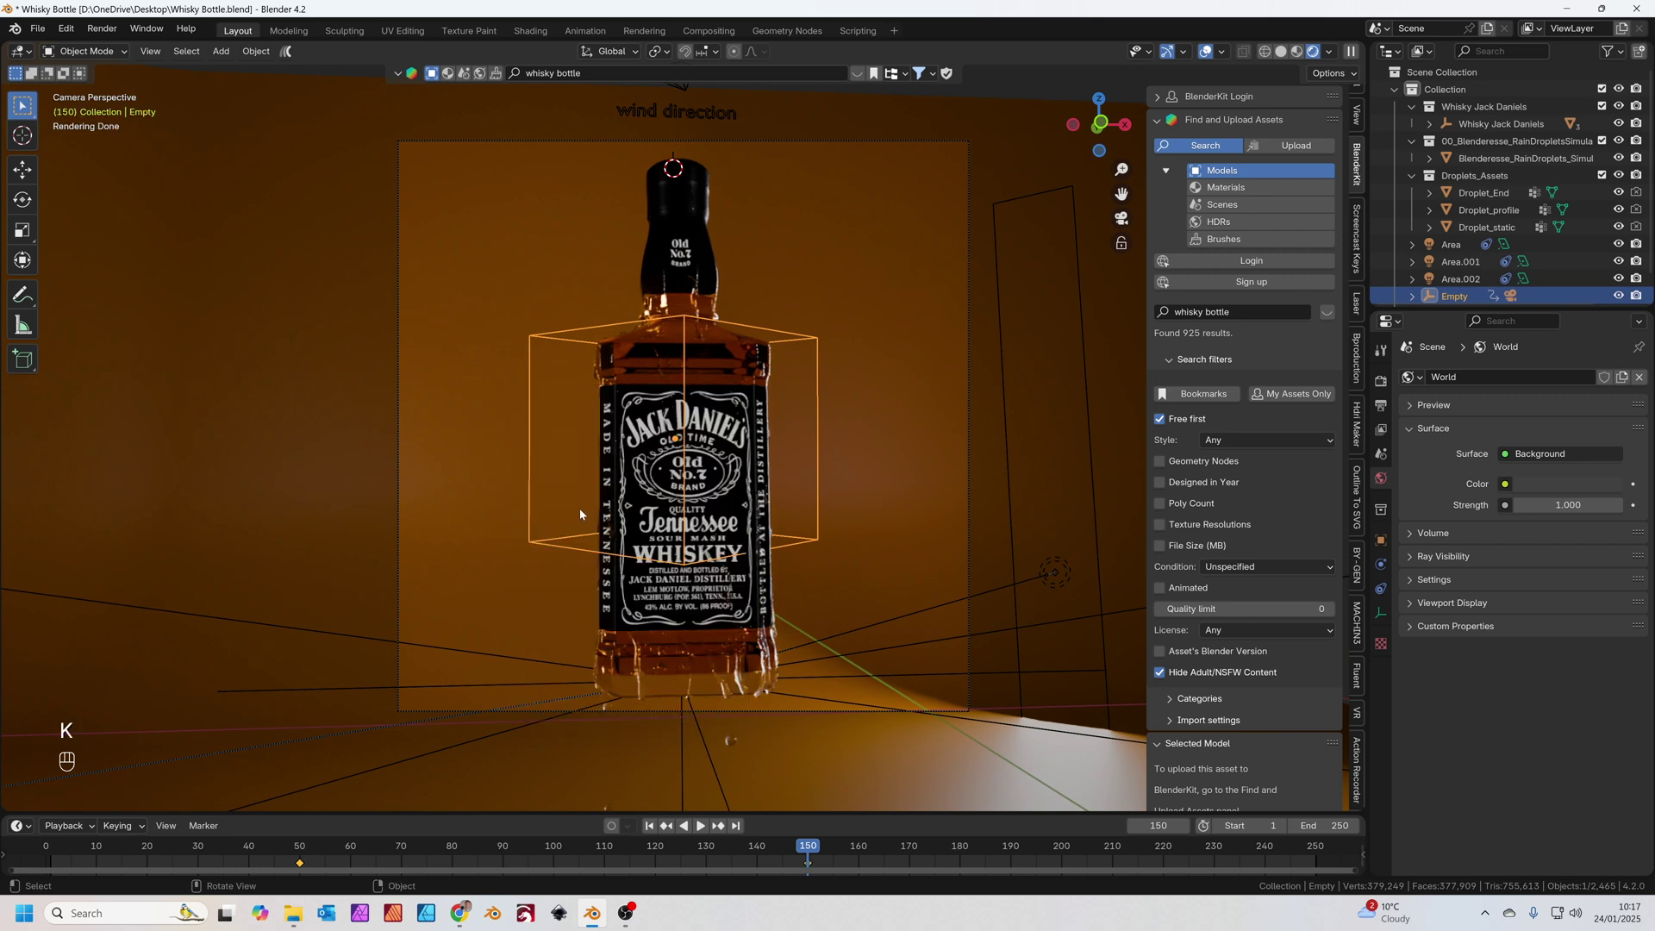
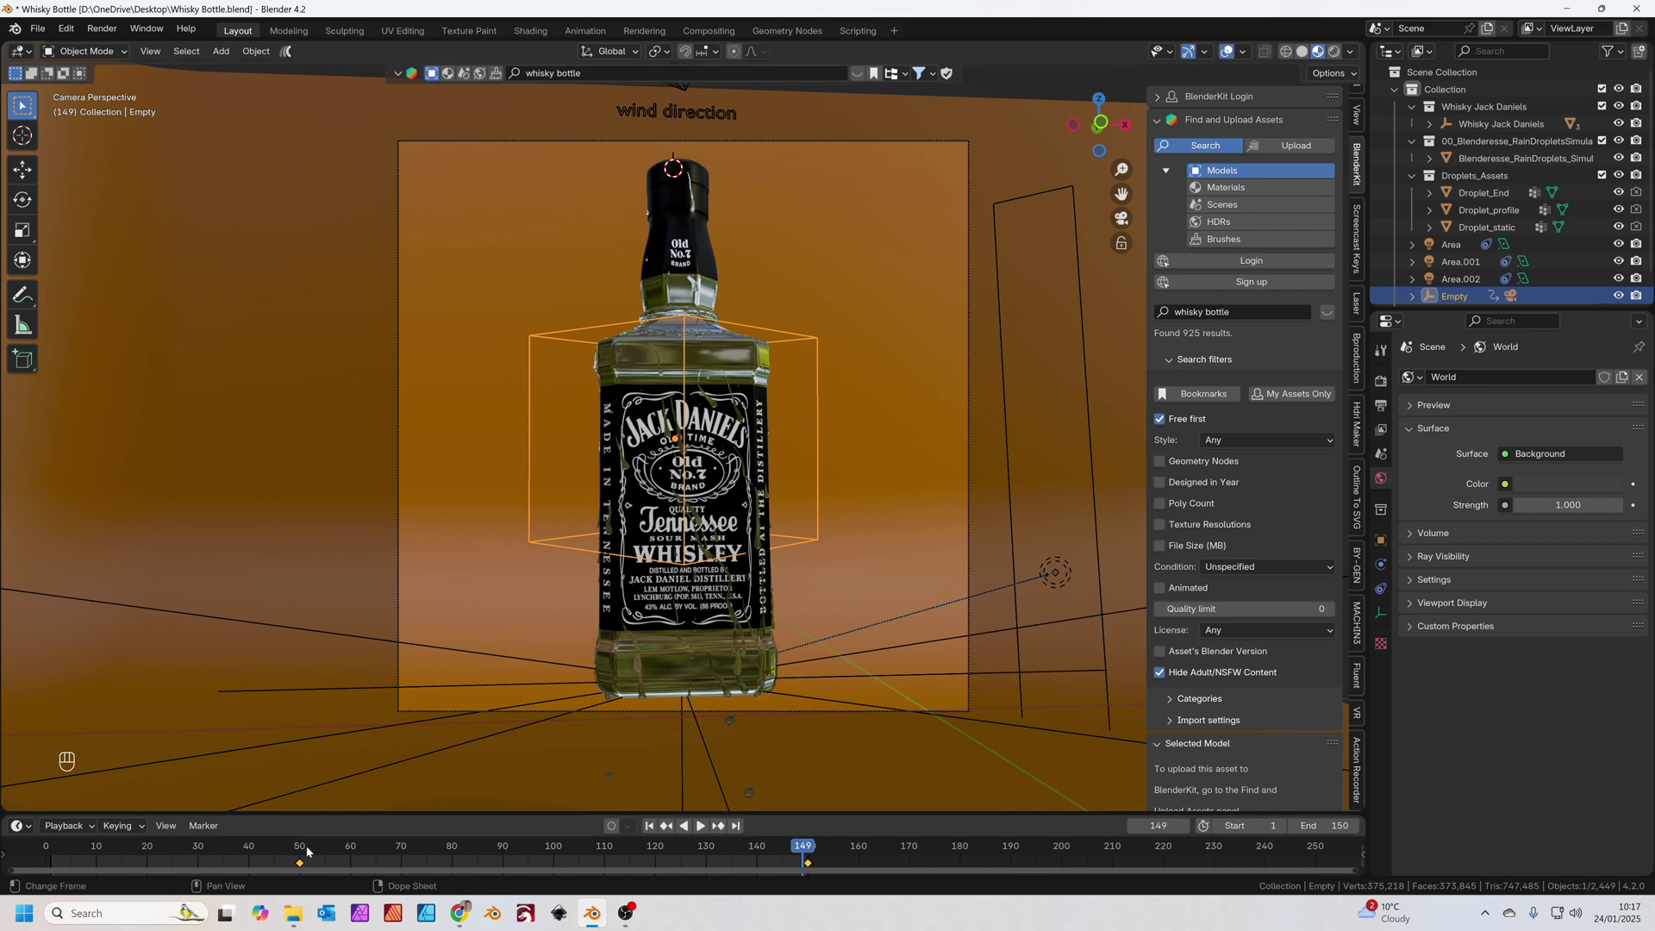
# - Return to the first frame and play back the animated camera shot
pyautogui.moveTo(216, 861); pyautogui.dragTo(65, 838)
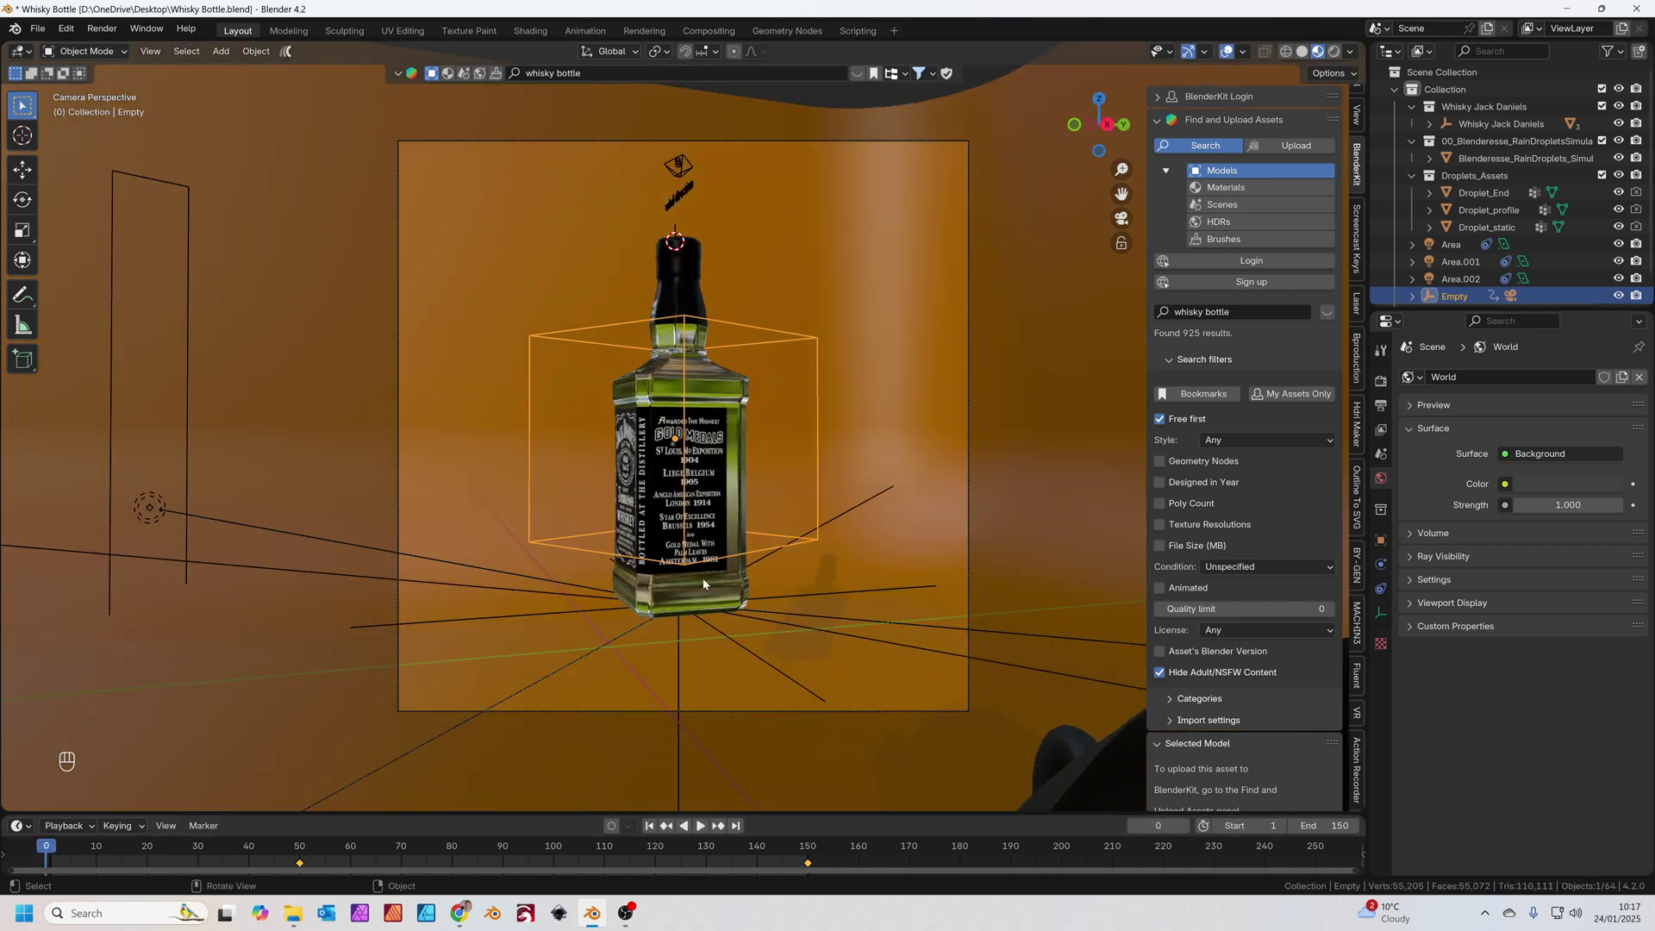
pyautogui.press('space')
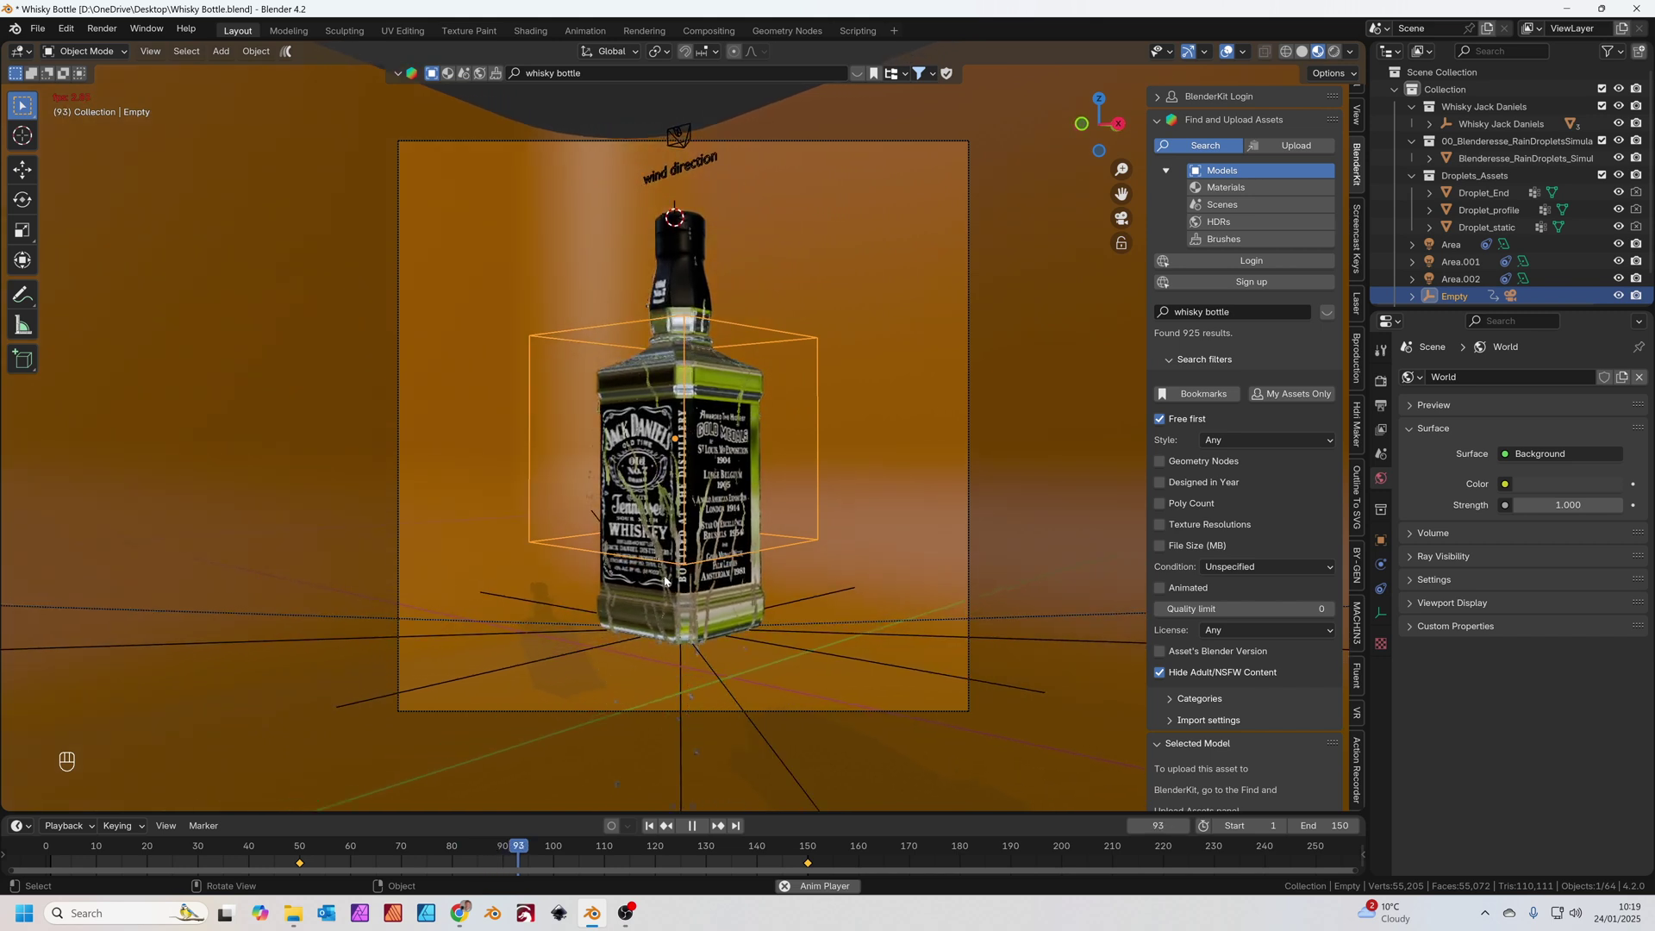
# - Set 25 fps output to FFmpeg MPEG-4 video at the Desktop Whisky path and save the file
pyautogui.click(1386, 411)
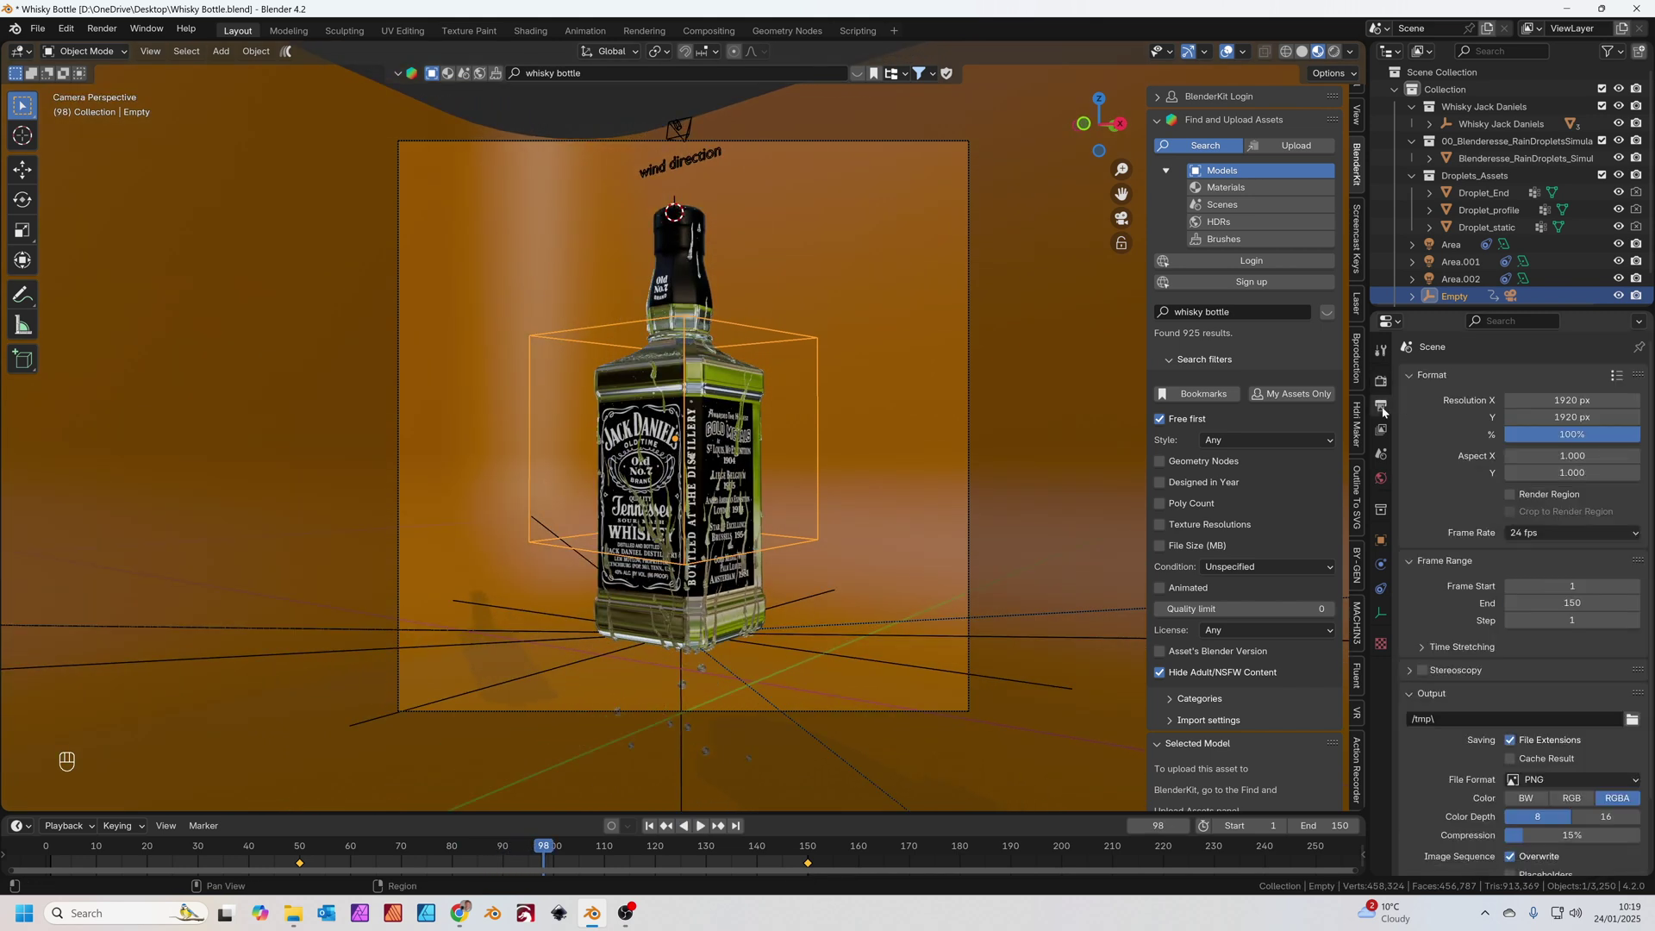
pyautogui.moveTo(1568, 535); pyautogui.dragTo(1536, 594)
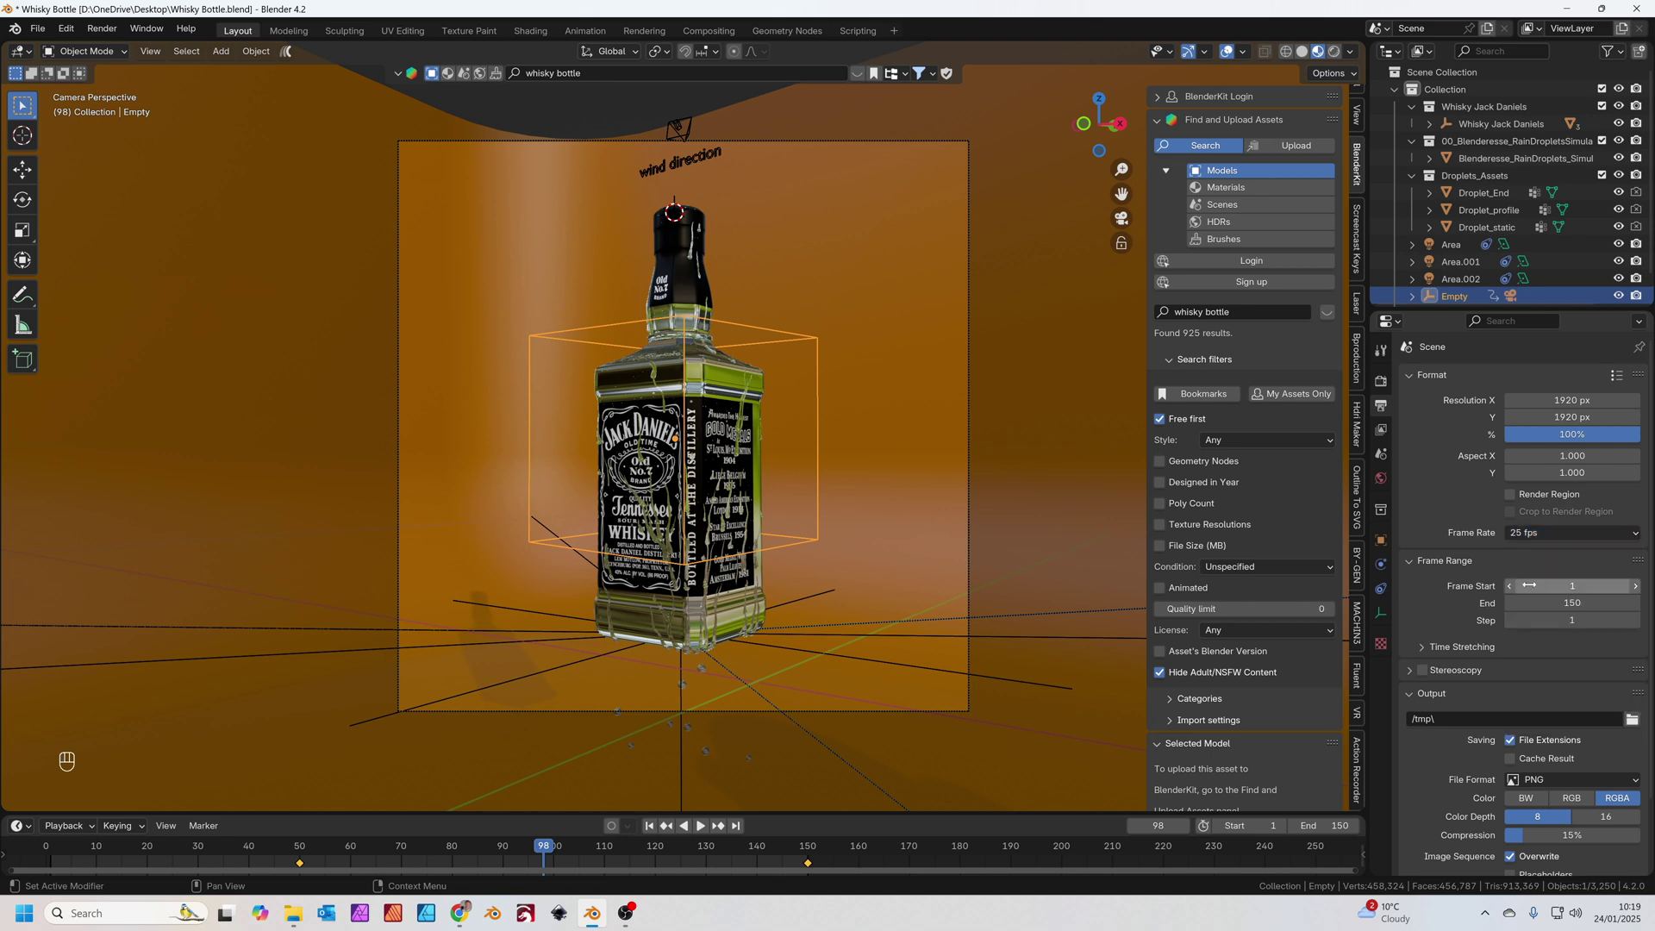
pyautogui.click(1633, 640)
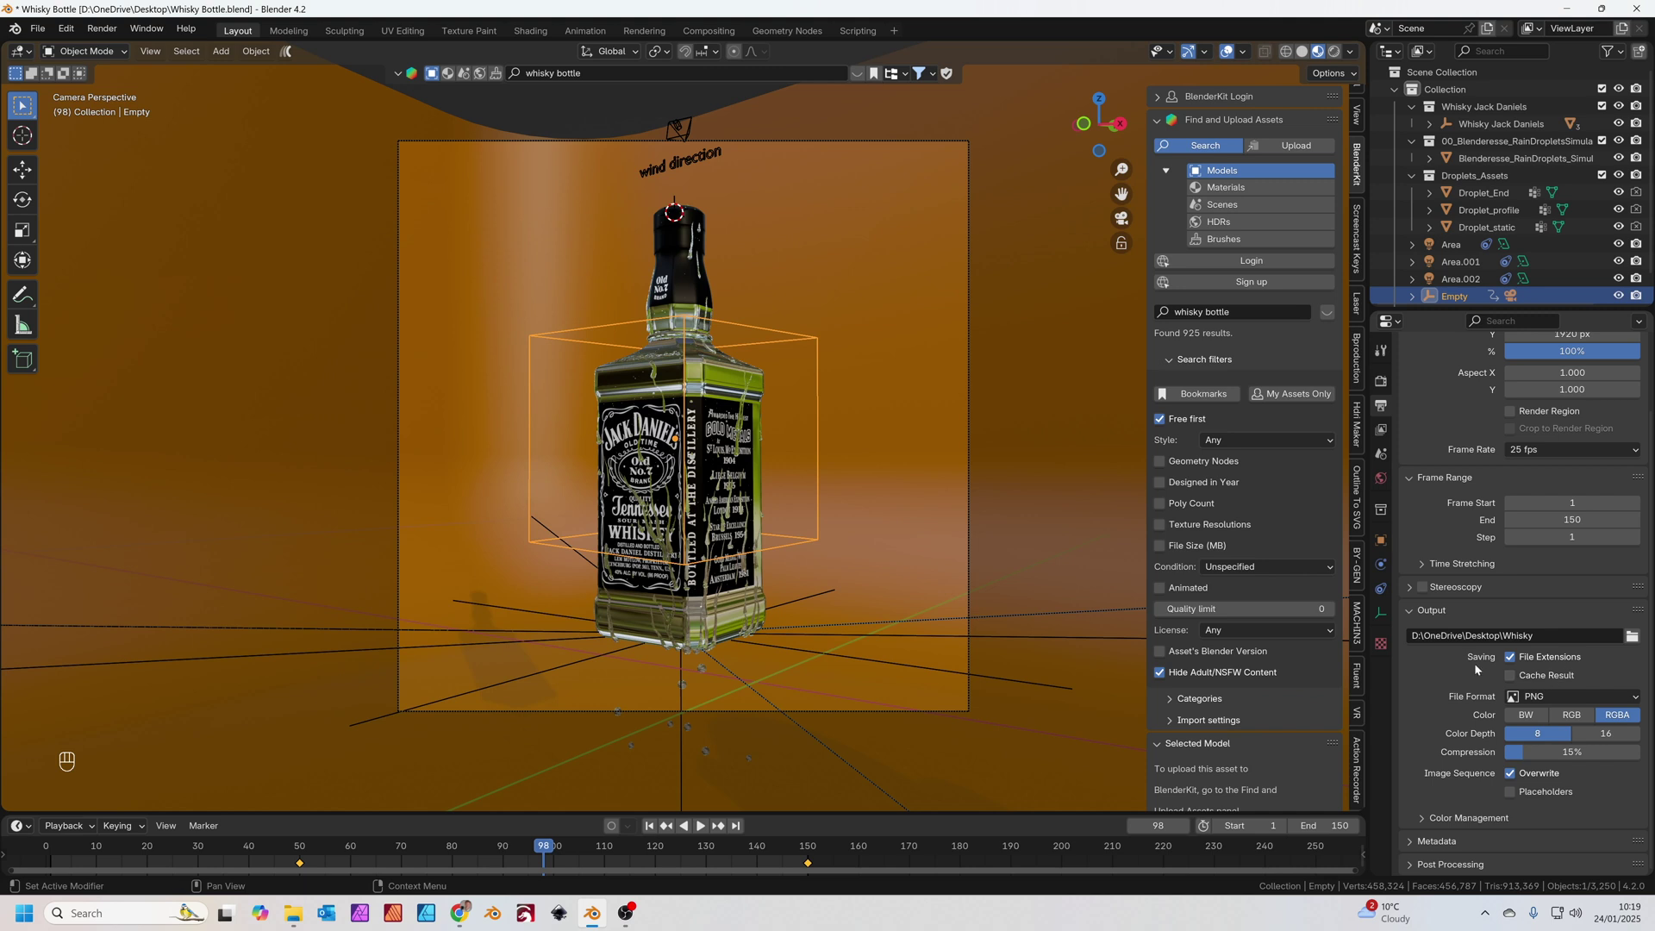
pyautogui.moveTo(1558, 699); pyautogui.dragTo(1583, 747)
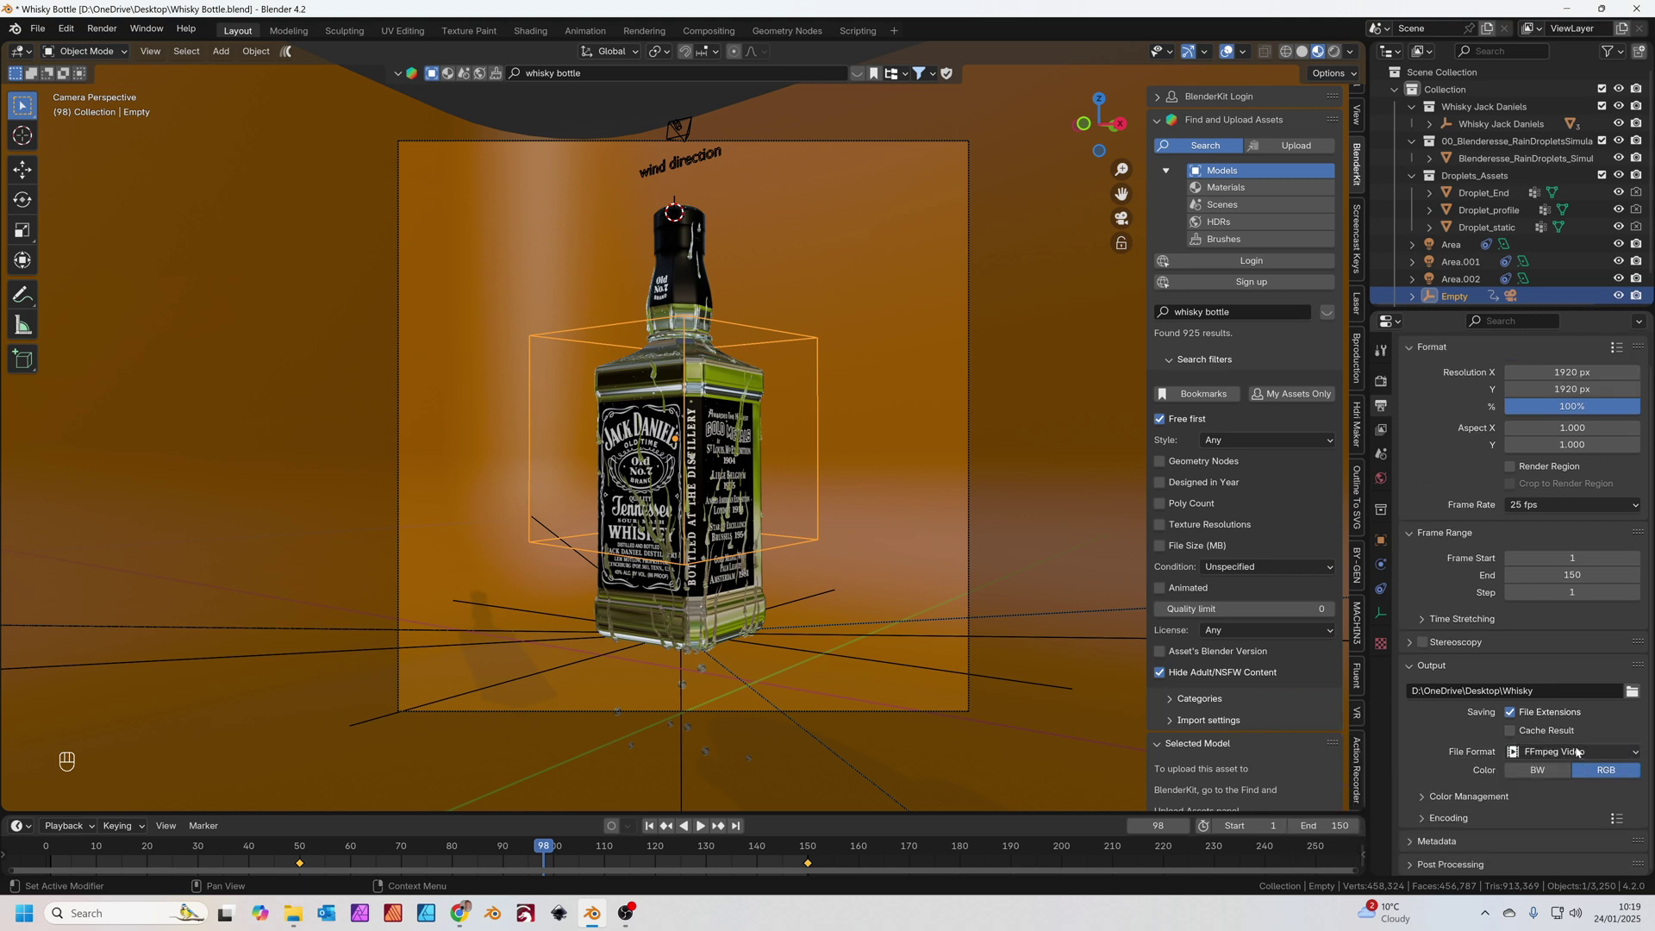
pyautogui.moveTo(1454, 819); pyautogui.dragTo(1479, 767)
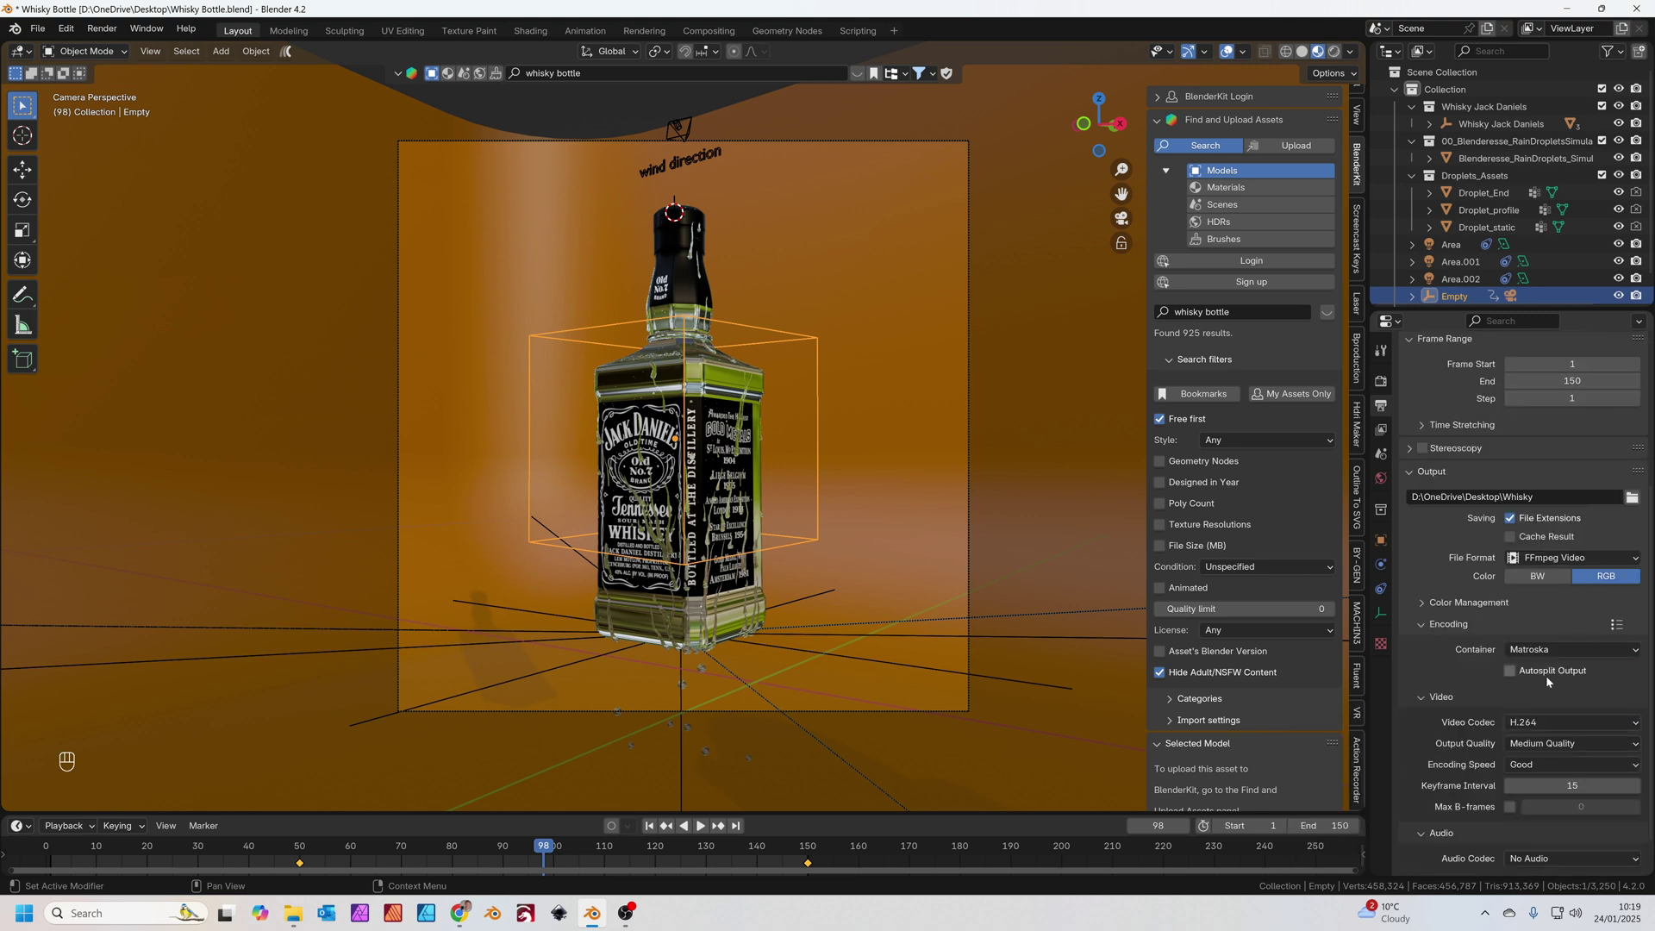
pyautogui.moveTo(1573, 652); pyautogui.dragTo(1545, 712)
pyautogui.moveTo(1592, 743); pyautogui.dragTo(1583, 637)
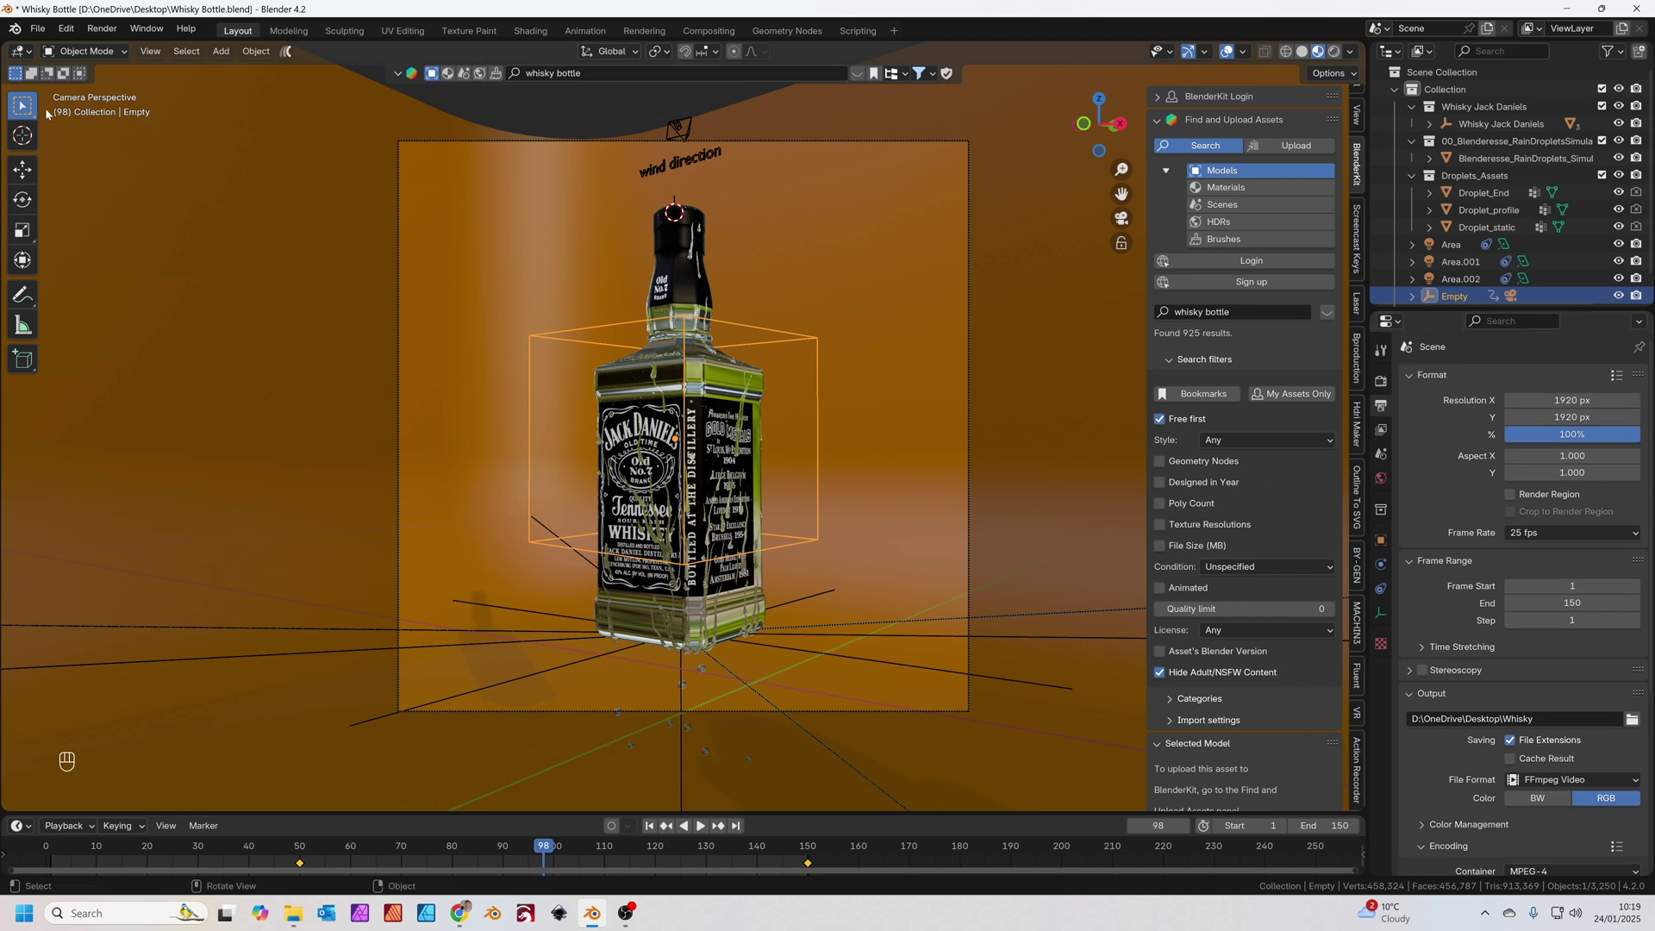
pyautogui.press('ctrl+s')
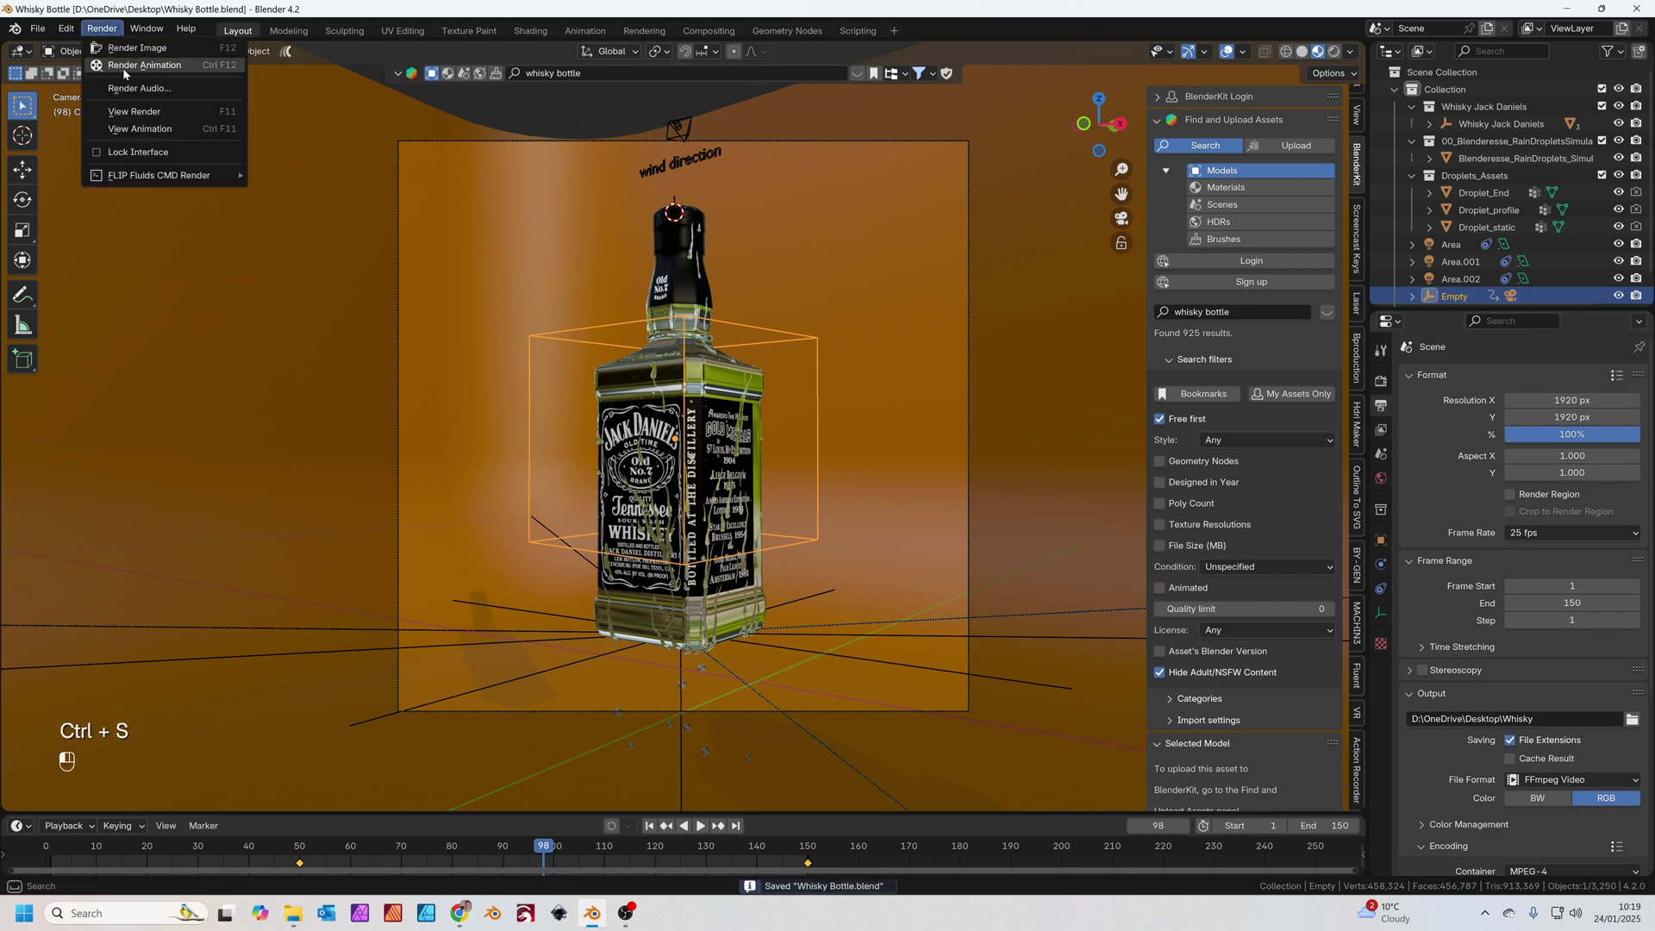